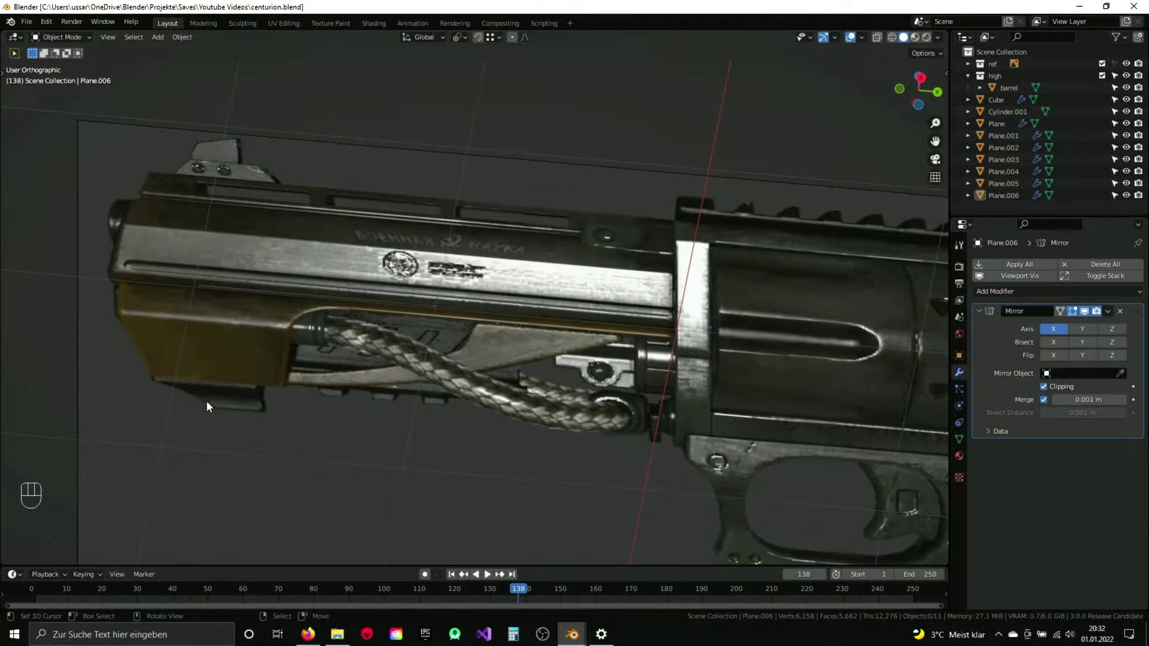
Step: Split the small block under the frame off as its own object, Plane.007, viewed from the right
drag(436, 158, 490, 226)
key(Tab)
drag(453, 114, 472, 272)
key(3)
key(shift+d)
key(p)
key(Tab)
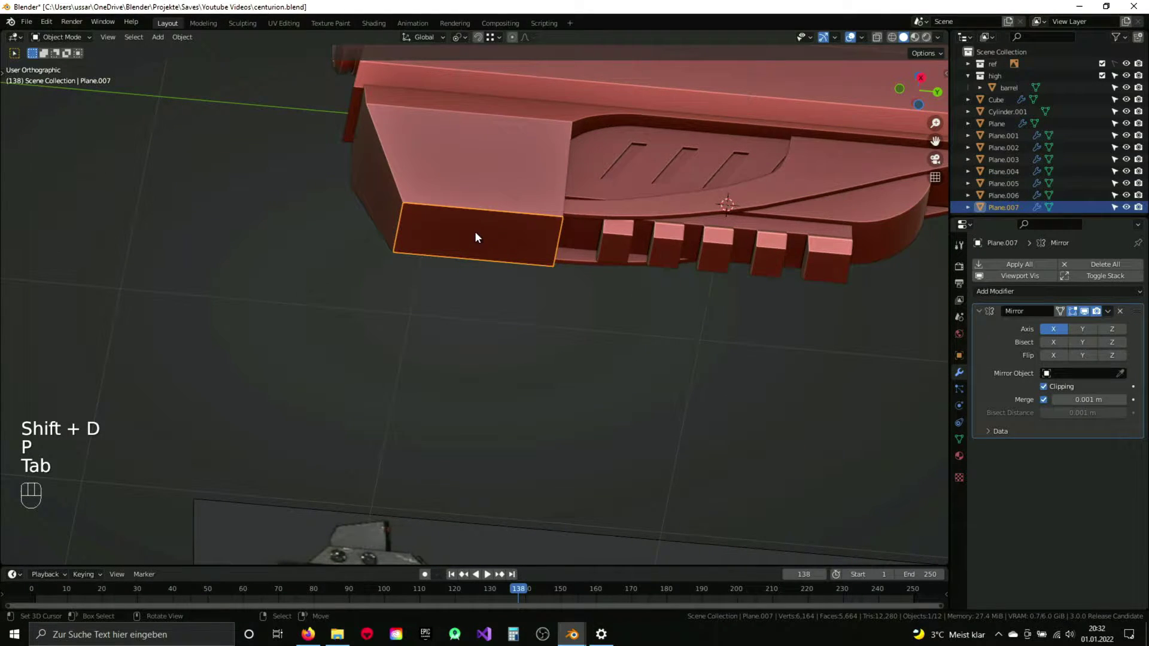
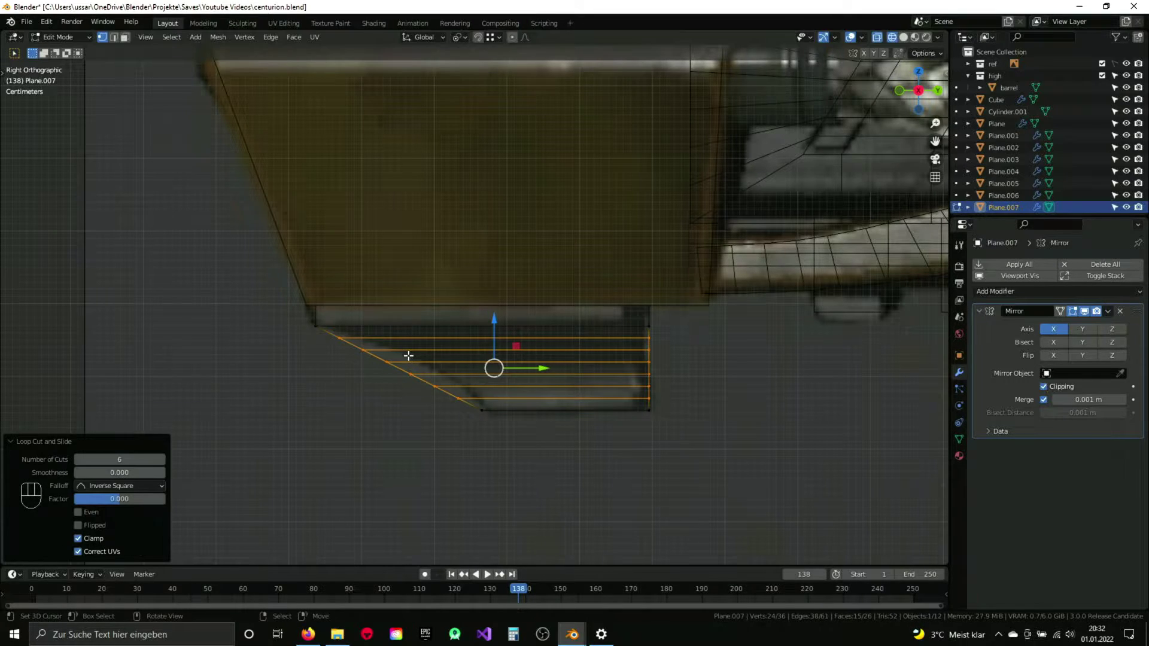
Step: Shift the block's edge loops so its side edge follows the slanted frame
key(2)
drag(450, 375, 546, 361)
key(z)
drag(546, 376, 546, 378)
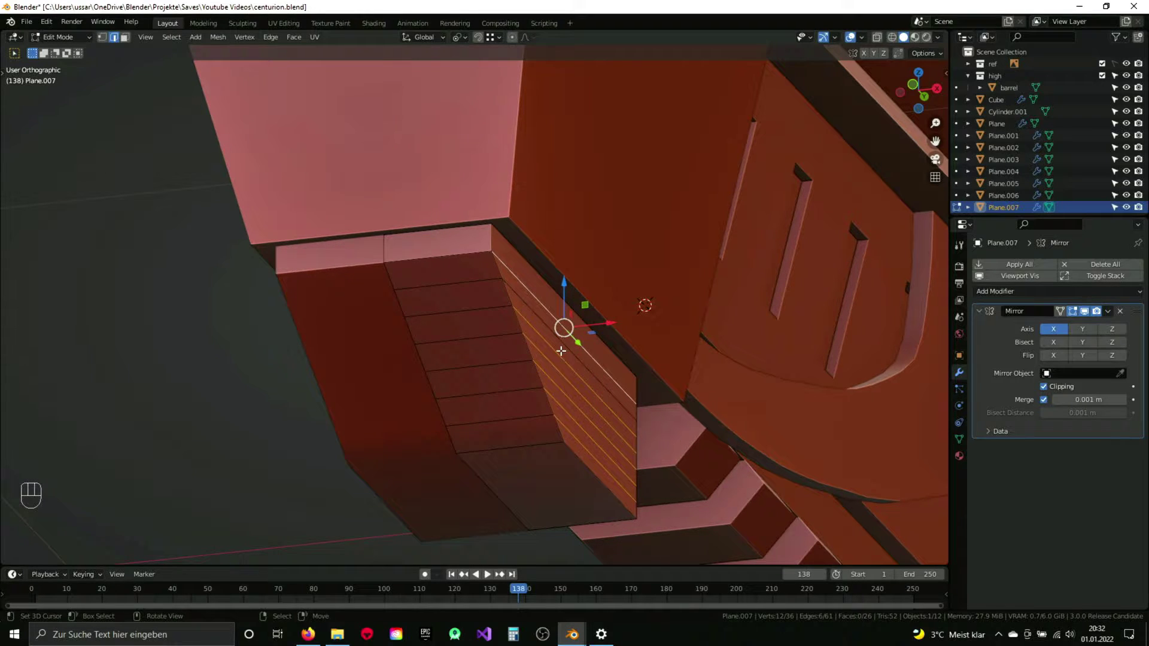
drag(574, 363, 583, 379)
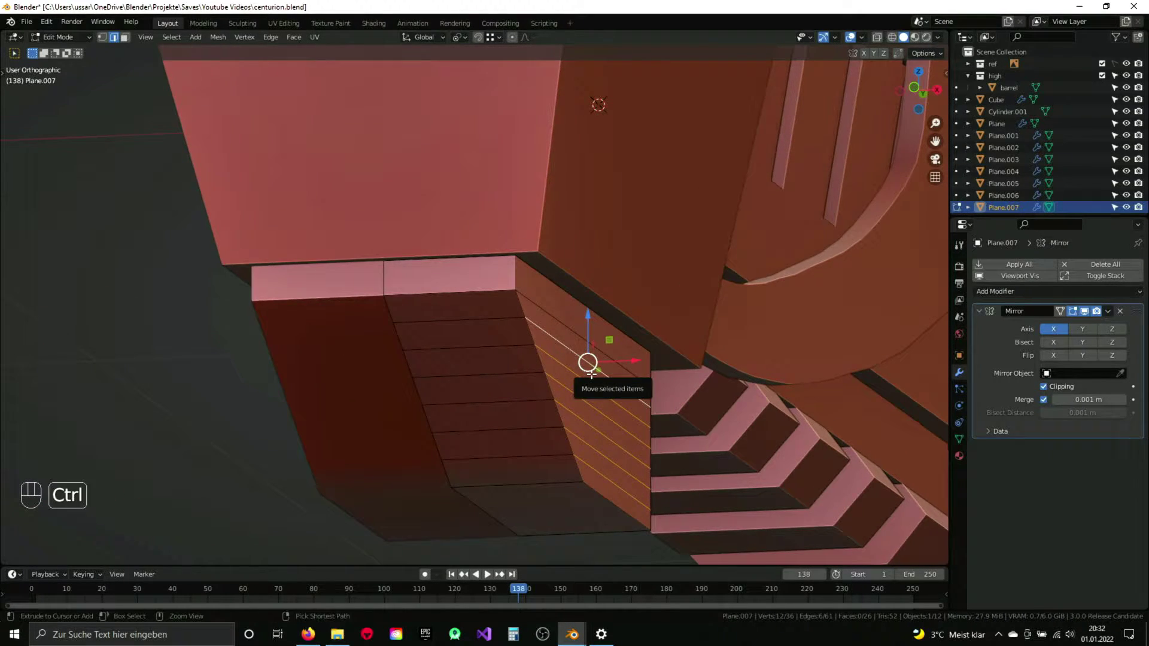
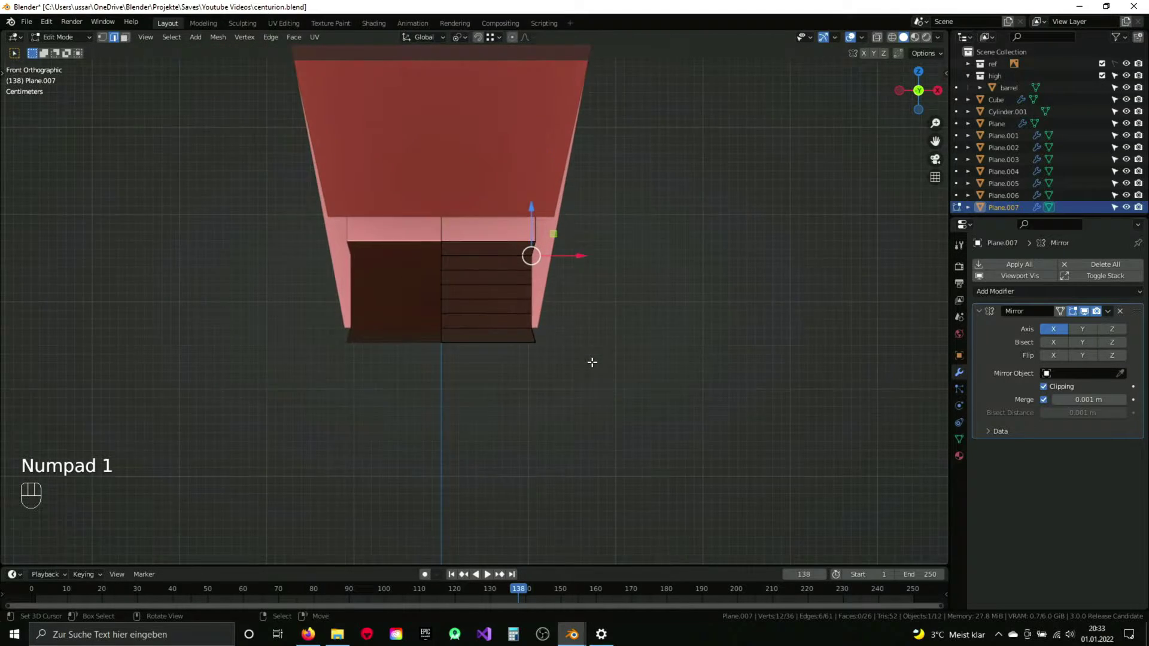
Step: Return to Object Mode and bring up the Add menu for a new mesh
key(Tab)
click(603, 322)
key(shift+a)
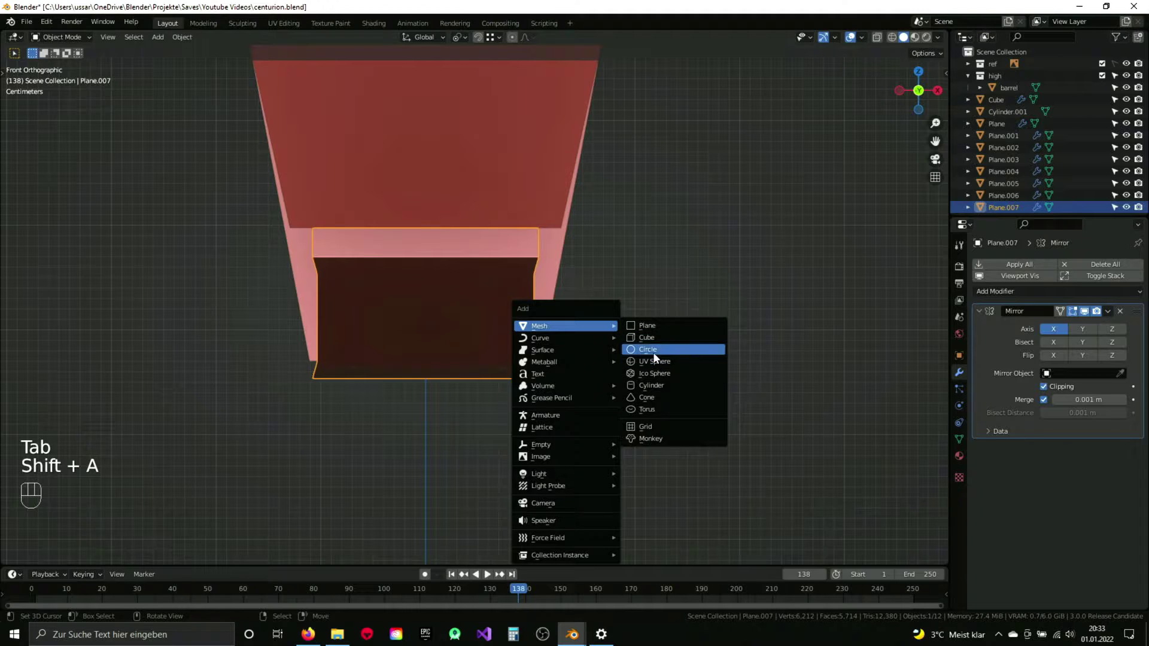
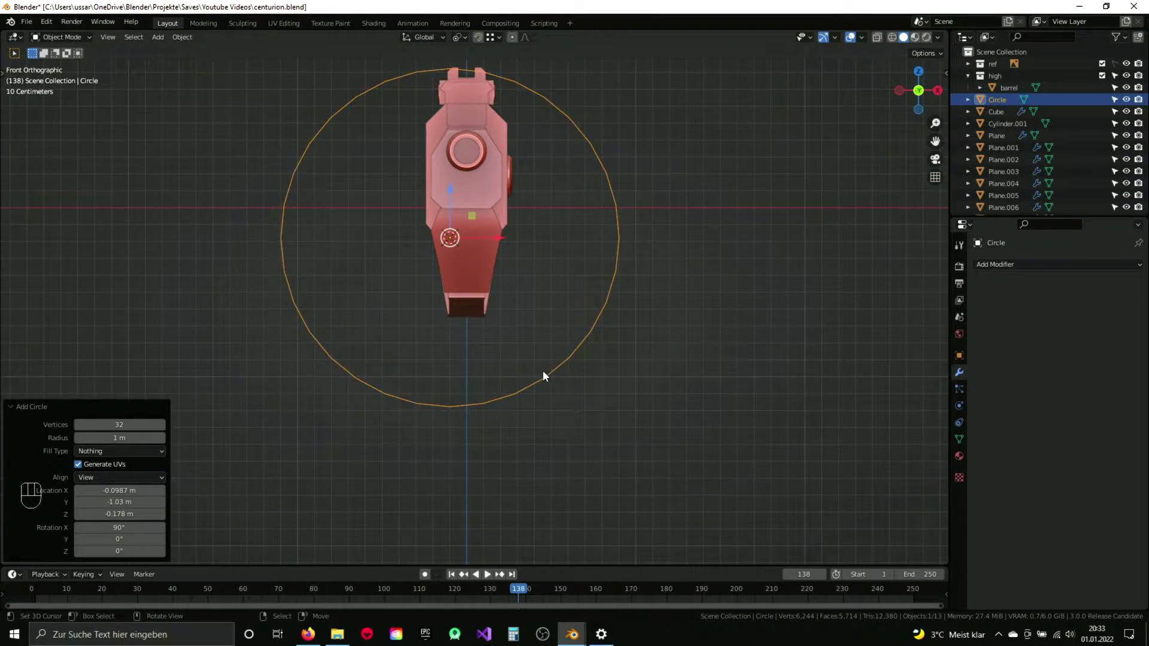
Step: Scale the new guide circle down and move it below the block in front view
key(Tab)
key(1)
key(s)
key(g)
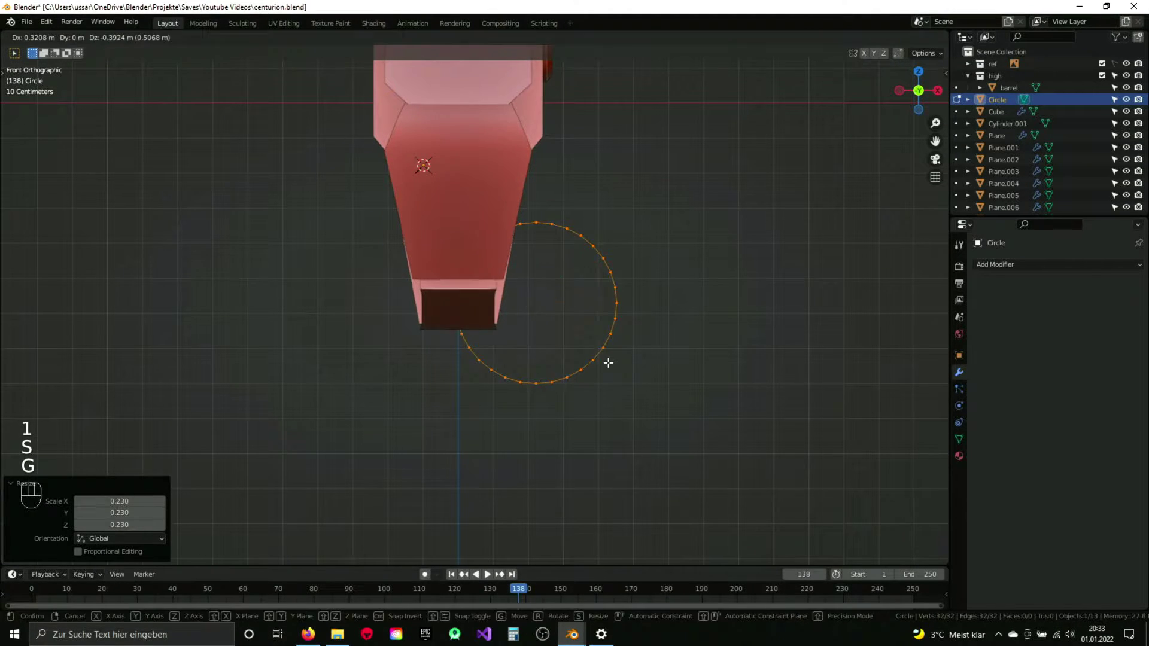
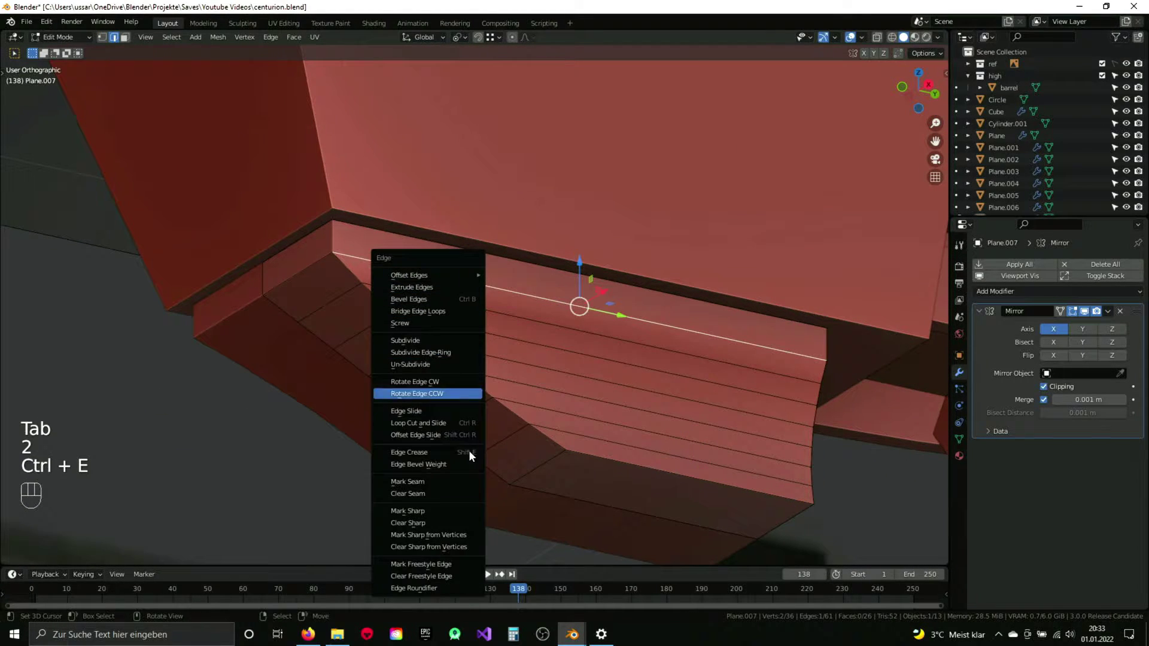
Step: Slide Plane.007's edge loops so the block's underside curves along the guide circle
key(Tab)
drag(556, 388, 552, 388)
key(KP_3)
key(z)
click(536, 369)
key(z)
drag(435, 306, 493, 282)
key(Tab)
drag(510, 331, 525, 314)
key(g)
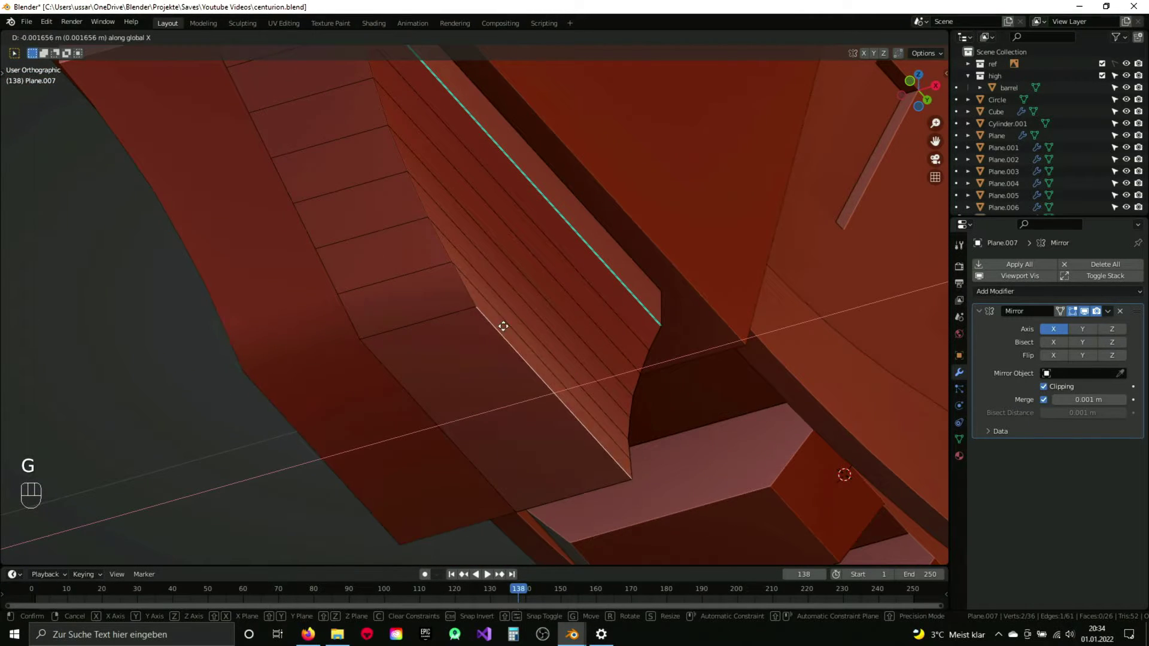
key(g)
drag(498, 319, 490, 331)
Step: Compare the curved block against the reference from the right, then delete the helper circle
drag(497, 330, 520, 338)
key(Tab)
drag(516, 341, 515, 337)
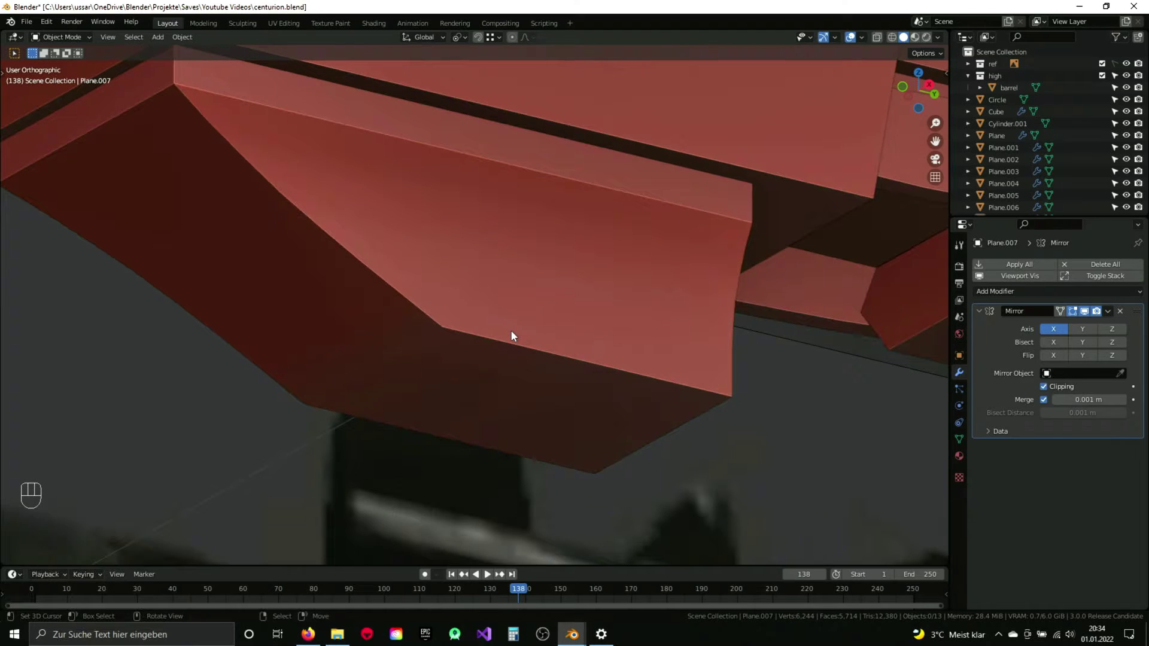
key(KP_3)
key(t)
key(t)
key(z)
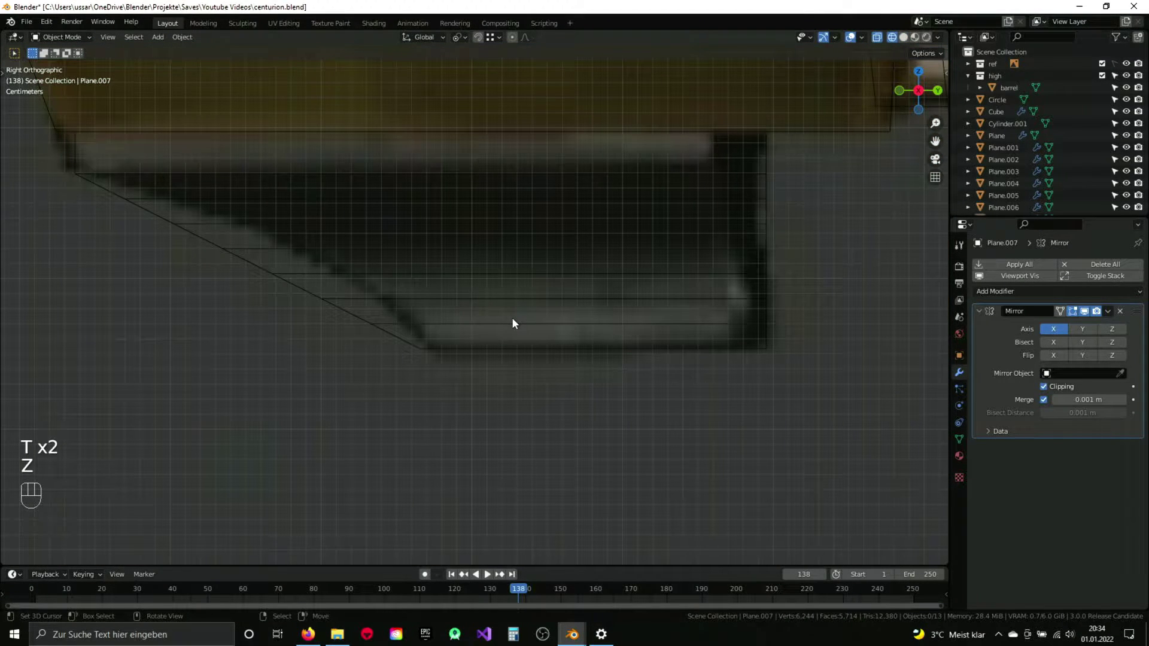
key(z)
drag(454, 353, 490, 326)
middle_click(490, 327)
middle_click(658, 372)
key(x)
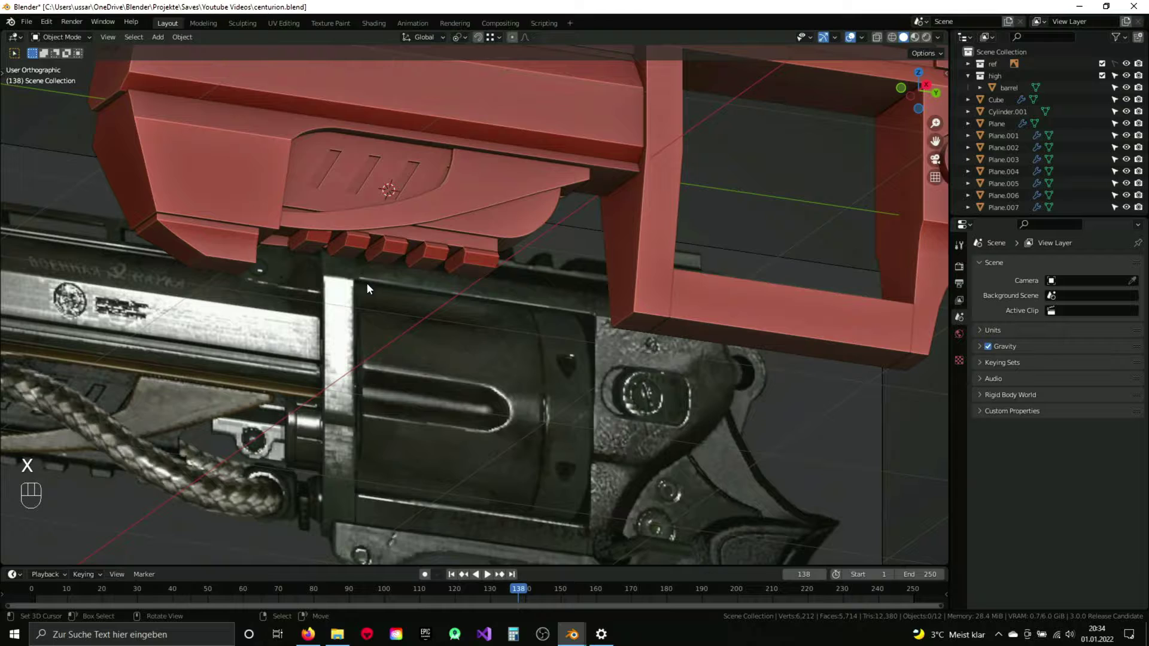
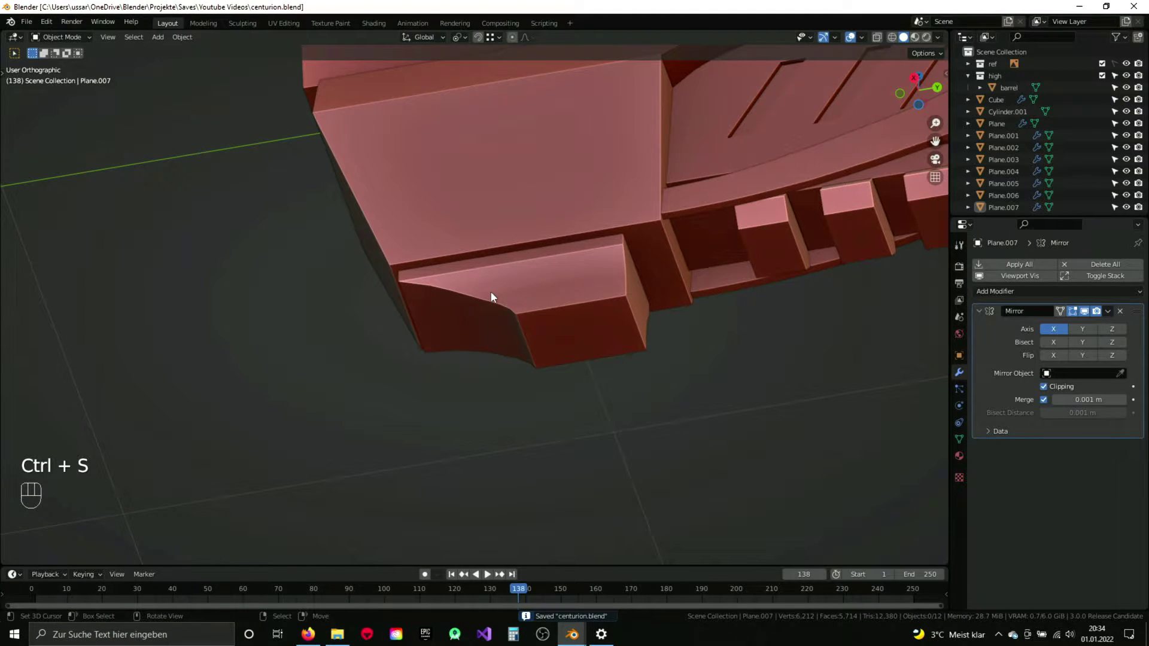
Step: Inspect the curved block from the right side and save the revolver file
key(KP_3)
key(z)
drag(658, 297, 434, 387)
key(z)
drag(492, 335, 568, 289)
key(ctrl+s)
Step: Bring the top rail slots into view, save again, and enter Edit Mode on the rail mesh Plane
drag(568, 289, 497, 364)
drag(219, 246, 321, 290)
drag(317, 277, 445, 314)
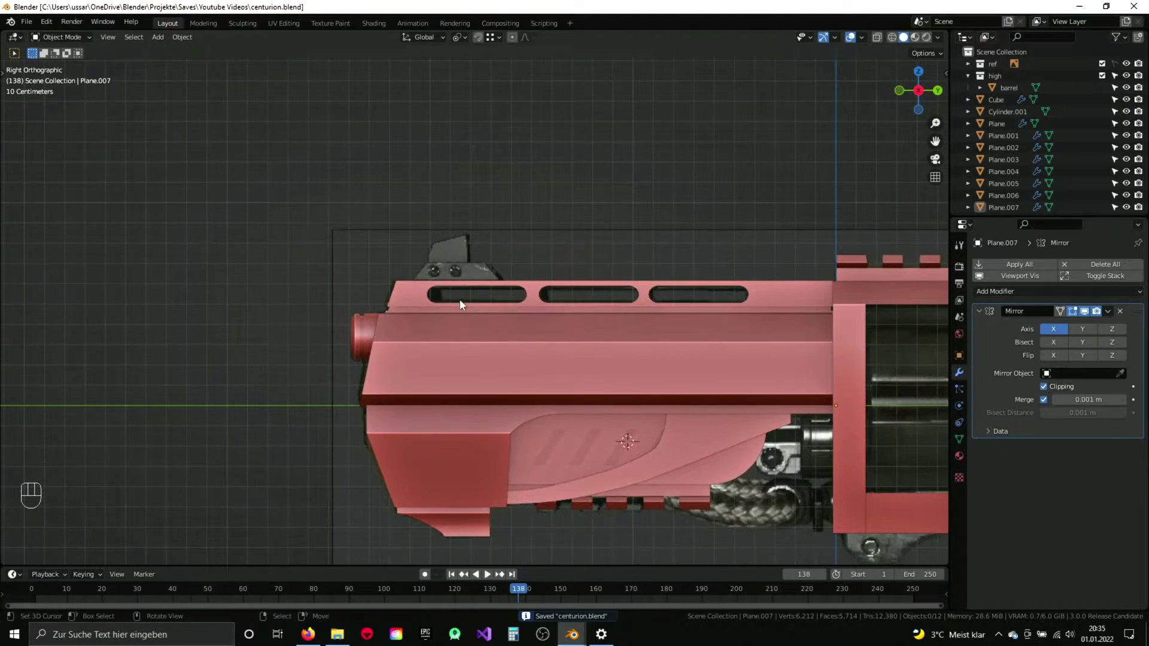
key(ctrl+s)
drag(414, 330, 438, 339)
key(Tab)
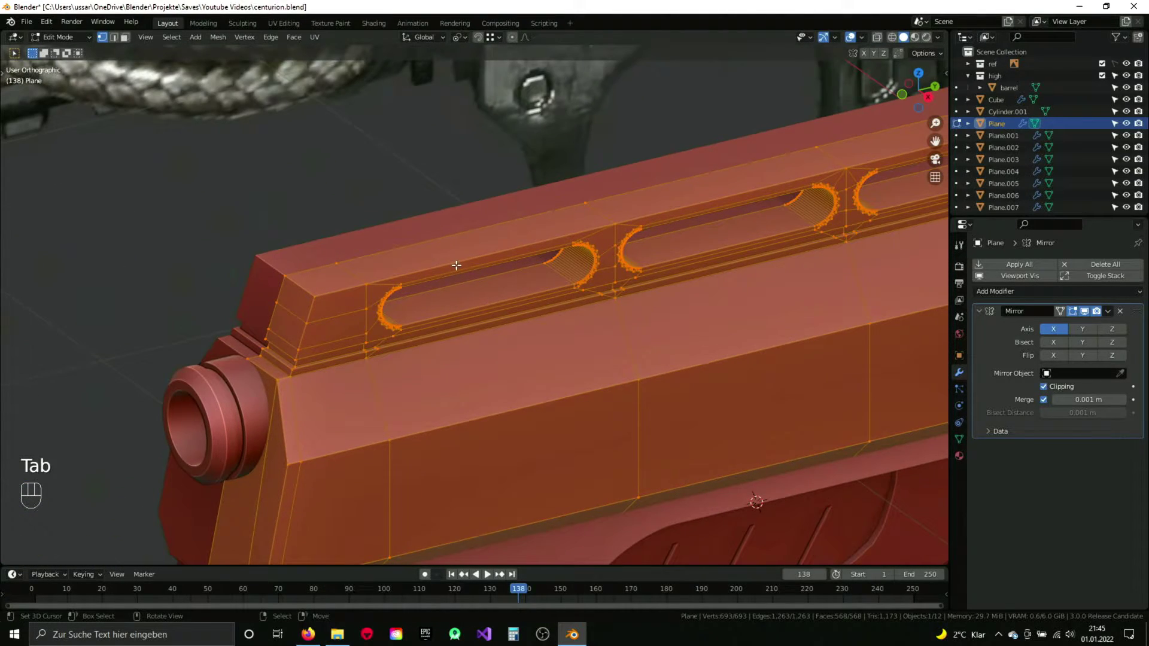
Step: Shape the rear sight base to the reference with two loop cuts and bevel the blade's corner
key(3)
key(KP_3)
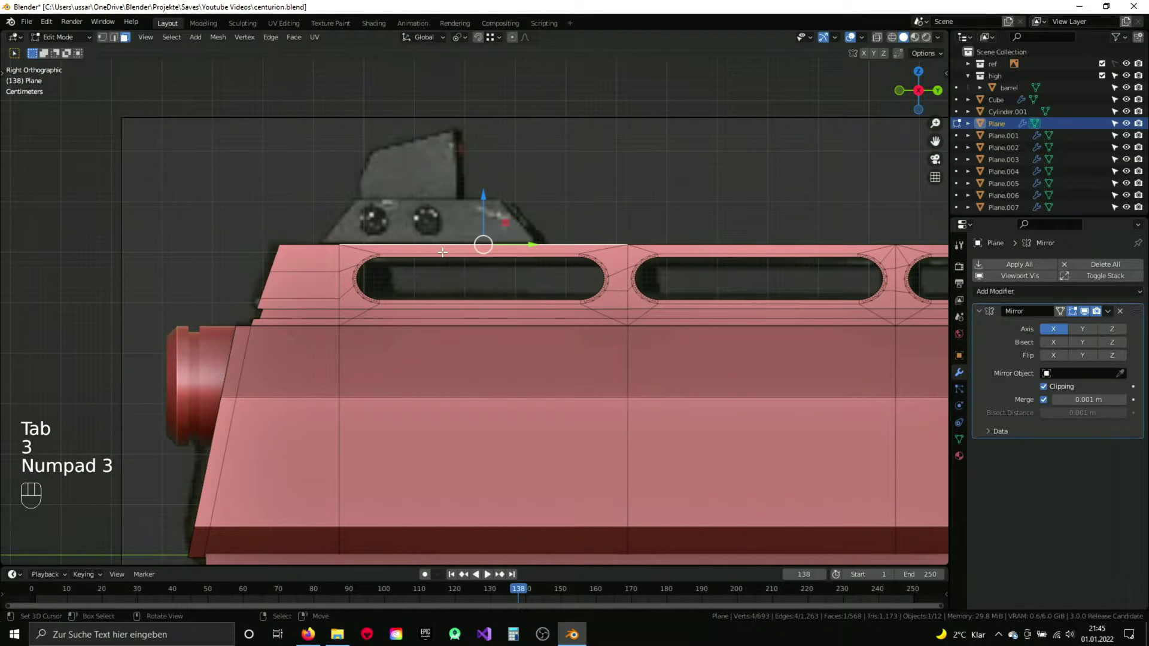
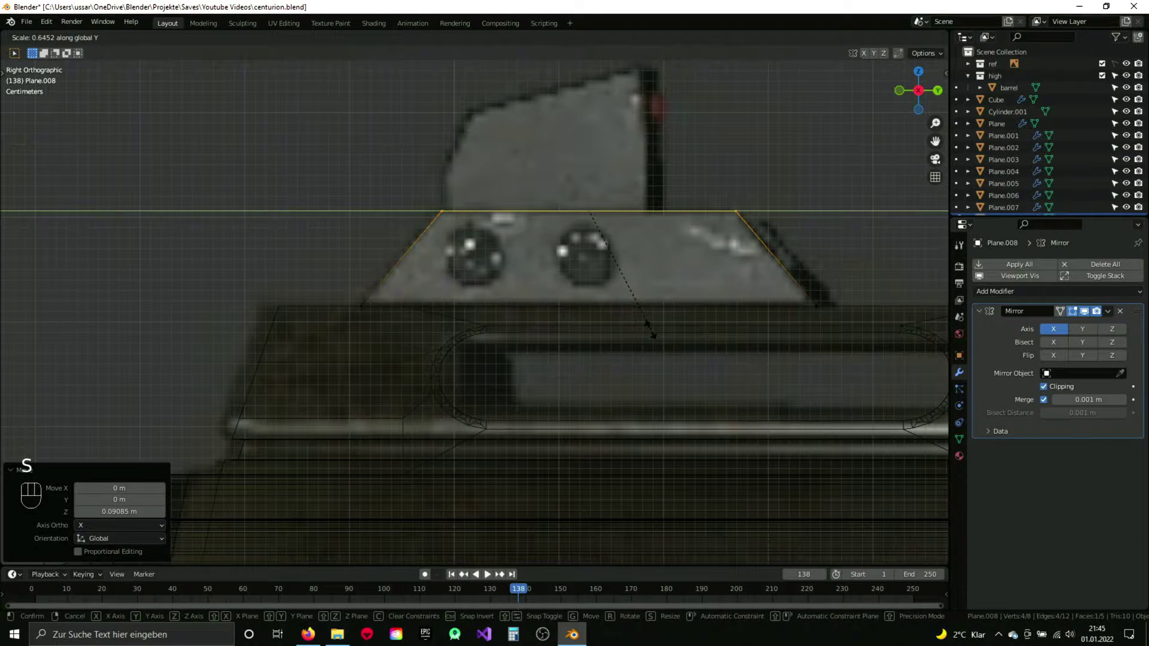
drag(620, 310, 589, 297)
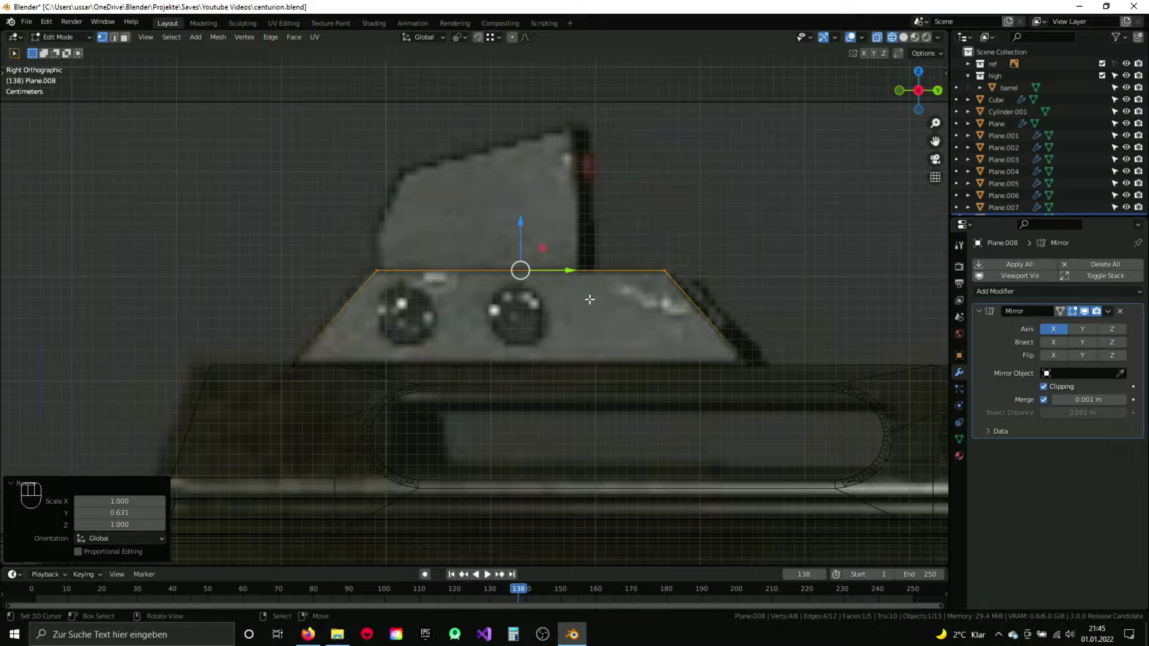
key(ctrl+r)
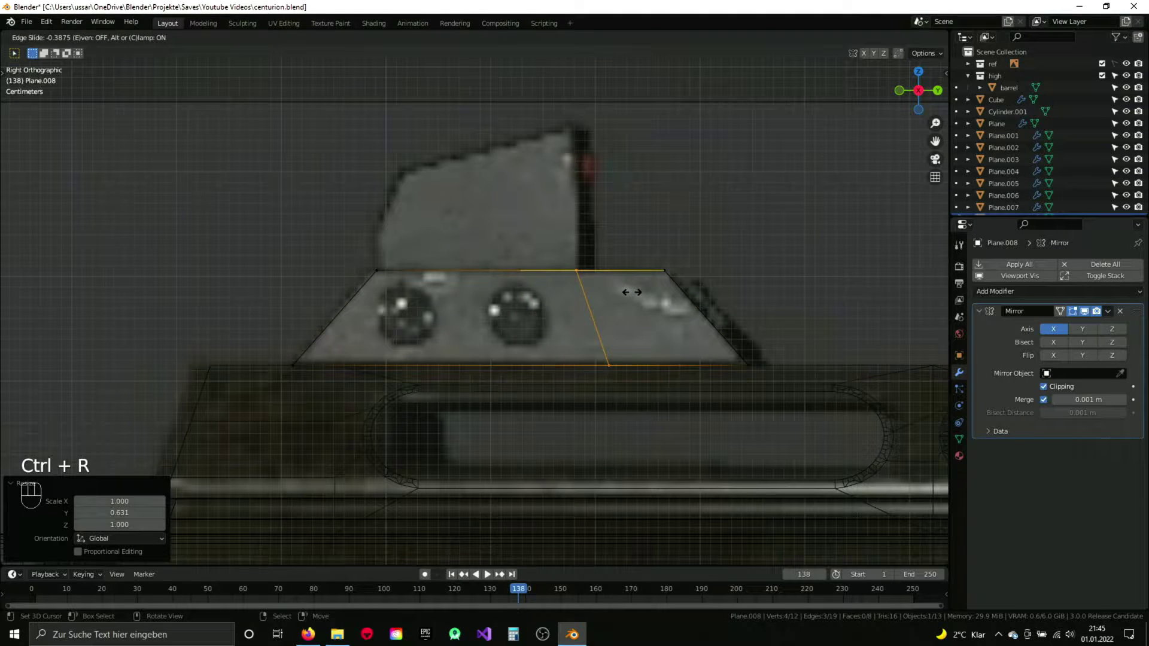
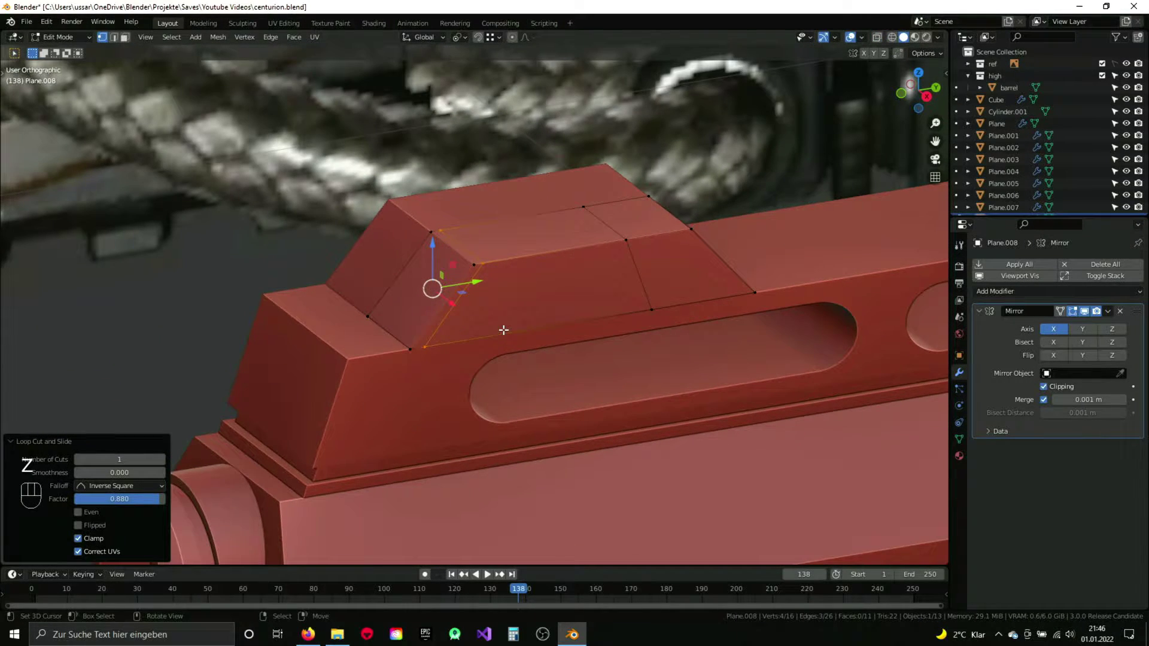
key(ctrl+r)
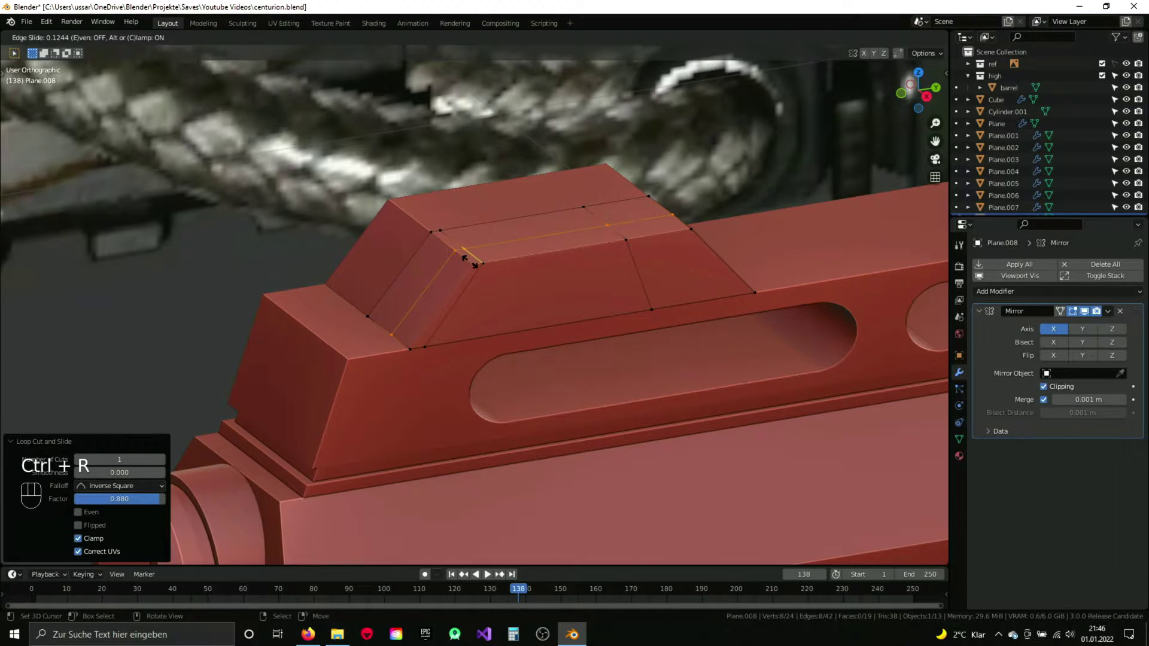
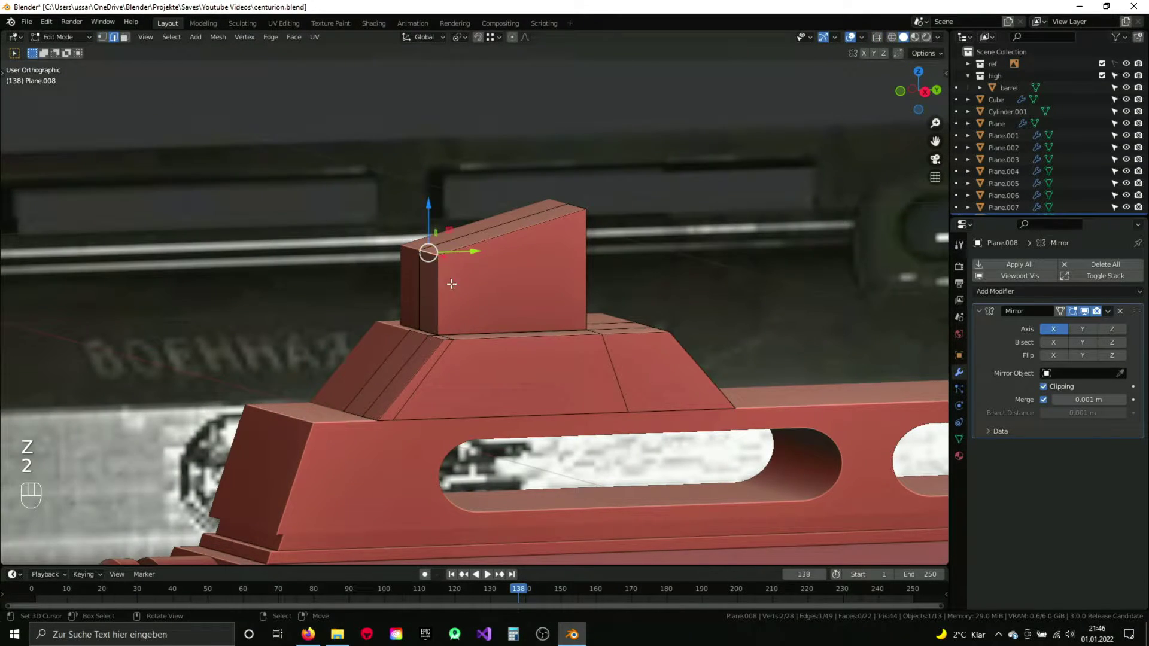
key(ctrl+b)
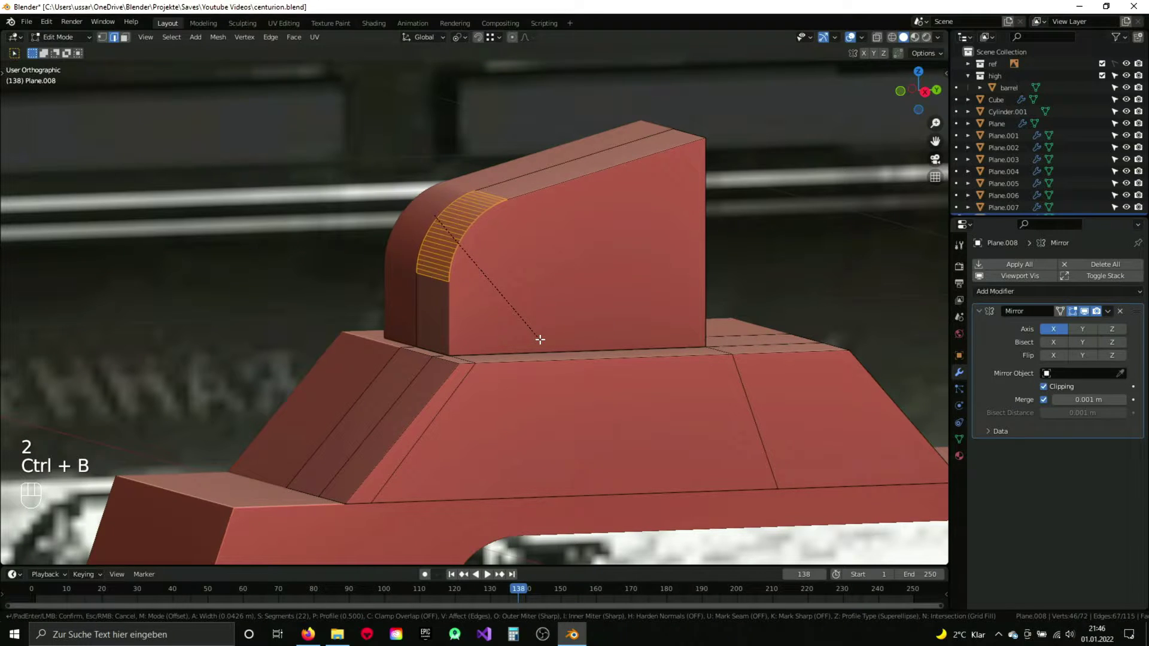
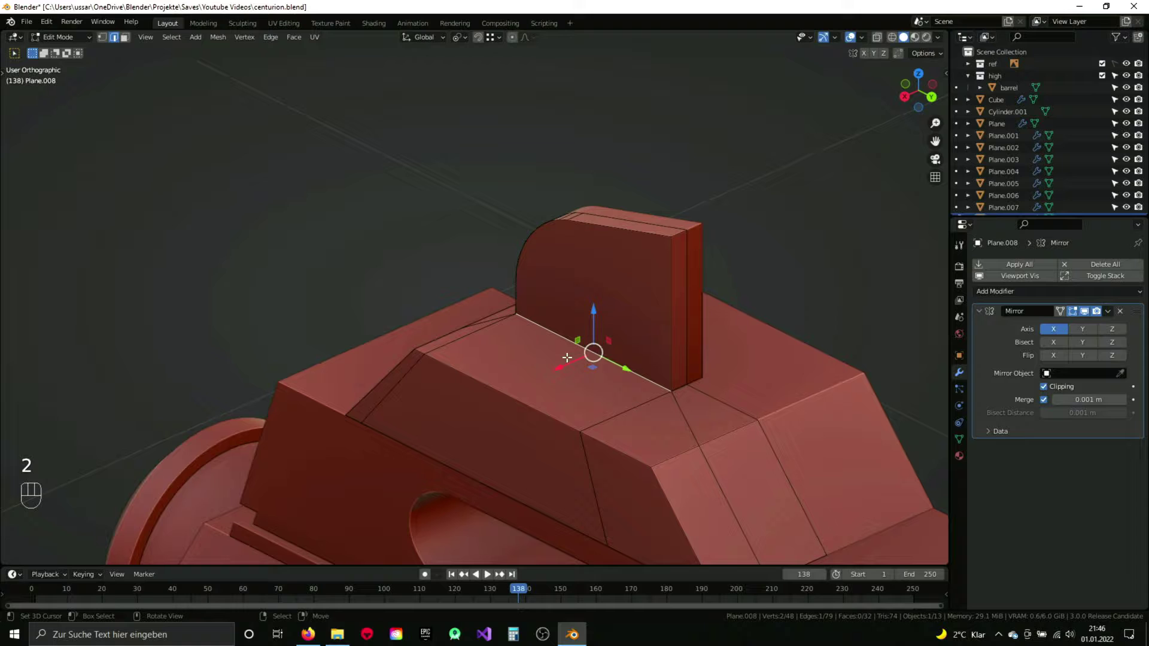
Step: Undo the unsatisfactory bevel attempts on the sight blade back to the sharp edge
click(547, 376)
key(ctrl+z)
drag(503, 349, 619, 342)
drag(523, 337, 610, 338)
key(ctrl+z)
key(ctrl+z)
key(ctrl+z)
key(ctrl+z)
key(ctrl+z)
key(ctrl+z)
key(ctrl+z)
key(ctrl+z)
Step: Bevel the blade's front edge into a smooth curve with adjusted width, then leave Edit Mode
key(a)
key(3)
click(592, 295)
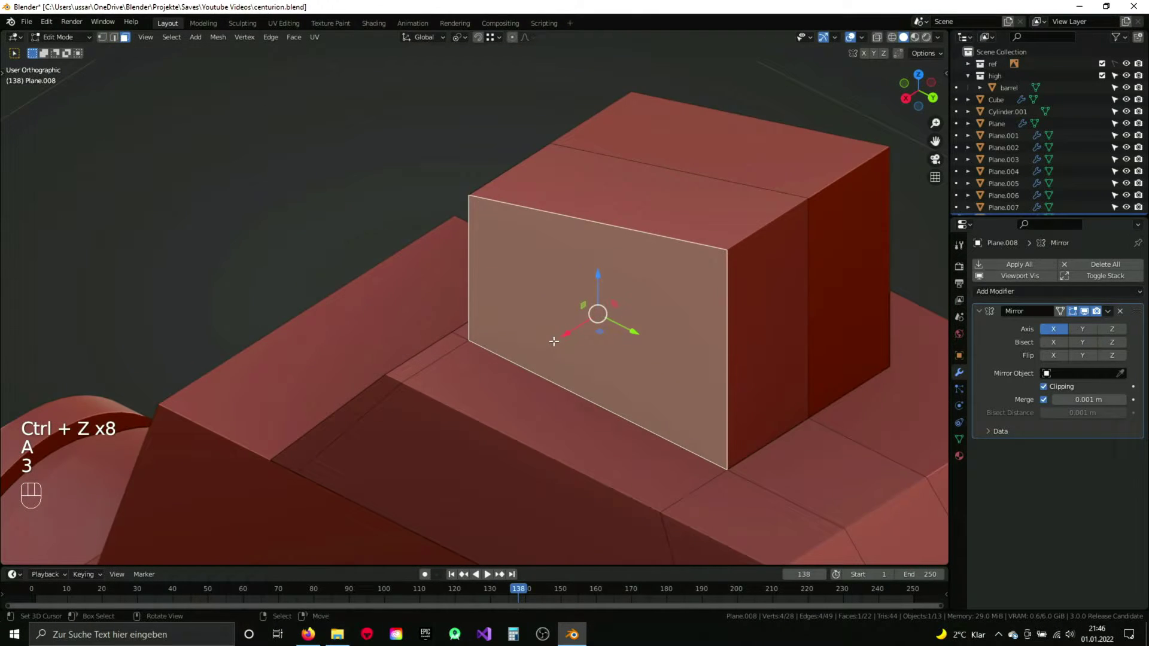
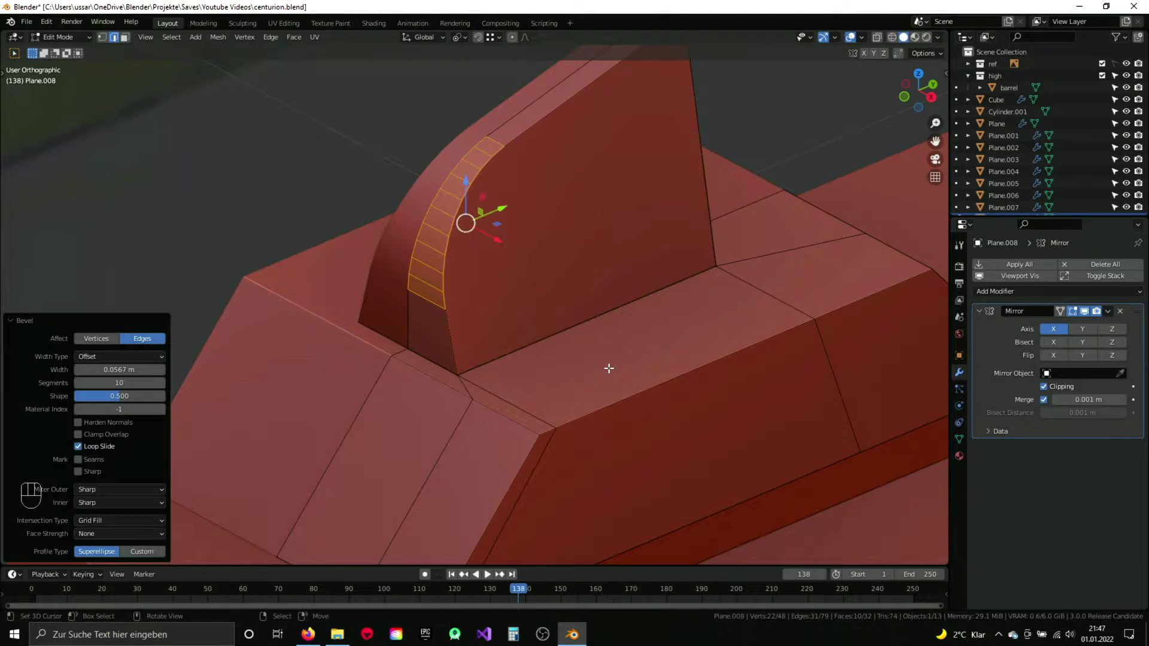
key(Tab)
drag(602, 351, 566, 352)
key(q)
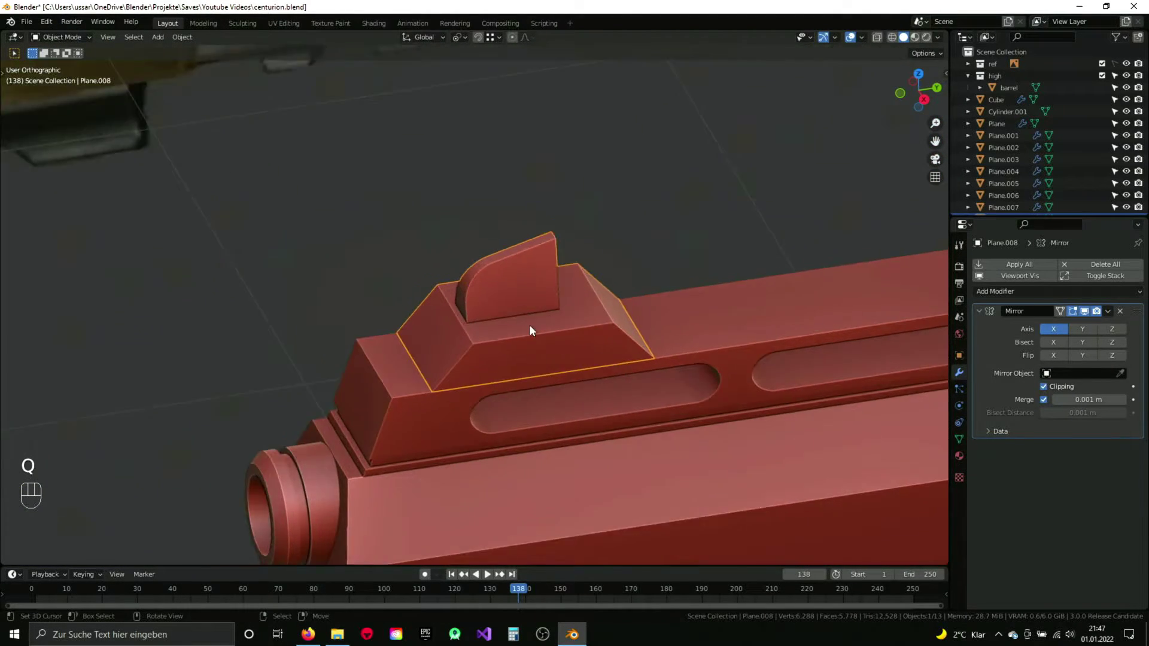
Step: Orbit around the finished rear sight to inspect it on the rail
drag(552, 325, 584, 319)
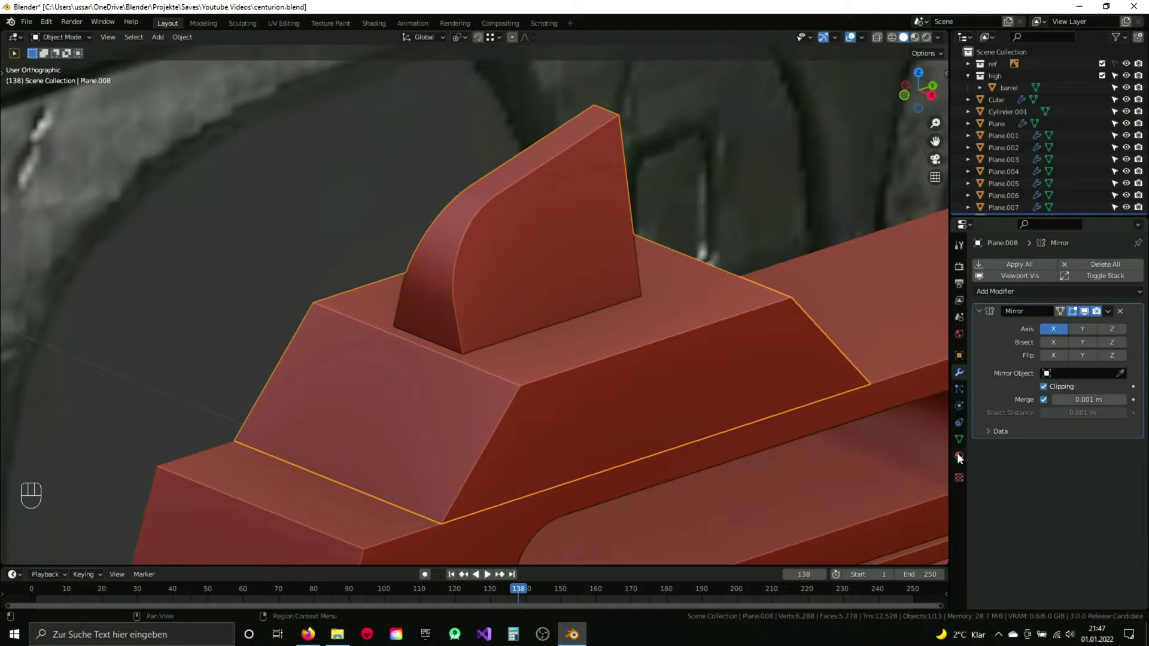
drag(962, 444, 1011, 450)
click(961, 380)
drag(832, 347, 729, 347)
drag(700, 334, 567, 345)
drag(691, 298, 617, 337)
click(758, 399)
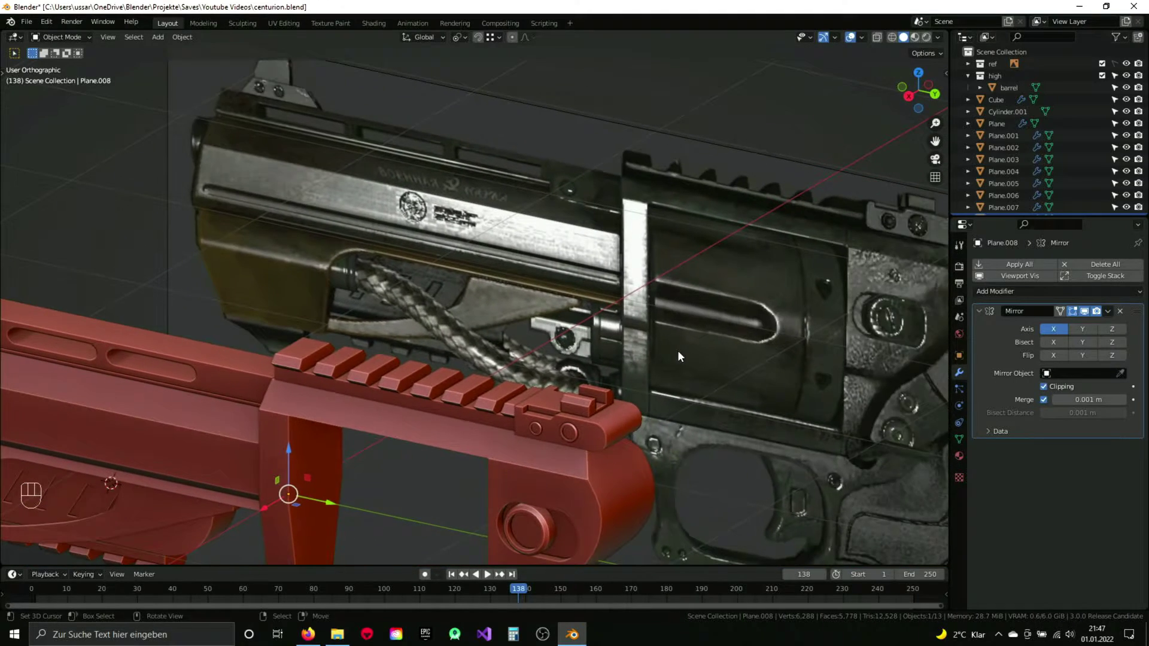
Step: Select the main frame piece, enter Edit Mode and save the revolver file
click(603, 381)
drag(588, 398, 563, 302)
click(667, 333)
key(Tab)
key(KP_Decimal)
key(ctrl+s)
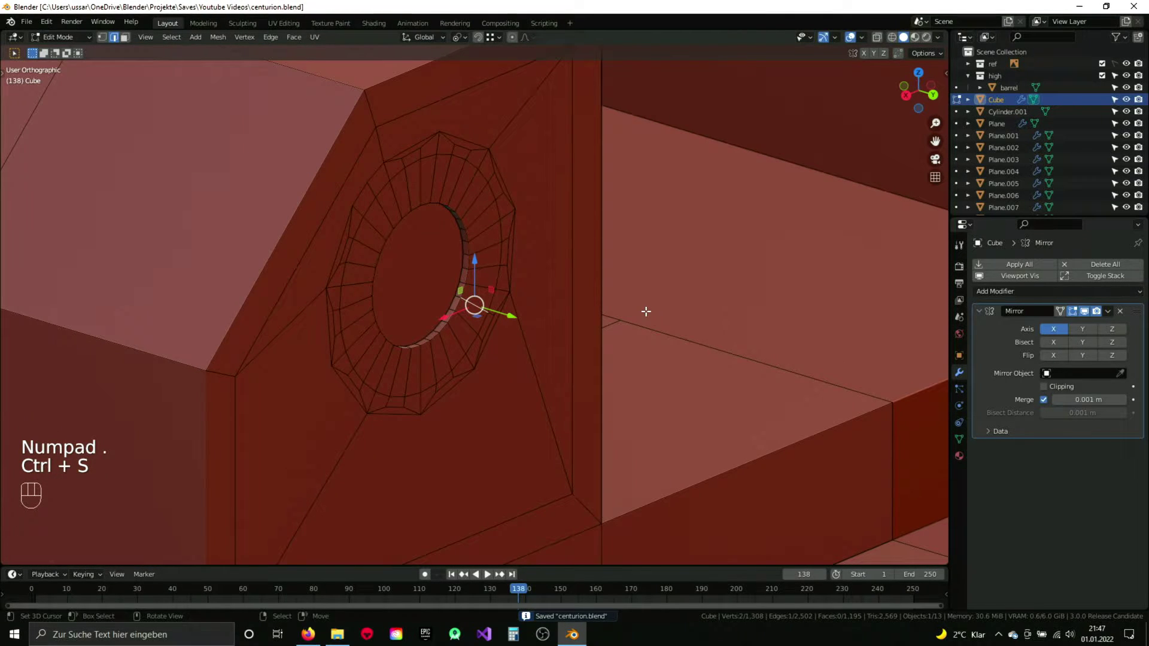
Step: View the frame from behind in wireframe and start circle-selecting the ring hole's vertices
key(KP_1)
key(z)
key(1)
key(a)
key(c)
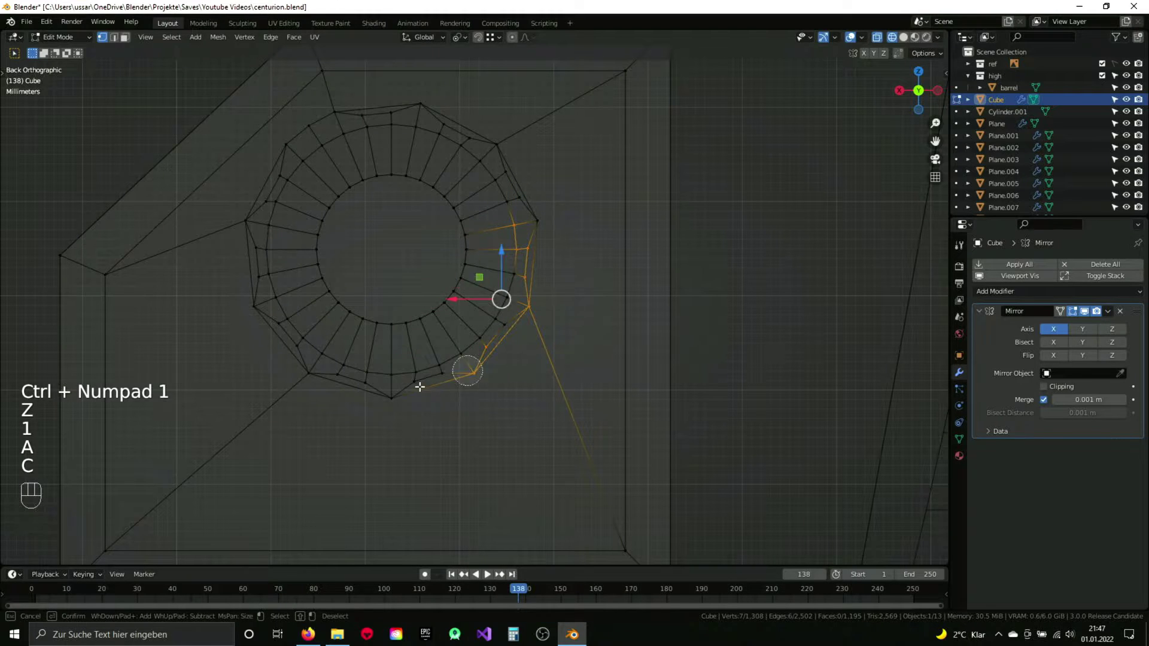
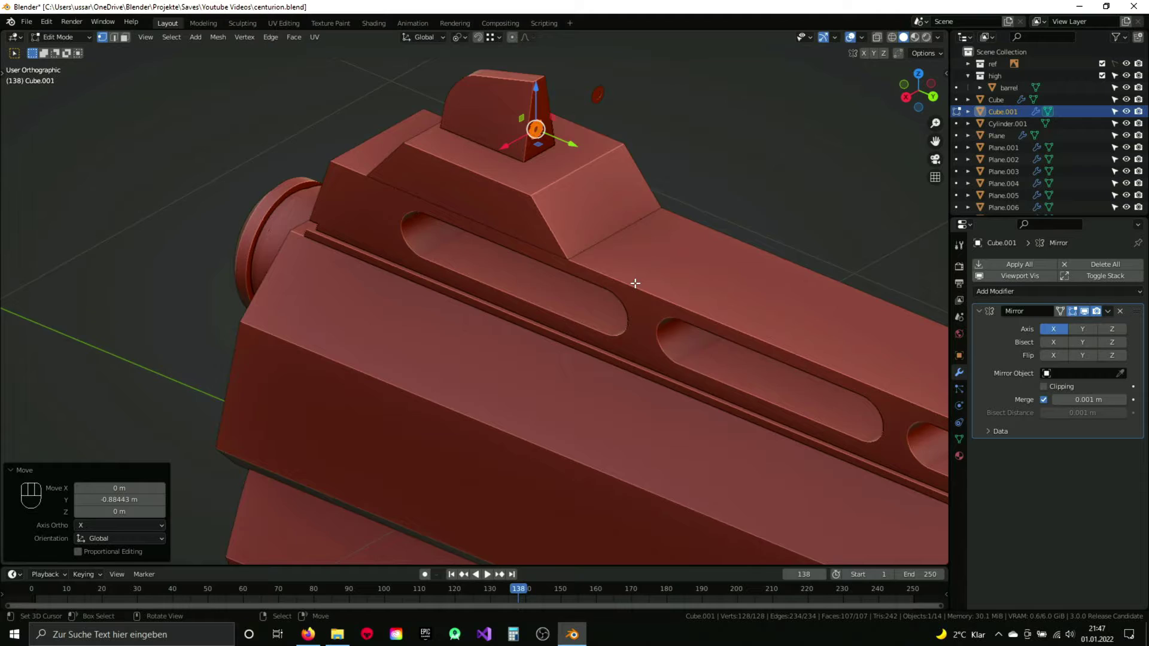
Step: Select the small ring detail on the sight's front face
click(563, 194)
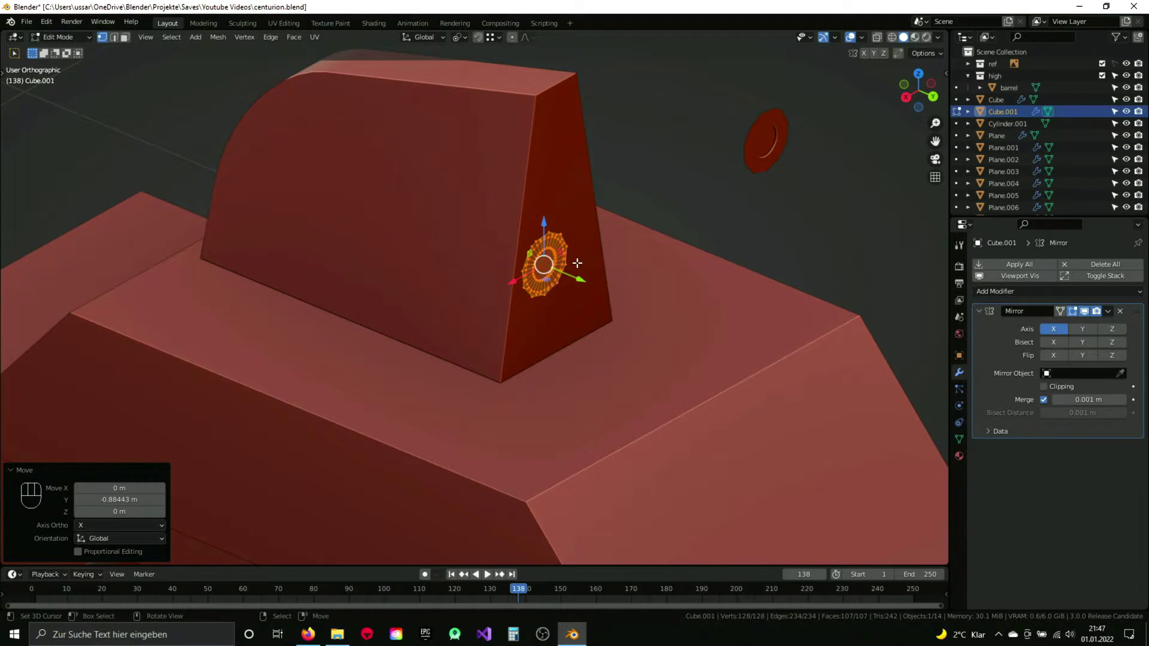
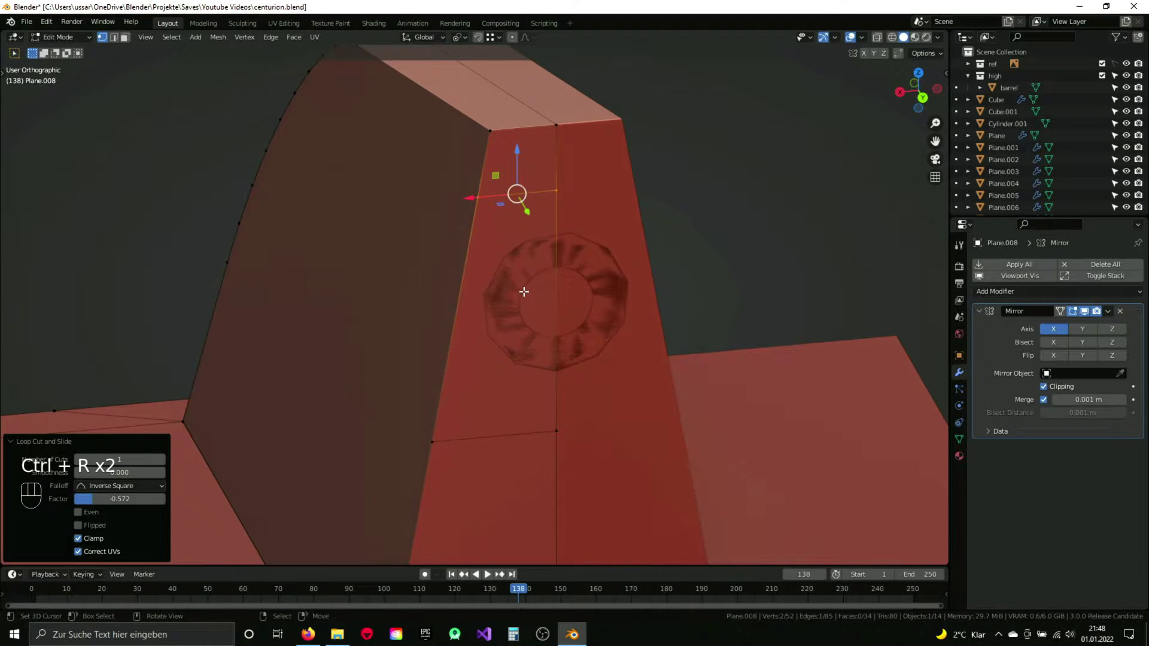
Step: Inset the sight's front panel and extrude it inward into a recess around the round button
key(3)
key(i)
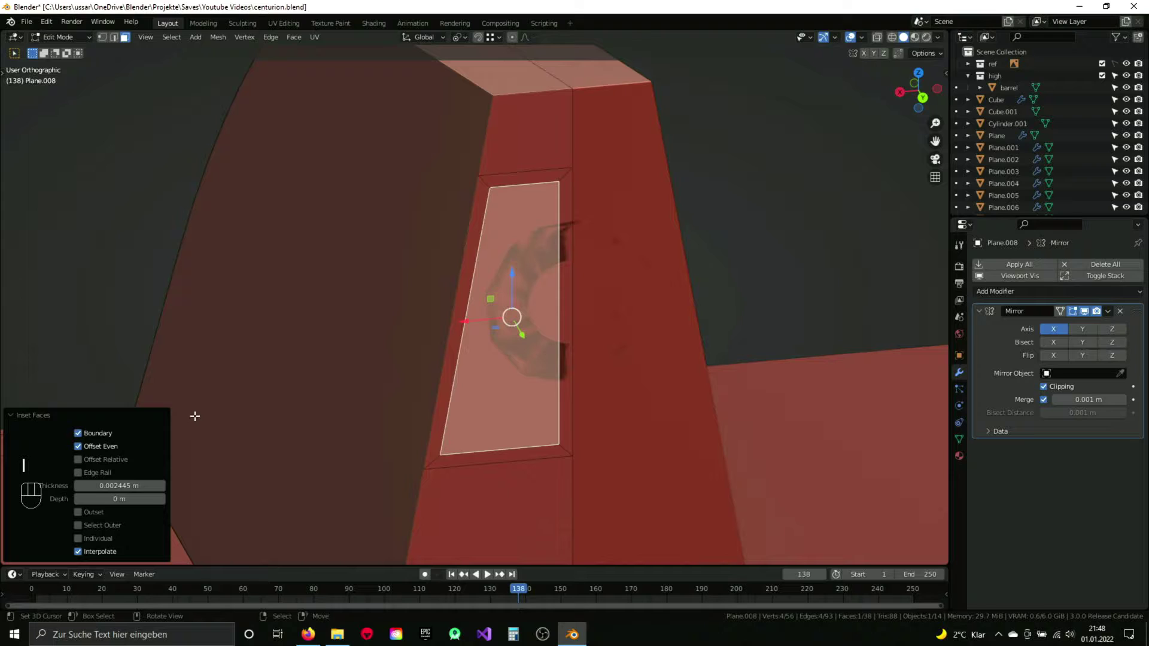
click(80, 438)
key(x)
drag(600, 270, 585, 292)
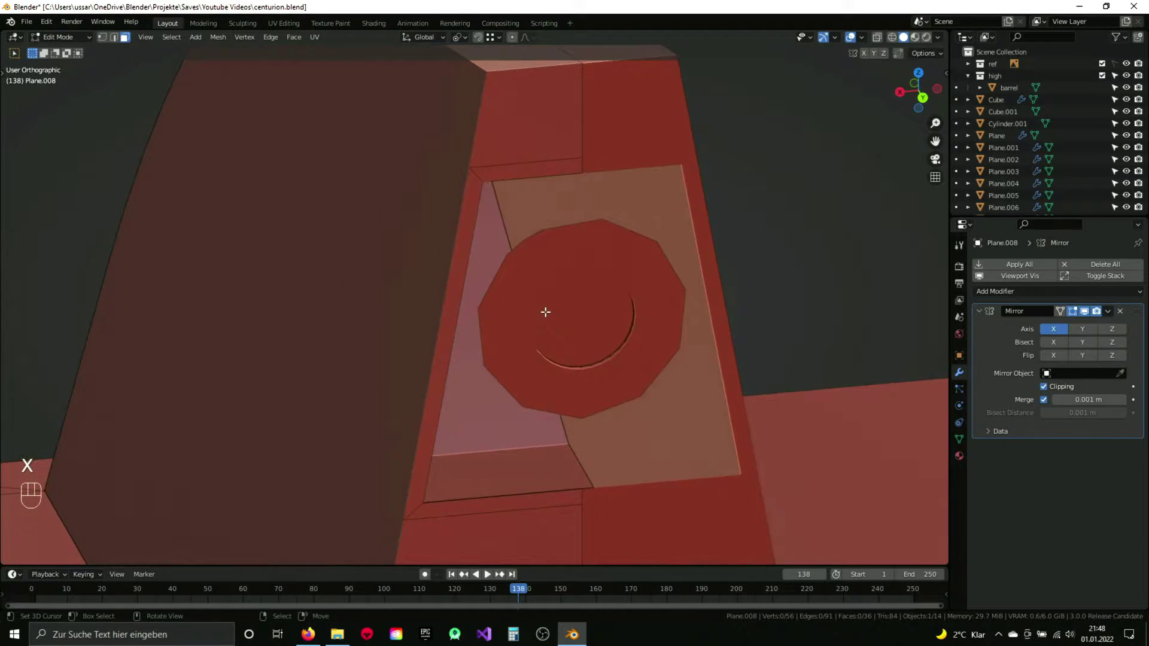
key(Tab)
drag(564, 274, 549, 220)
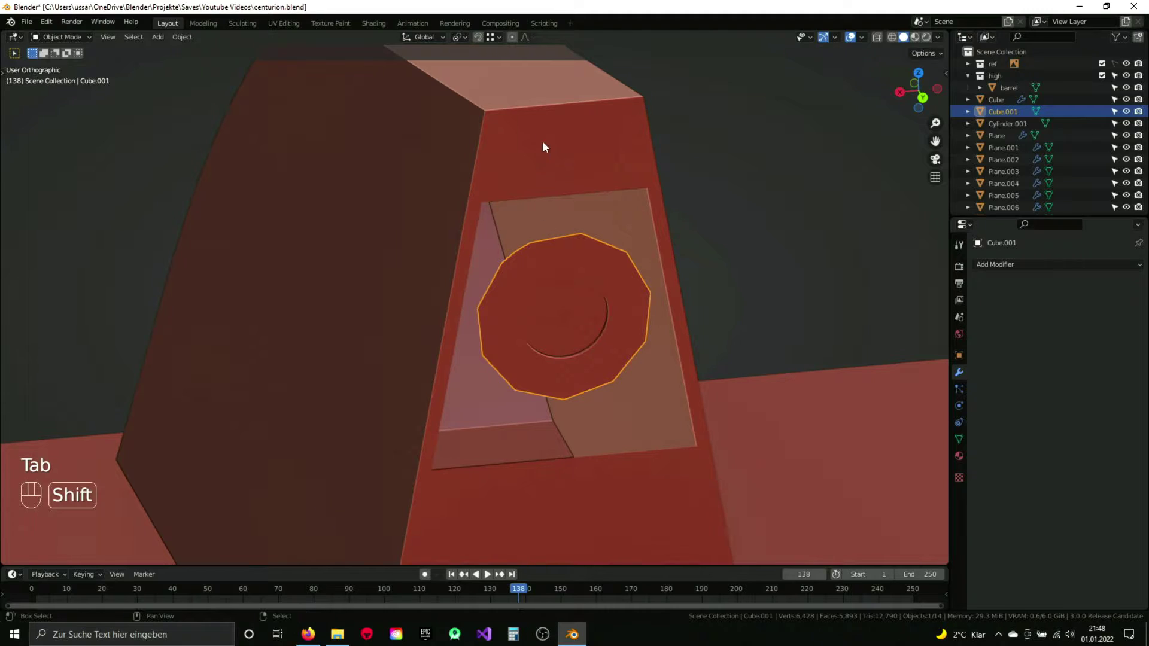
Step: Join the round button Cube.001 into the Plane.008 sight and start editing the combined mesh
drag(1115, 315, 1087, 329)
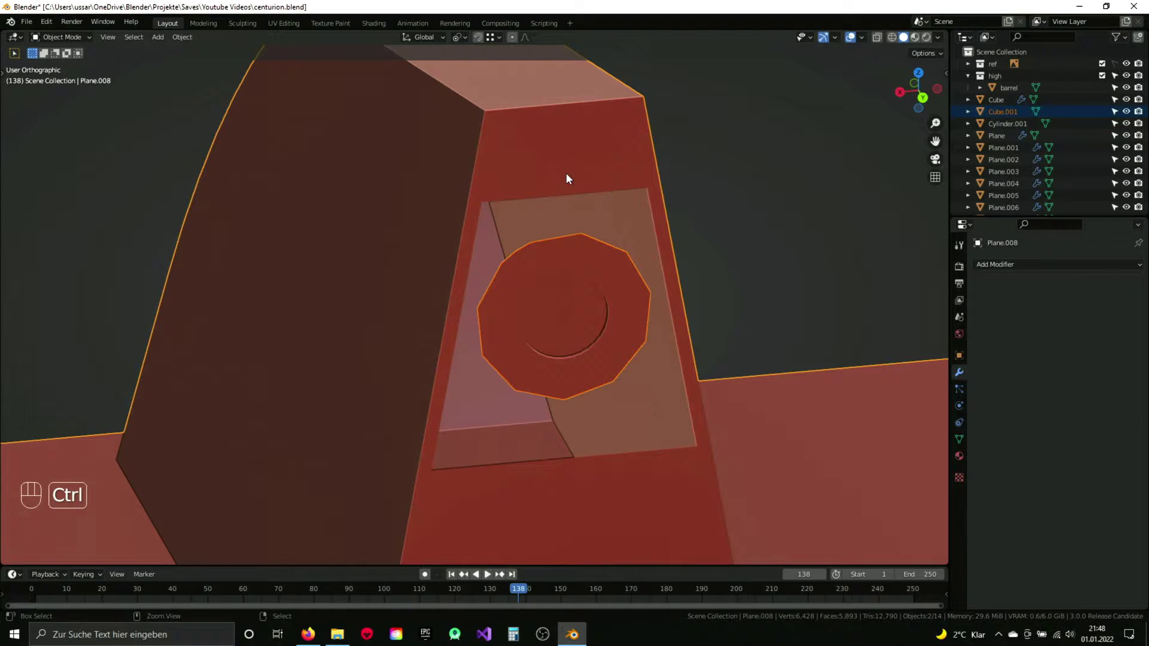
drag(472, 317, 490, 324)
key(ctrl+j)
click(481, 317)
key(Tab)
key(1)
Step: Fill faces connecting the ring vertices to the panel corner and edge
drag(510, 270, 525, 251)
drag(562, 240, 530, 259)
drag(532, 258, 505, 241)
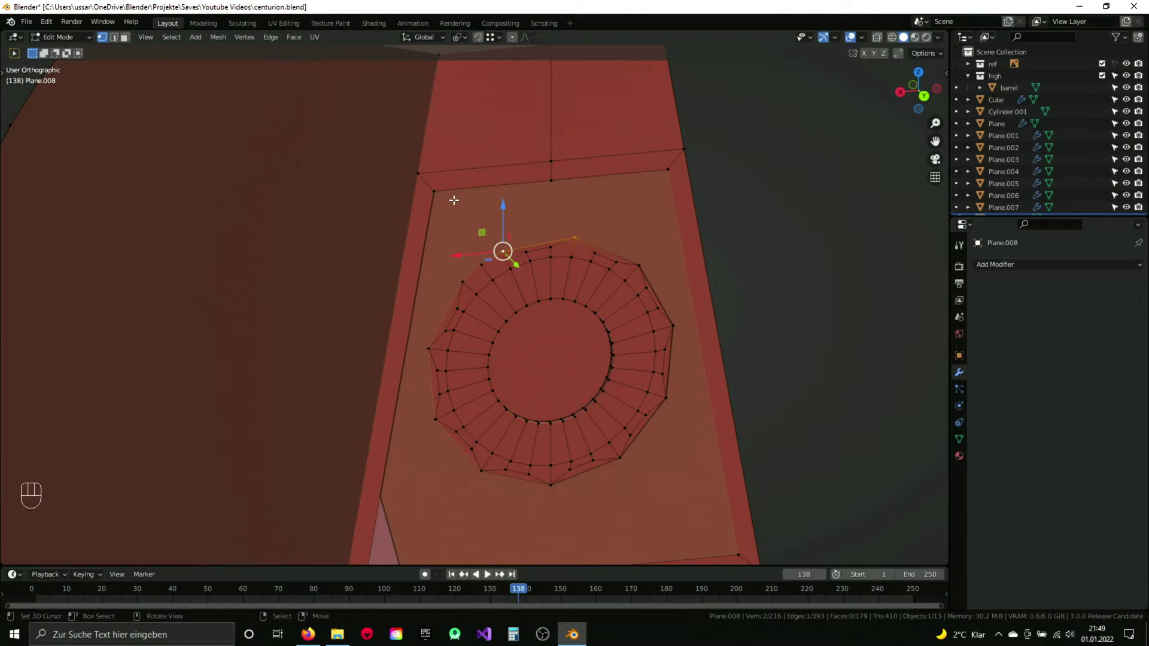
key(f)
key(a)
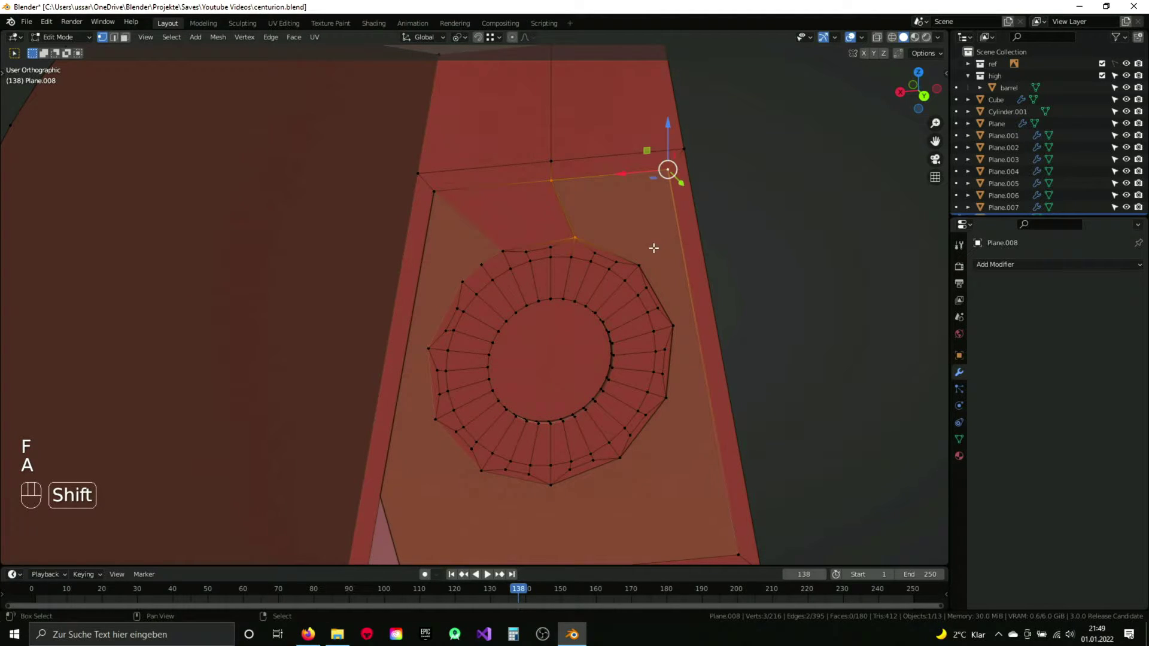
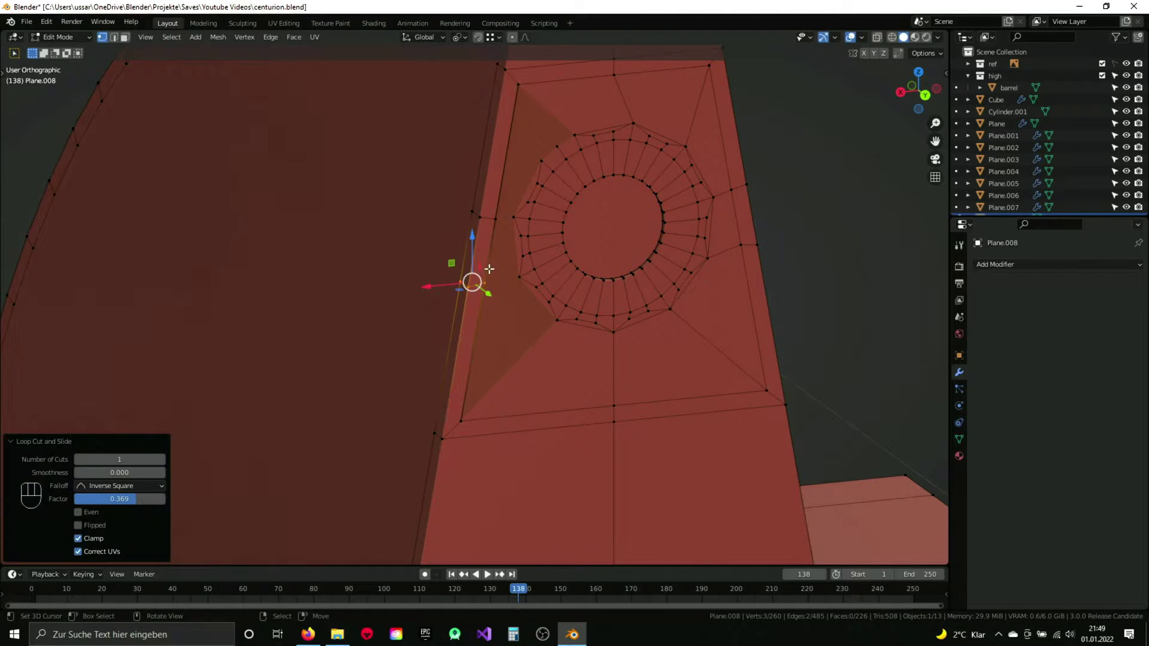
key(2)
key(f)
key(f)
key(f)
key(ctrl+z)
Step: Fill the remaining corner gaps between ring and panel, leave editing and save
drag(524, 250, 512, 267)
key(1)
key(a)
key(ctrl+r)
key(a)
key(f)
key(f)
key(a)
key(ctrl+z)
key(ctrl+z)
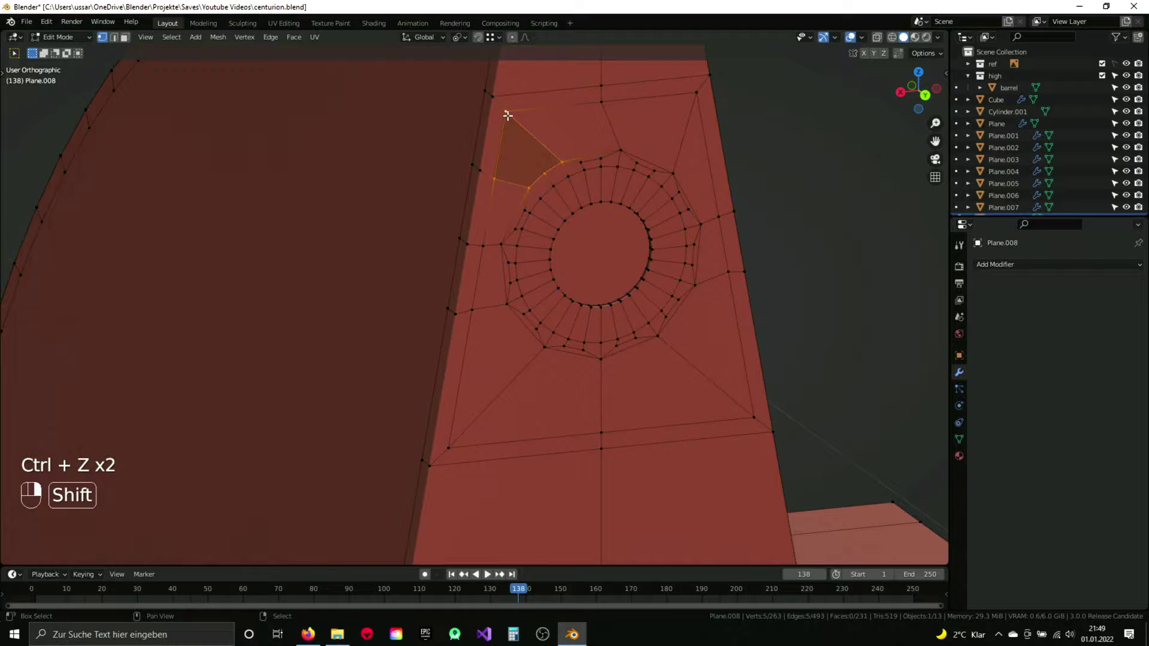
key(f)
key(a)
key(Tab)
key(ctrl+s)
drag(541, 313, 448, 292)
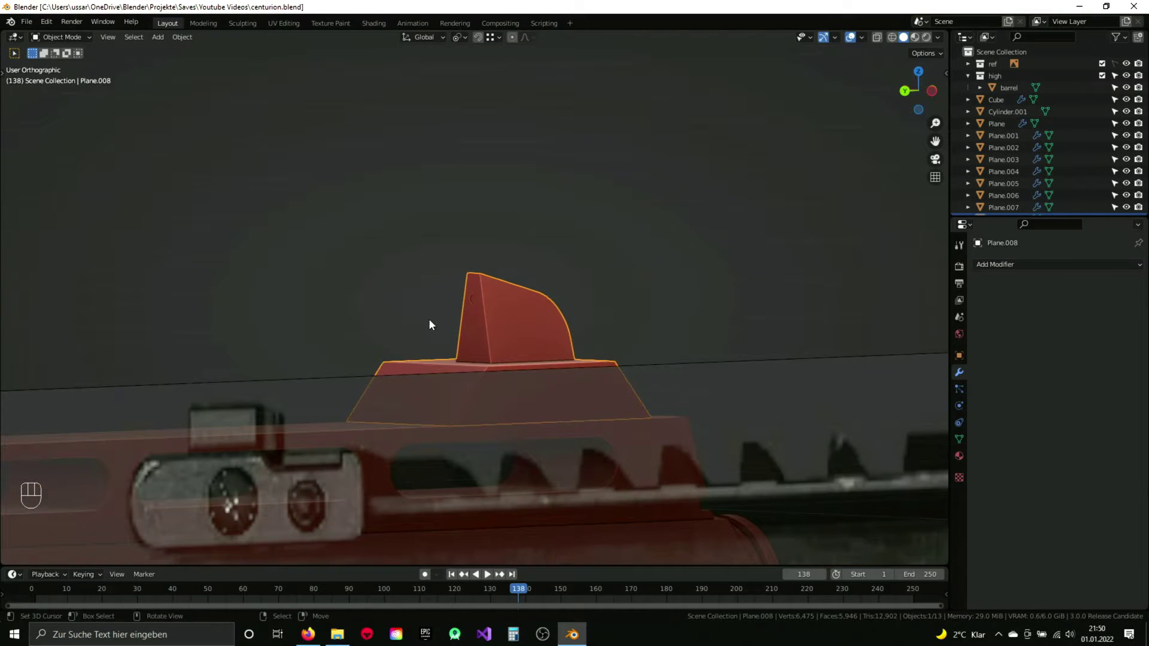
Step: Orbit around the sight, then view it straight from behind against the reference
drag(364, 354, 521, 377)
drag(516, 363, 504, 326)
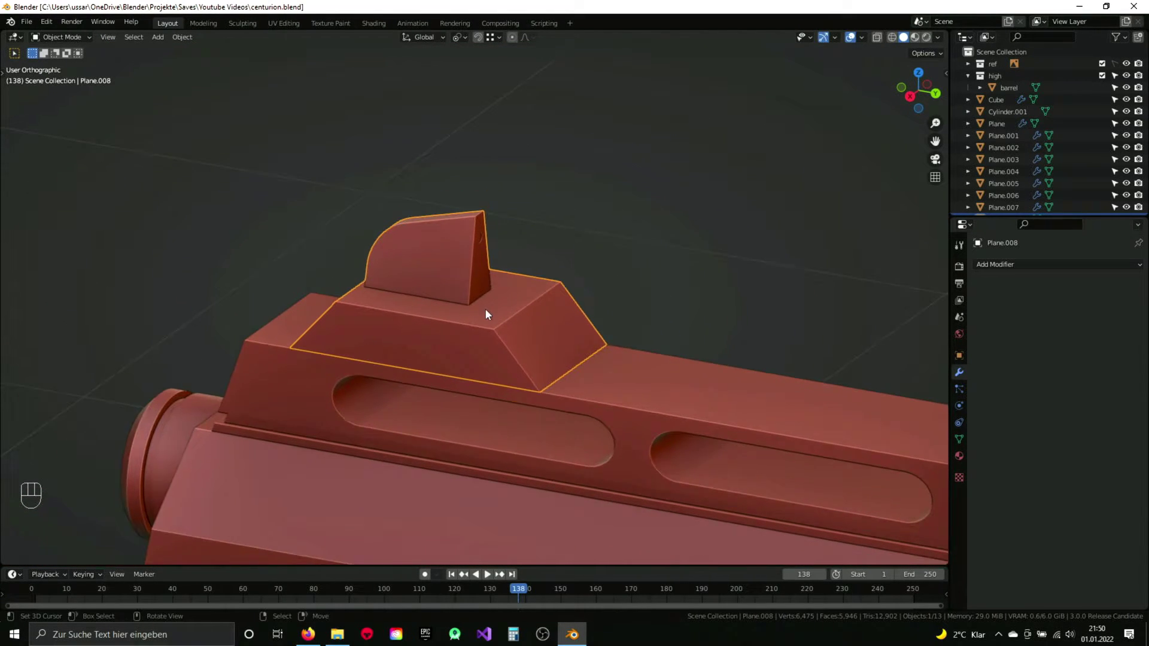
drag(499, 302, 461, 295)
key(ctrl+KP_1)
drag(478, 220, 470, 333)
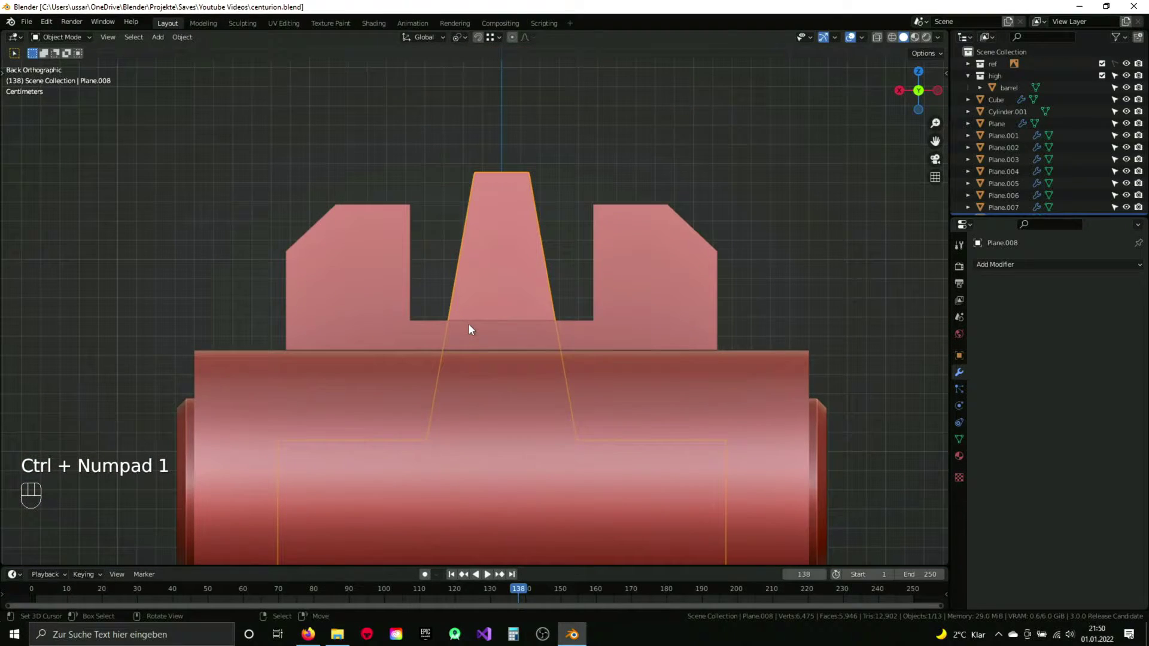
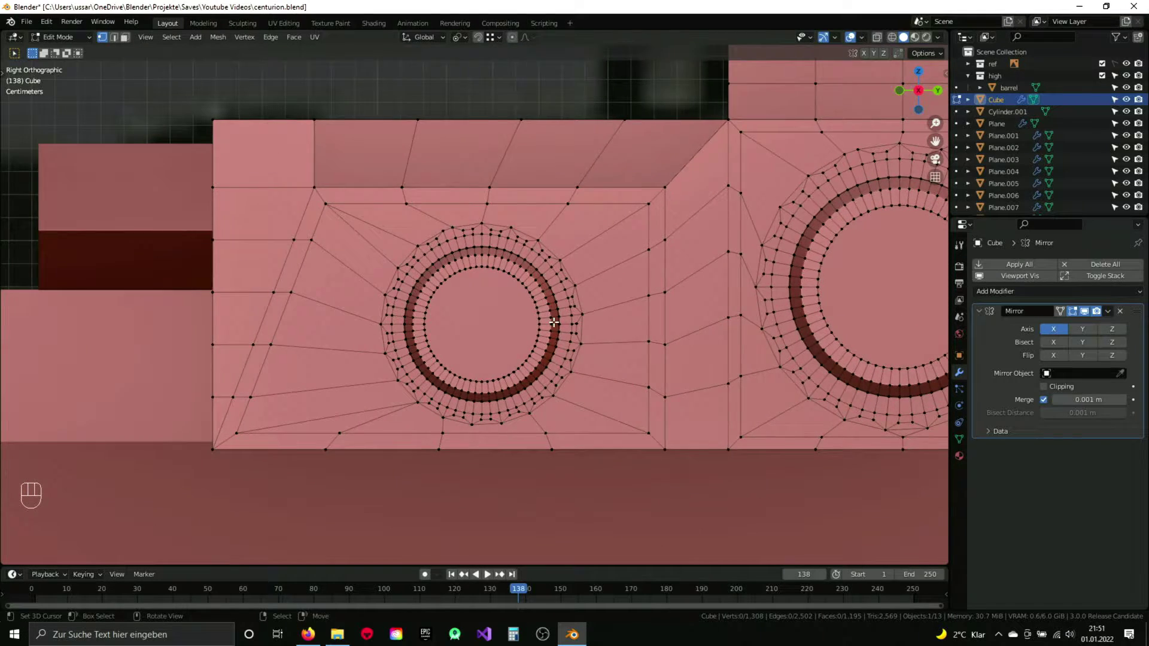
Step: With X-ray on, circle-select the pin cap edge and give it a rounded segmented bevel
key(z)
key(c)
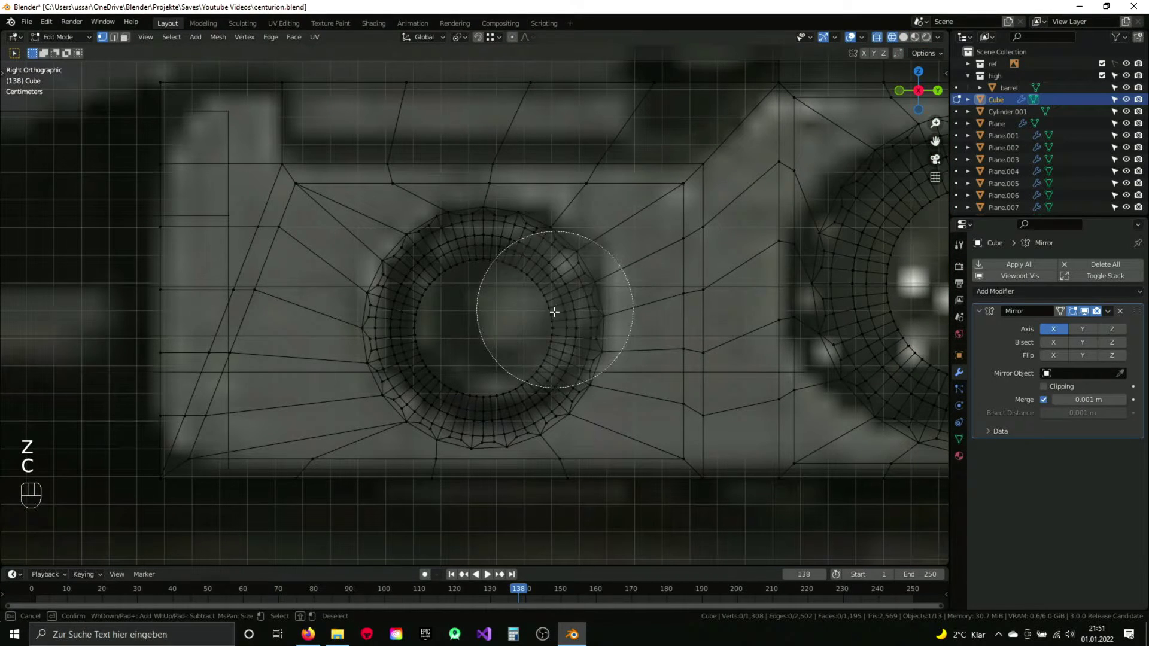
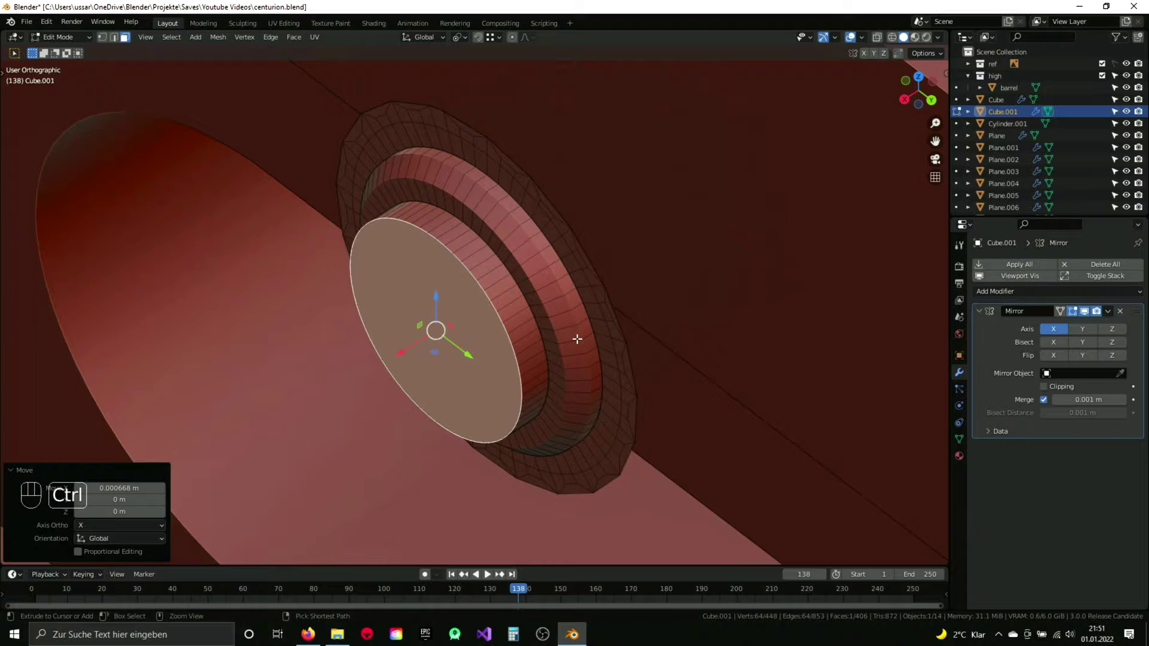
key(ctrl+b)
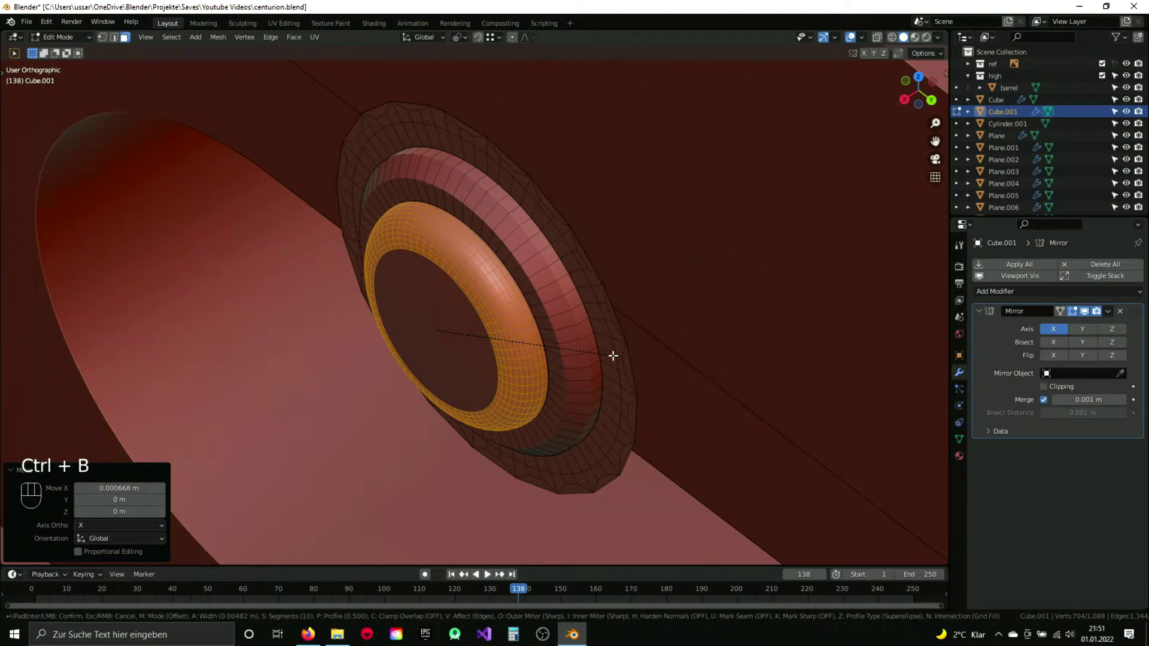
drag(545, 312, 603, 284)
key(Tab)
drag(580, 304, 471, 310)
key(Tab)
Step: Return to solid view, leave editing and join the pin into the surrounding frame body
key(KP_3)
key(Tab)
key(z)
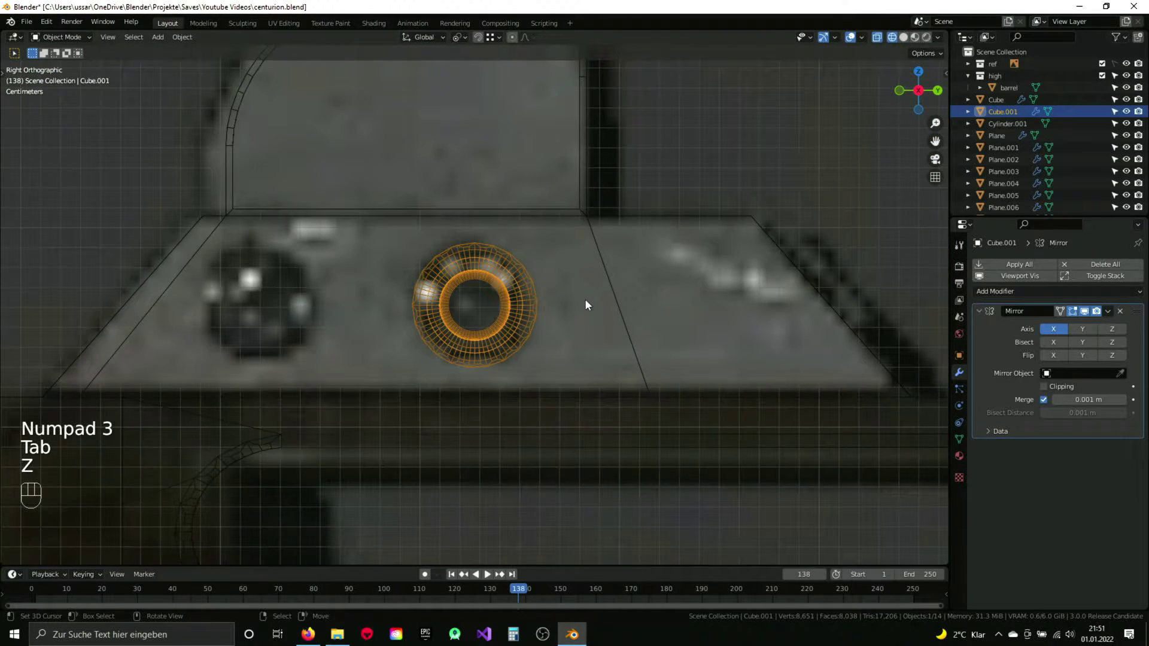
key(z)
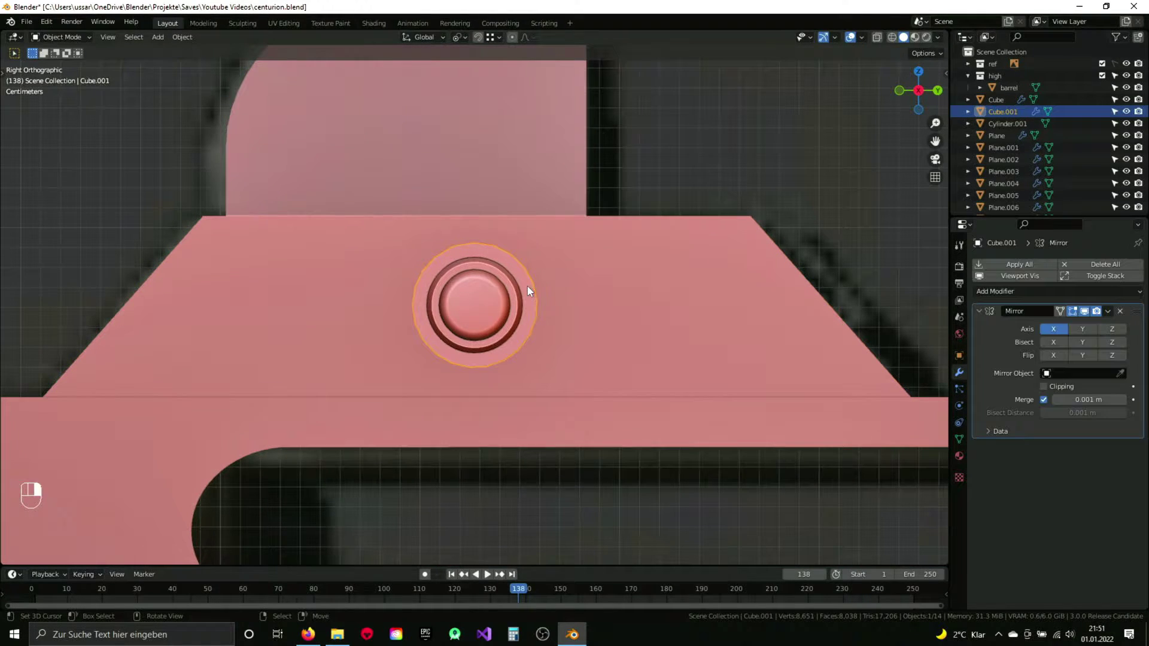
drag(1111, 321, 626, 275)
key(ctrl+j)
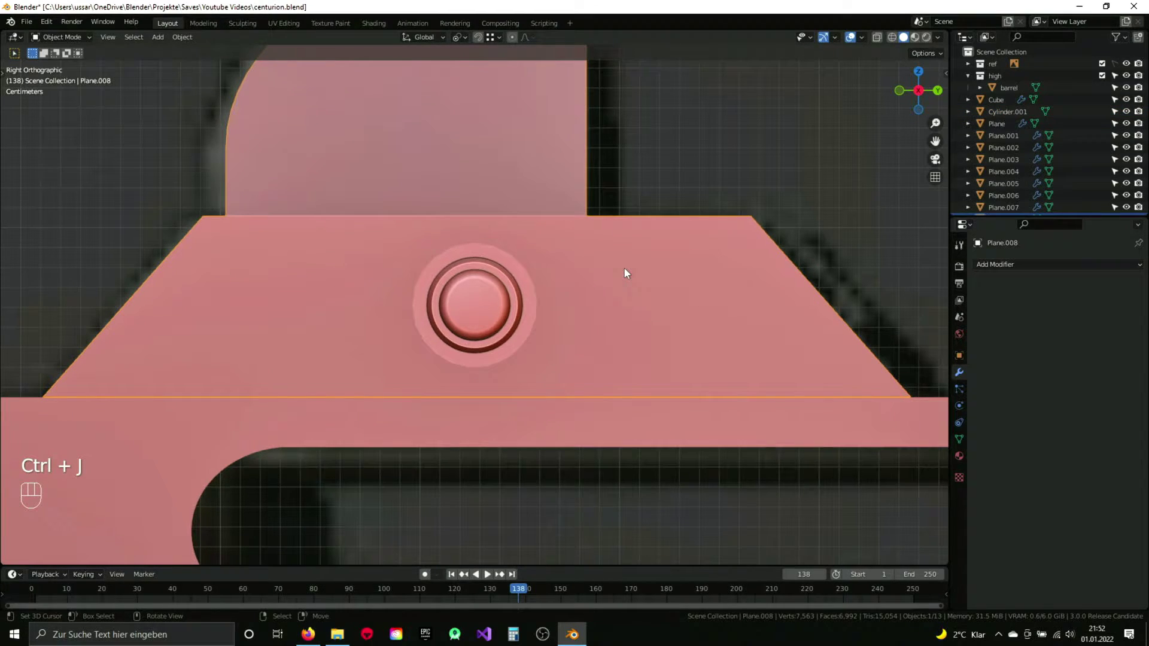
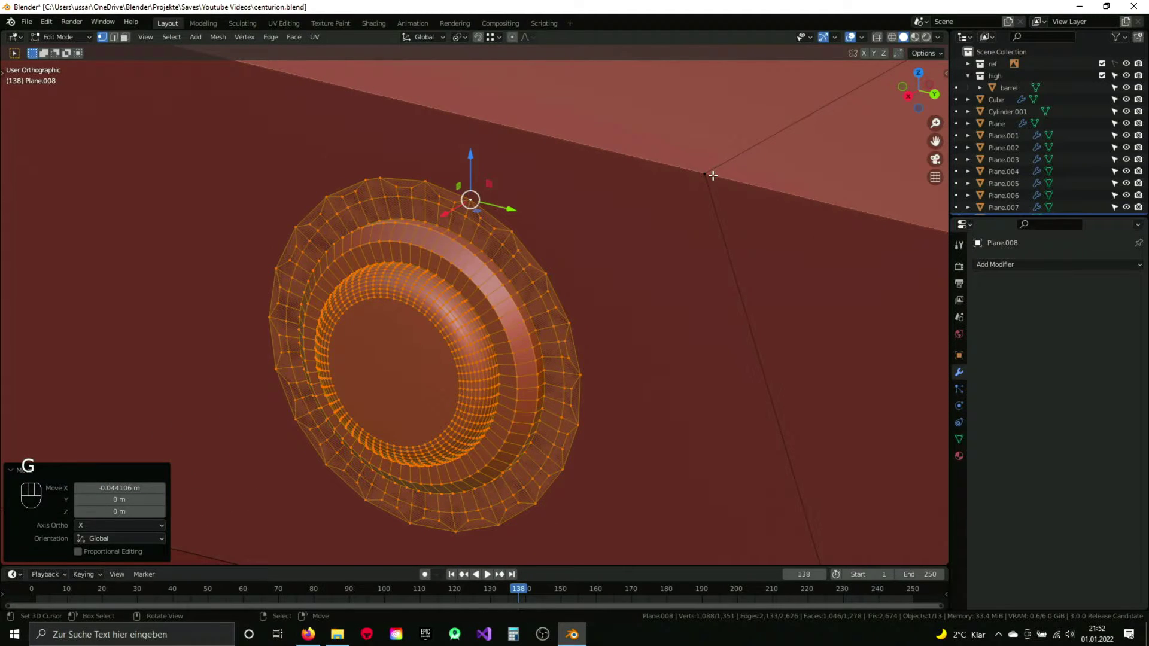
Step: Select the pin's ring geometry and cut edge loops boxing it in on the frame side
drag(449, 264, 466, 263)
drag(475, 267, 534, 257)
key(KP_3)
key(z)
key(z)
key(ctrl+r)
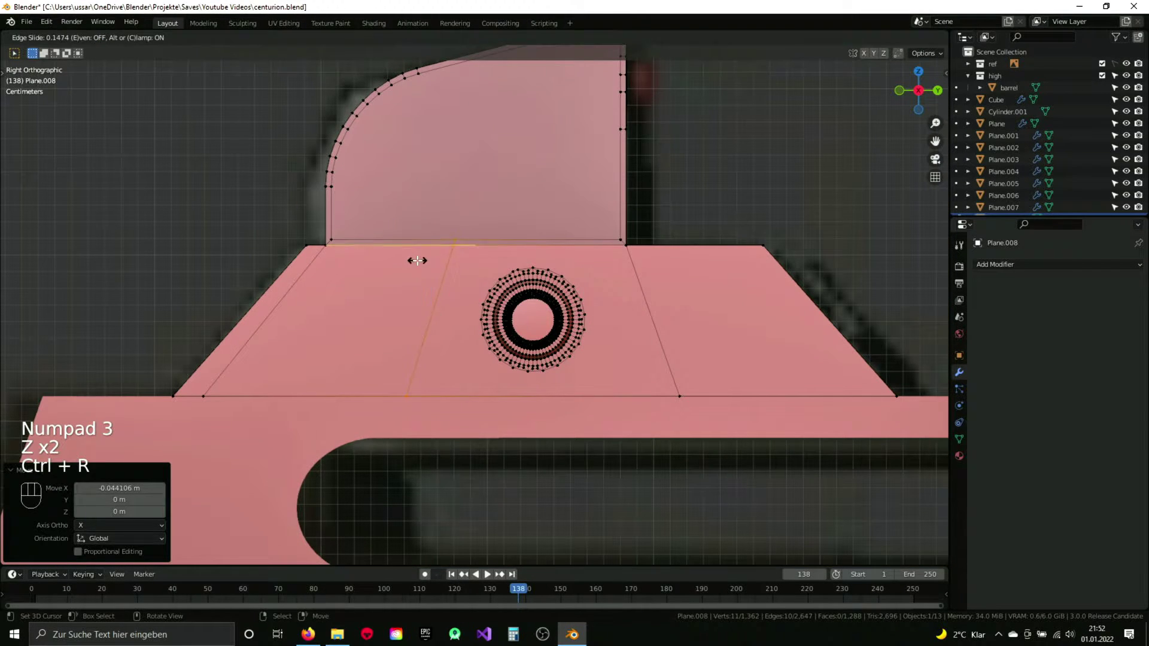
Step: Switch to face select and inset the face around the pin
key(3)
key(x)
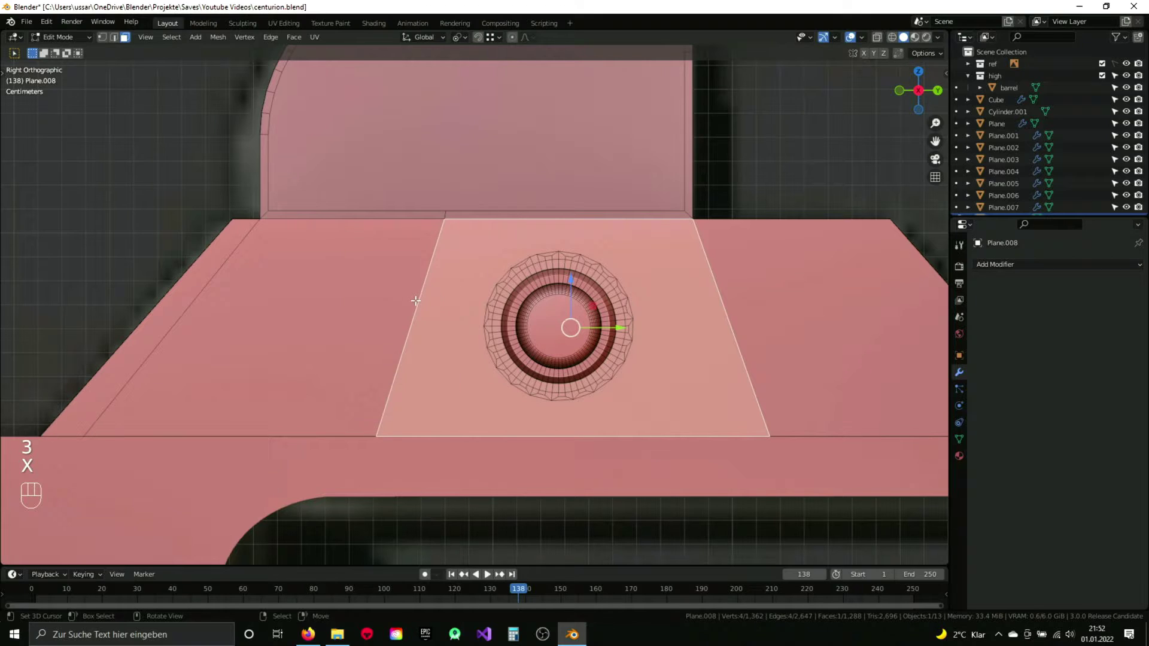
key(i)
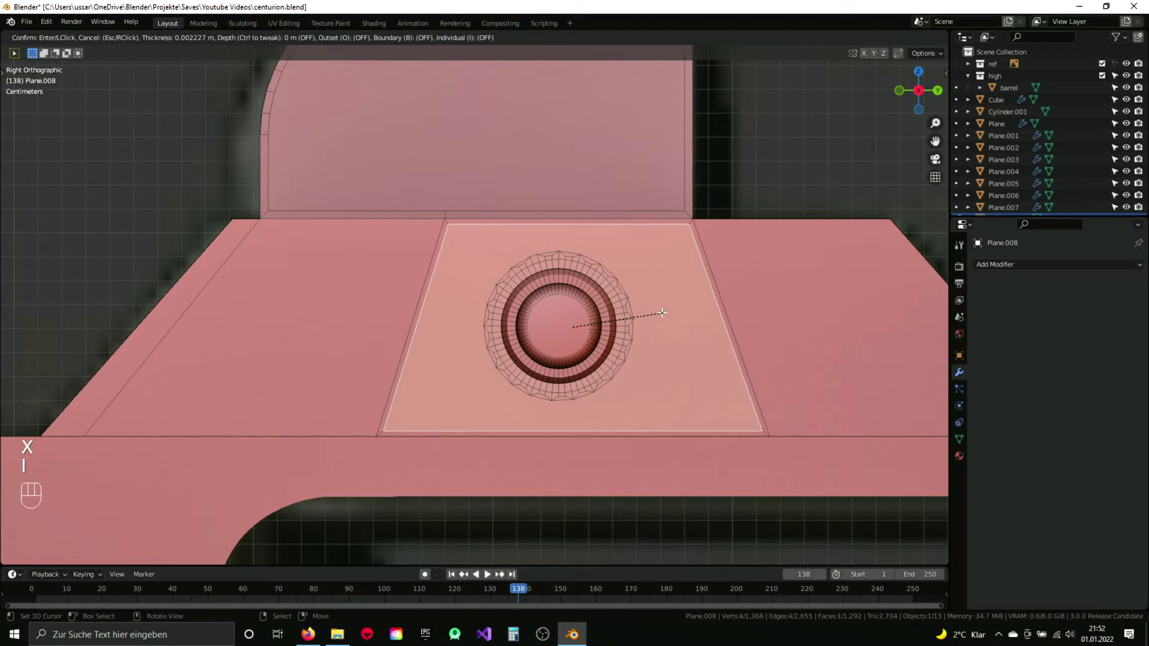
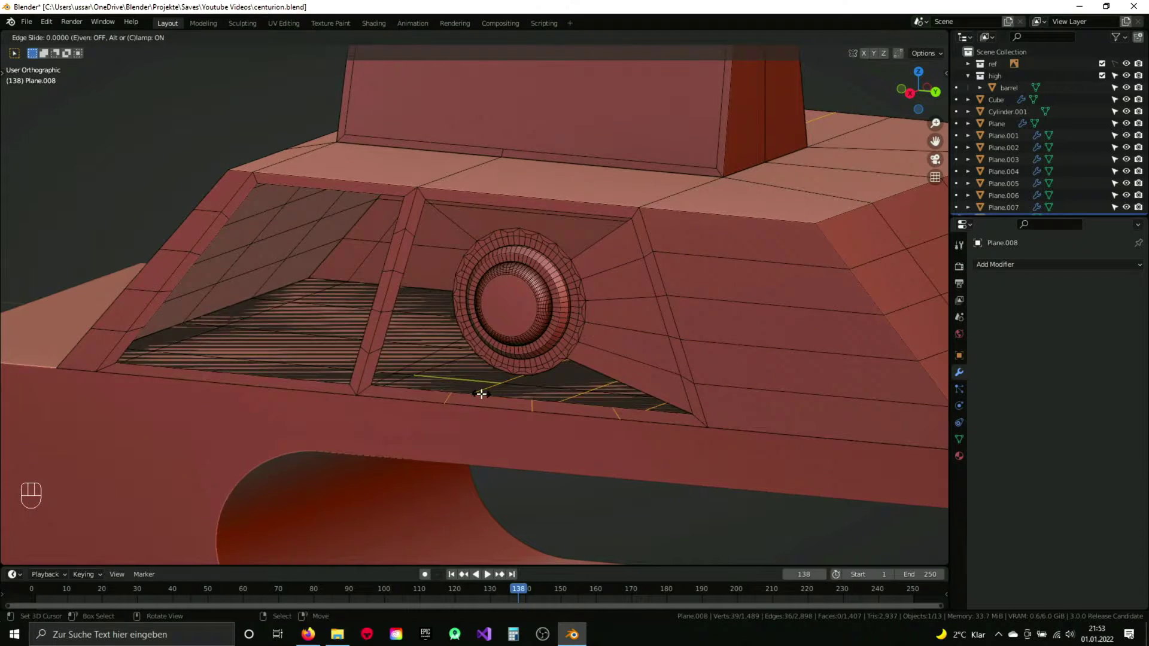
Step: Cut edge loops across the pocket floor and the frame top
key(ctrl+r)
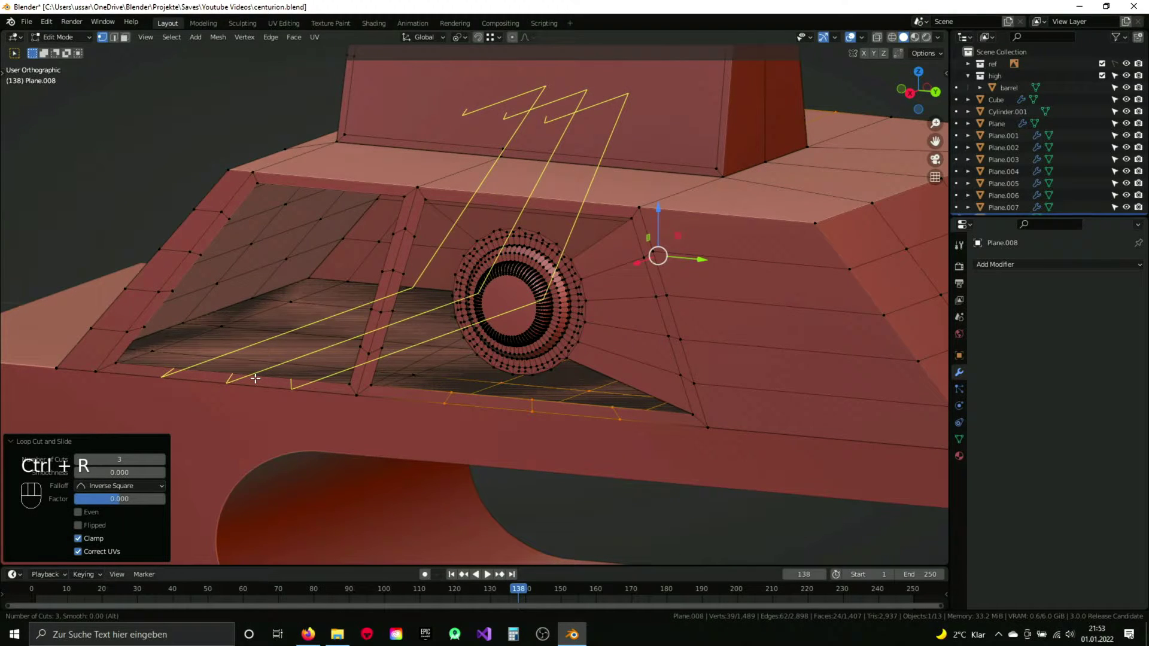
key(ctrl+r)
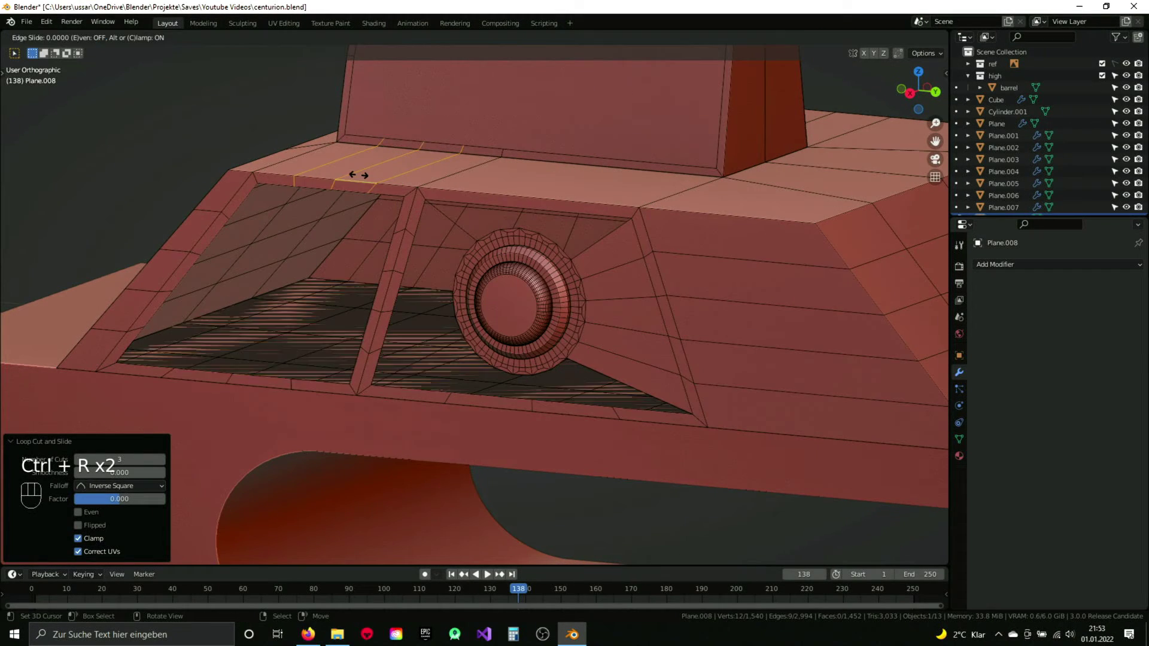
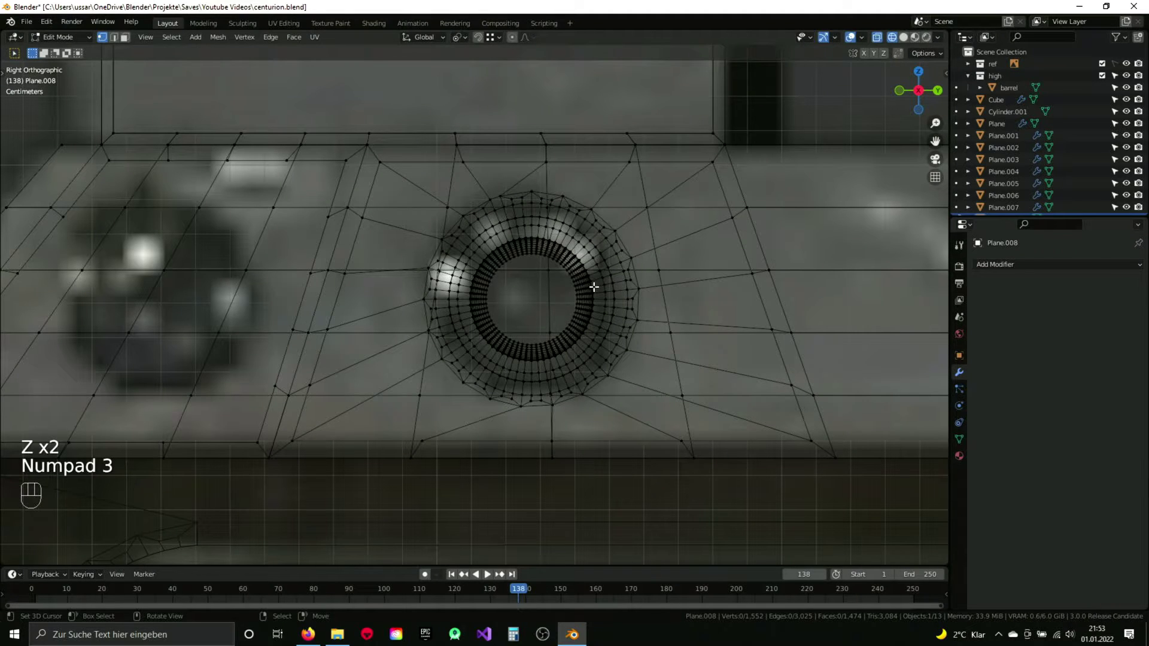
Step: Circle-select ring vertices and connect a ring vertex to the vertex below it
key(c)
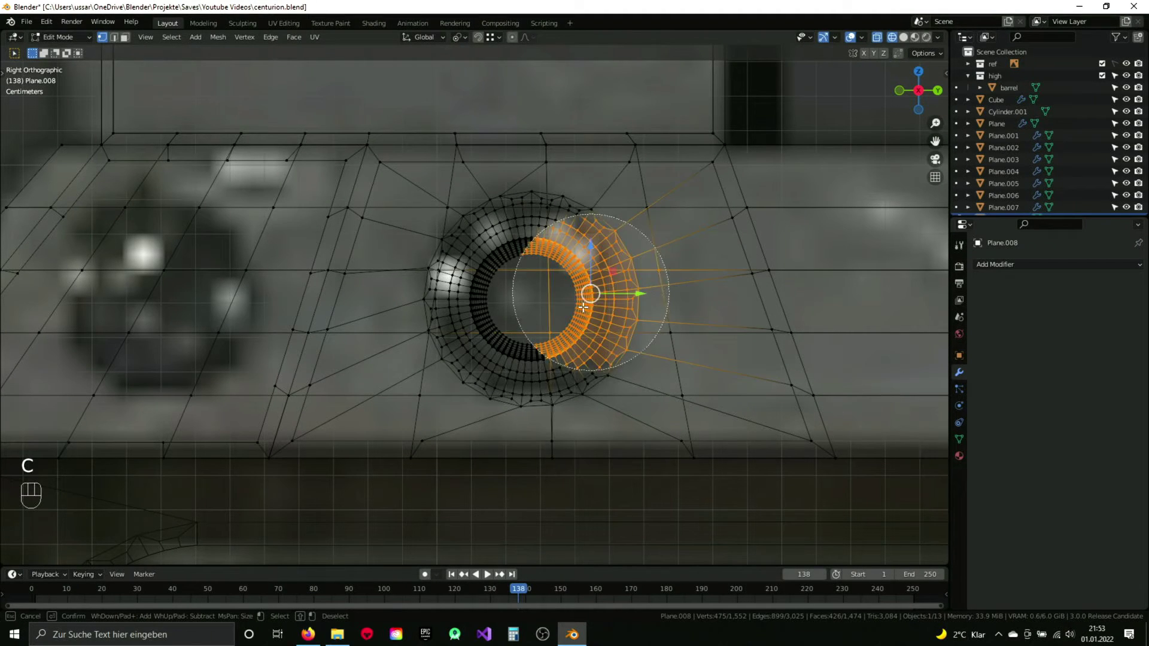
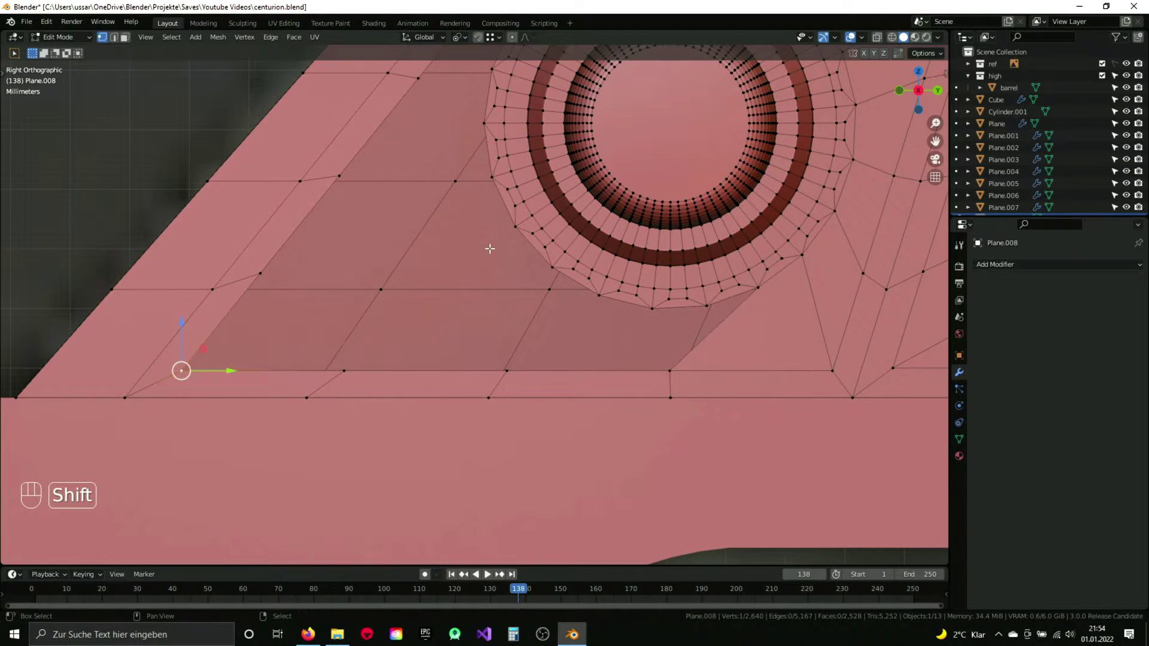
key(f)
key(a)
key(f)
key(f)
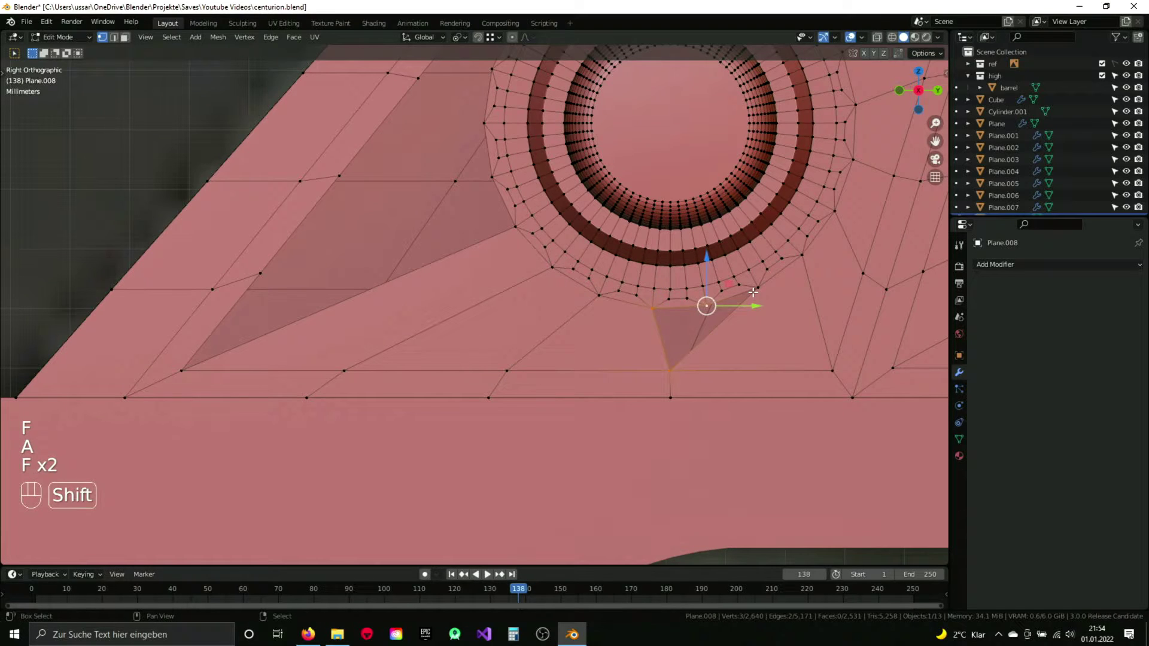
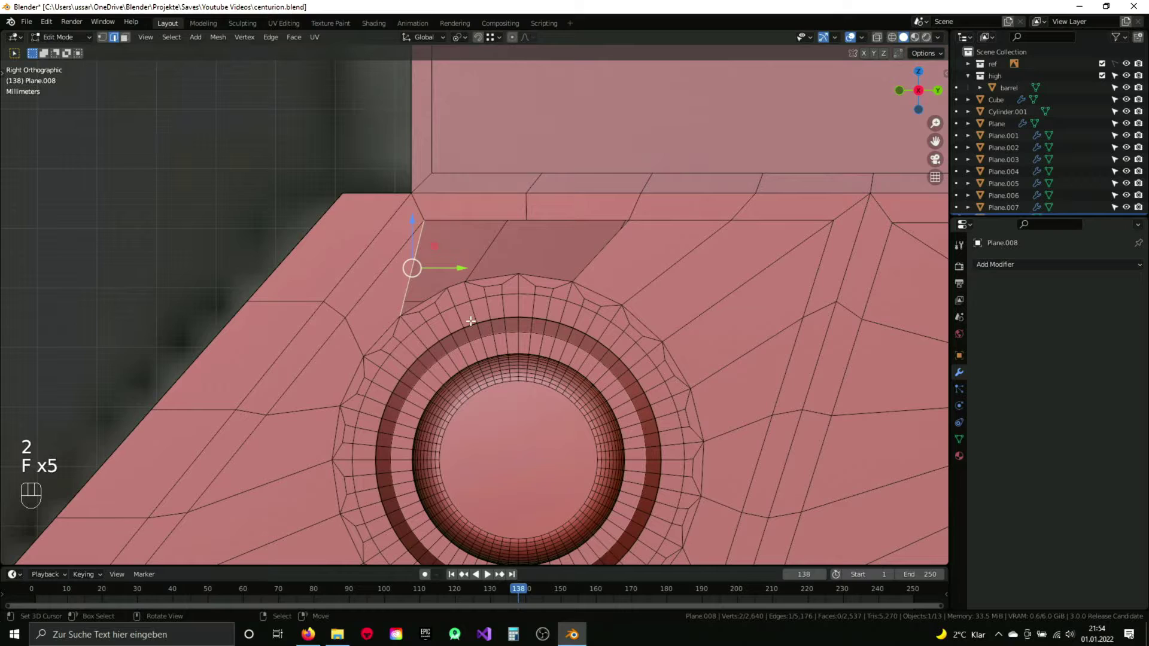
Step: Select the face above the ring and dissolve it into its neighbours
key(1)
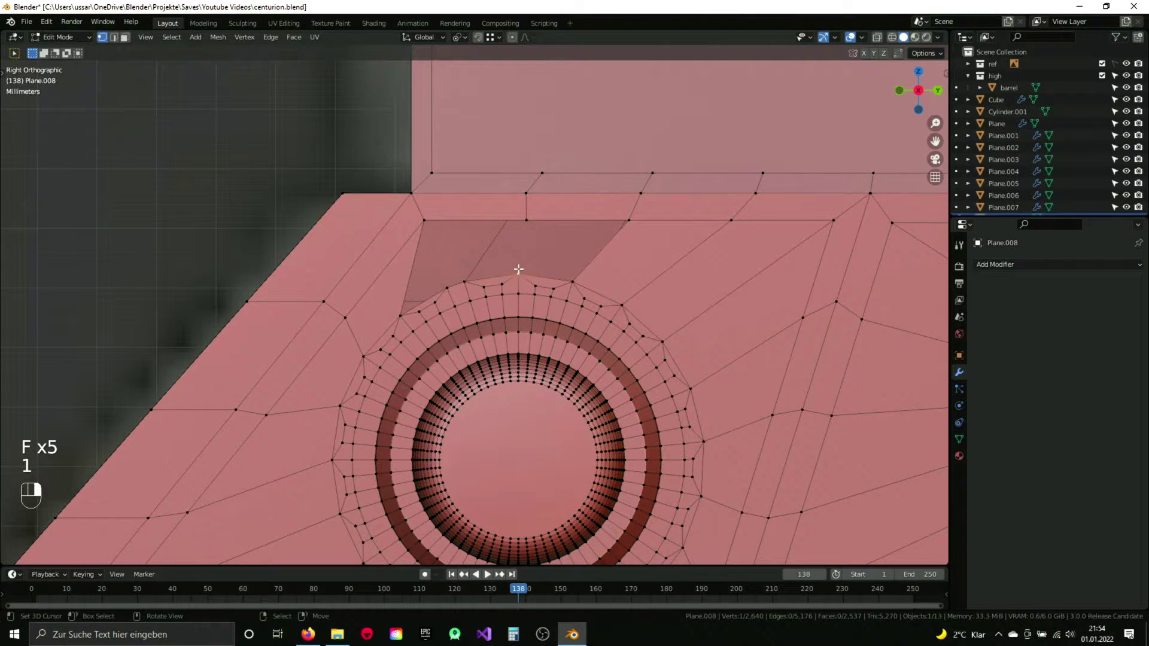
key(f)
key(a)
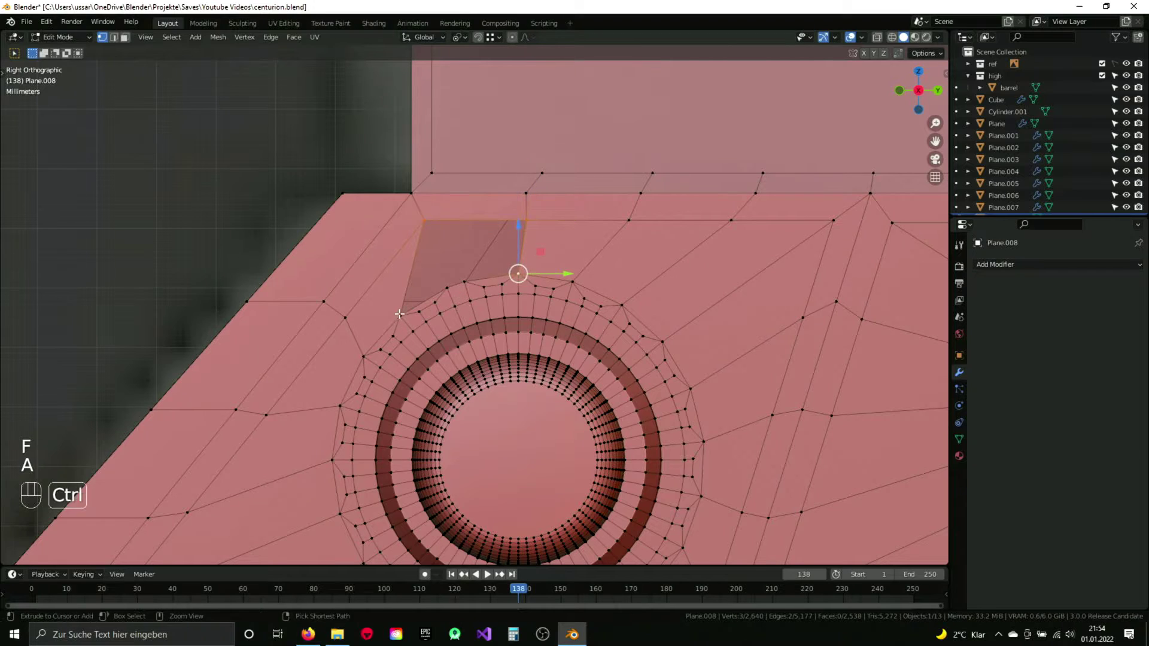
key(f)
key(a)
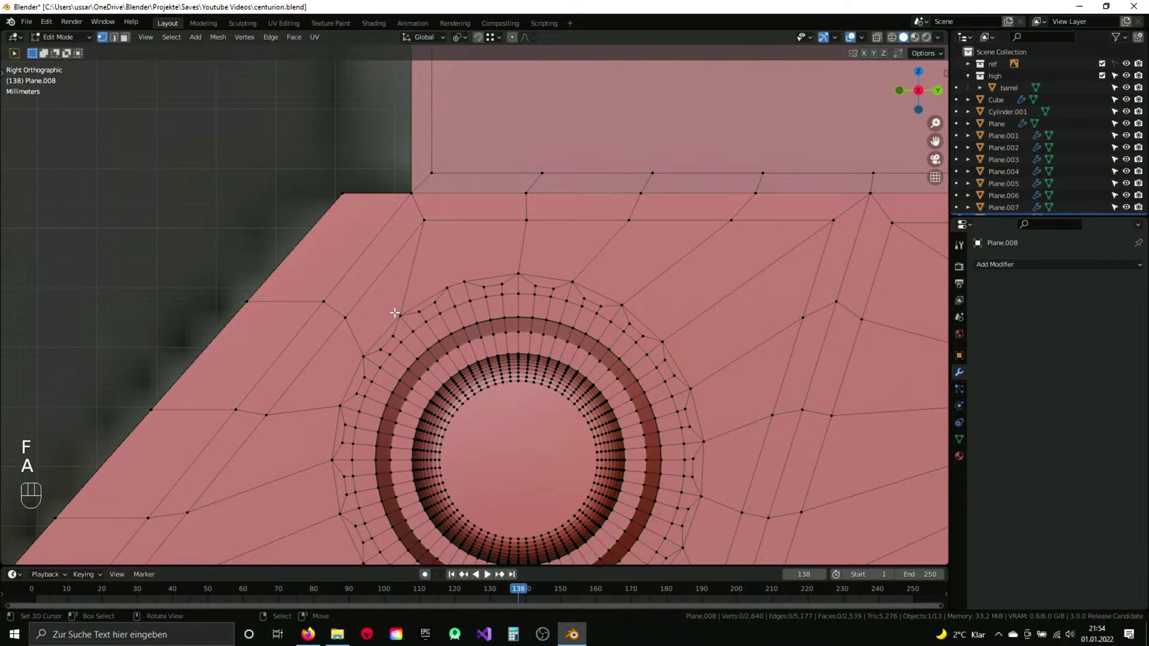
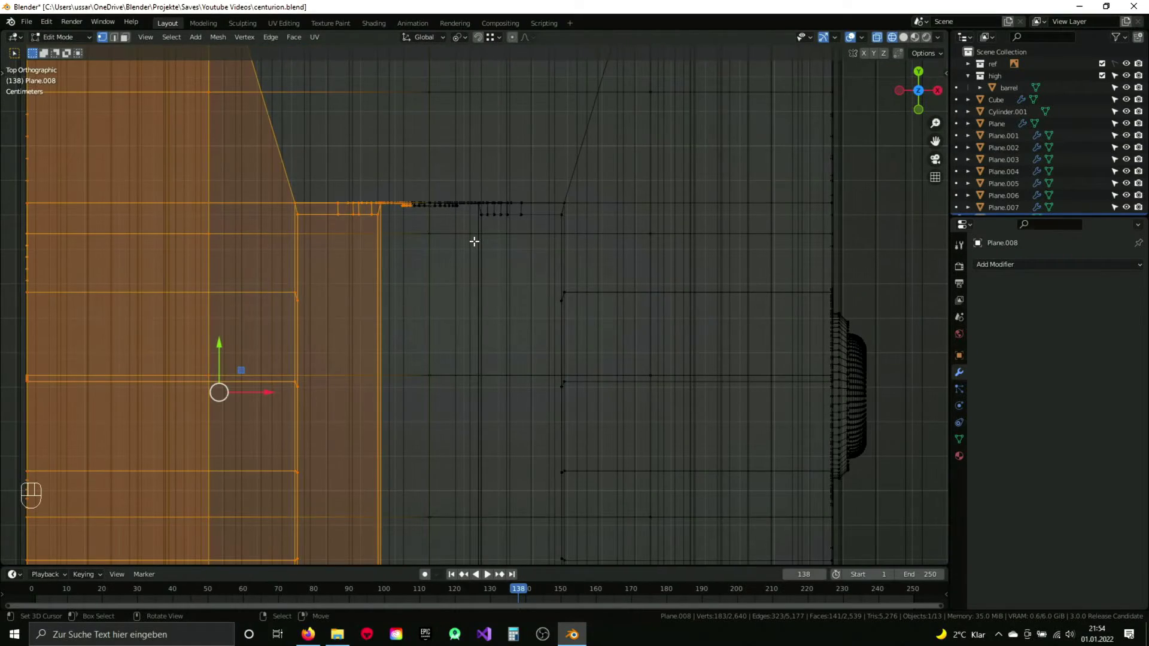
Step: From the back view, box-select one half of the frame beside the barrel hole and delete its vertices
key(ctrl+KP_1)
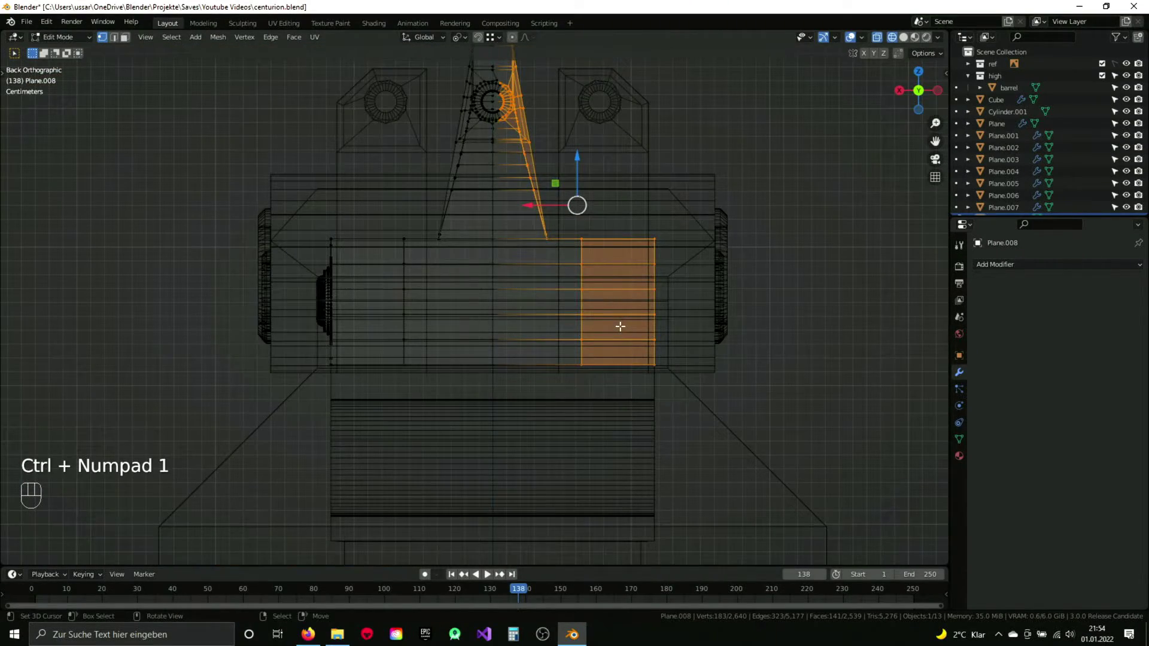
drag(526, 204, 506, 352)
drag(559, 195, 523, 252)
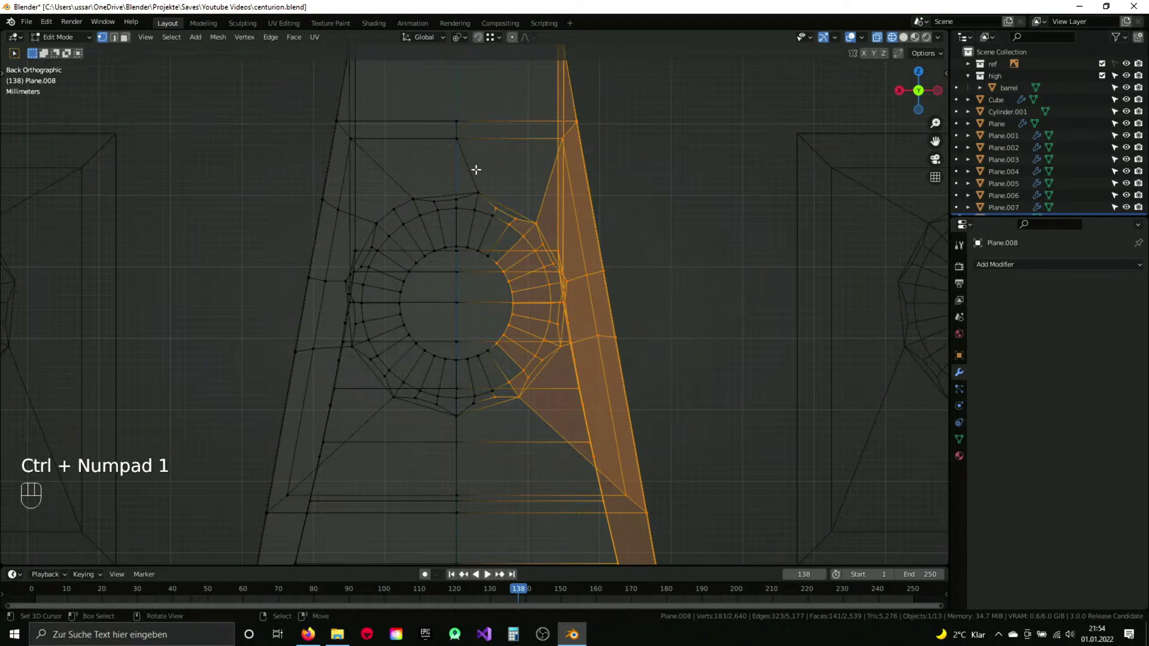
key(b)
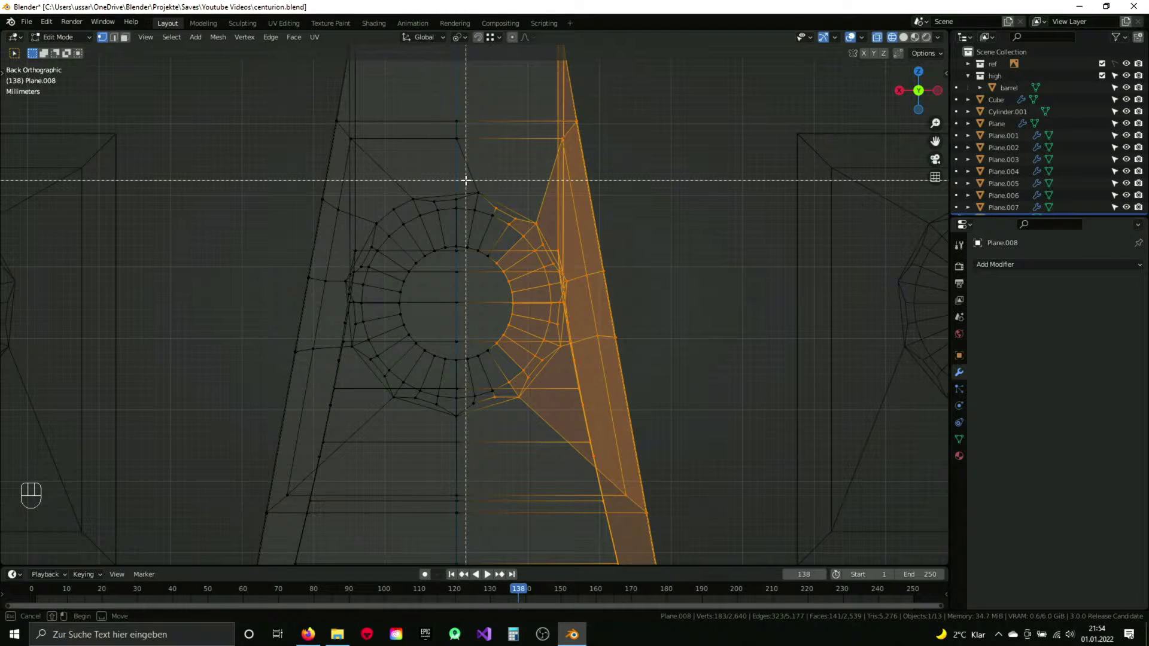
key(x)
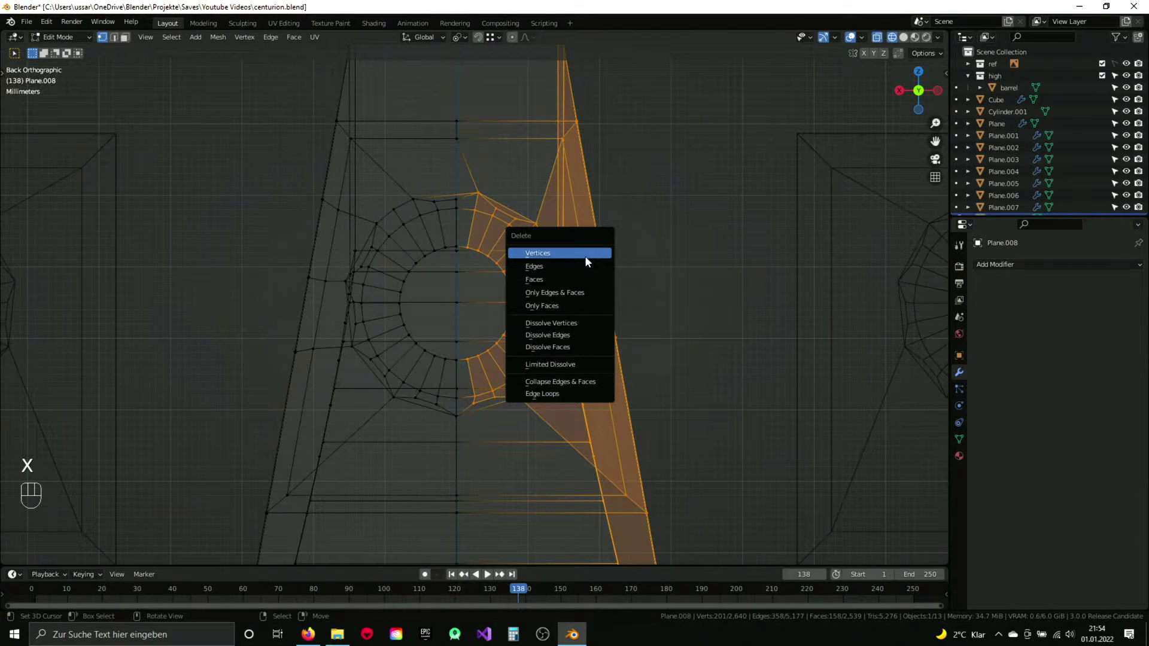
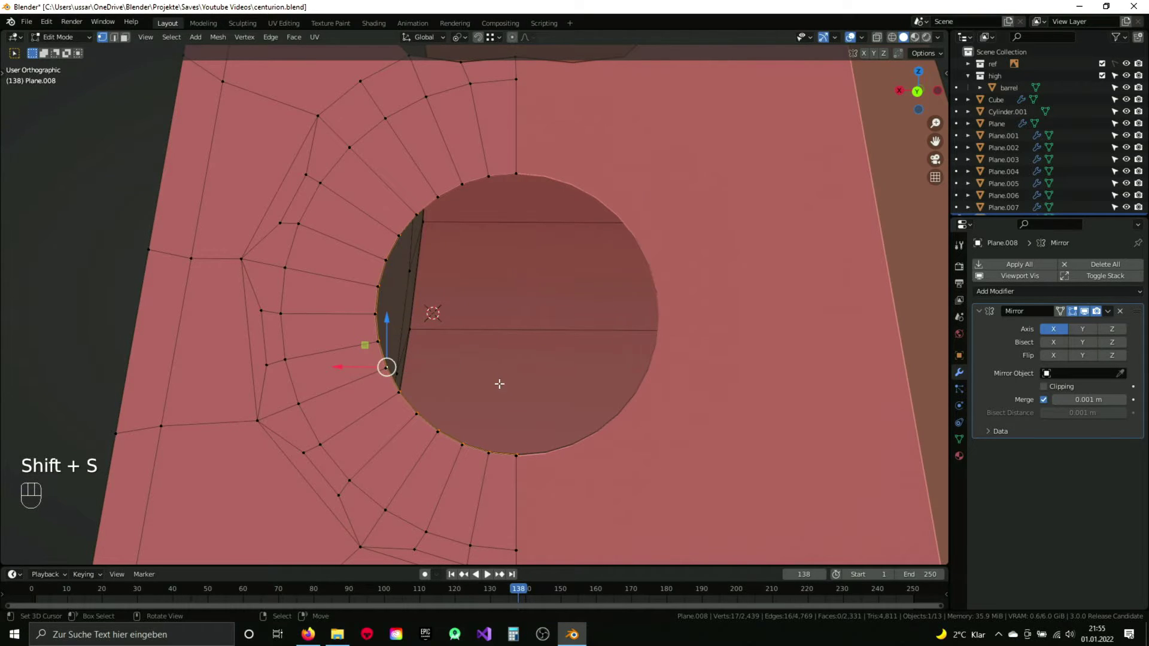
Step: Place the 3D cursor at the circle centre and shrink the barrel-ring circle about it
click(501, 358)
key(KP_1)
key(KP_1)
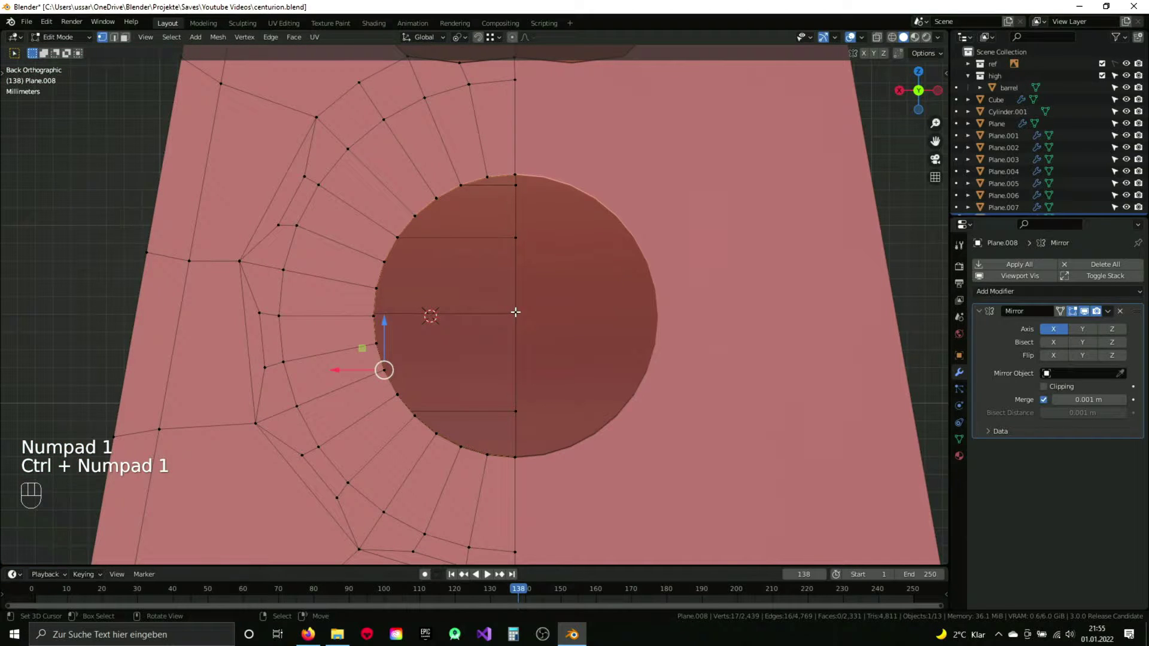
click(514, 309)
click(514, 311)
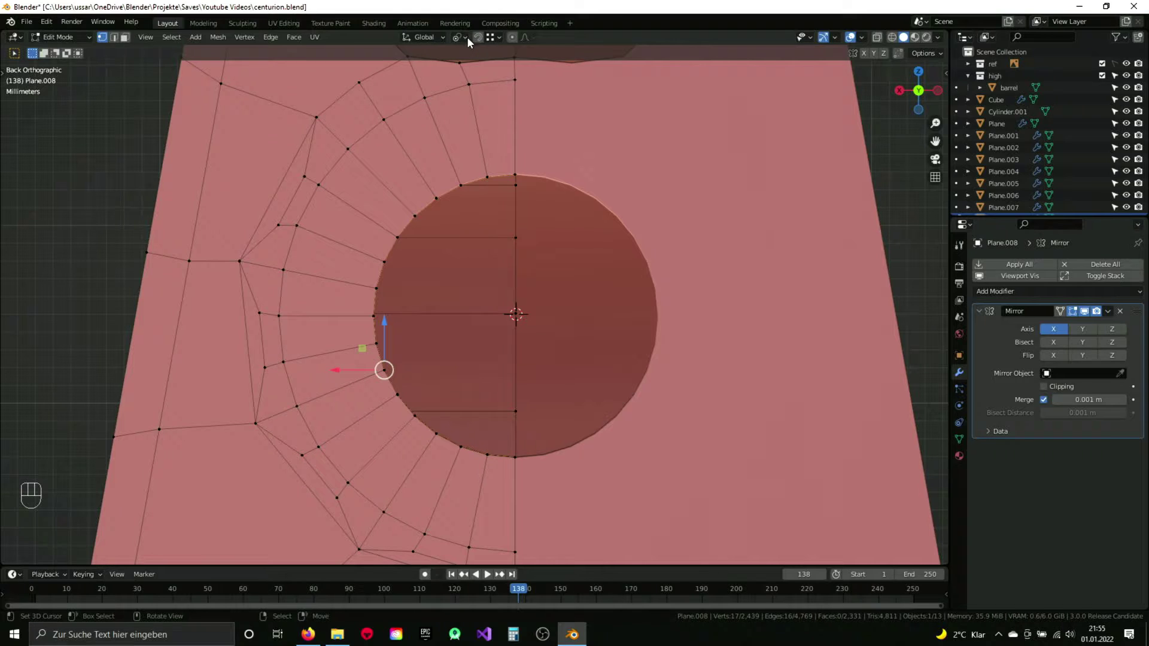
drag(471, 41, 528, 320)
key(e)
key(s)
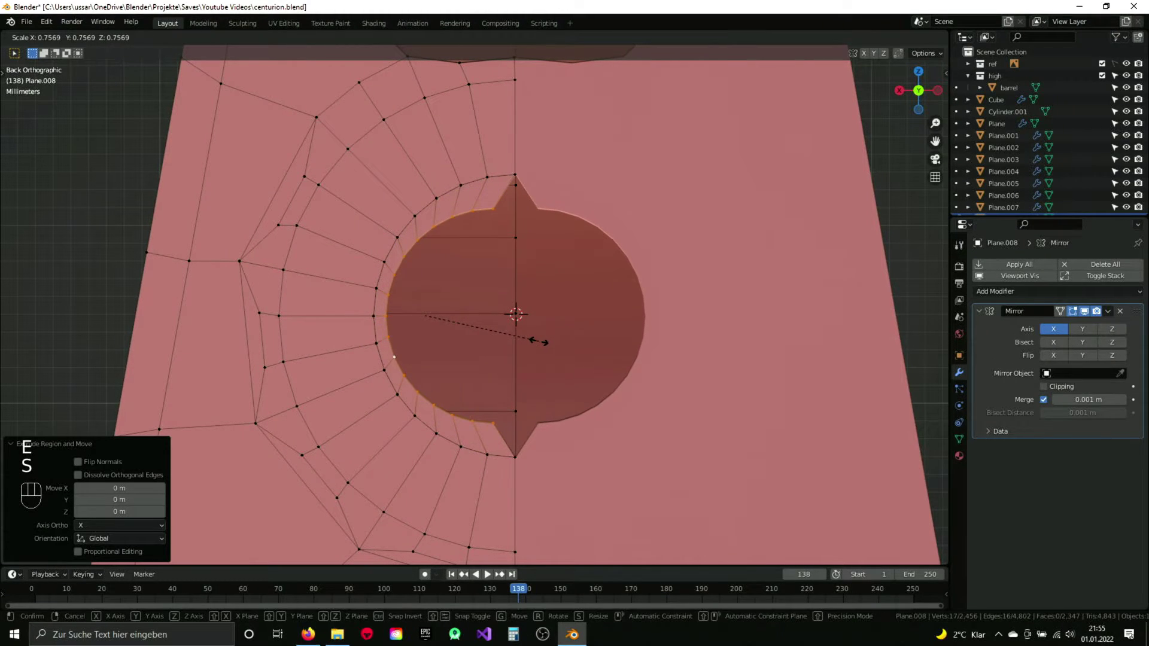
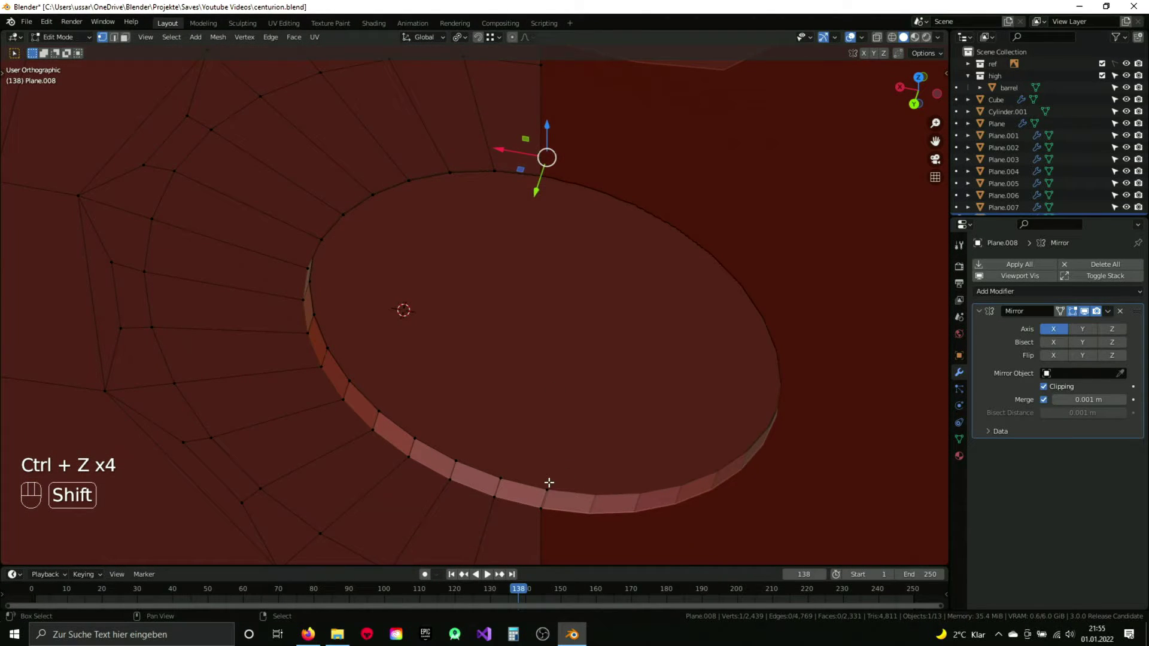
Step: Inspect the disc rim from several angles and snap the cursor, returning to the back view
drag(549, 308, 540, 203)
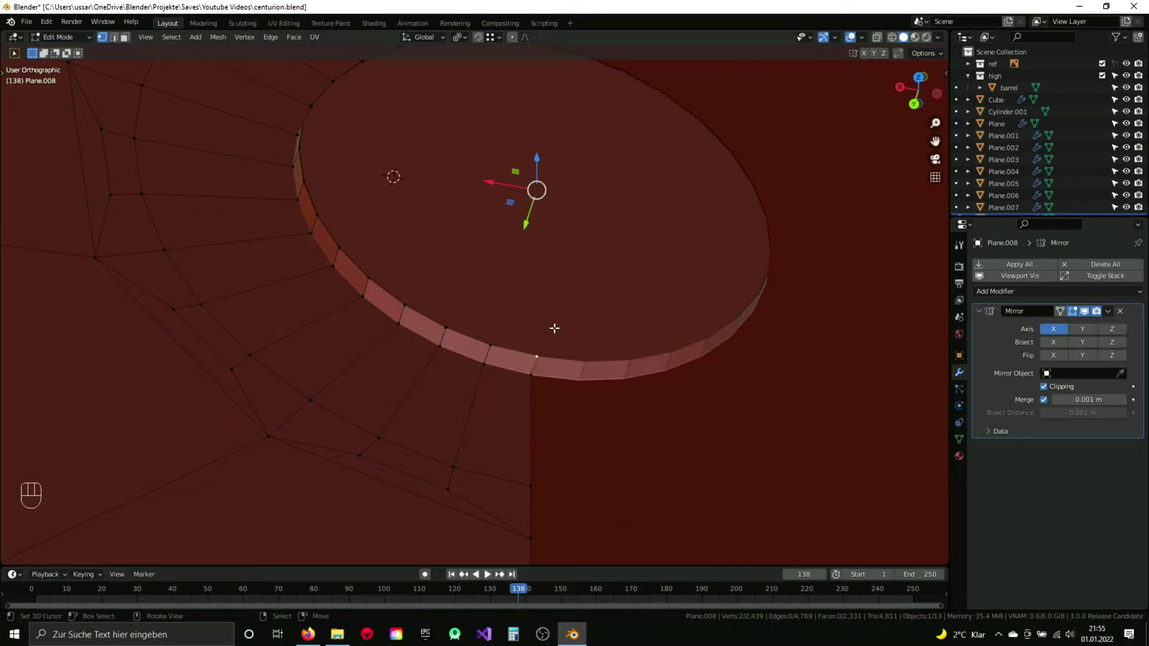
drag(572, 343, 522, 298)
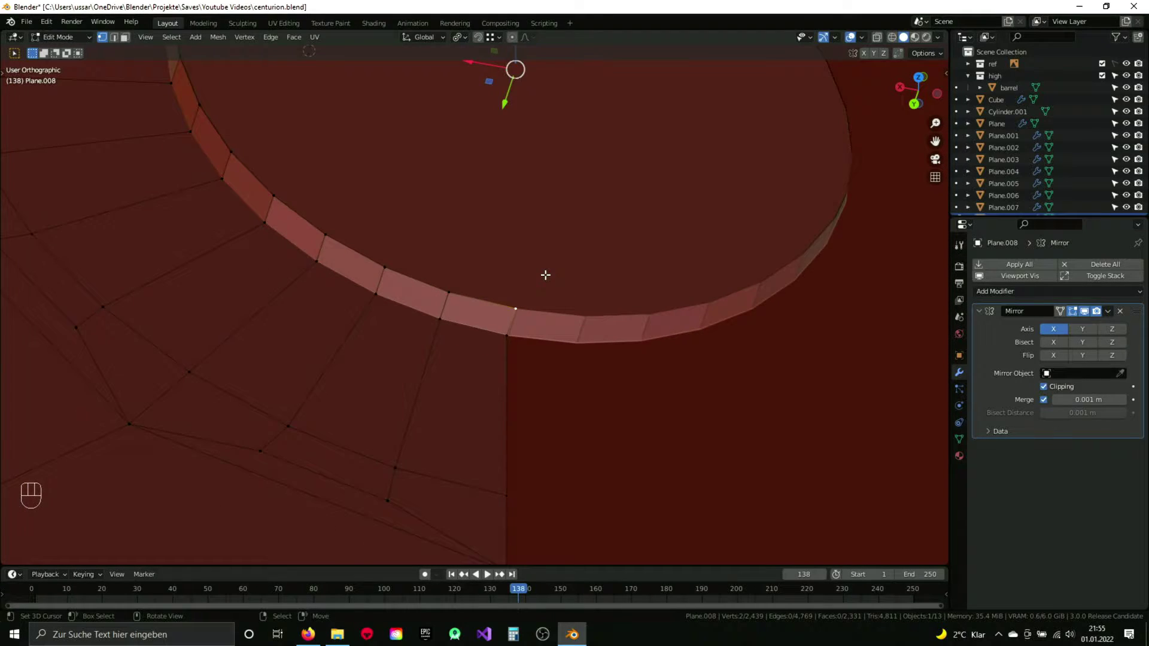
key(a)
key(a)
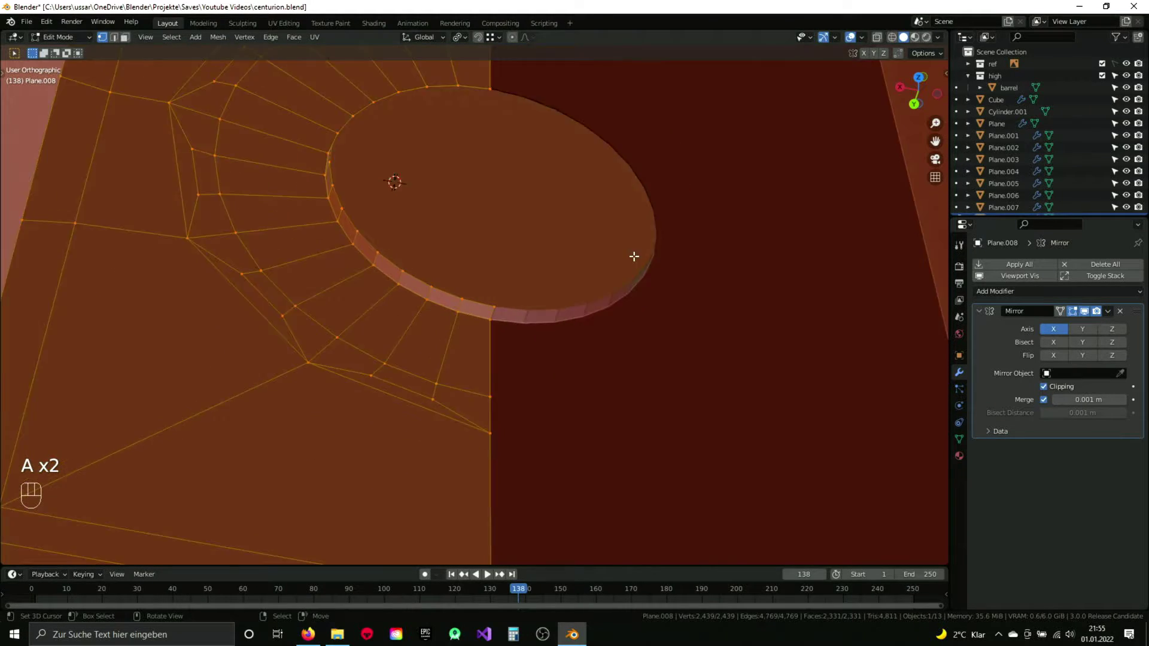
key(g)
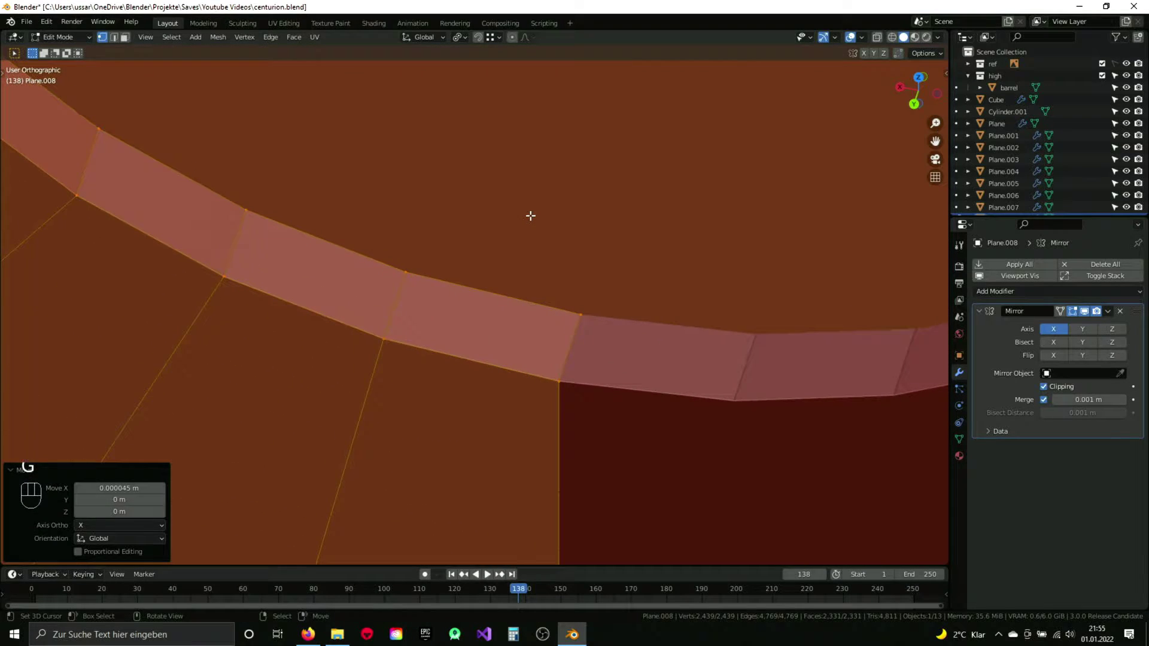
click(520, 231)
key(a)
drag(487, 298, 492, 194)
drag(493, 205, 498, 248)
key(shift+s)
key(KP_1)
key(ctrl+KP_1)
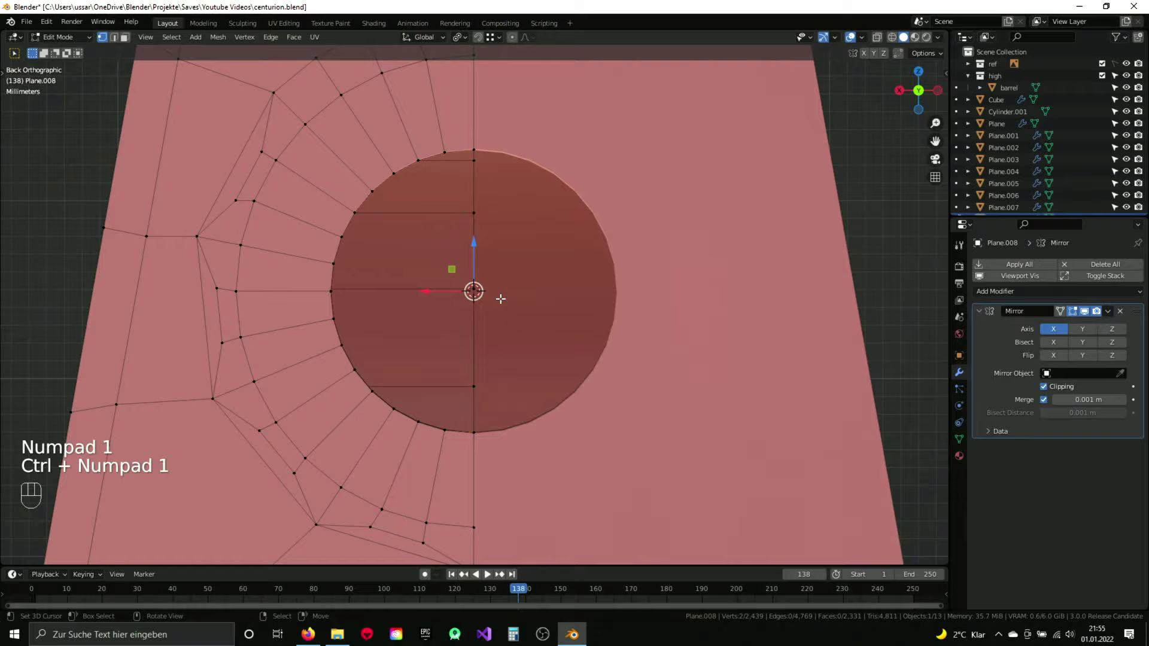
key(z)
drag(489, 291, 428, 352)
key(z)
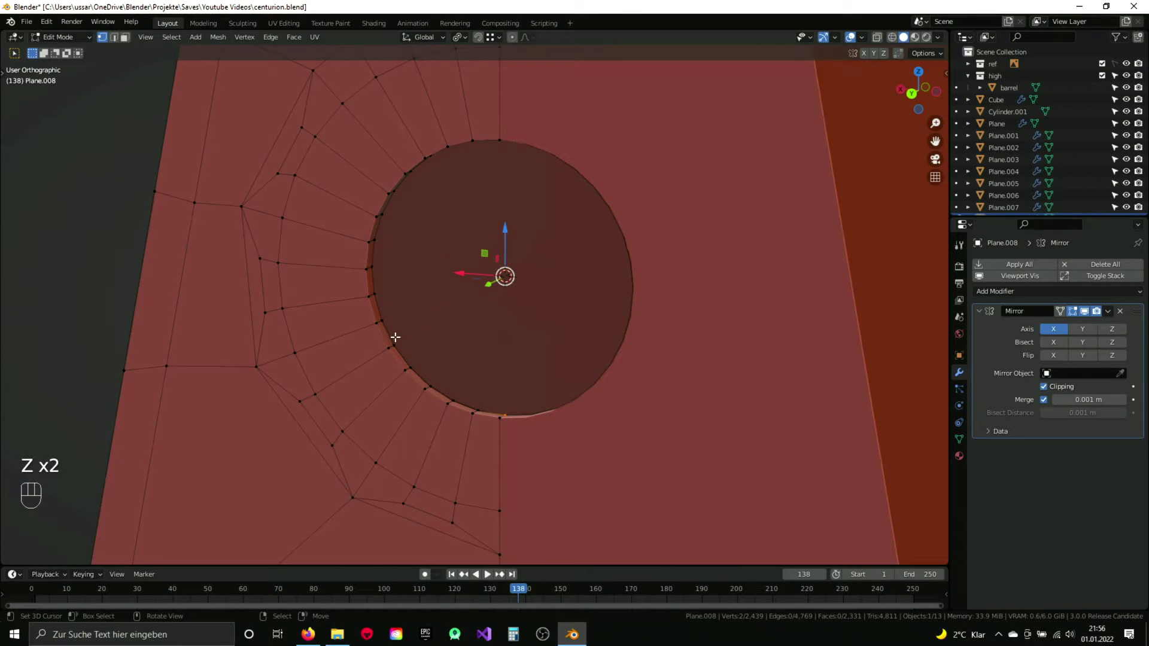
key(ctrl+KP_1)
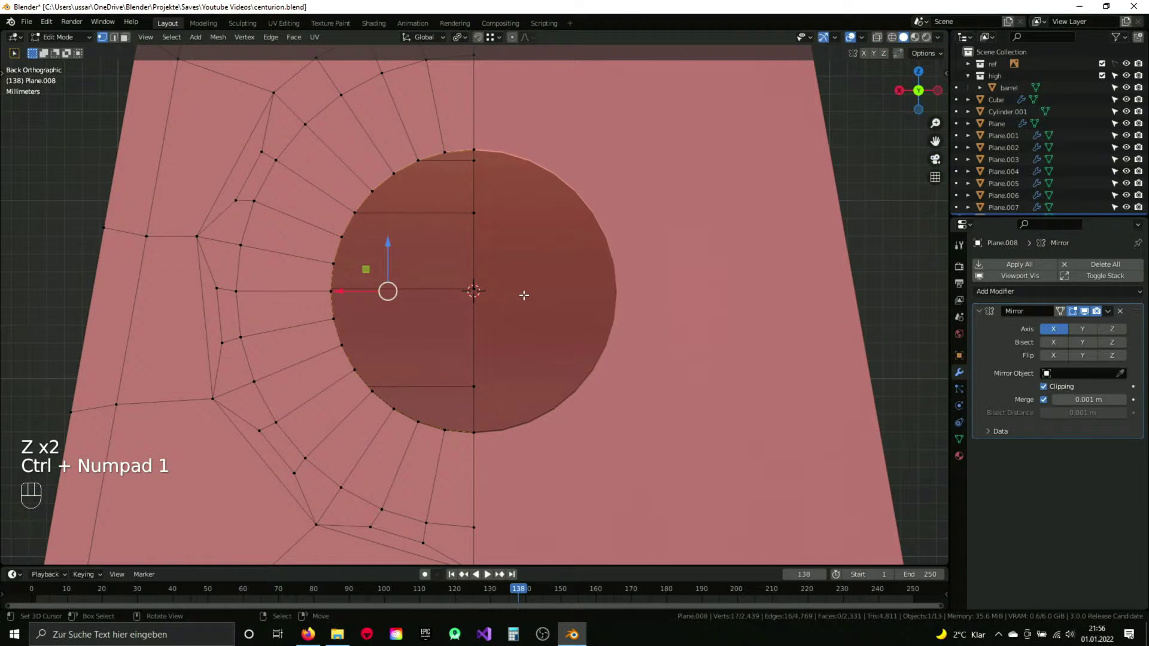
Step: Shrink the circle further toward its centre and bring up the merge options to collapse it
key(e)
drag(466, 41, 467, 62)
key(s)
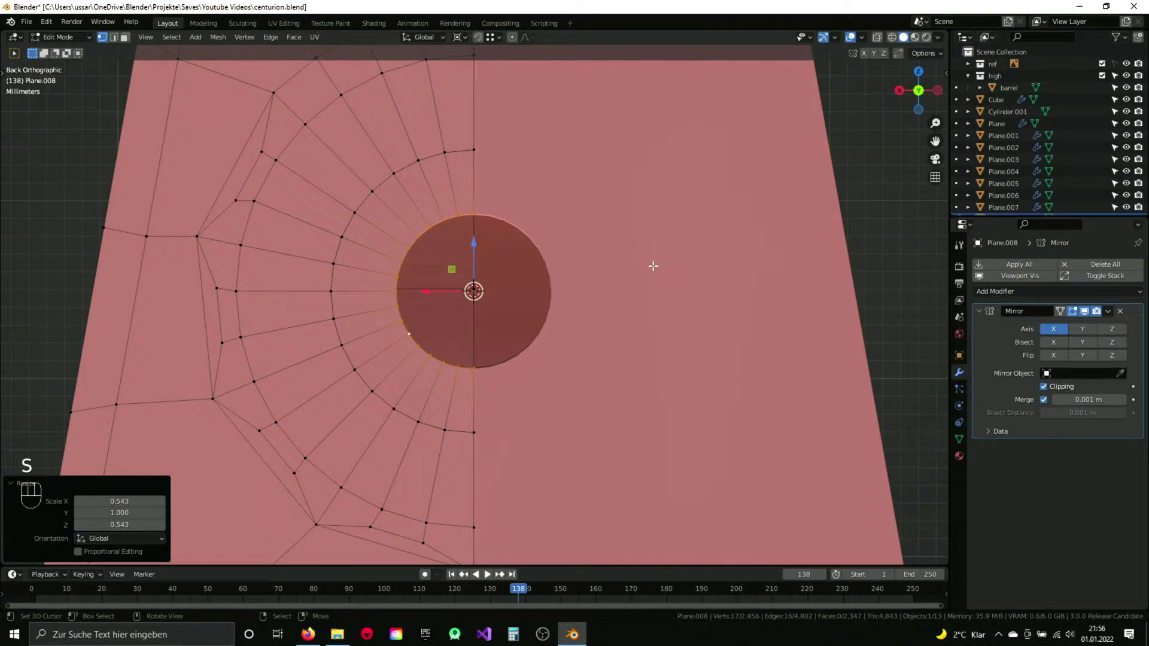
key(e)
key(space)
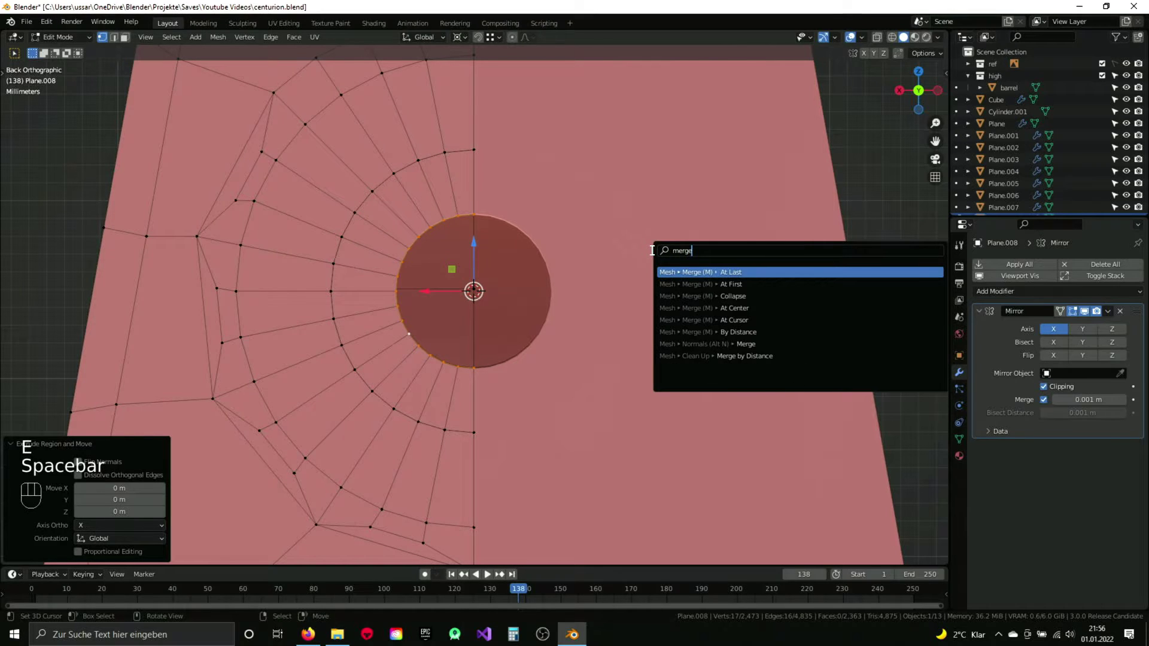
key(ctrl+z)
key(m)
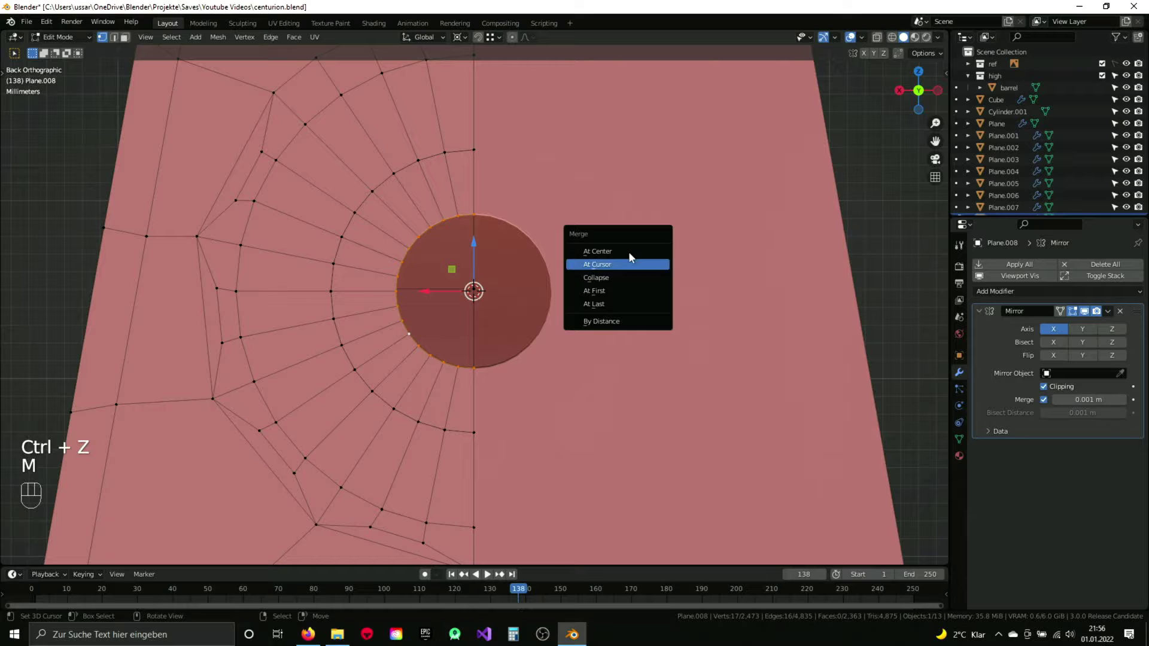
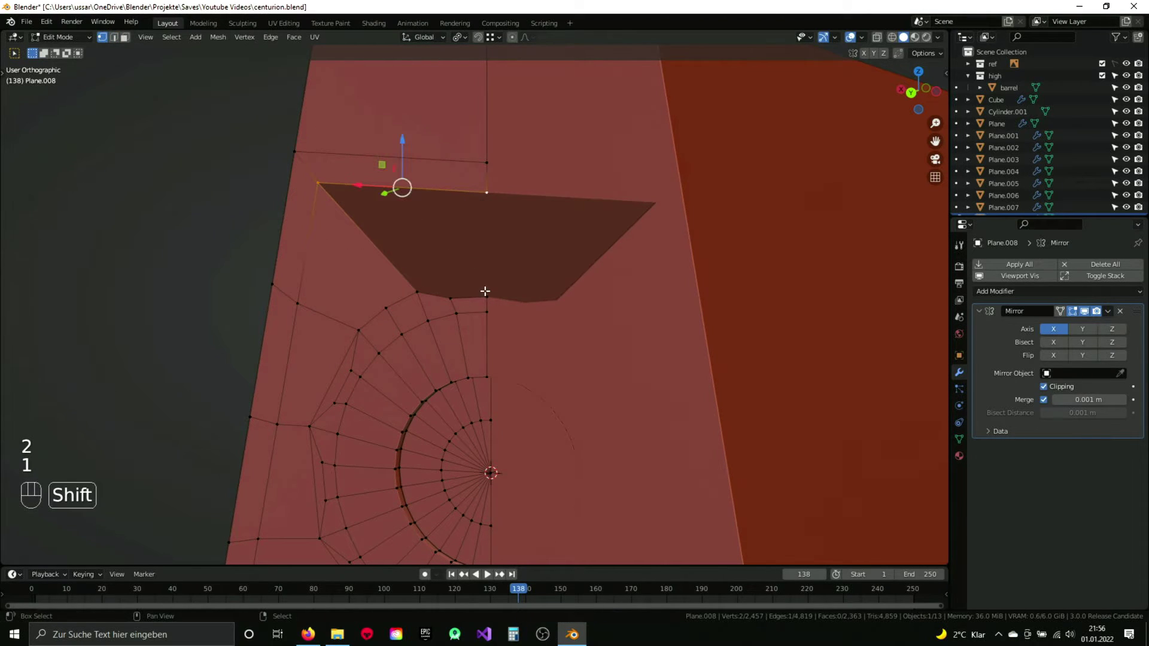
Step: Knife-cut new edges from the bolt's ring to the centre line and save
key(f)
key(a)
drag(461, 345, 469, 340)
key(ctrl+z)
key(a)
key(k)
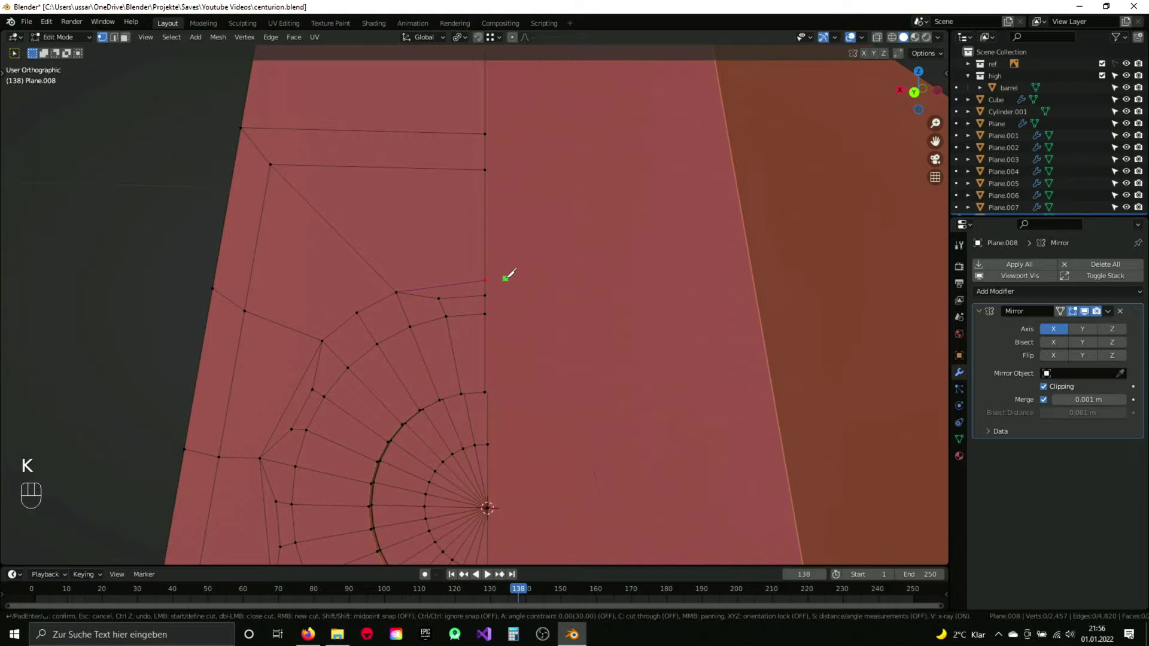
key(a)
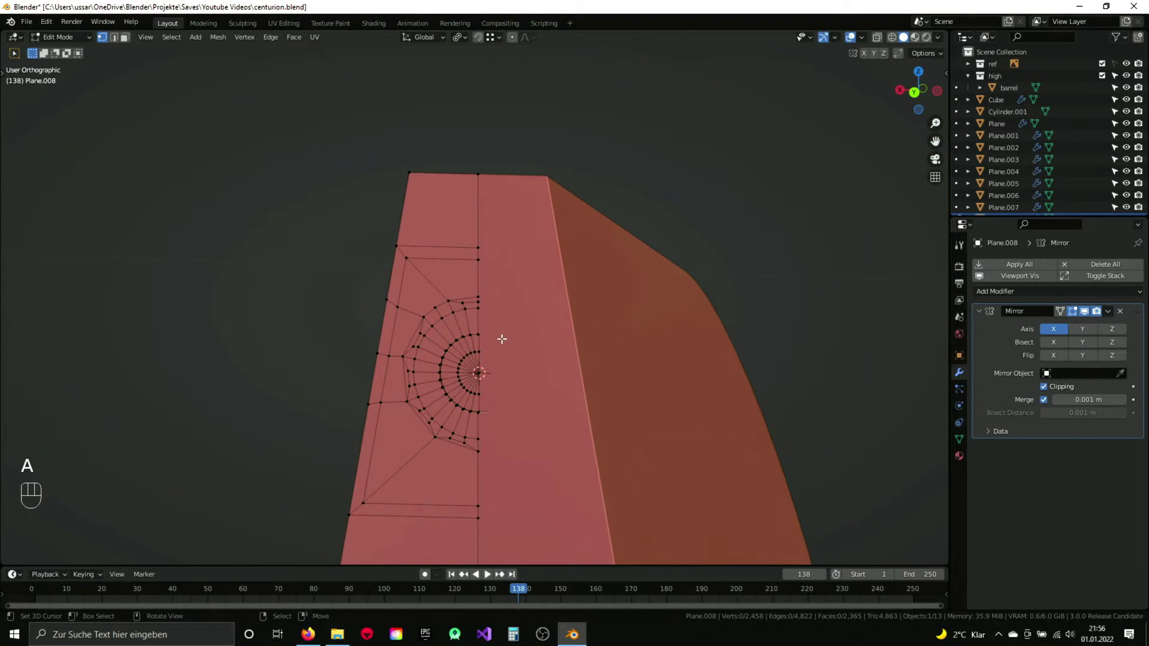
key(a)
key(q)
key(a)
key(ctrl+s)
Step: Inspect the bolt topology, exit local view to show the whole revolver and leave editing
drag(428, 344, 506, 368)
key(Tab)
drag(538, 363, 610, 388)
key(Tab)
drag(491, 396, 430, 351)
key(KP_Divide)
drag(453, 358, 537, 349)
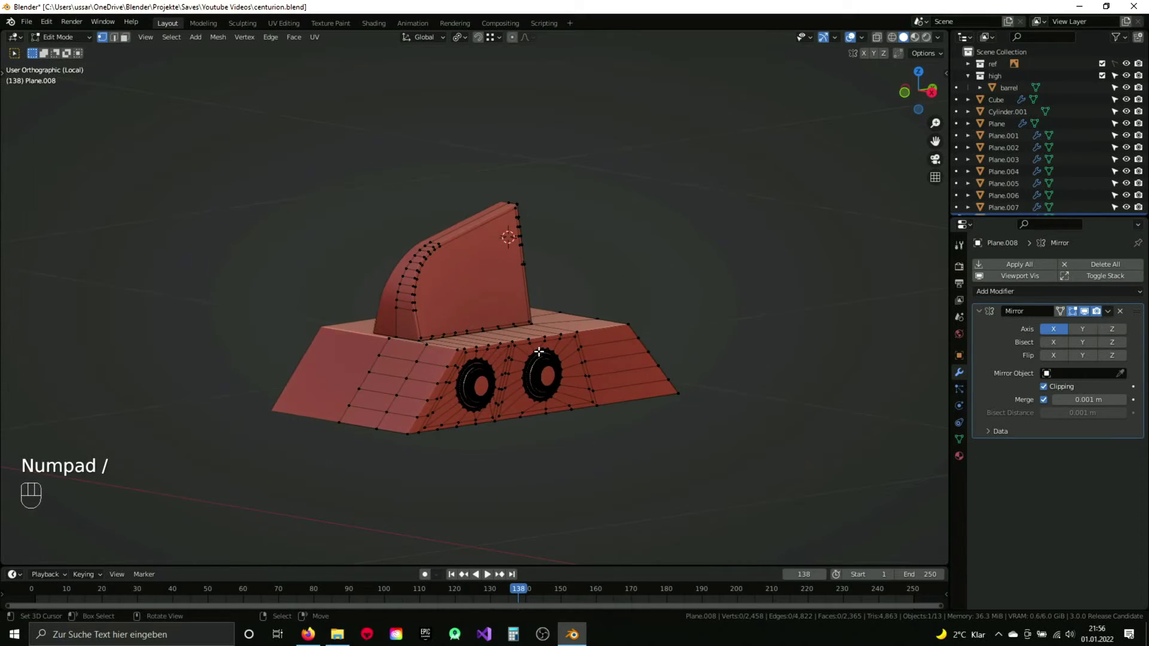
key(KP_Divide)
key(Tab)
key(ctrl+s)
drag(622, 331, 596, 337)
key(KP_3)
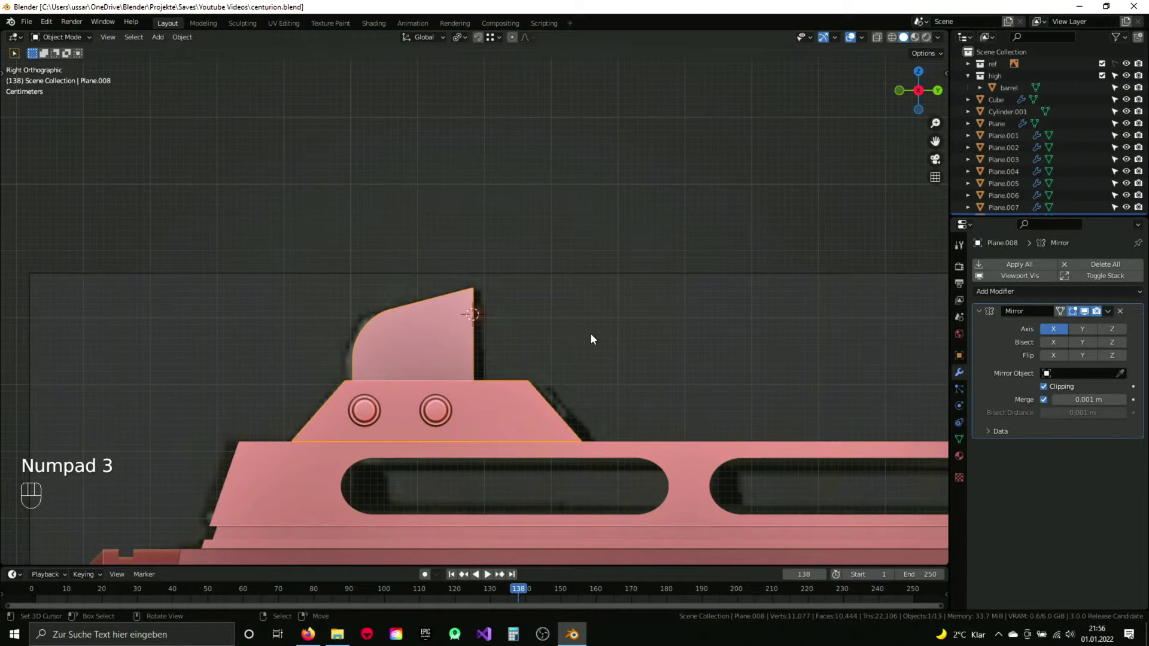
Step: Zoom in on the side reference image of the revolver and switch the viewport shading
drag(656, 411, 484, 222)
drag(623, 325, 470, 299)
drag(800, 263, 732, 268)
drag(569, 294, 676, 277)
drag(479, 317, 562, 313)
key(z)
click(387, 245)
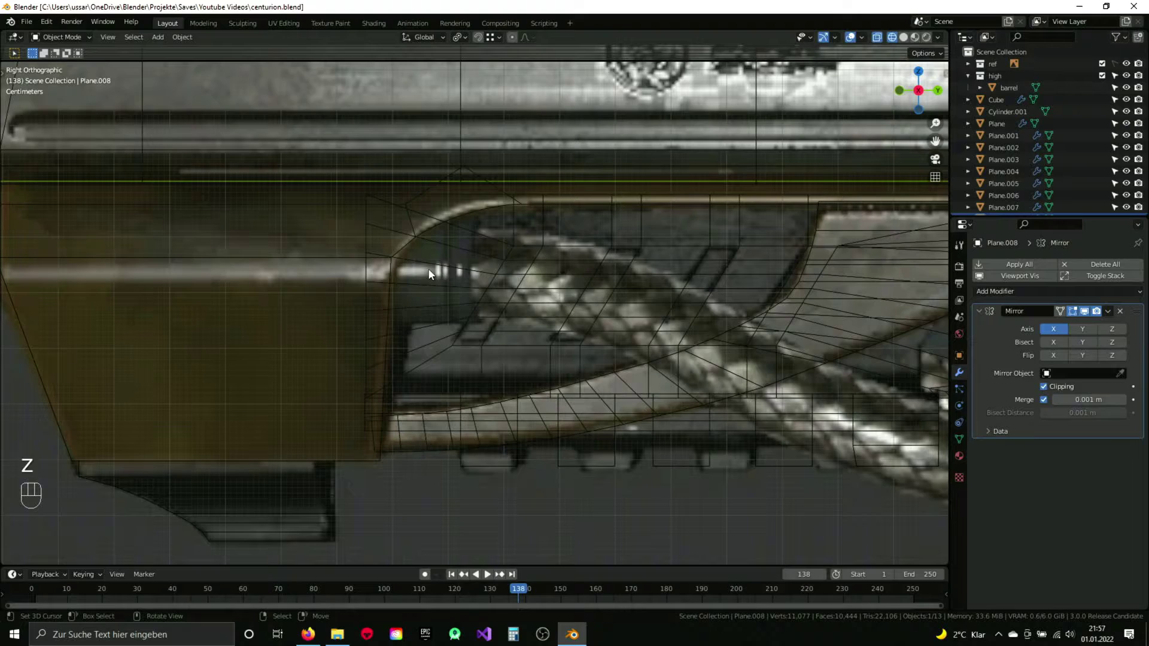
Step: Save the file and reframe the view to show the whole revolver against the reference
key(ctrl+s)
key(z)
drag(529, 301, 603, 287)
middle_click(602, 286)
drag(604, 285, 578, 285)
middle_click(608, 284)
drag(581, 285, 546, 291)
drag(575, 285, 450, 307)
Step: In Right view, snap the 3D cursor to the world origin and bring up the Add > Mesh list for a cylinder
key(KP_3)
drag(522, 292, 438, 290)
key(shift+s)
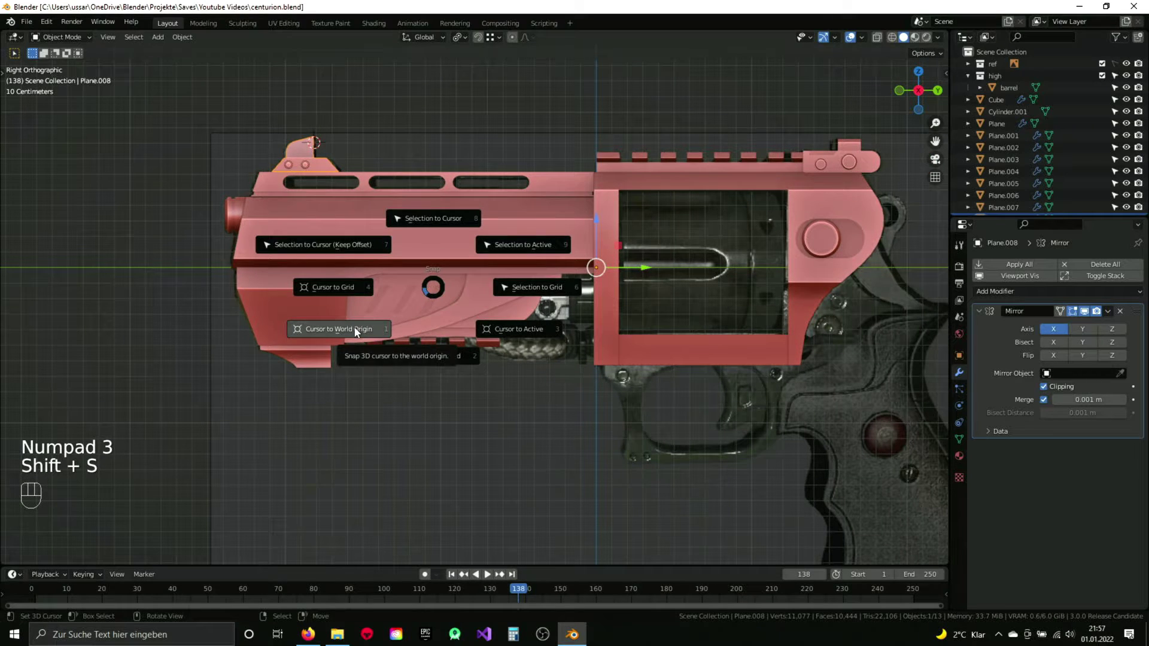
key(shift+a)
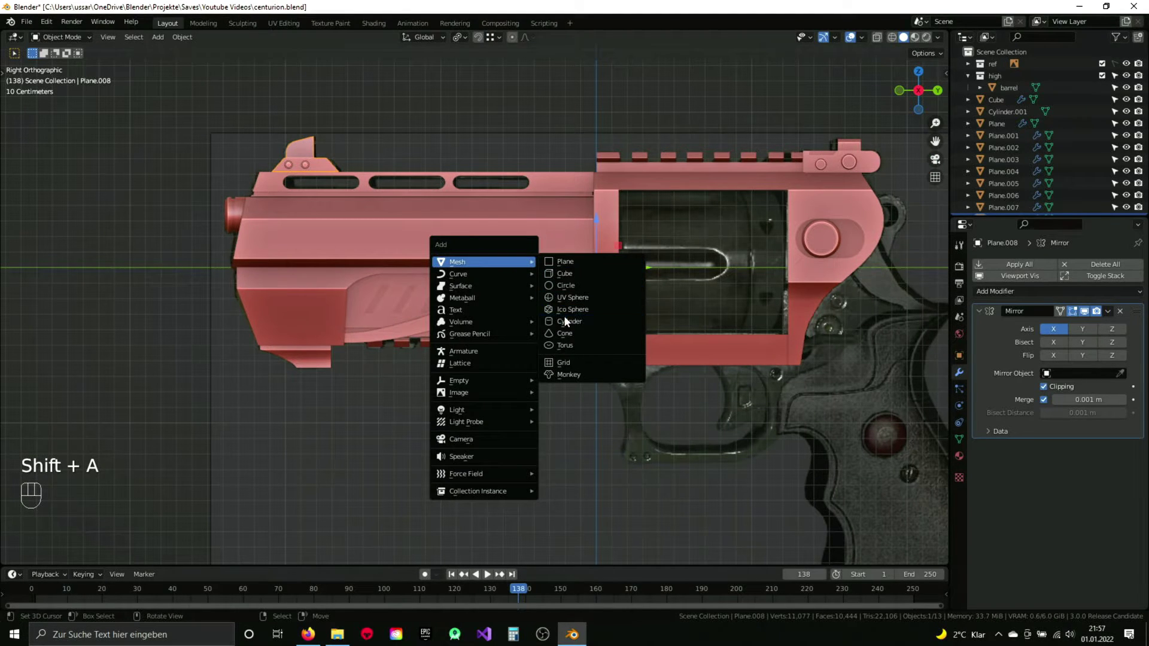
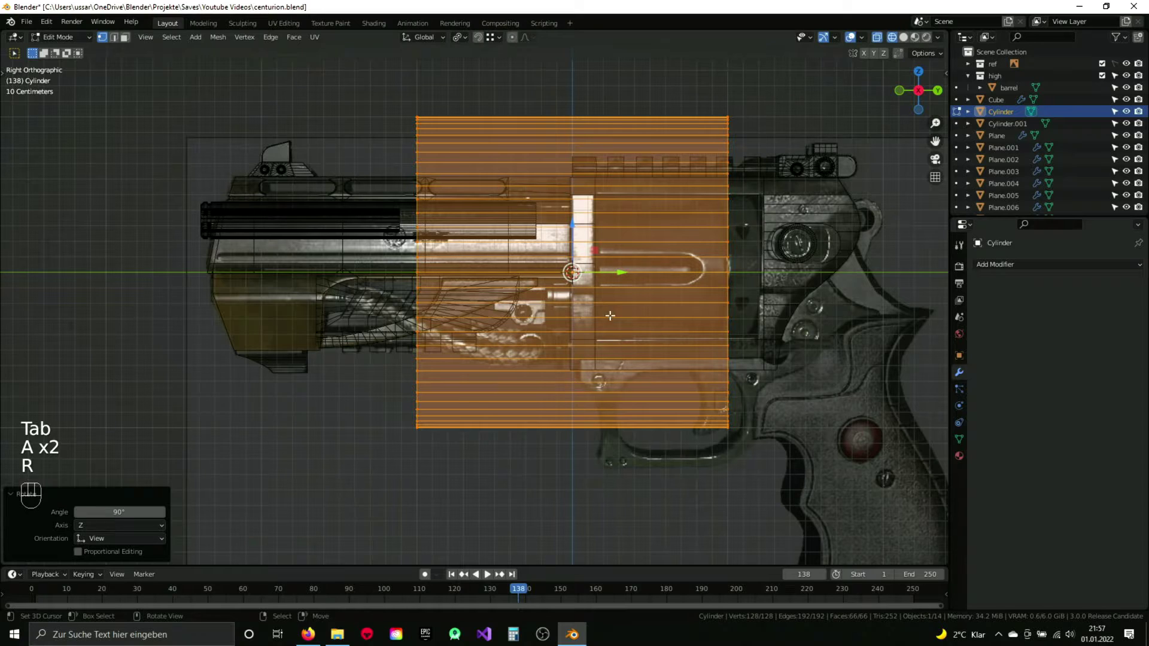
Step: Shrink the new cylinder and position it over the pin at the front of the frame in the reference
key(s)
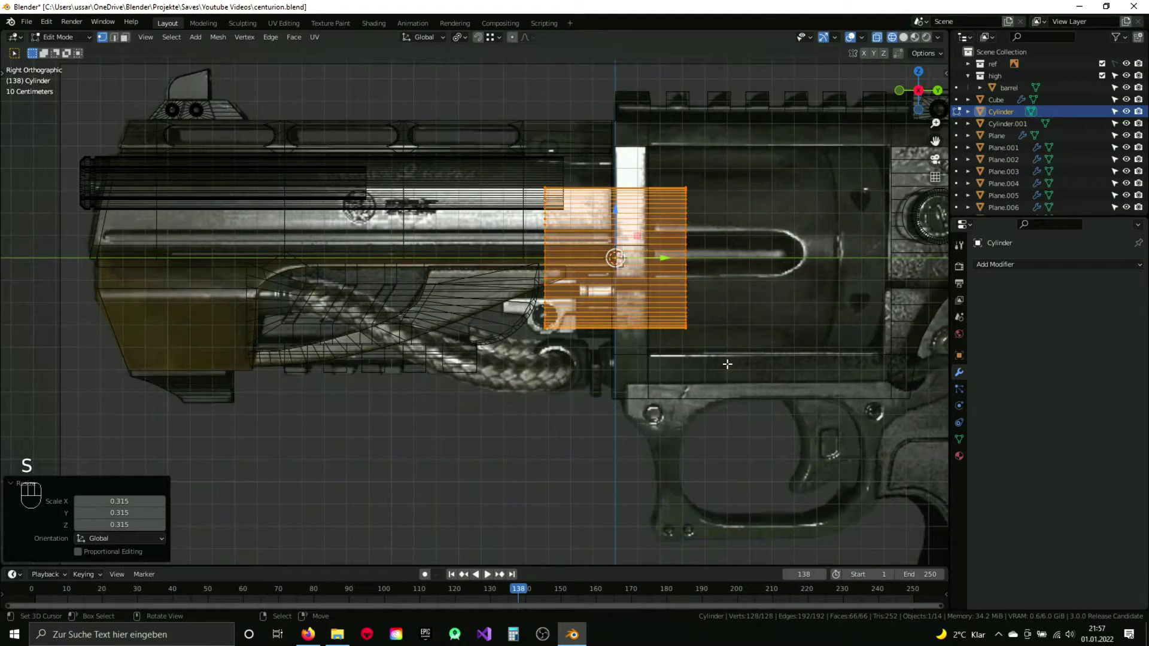
key(s)
key(g)
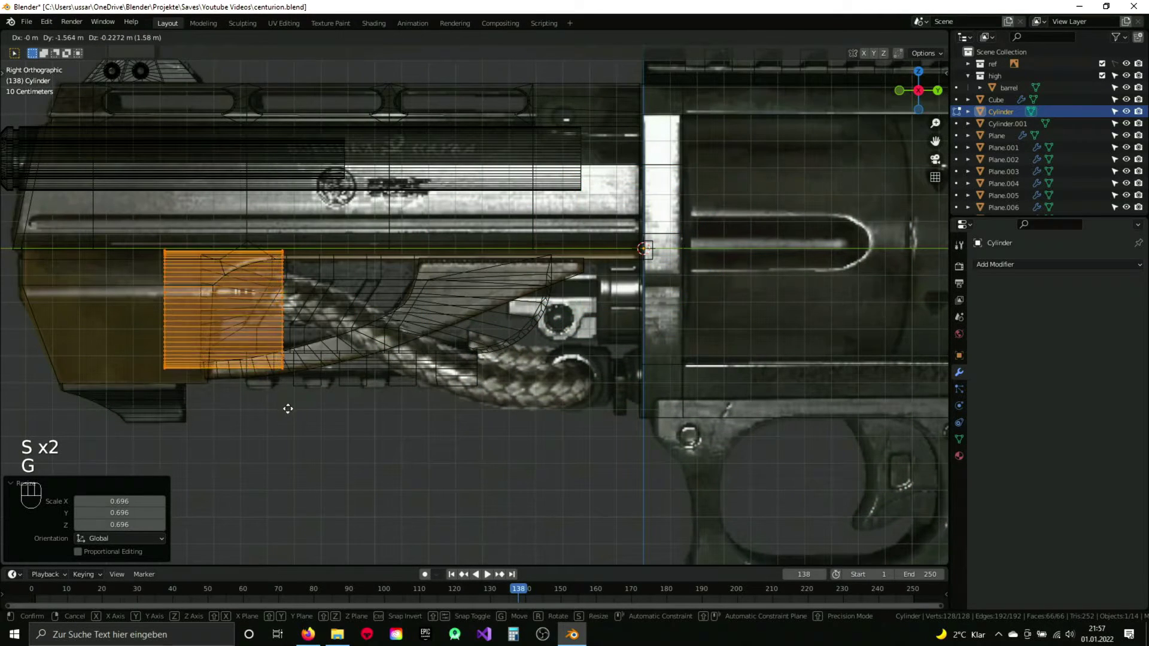
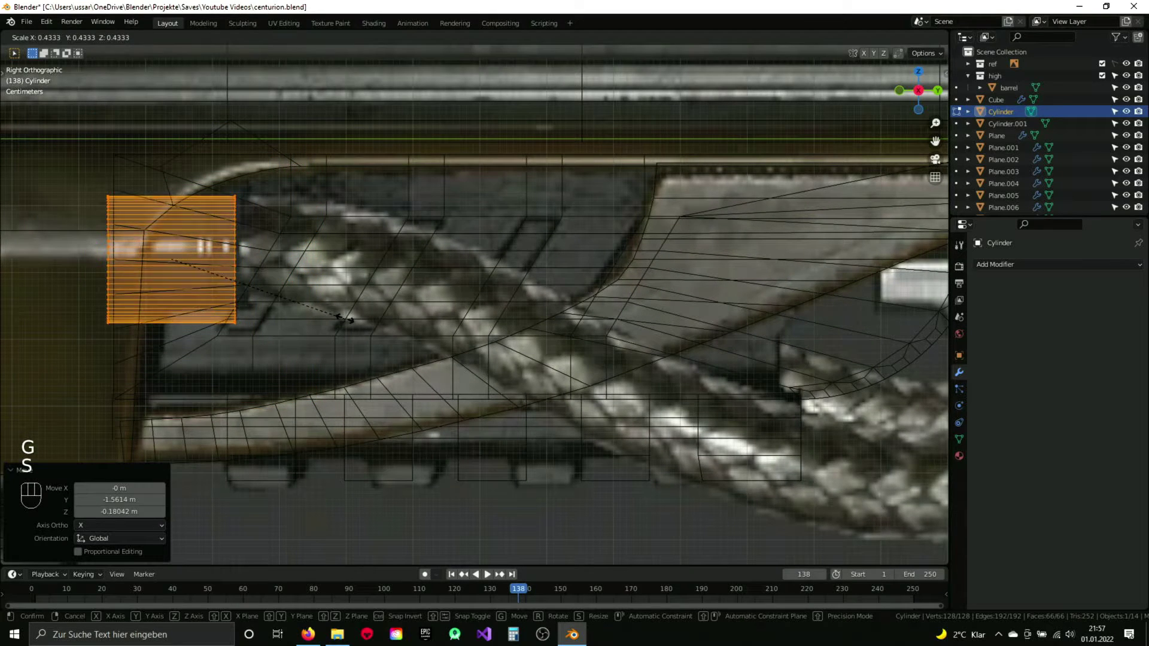
key(g)
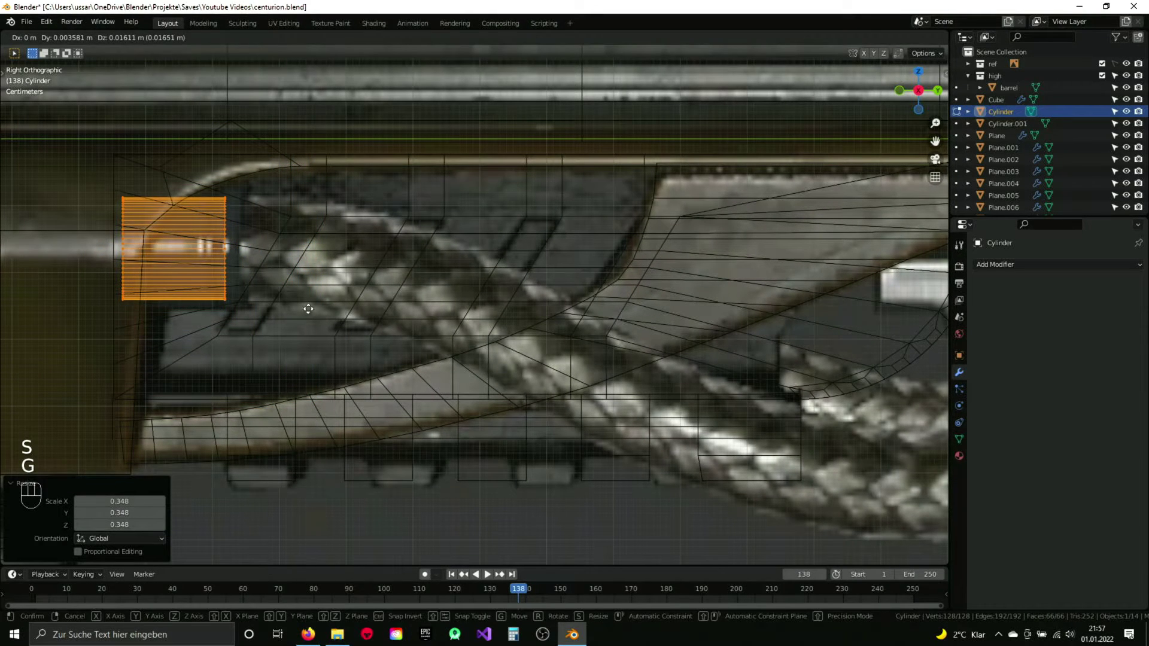
key(s)
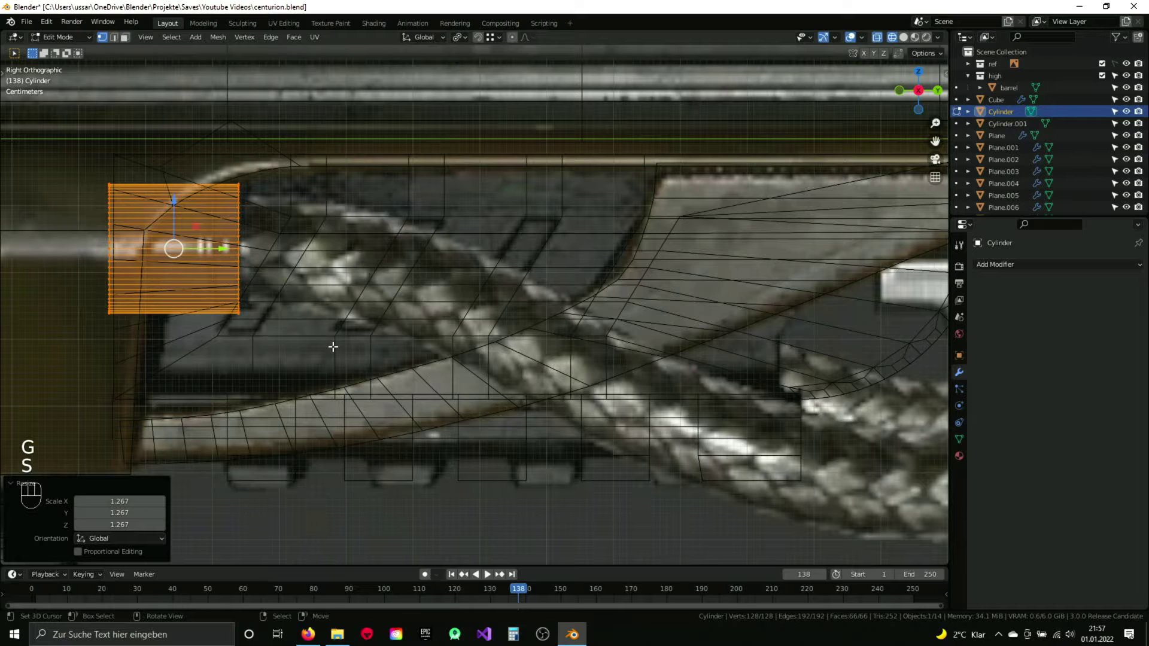
key(g)
drag(278, 272, 382, 293)
key(s)
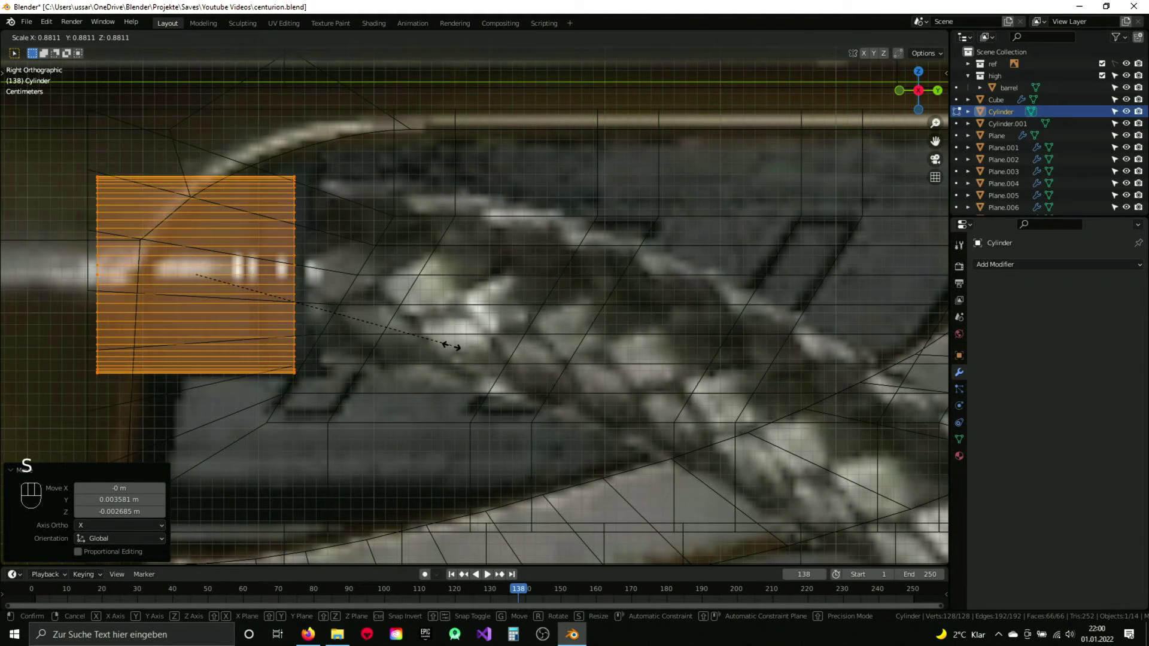
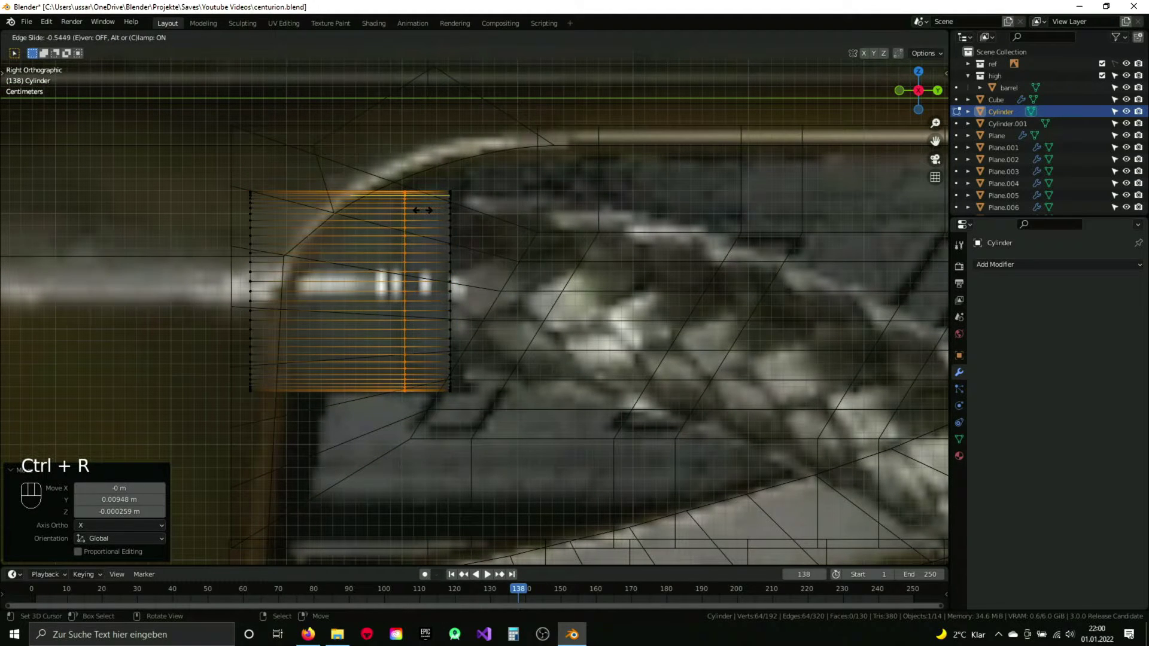
Step: Bevel an edge loop into a narrow band and scale it inward to form a groove around the pin
key(ctrl+b)
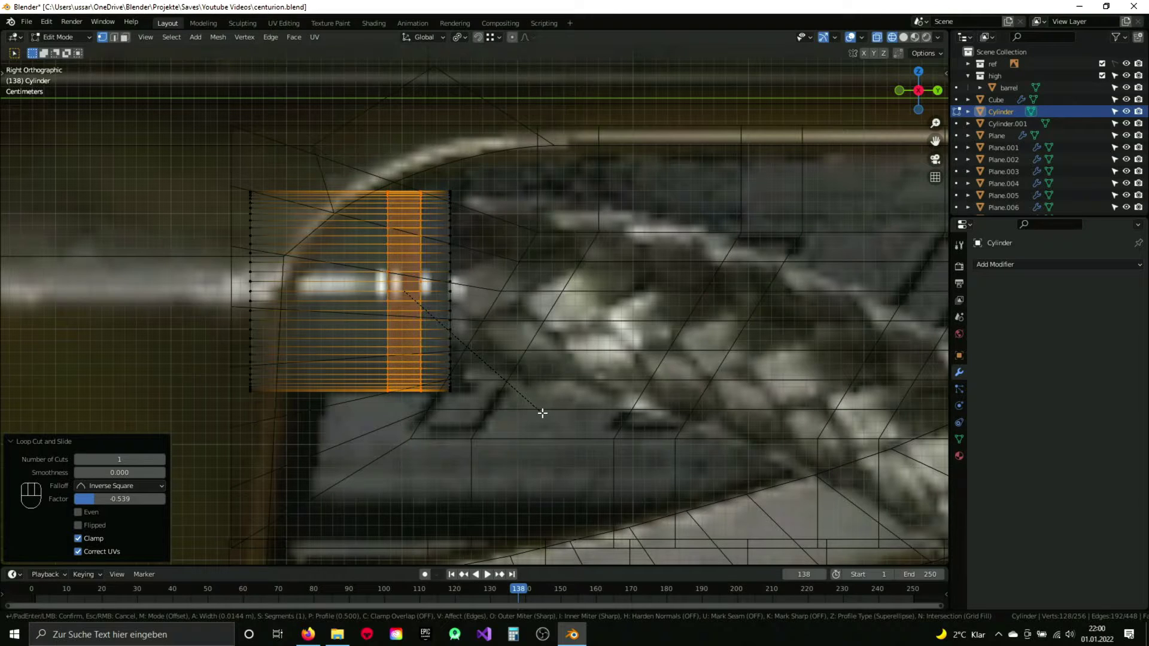
click(478, 334)
key(z)
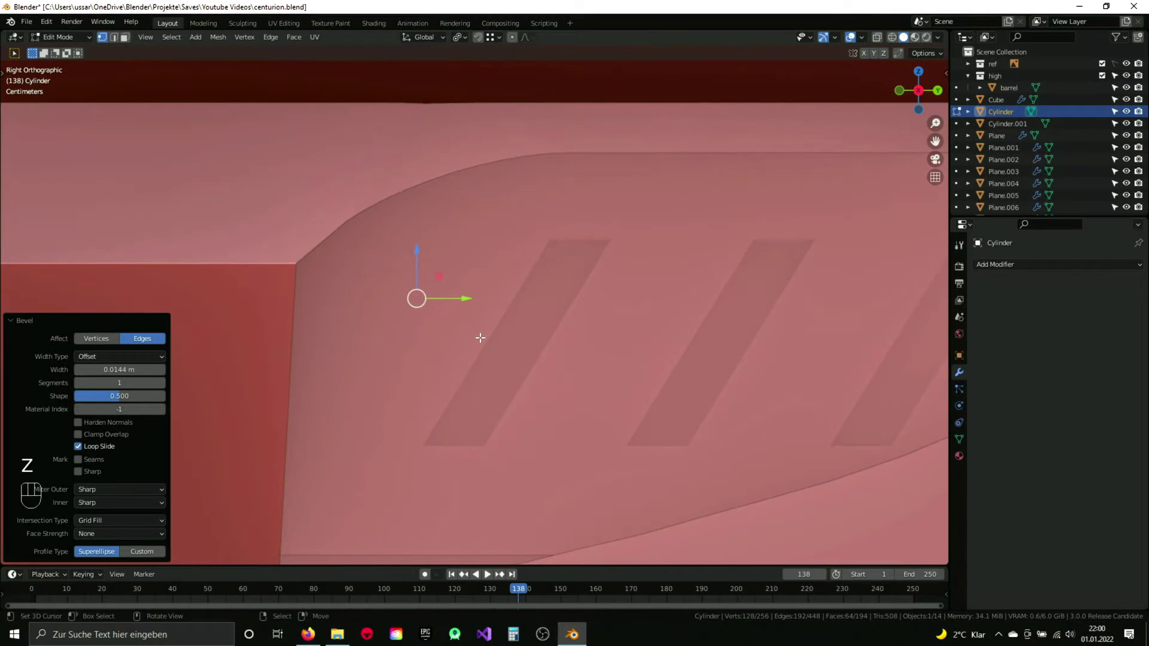
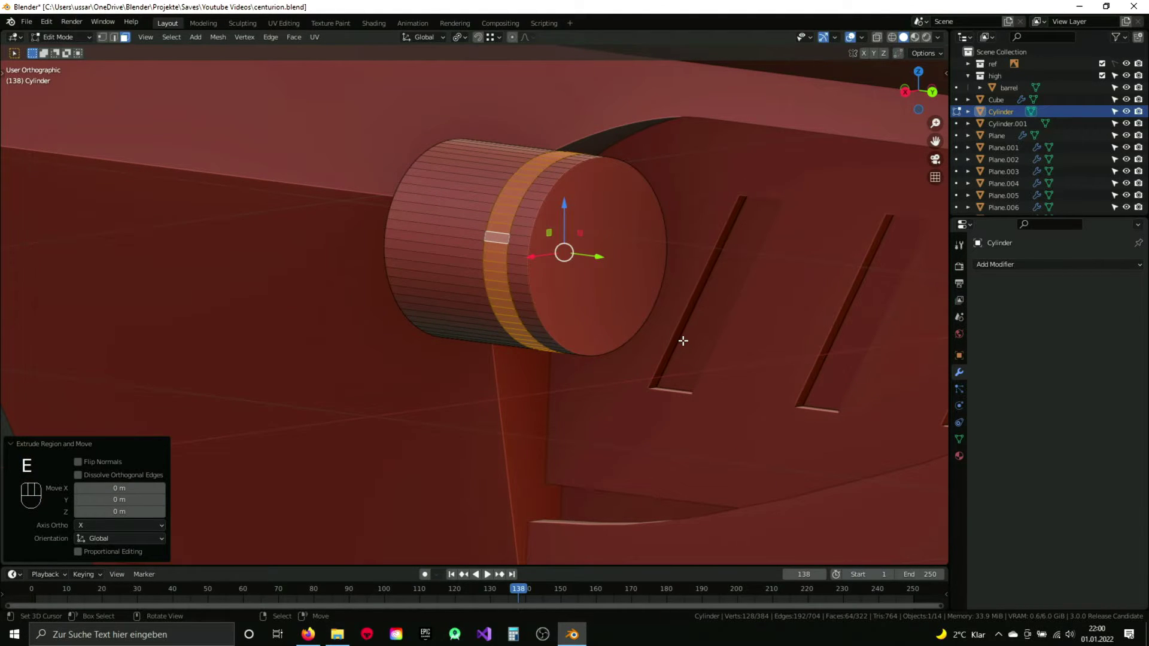
key(s)
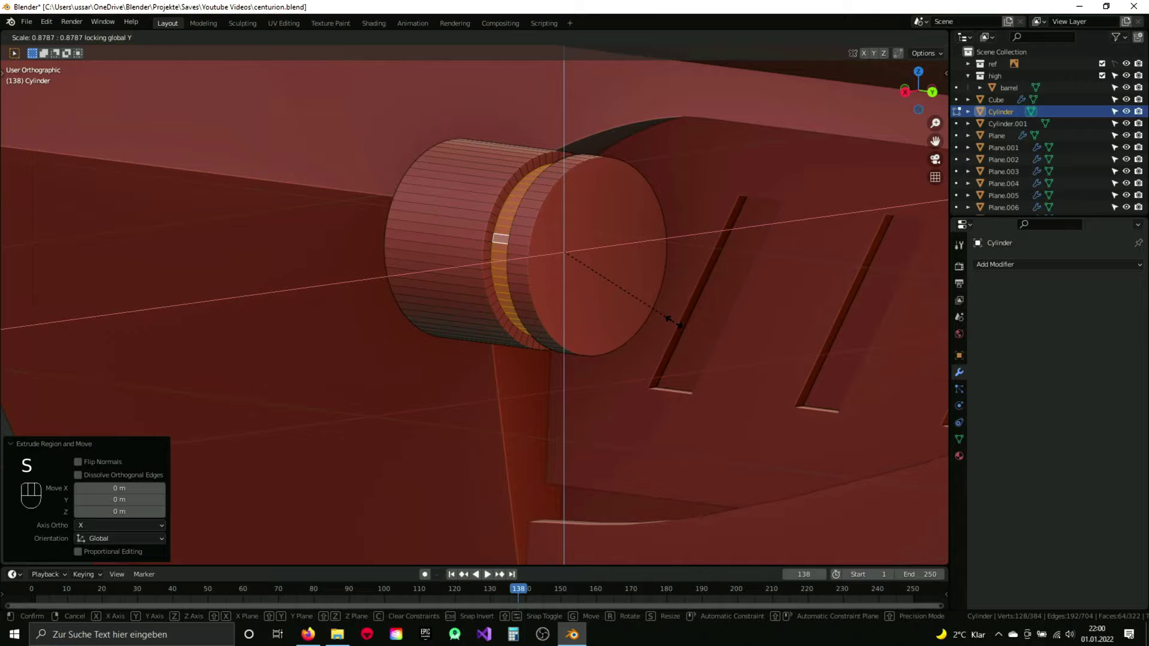
key(3)
Step: Inset and extrude the pin's front face into a recess, leave Edit Mode and save
key(i)
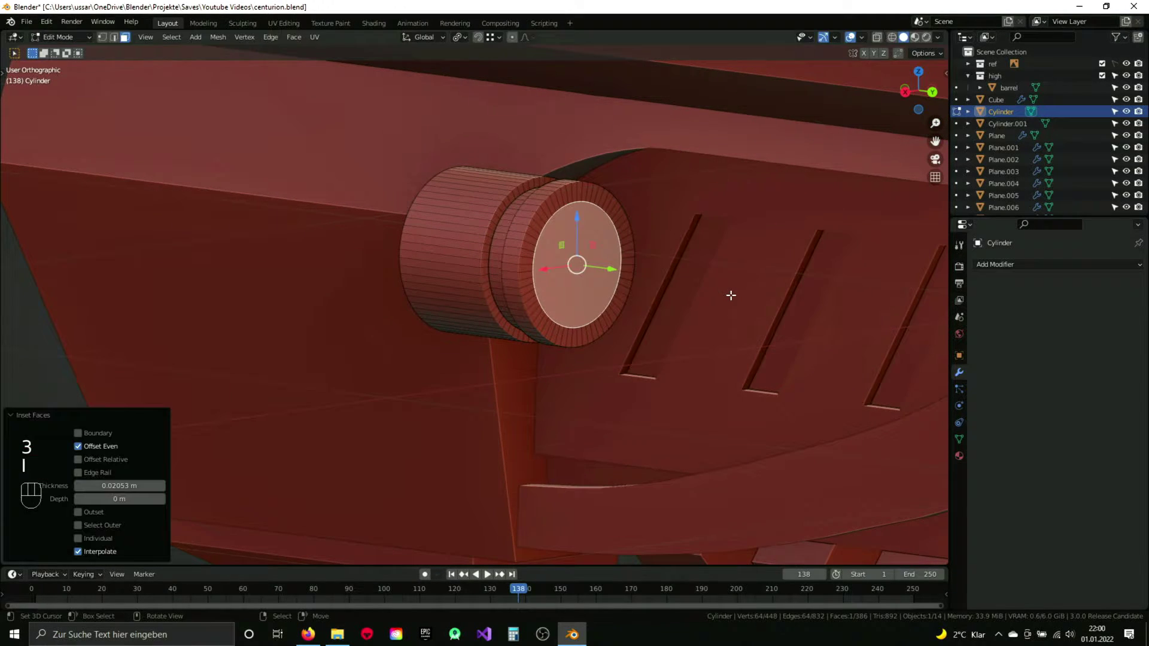
key(e)
key(Tab)
key(ctrl+s)
Step: Leave mesh editing and shade the Cylinder pin smooth via the Q quick menu
key(2)
key(q)
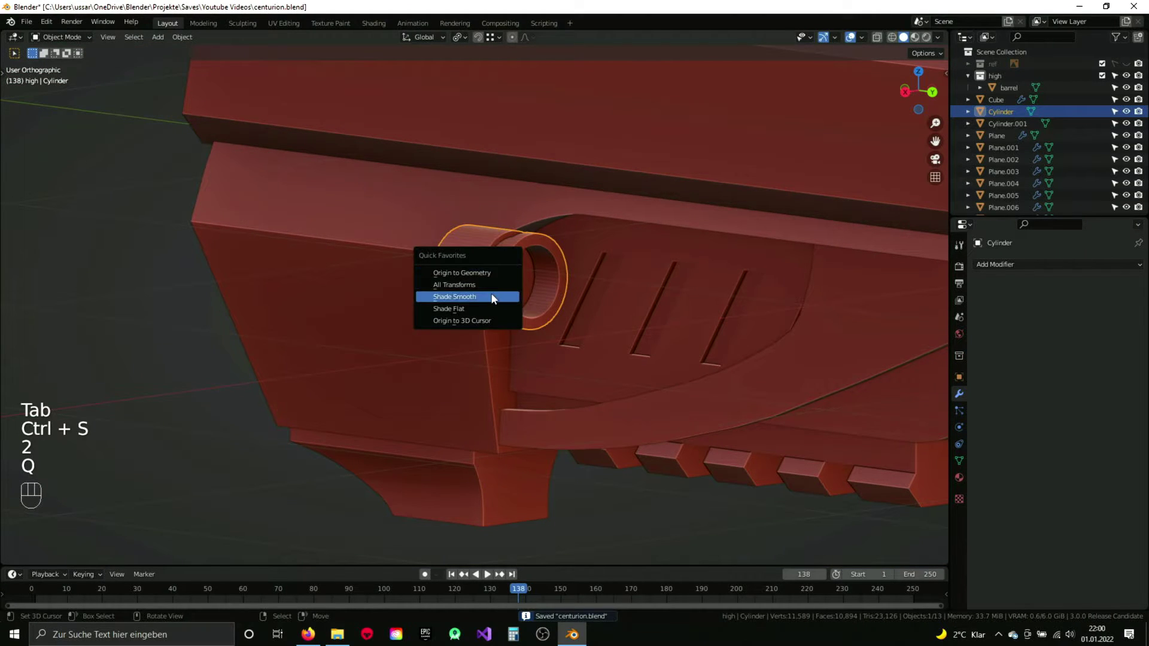
click(966, 464)
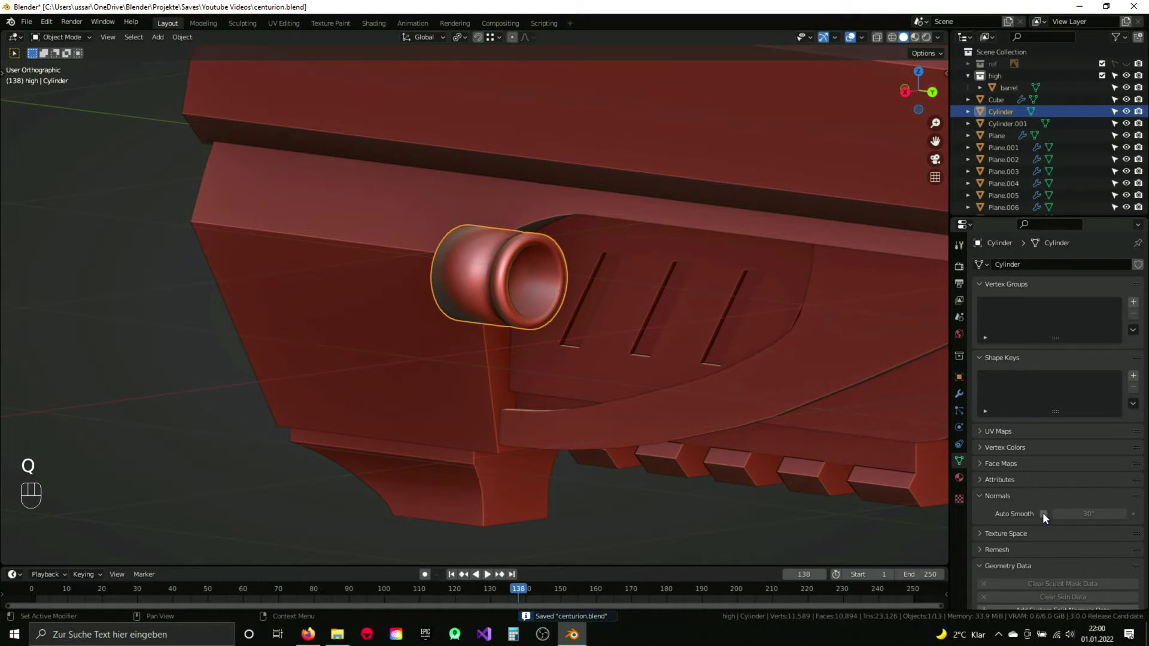
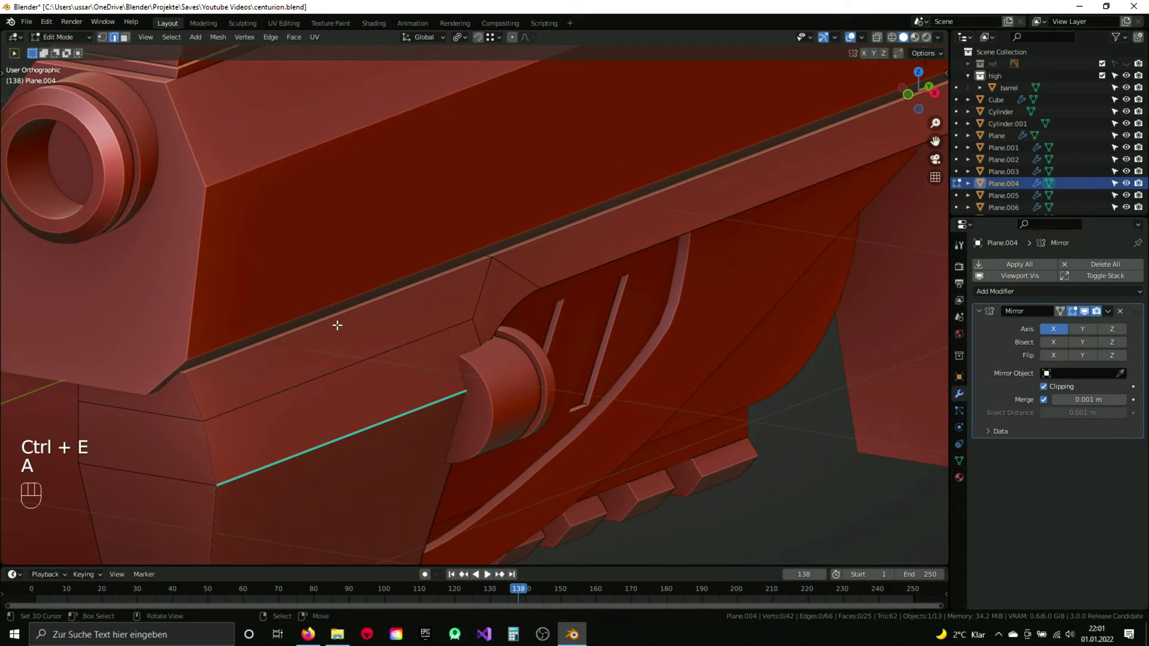
Step: Enter face editing on Plane.004, inspect it around the pin from several angles and save
key(3)
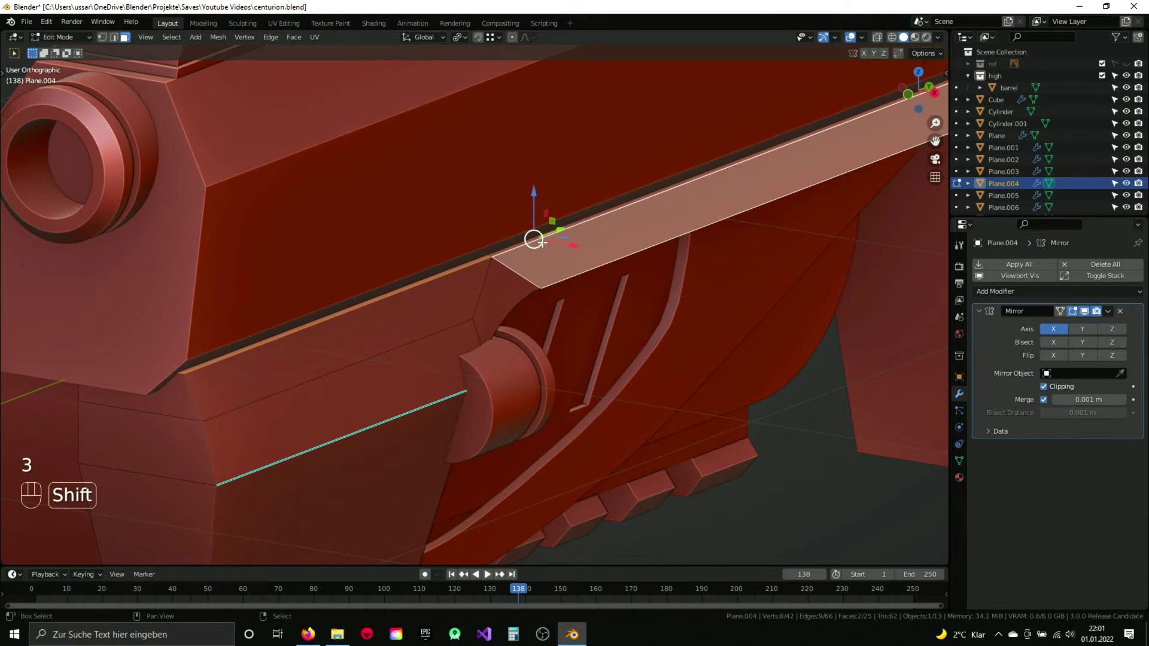
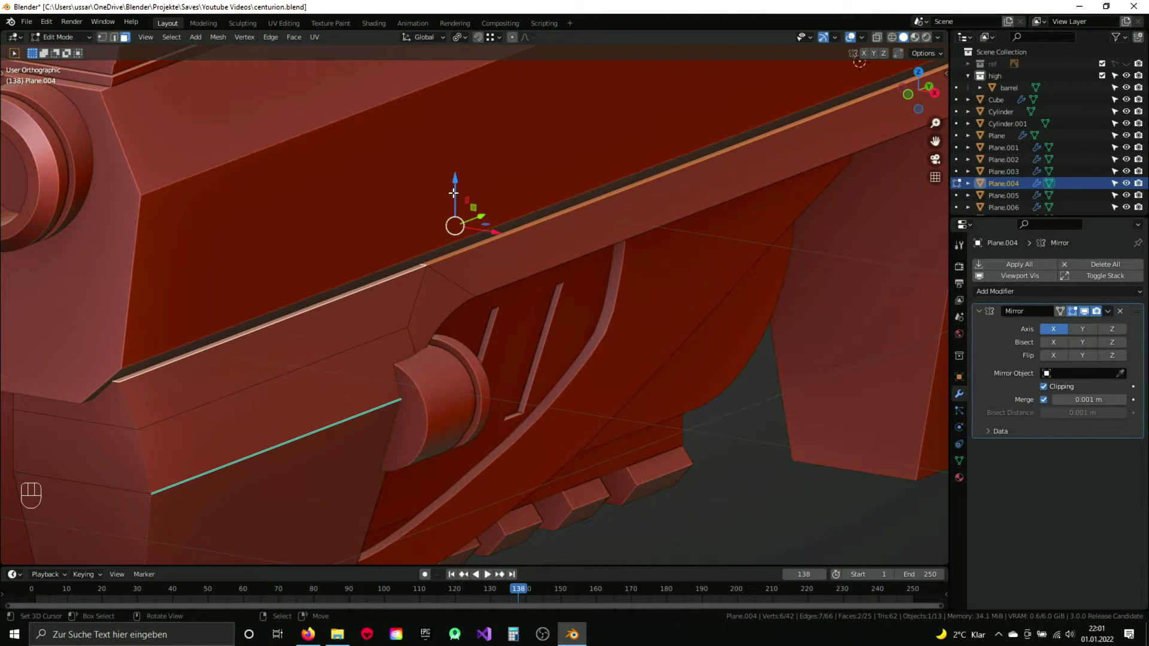
drag(454, 188, 501, 345)
key(Tab)
drag(485, 351, 390, 301)
key(a)
key(ctrl+s)
drag(447, 349, 422, 361)
drag(423, 362, 378, 373)
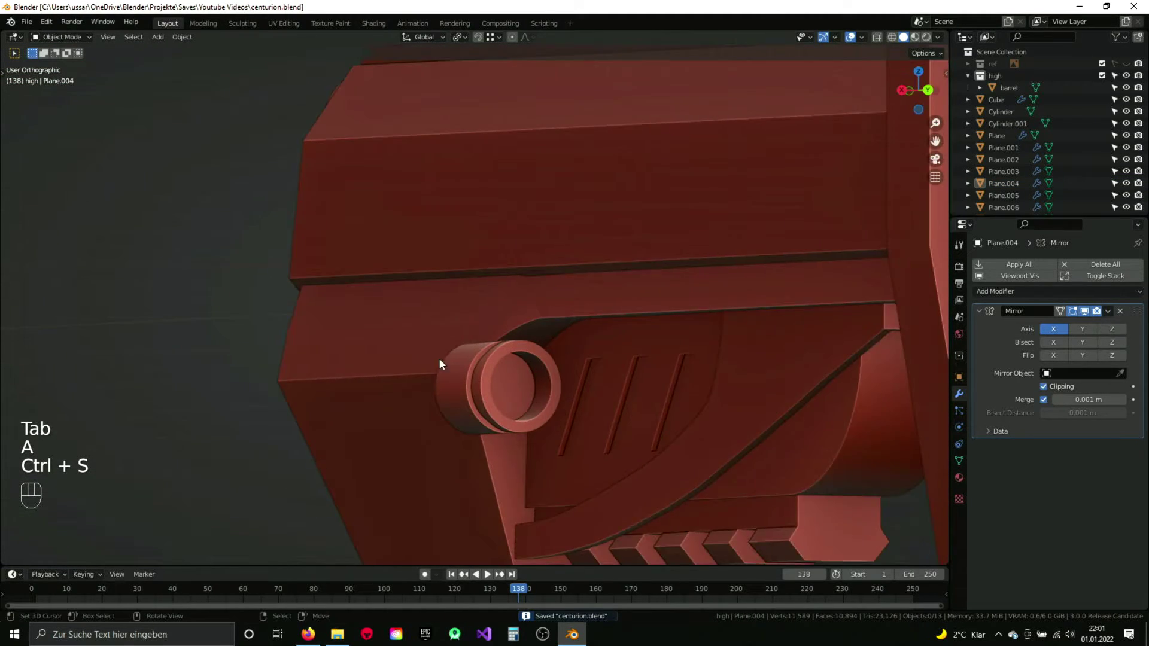
drag(490, 363, 422, 329)
key(h)
Step: Undo a string of unwanted edits, then move the selected Plane.004 faces into place around the pin
key(Tab)
drag(489, 310, 490, 323)
click(541, 269)
key(ctrl+z)
key(ctrl+z)
key(ctrl+z)
key(ctrl+z)
key(ctrl+z)
key(ctrl+z)
drag(465, 269, 499, 287)
key(ctrl+z)
key(ctrl+z)
key(ctrl+z)
key(ctrl+z)
key(ctrl+z)
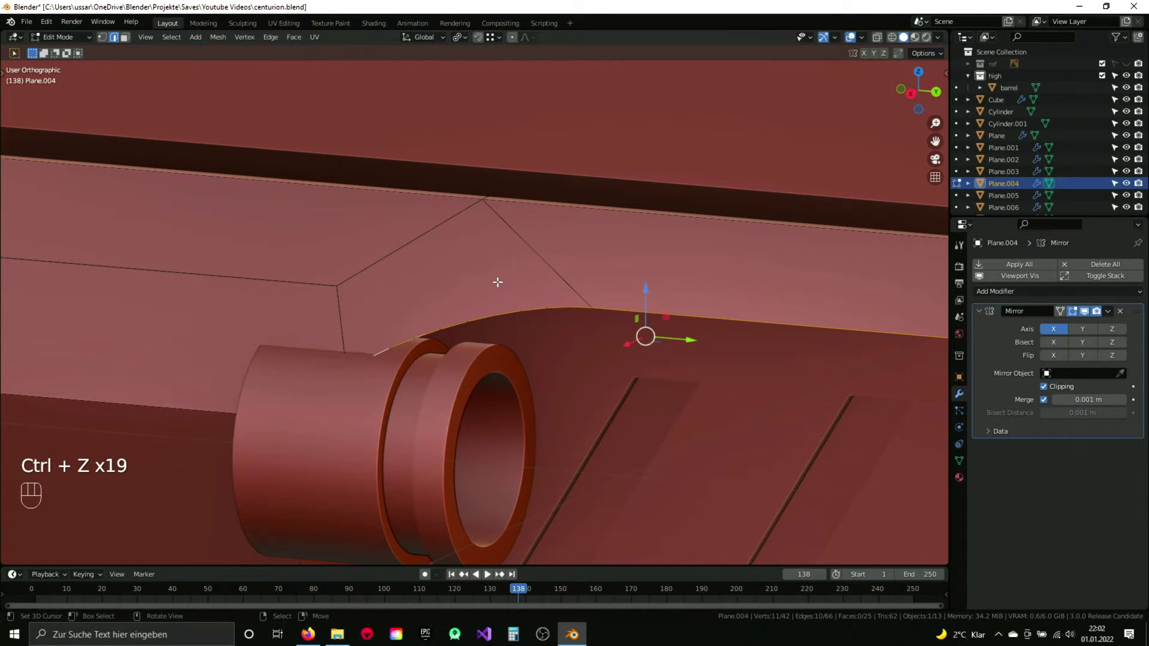
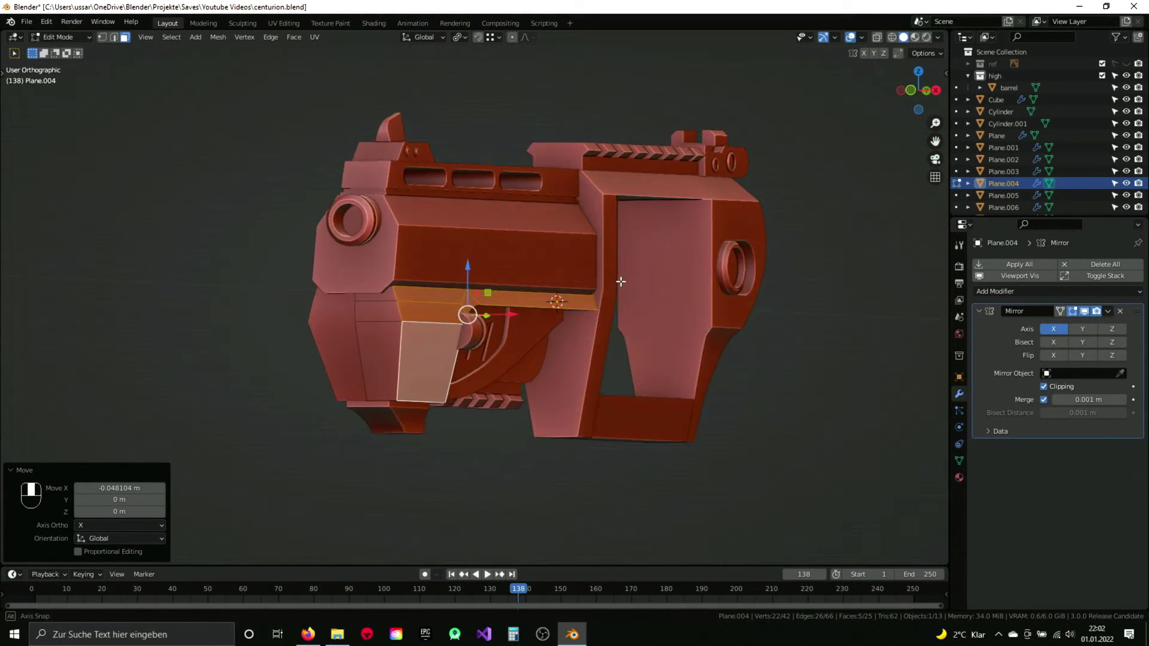
drag(447, 312, 414, 346)
key(3)
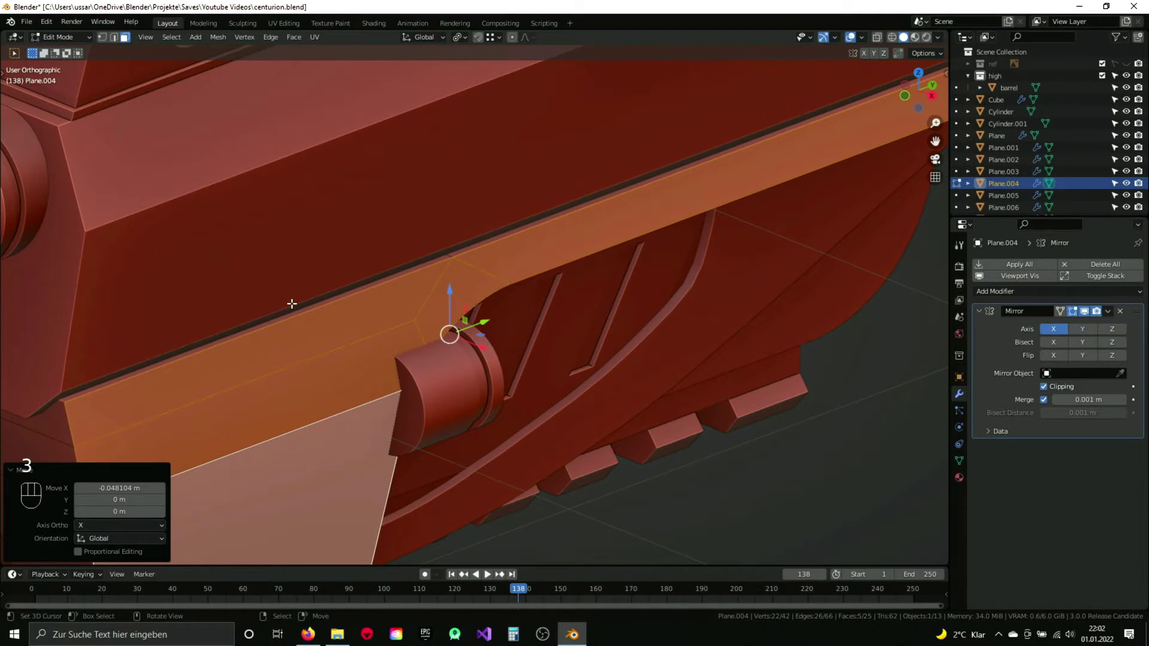
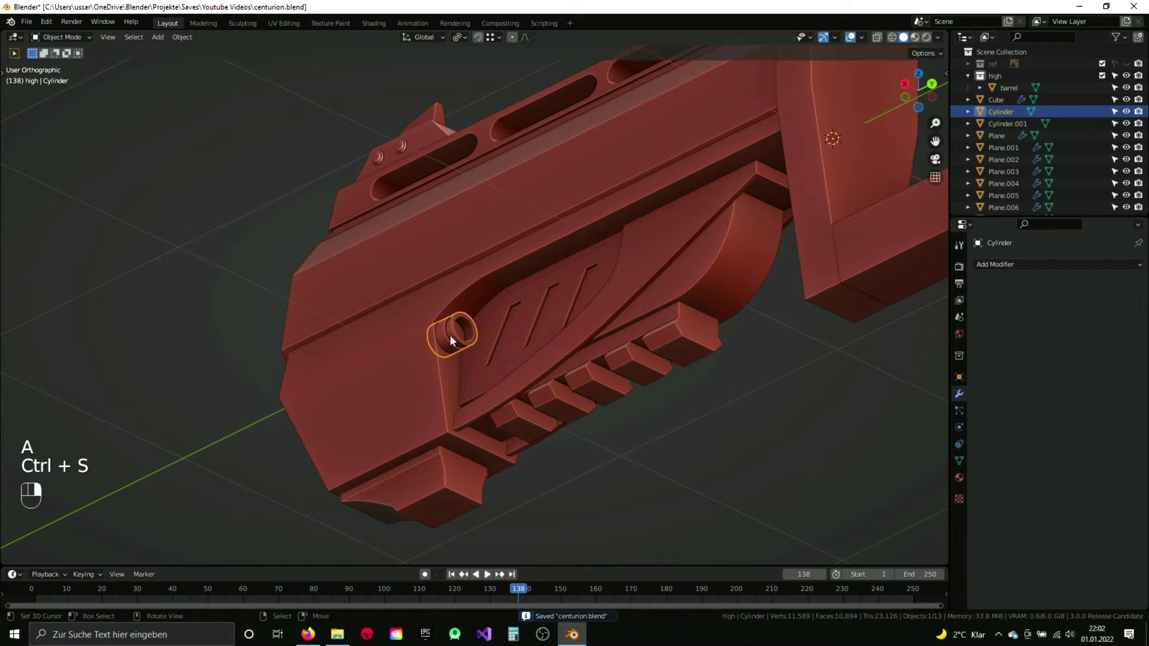
Step: Save, switch viewport shading from Wireframe to Solid and view the frame from Right view in local view
drag(1020, 272, 929, 403)
drag(605, 359, 553, 350)
key(a)
key(ctrl+s)
drag(538, 352, 571, 378)
key(KP_3)
key(z)
click(701, 336)
drag(541, 282, 542, 310)
key(KP_Divide)
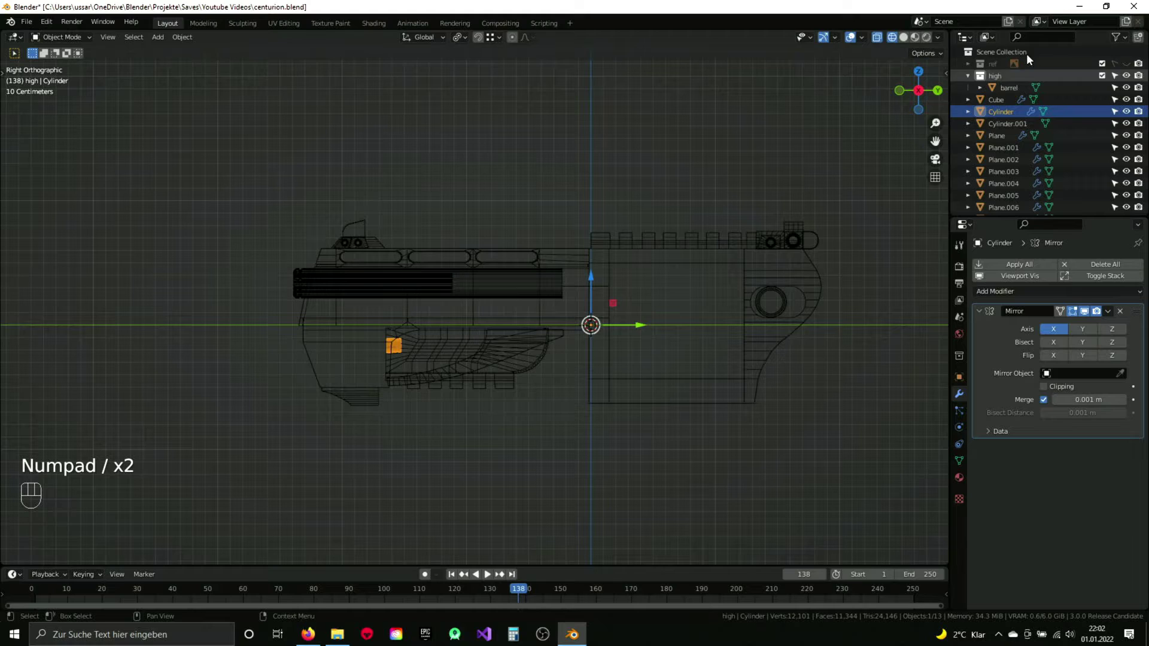
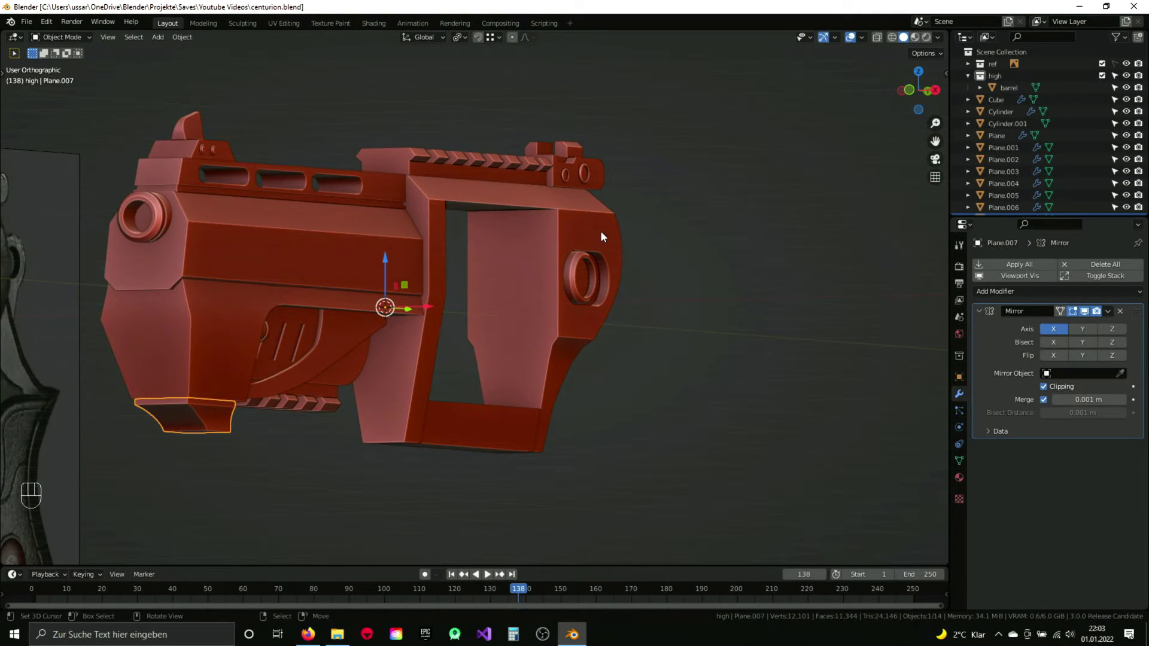
Step: Edit the rear frame's top face, then select the front cylinder piece and zoom onto it in Edit Mode
key(Tab)
drag(596, 261, 560, 293)
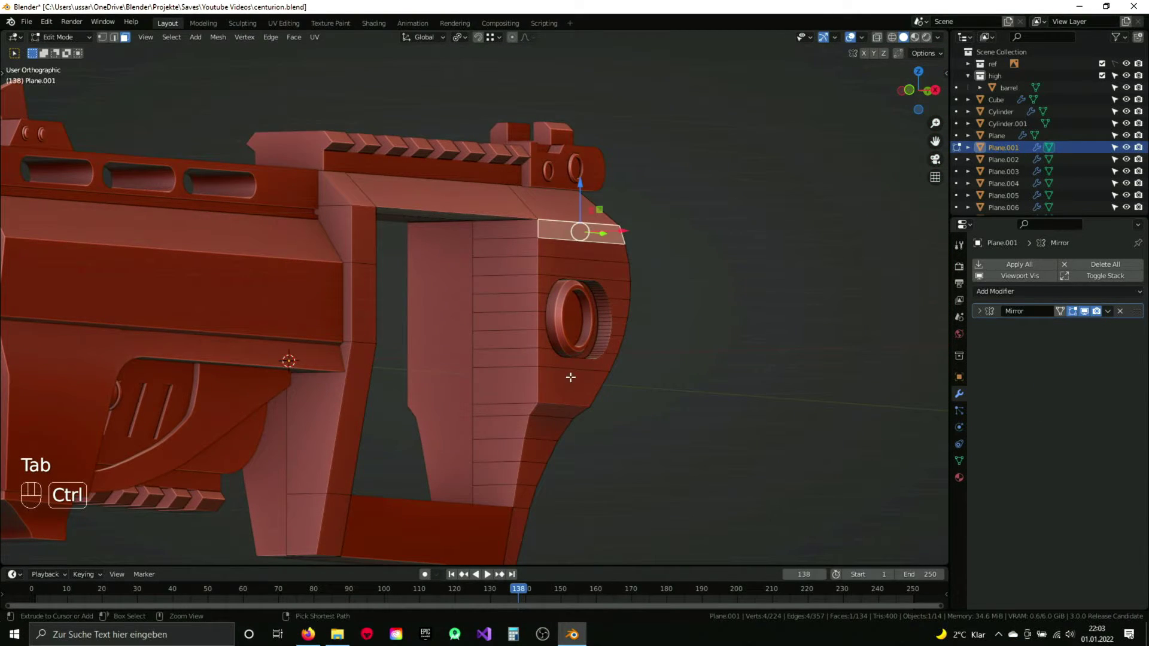
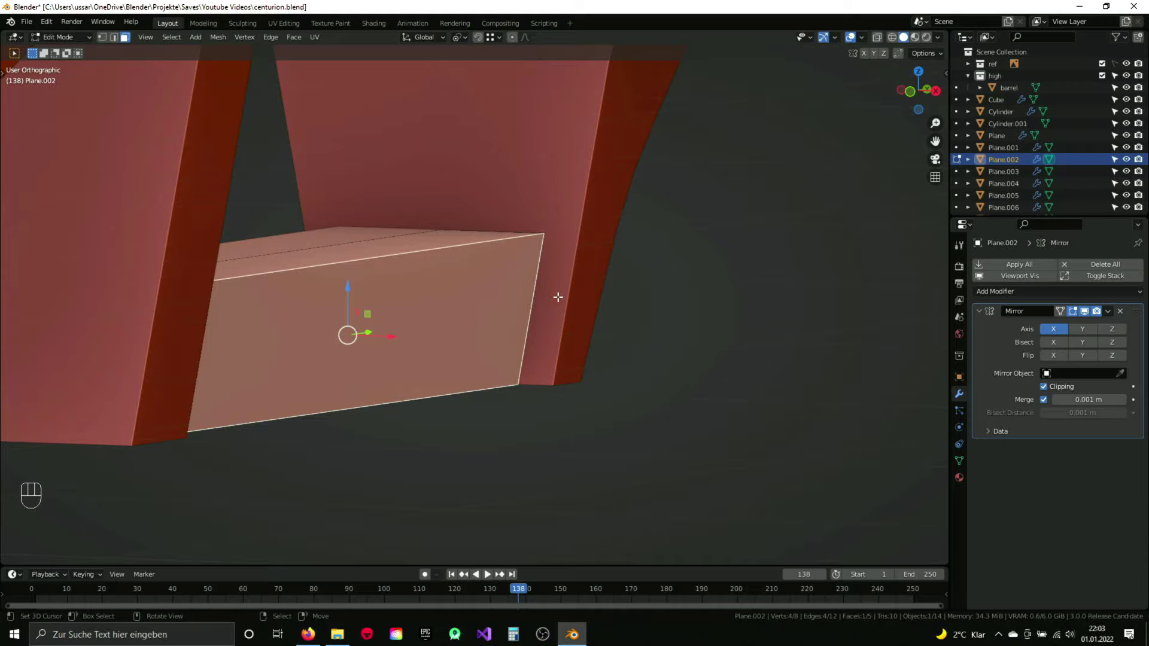
key(g)
click(544, 139)
key(Tab)
key(KP_Decimal)
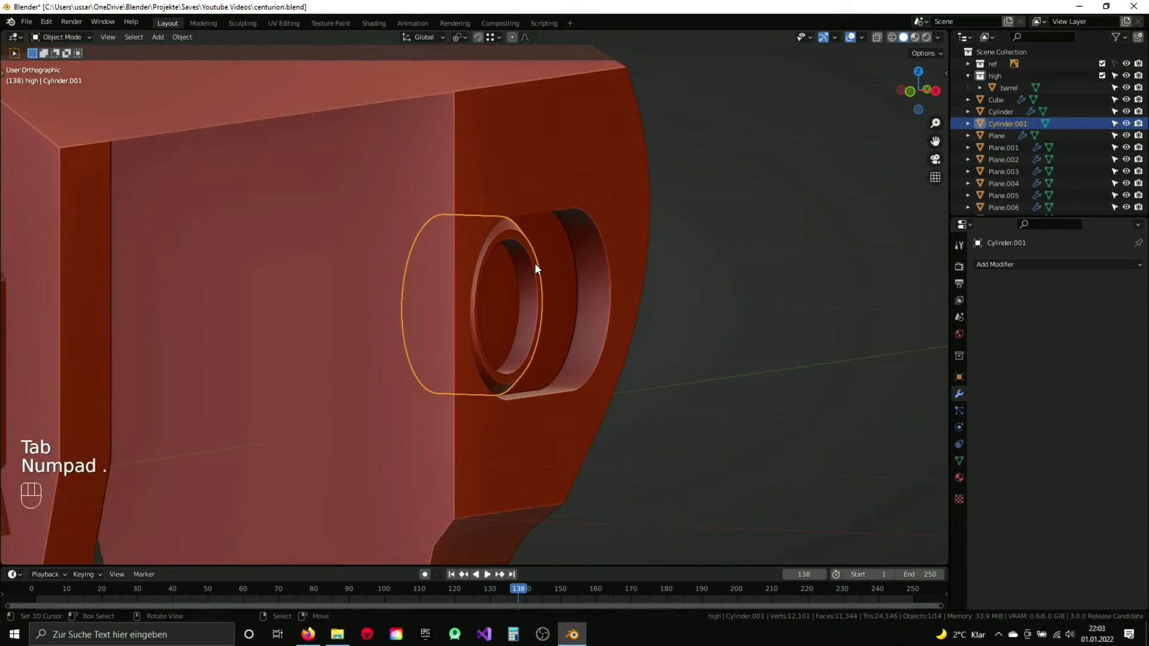
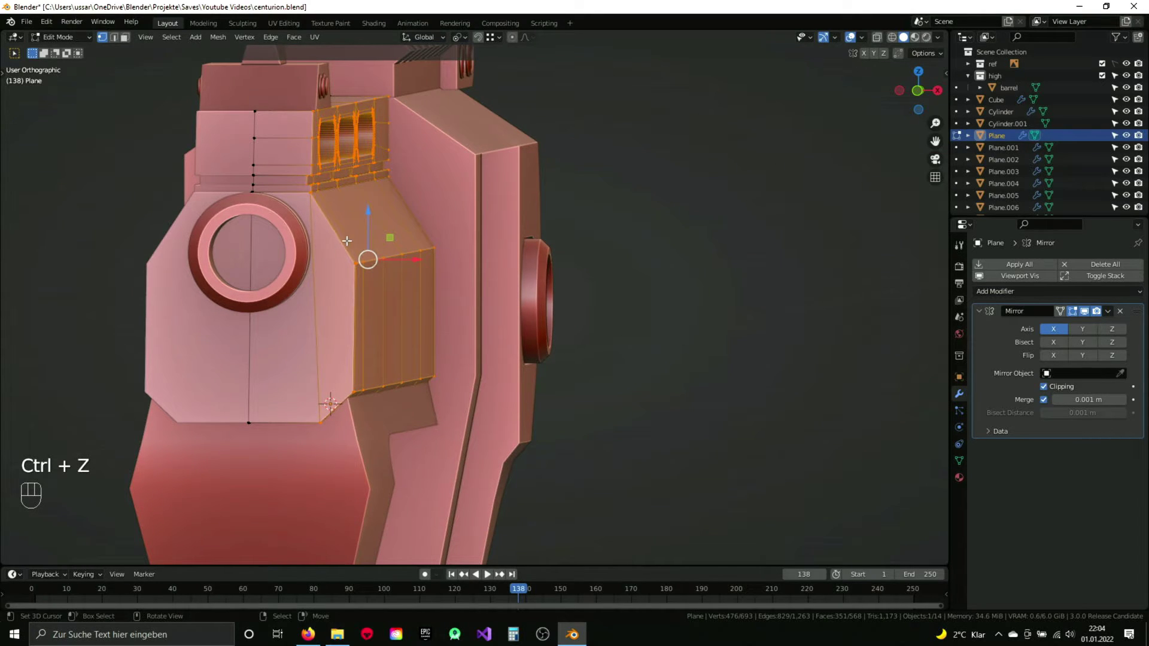
Step: Clear the selection and switch to face select on the long frame piece under the barrel
key(a)
key(3)
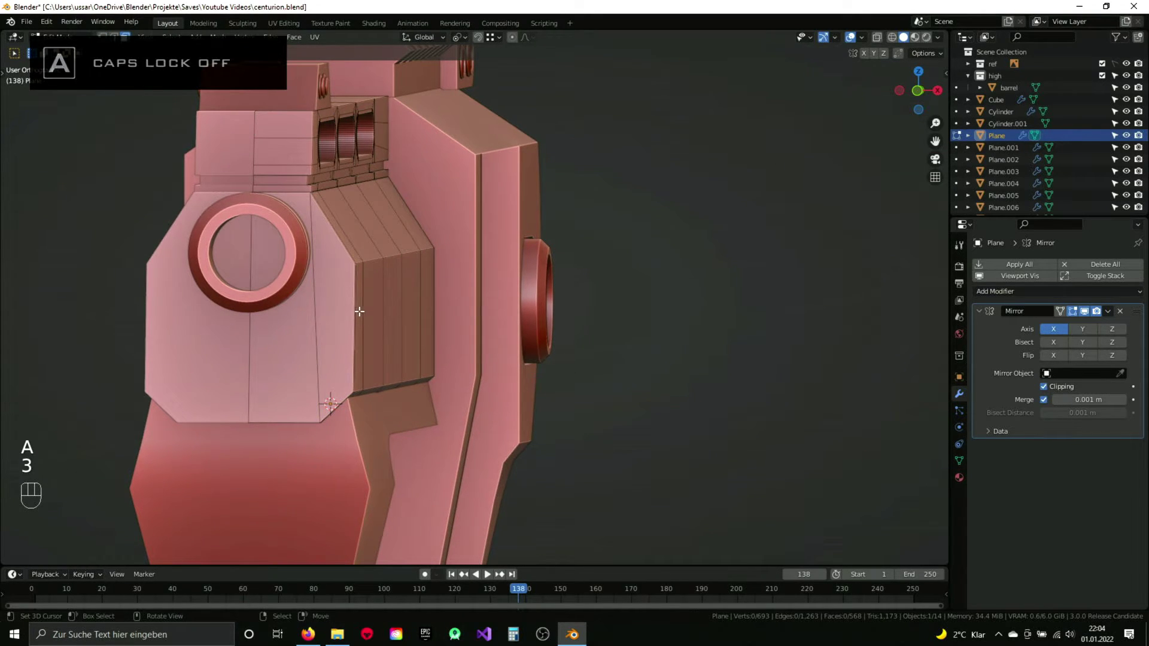
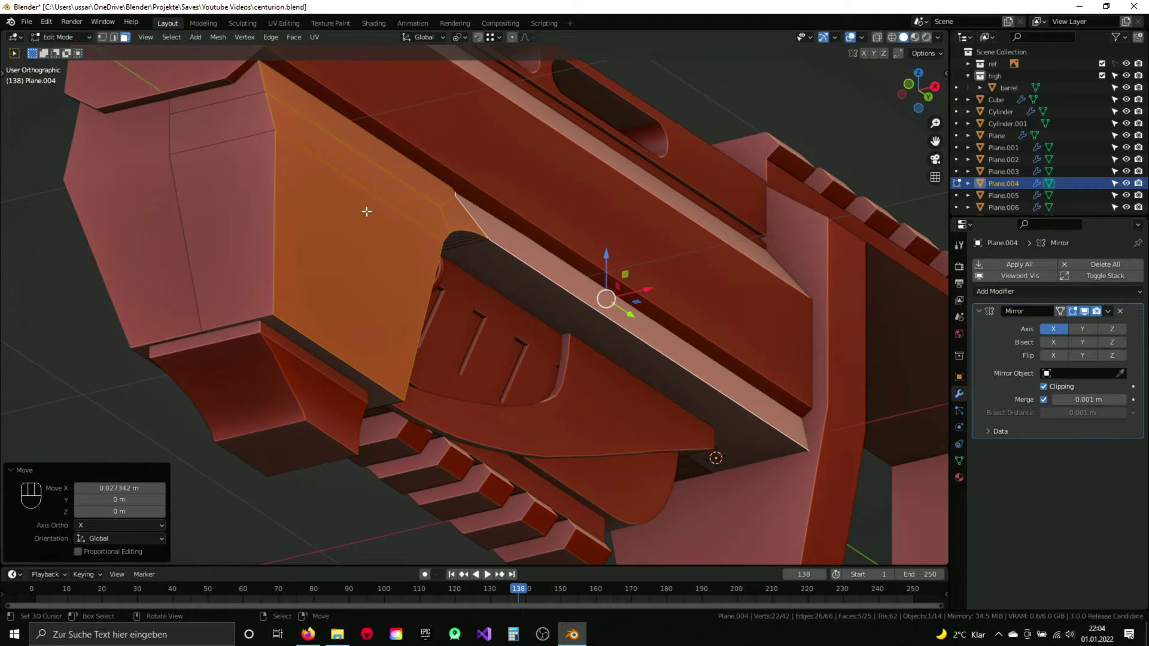
Step: Mark the lower frame piece's chosen edge as sharp via Ctrl+E, then move editing to the neighbouring piece
key(2)
key(ctrl+e)
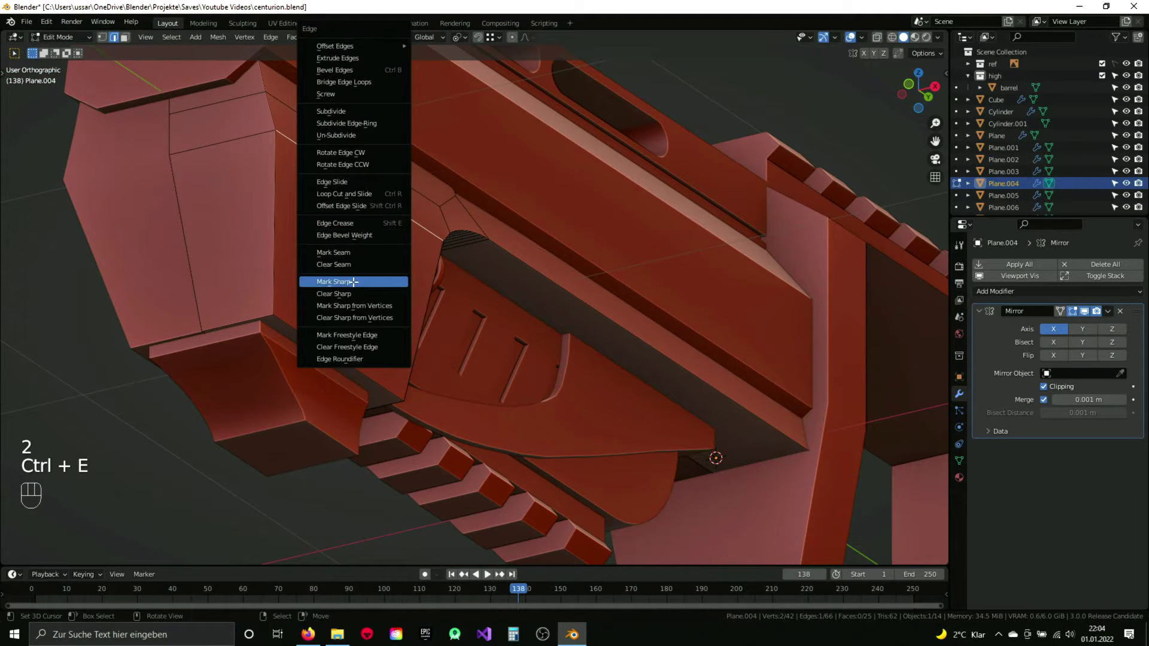
key(a)
key(Tab)
key(Tab)
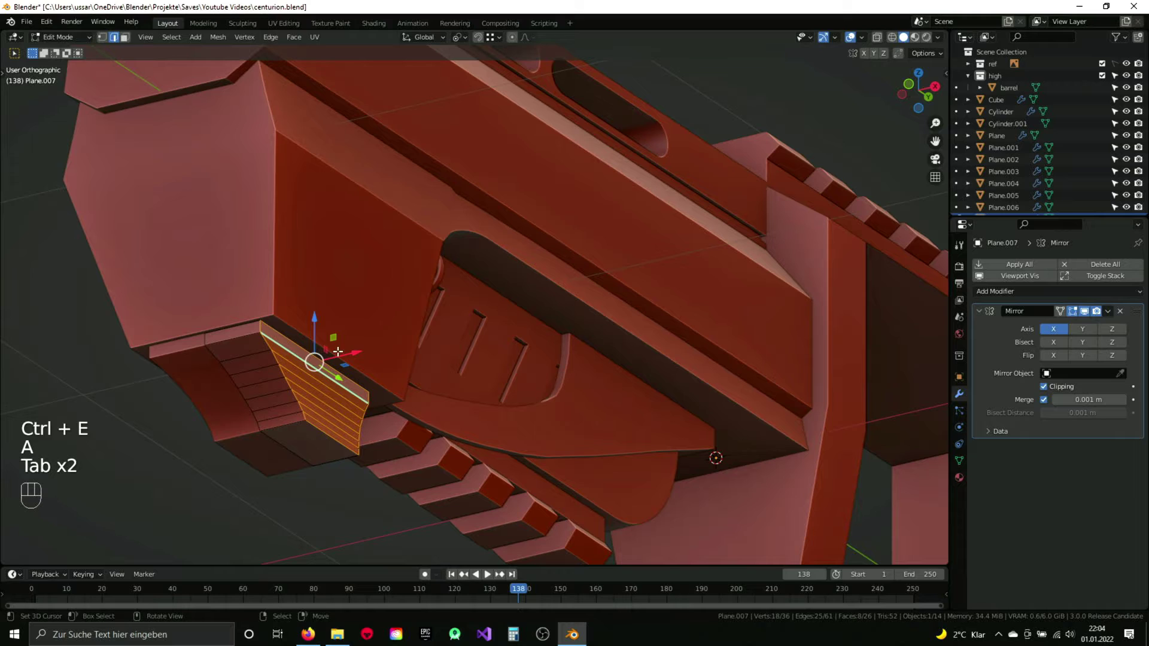
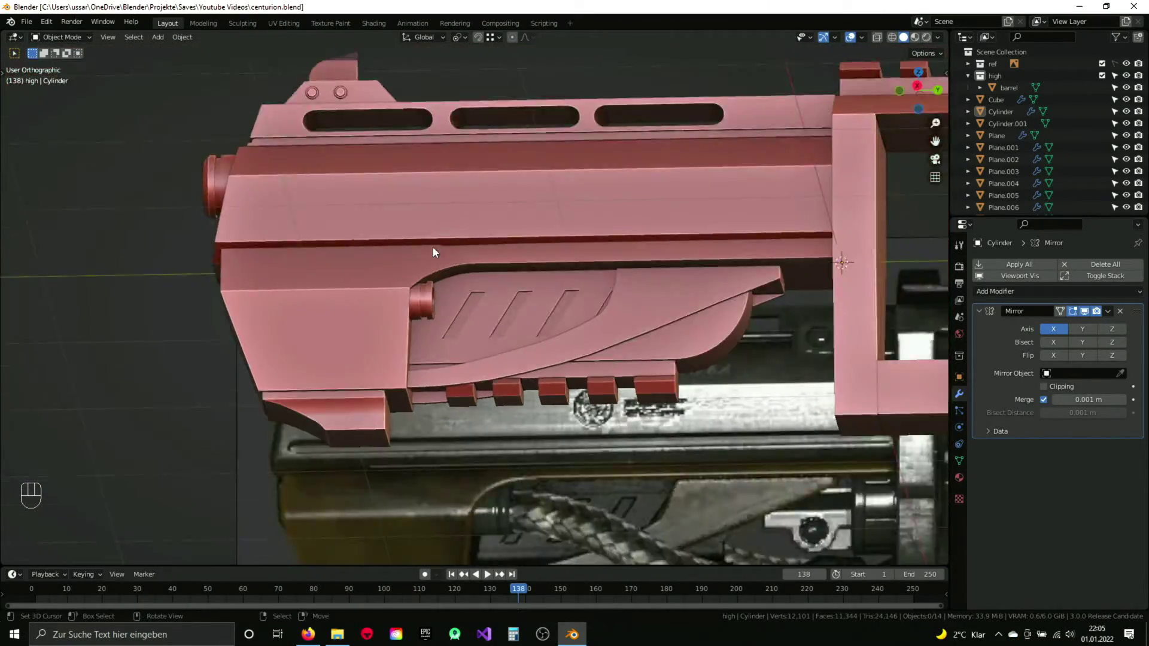
Step: Isolate Plane.004 in Local View and enter its mesh in vertex select mode
drag(451, 270, 469, 277)
key(KP_Divide)
drag(416, 270, 276, 289)
key(Tab)
drag(310, 259, 492, 323)
key(1)
Step: Select all of Plane.004's geometry, merge the duplicate vertex by distance and leave Edit Mode
key(g)
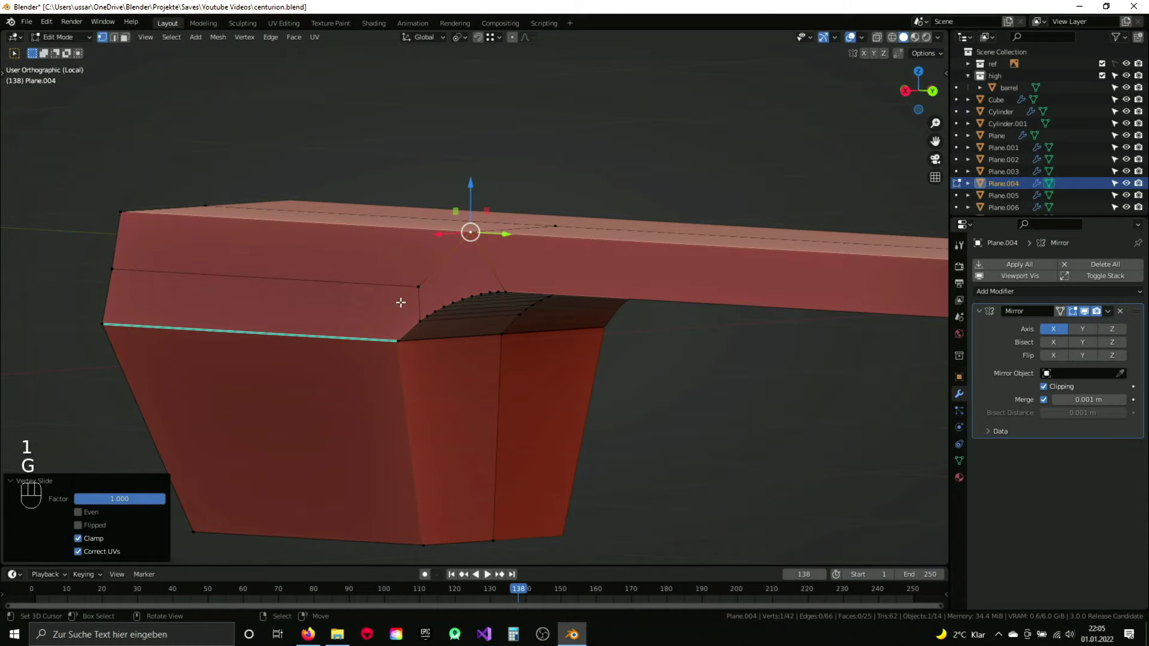
key(a)
key(a)
key(q)
key(a)
key(Tab)
Step: Exit Local View to the full revolver, deselect everything and save the file
drag(498, 329, 597, 337)
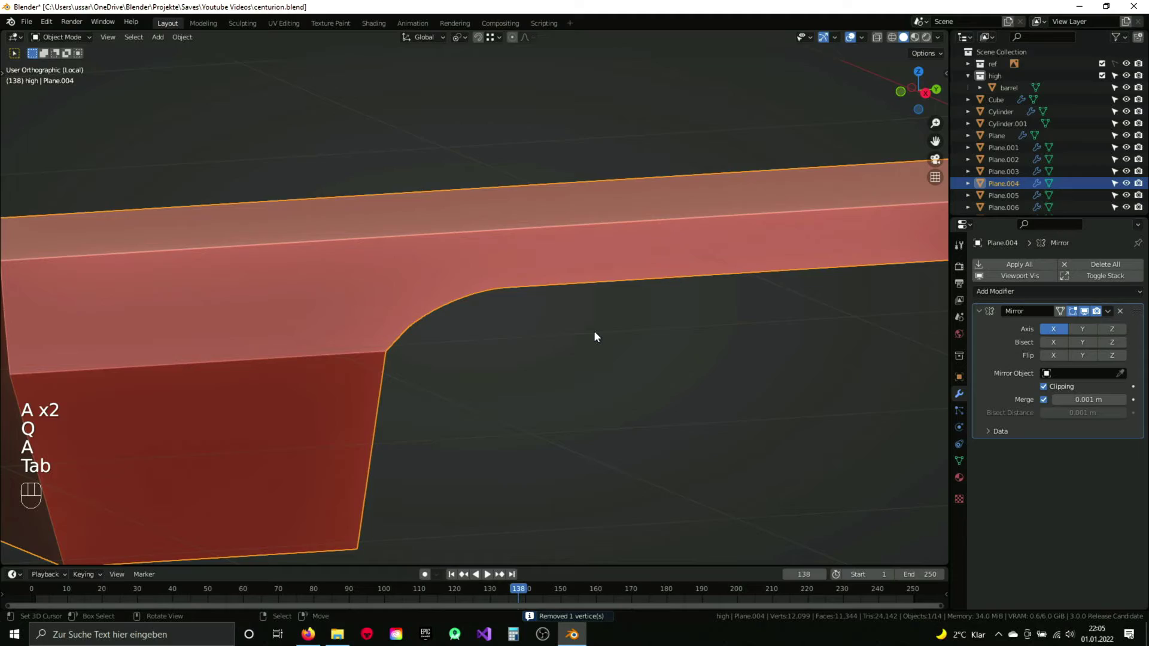
key(KP_Divide)
key(a)
key(ctrl+s)
key(z)
drag(346, 291, 422, 335)
click(438, 353)
key(ctrl+s)
click(472, 324)
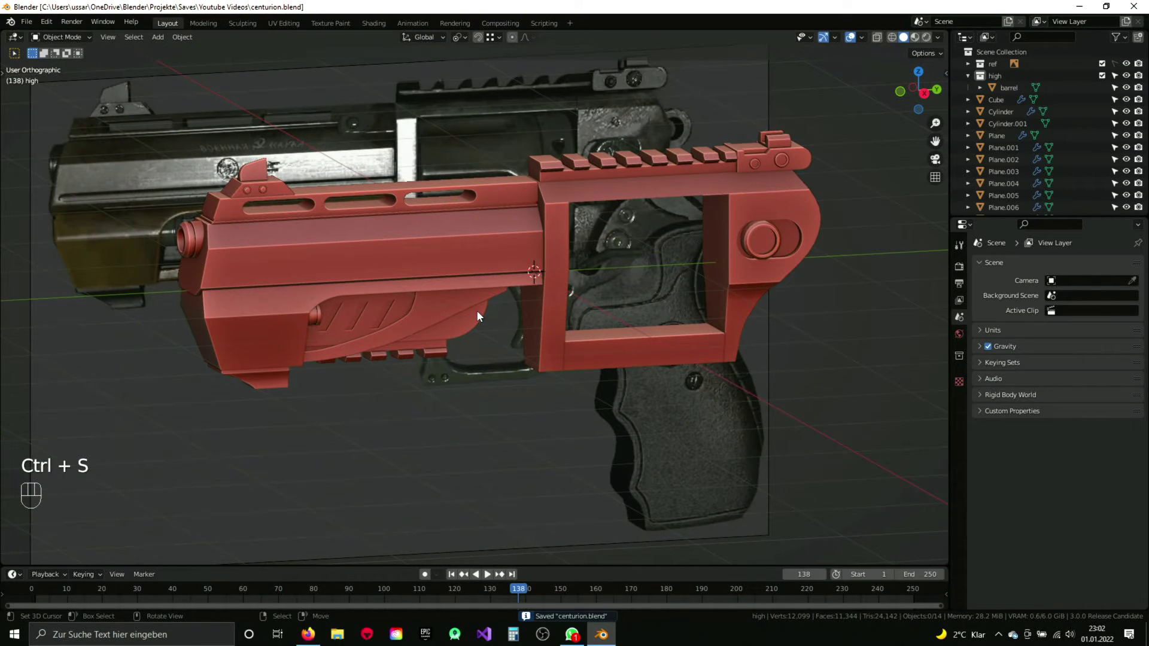
Step: In Right view, add a new Plane mesh (Plane.009) over the reference photo
key(KP_3)
key(shift+a)
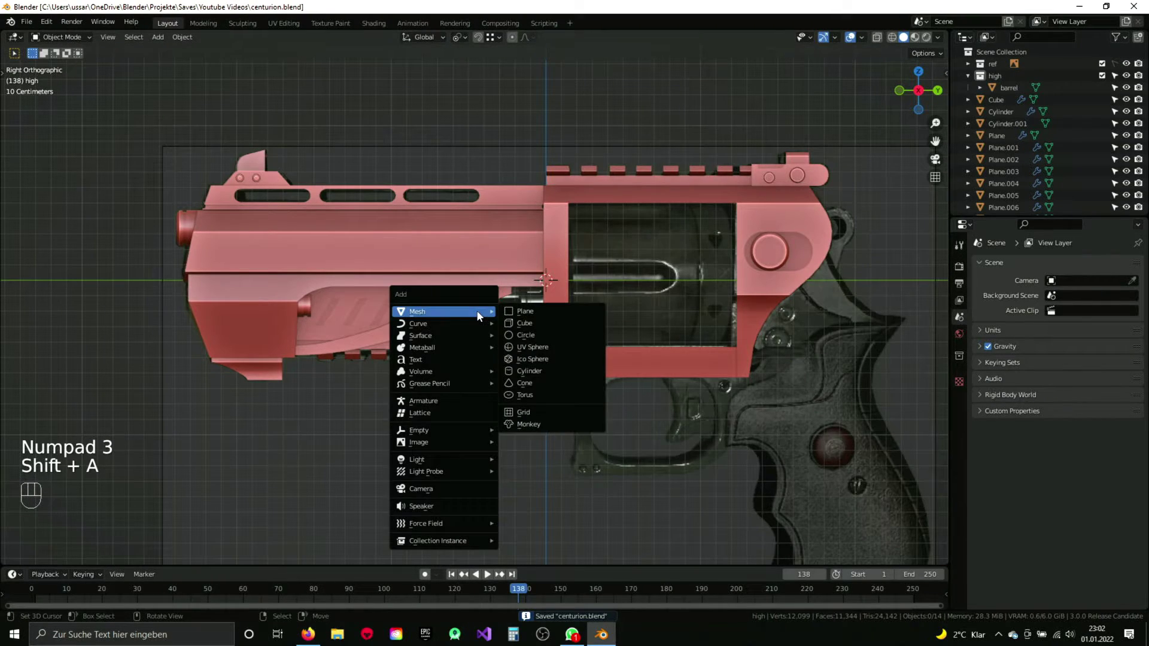
drag(557, 350, 483, 306)
Step: Rotate the plane 90° on X to face the side view and move it onto the trigger guard area
key(Tab)
key(r)
key(z)
key(s)
click(495, 243)
key(g)
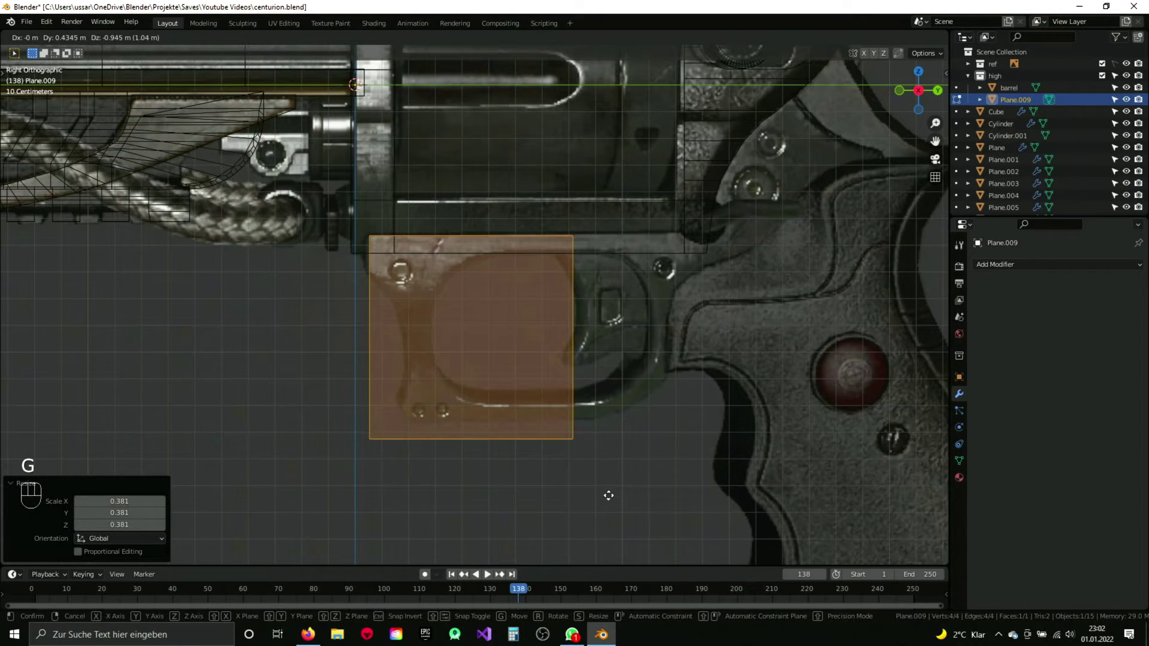
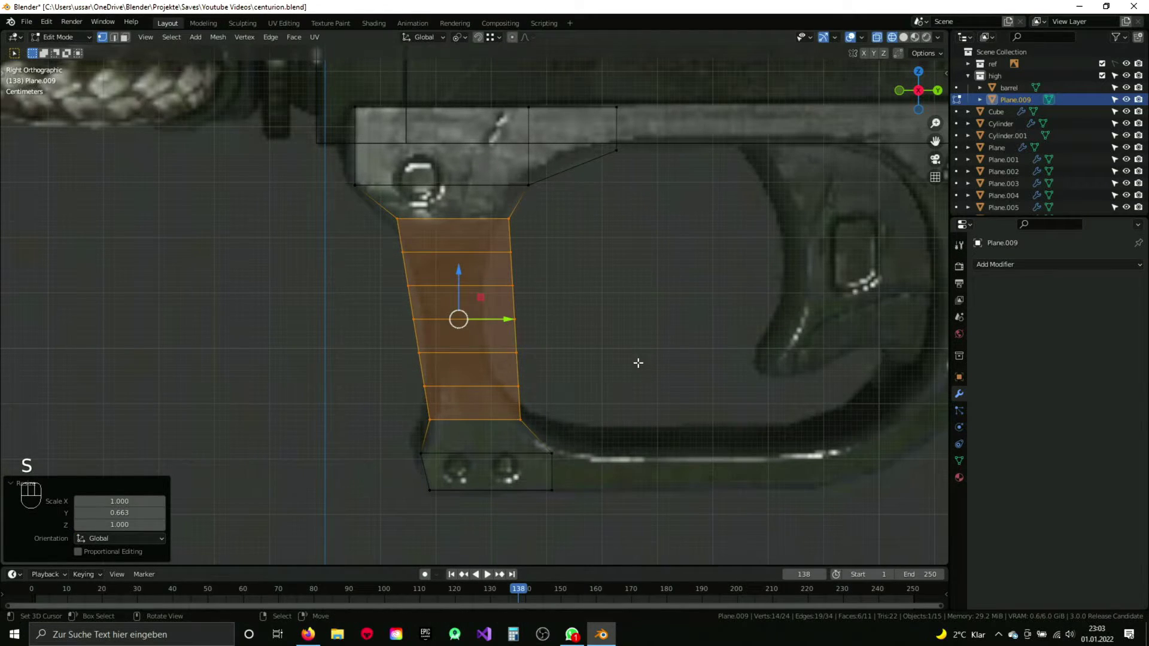
Step: Scale successive rows of Plane.009's front strip along Y to taper it up the guard's narrow neck
key(b)
key(s)
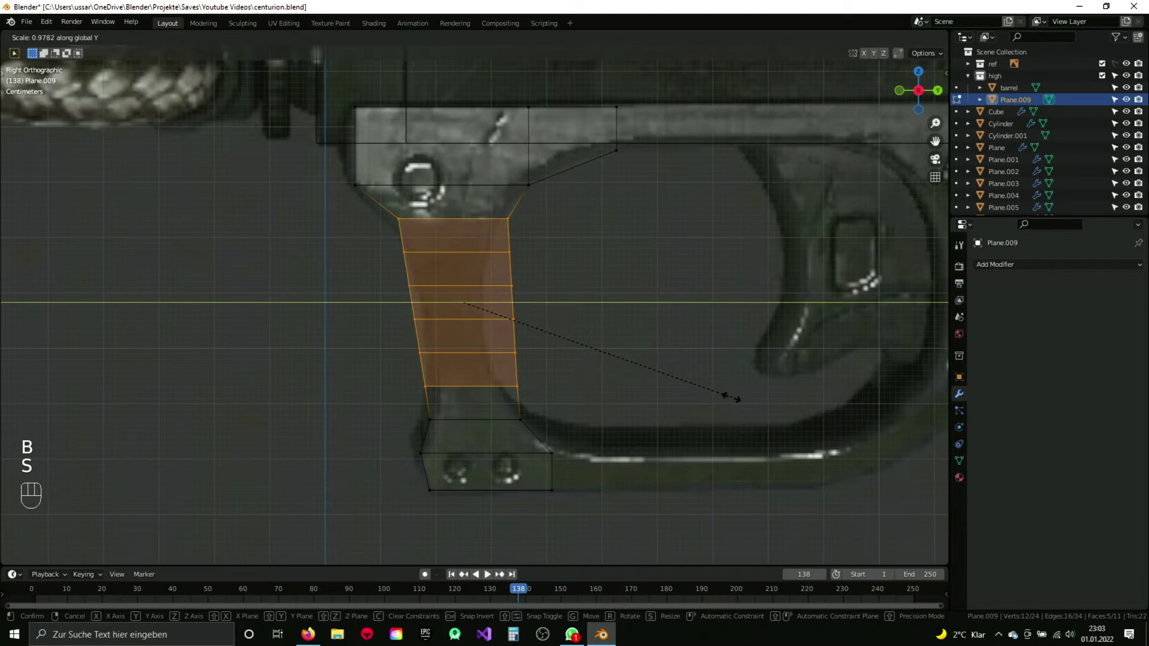
key(b)
key(s)
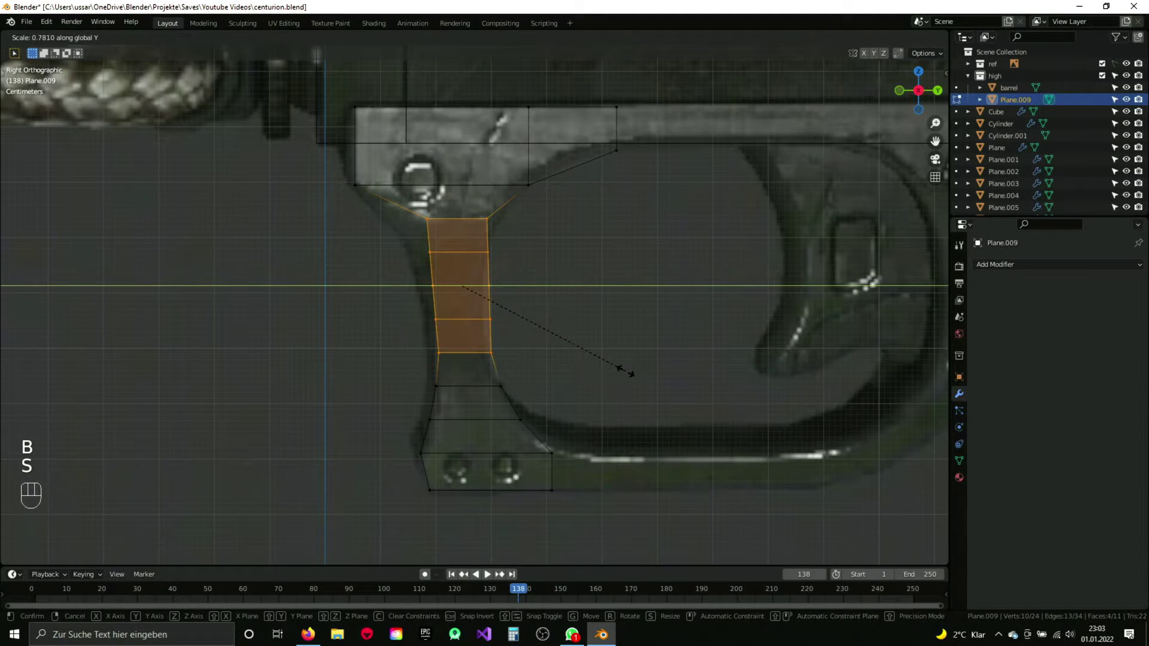
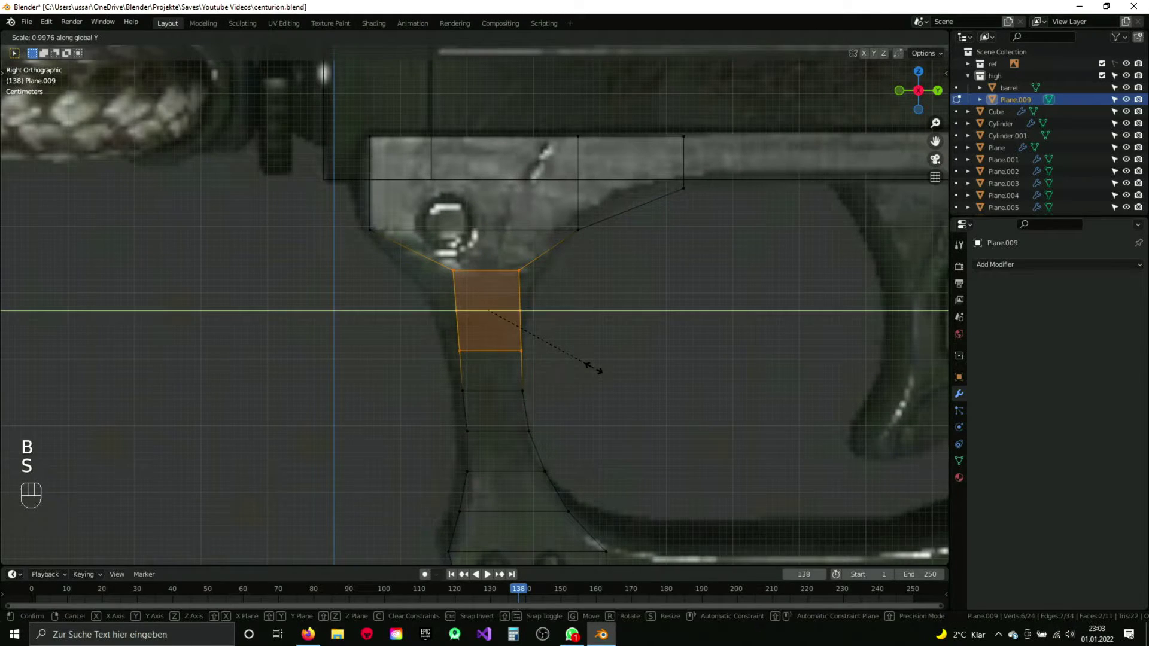
key(s)
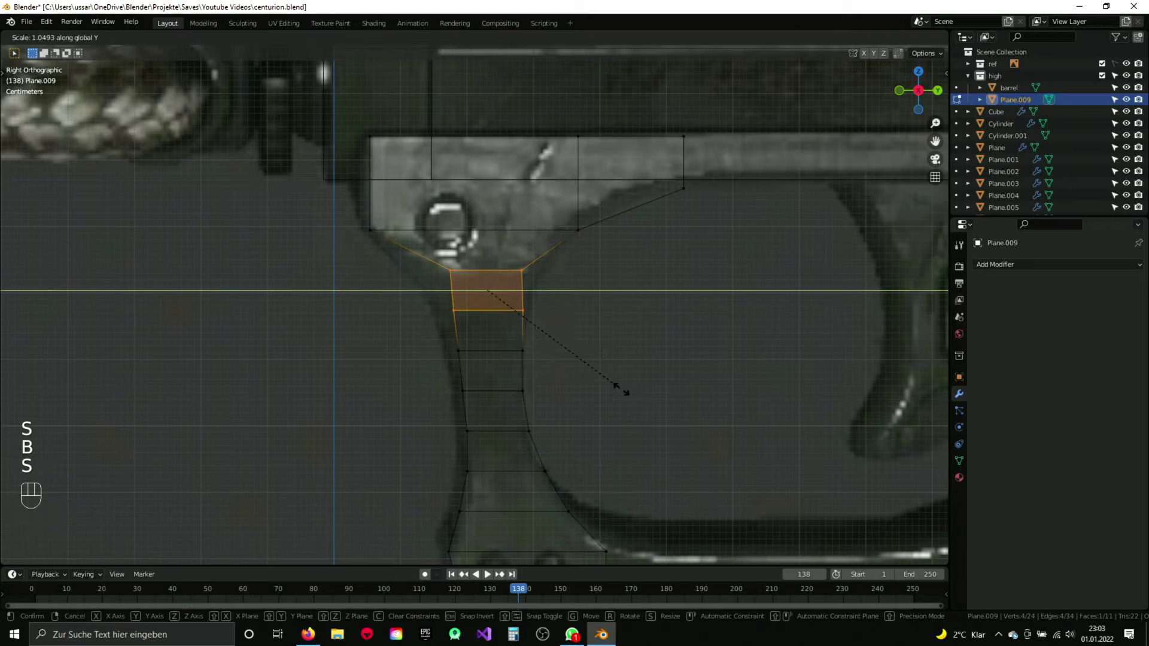
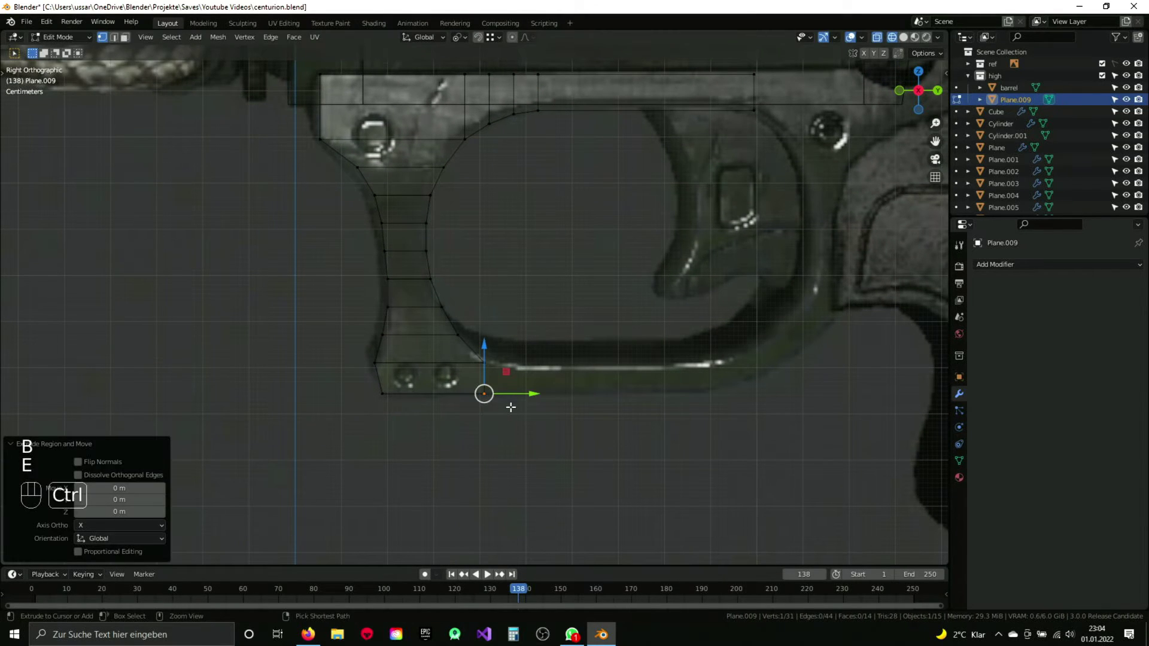
Step: Extrude the guard's bottom edge rearward and its top edge in stages toward the grip, kept horizontal
key(ctrl+z)
key(b)
key(e)
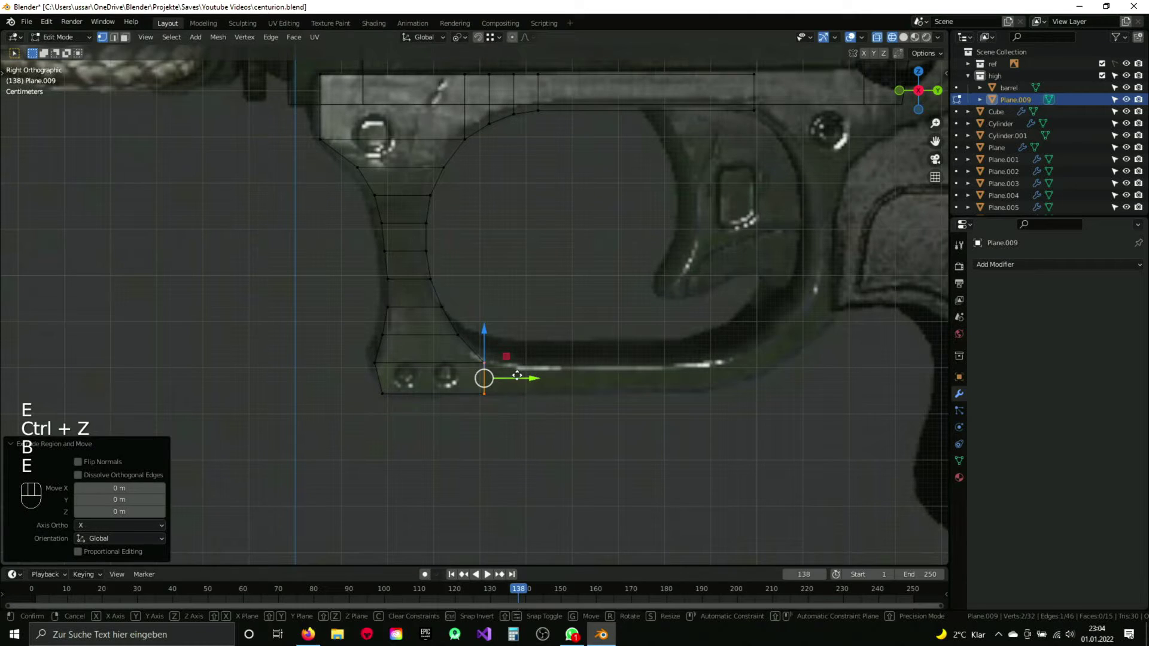
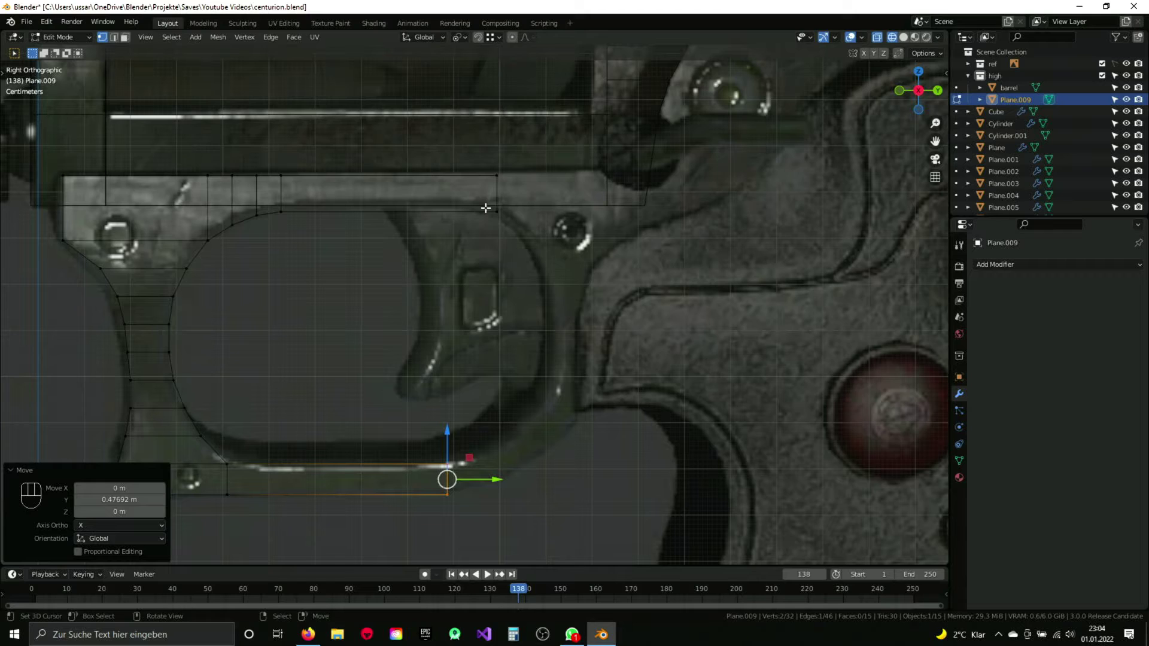
key(b)
key(a)
key(b)
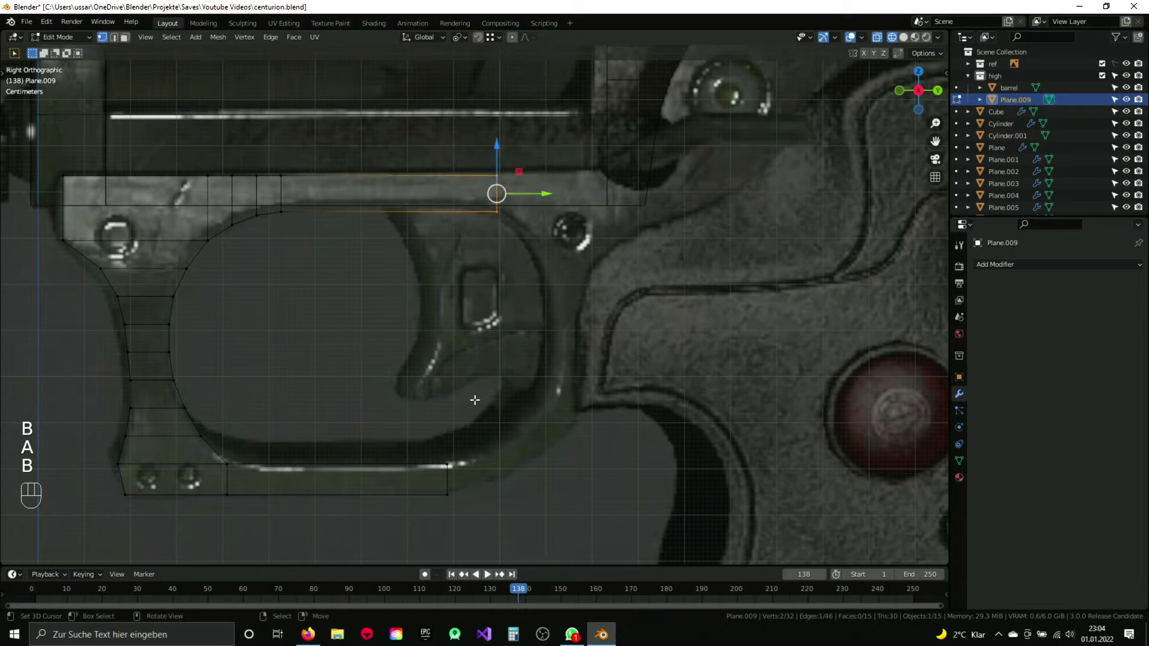
key(a)
key(b)
key(g)
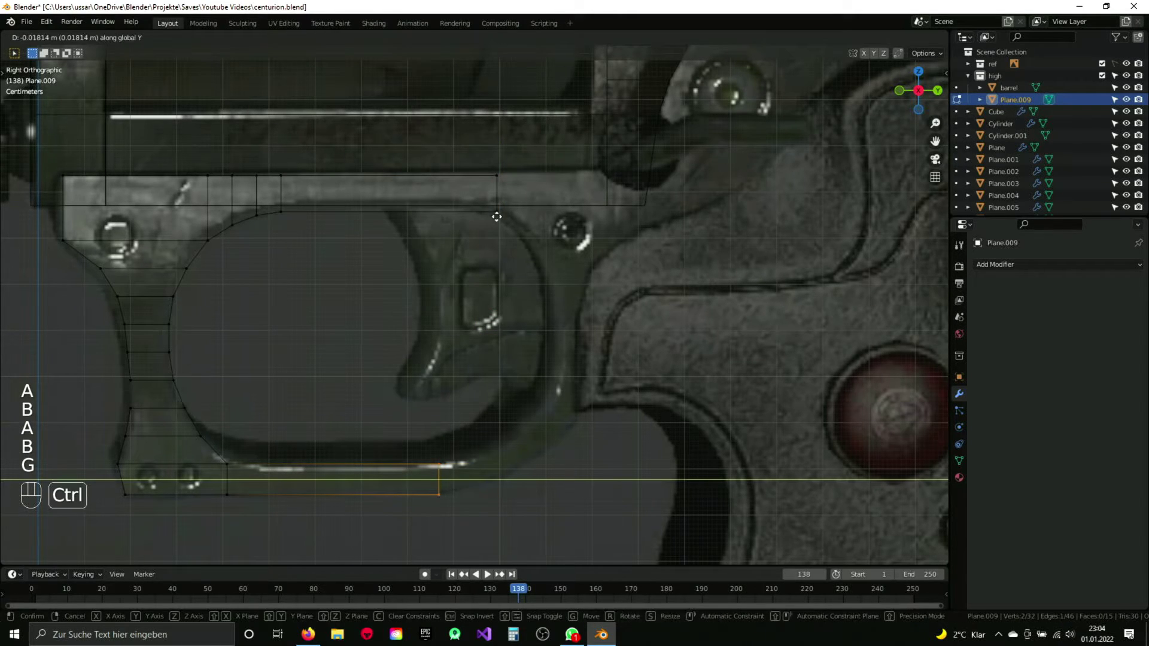
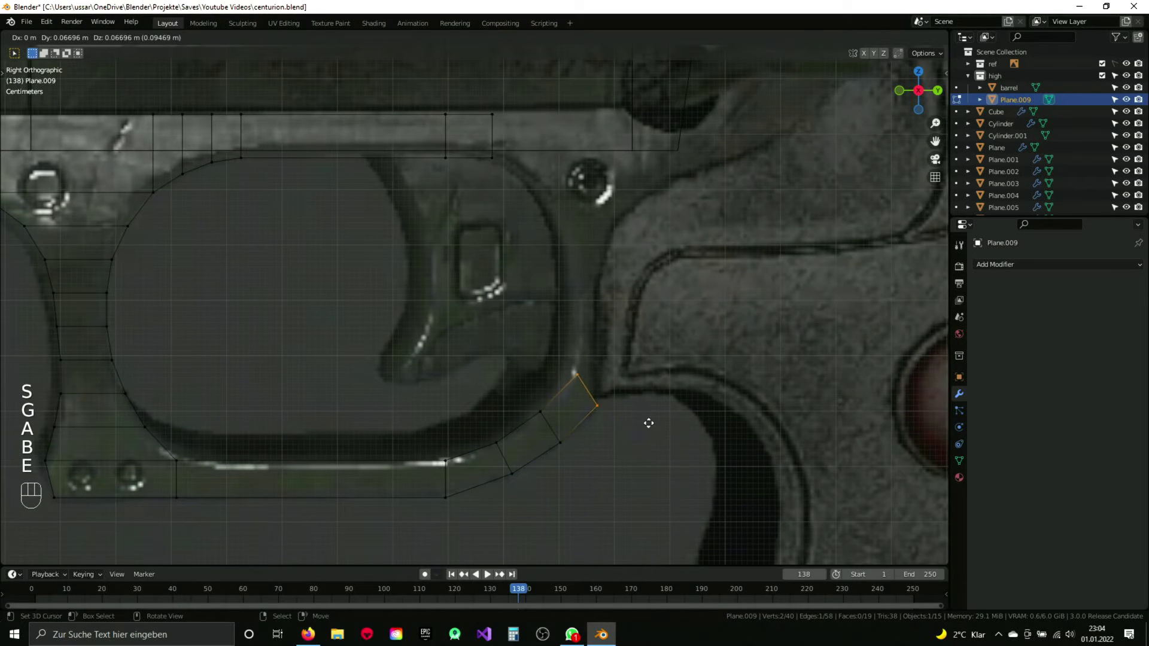
Step: Rotate and move the extruded edge to start bending the strip around the guard's bottom curve
key(r)
key(g)
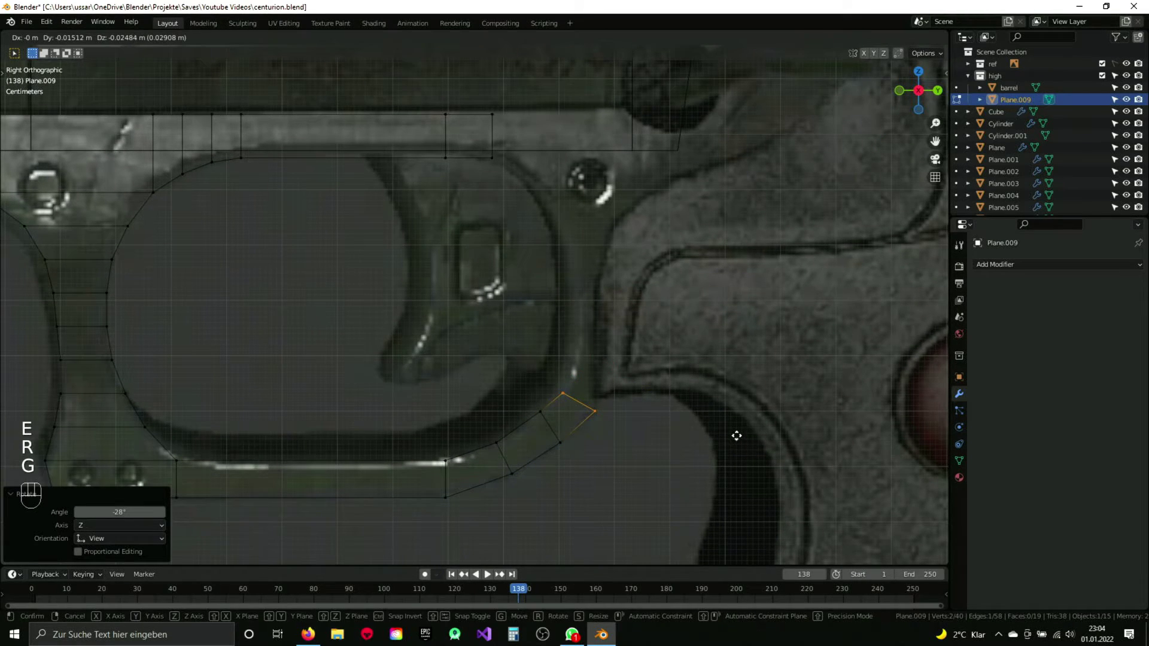
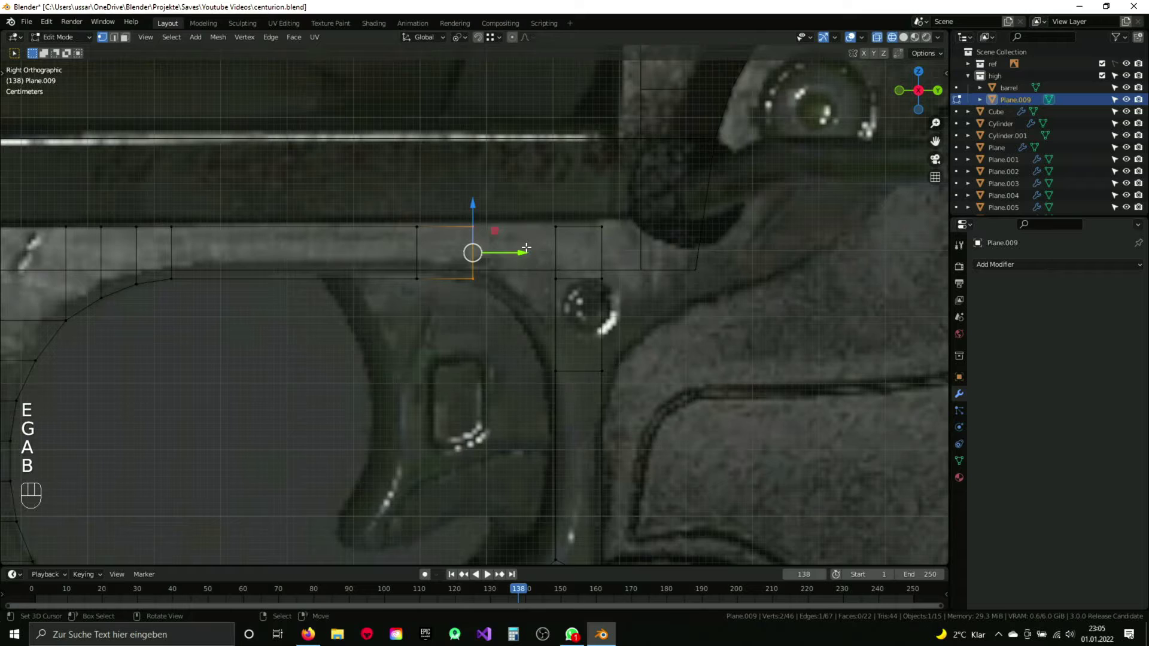
Step: Chamfer the corner where the top strip meets the downward strip with a vertex bevel
key(g)
key(a)
key(a)
key(q)
key(a)
key(b)
drag(561, 307, 572, 308)
key(ctrl+shift+b)
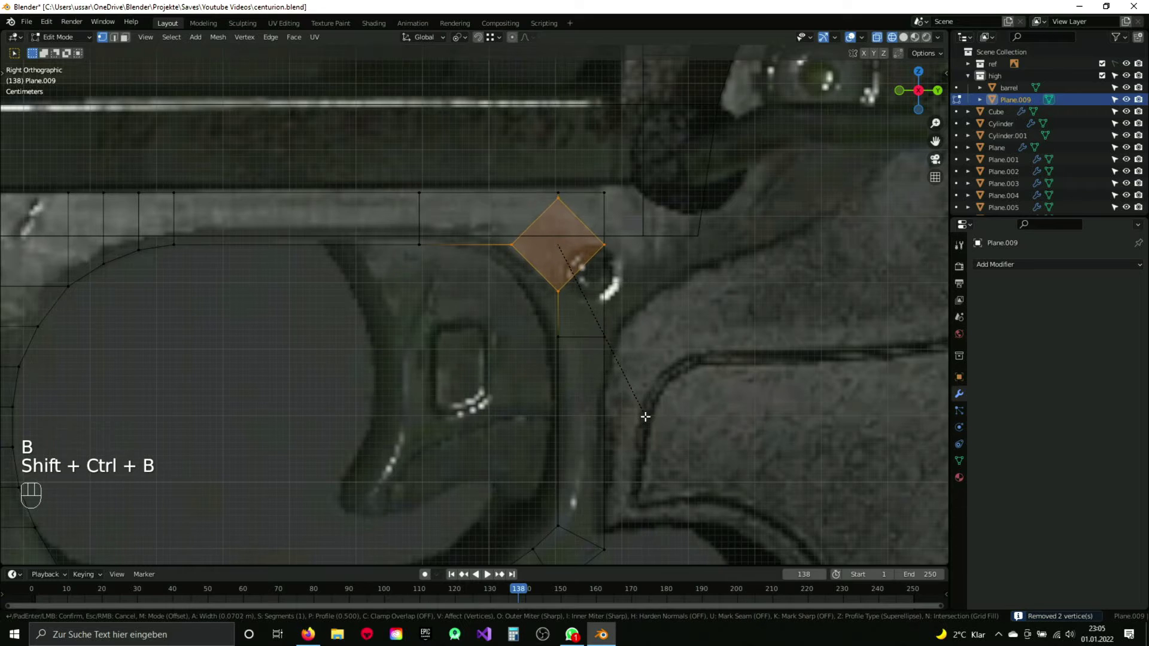
click(581, 328)
middle_click(584, 331)
Step: Add loop cuts across the chamfered corner and extrude the next edge along the guard outline
key(a)
key(b)
drag(606, 269, 539, 308)
key(ctrl+r)
key(a)
key(b)
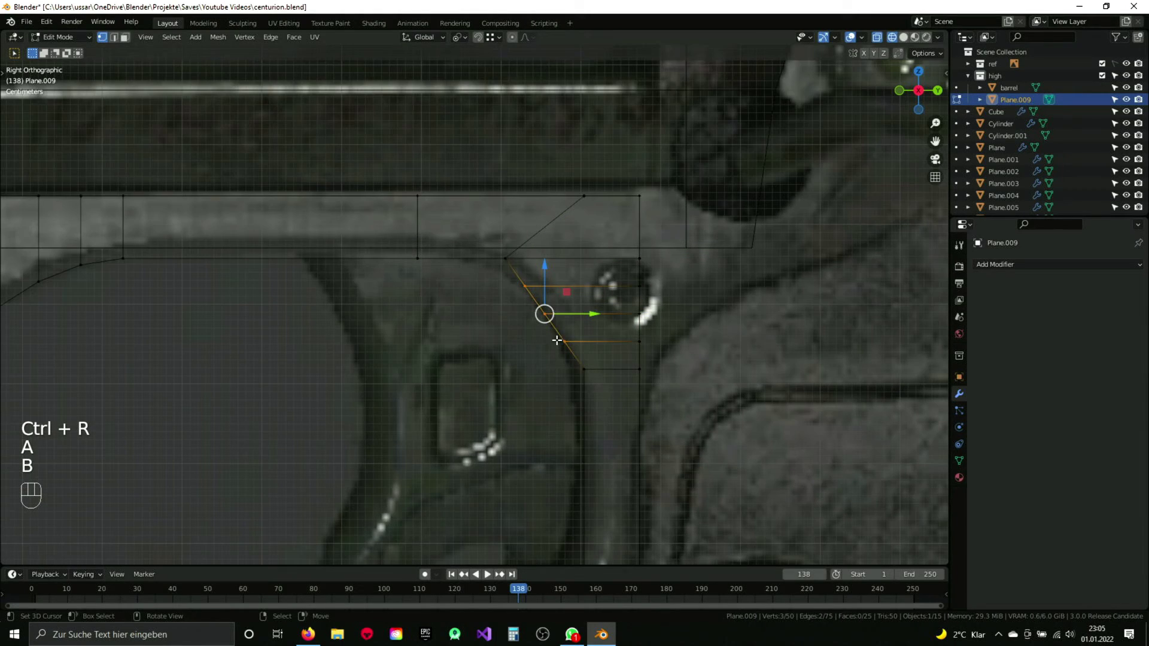
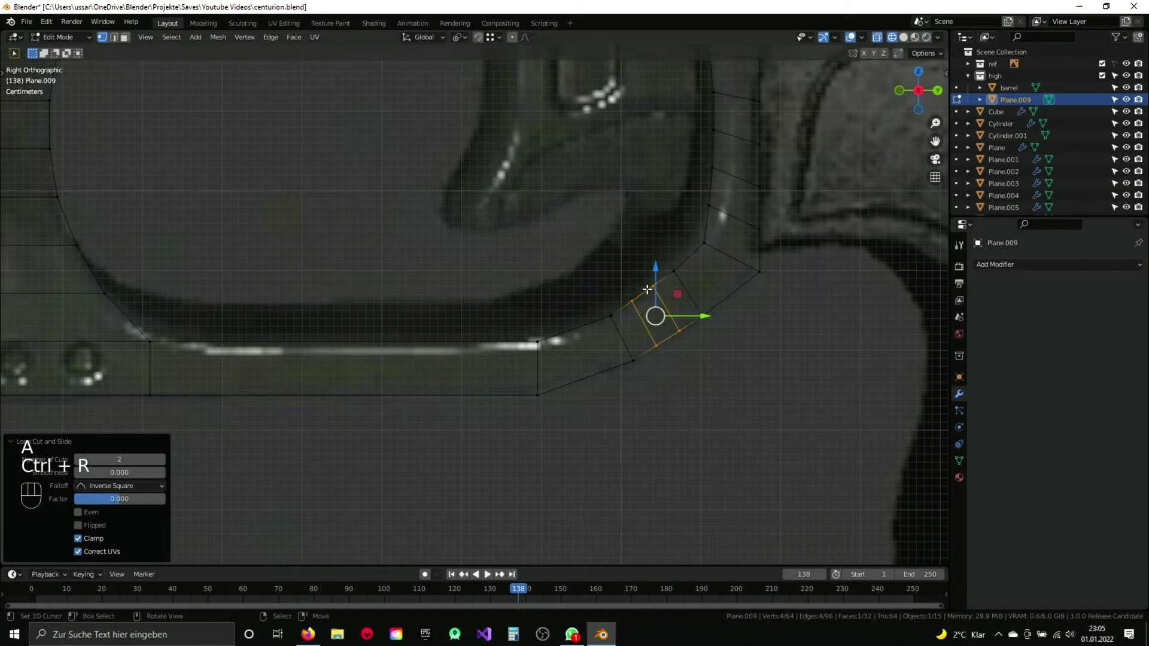
Step: Extrude and rotate successive edge segments around the trigger guard's lower bend to round it
key(ctrl+r)
key(a)
key(b)
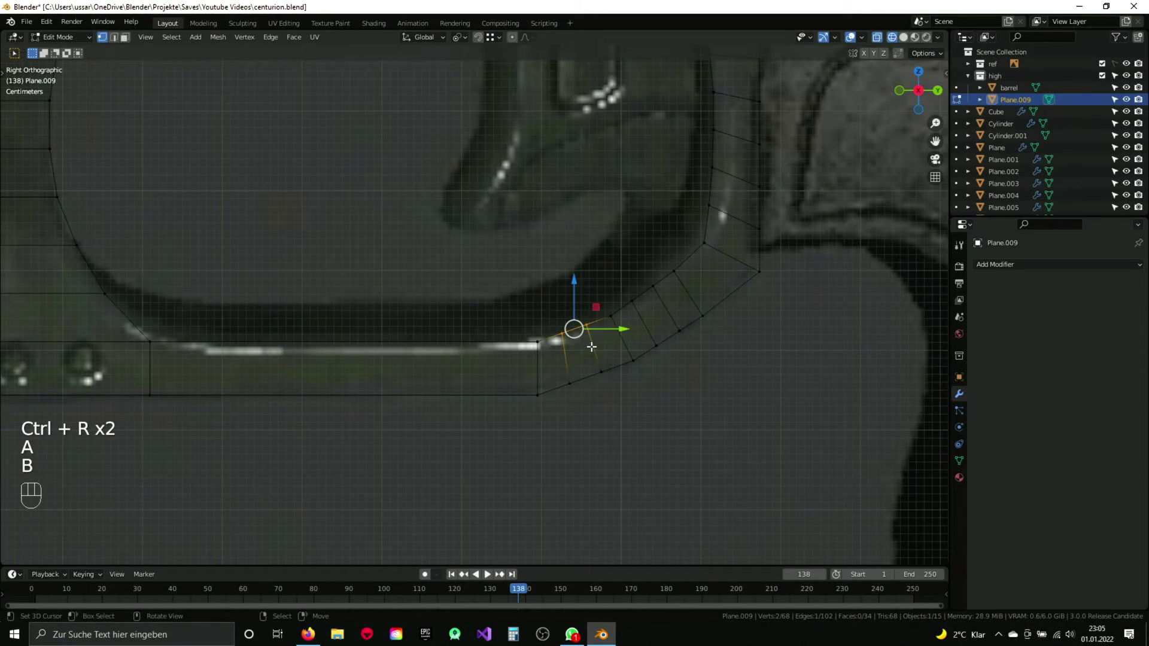
key(g)
key(b)
key(a)
key(g)
key(a)
key(b)
Step: Add the last cut on the bend and extrude the strip forward along the guard's straight bottom
key(g)
key(a)
key(ctrl+r)
key(a)
key(b)
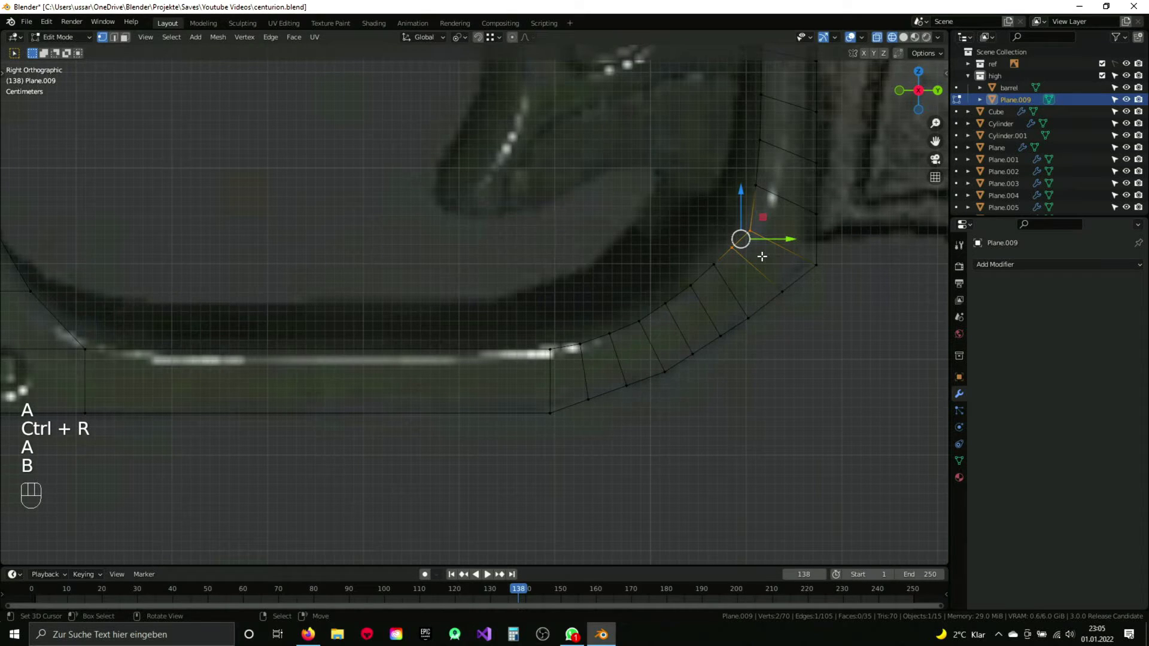
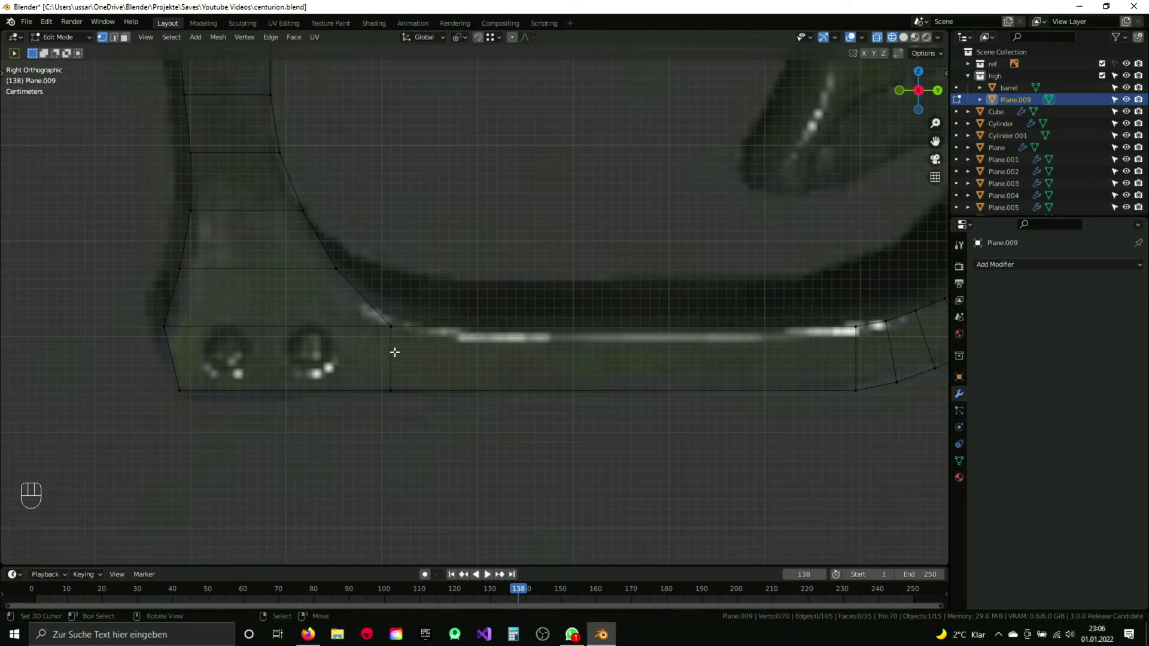
Step: Extrude the strip up the guard's front in three segments onto the outline and scale the top edge flat along Y
key(ctrl+r)
key(a)
key(b)
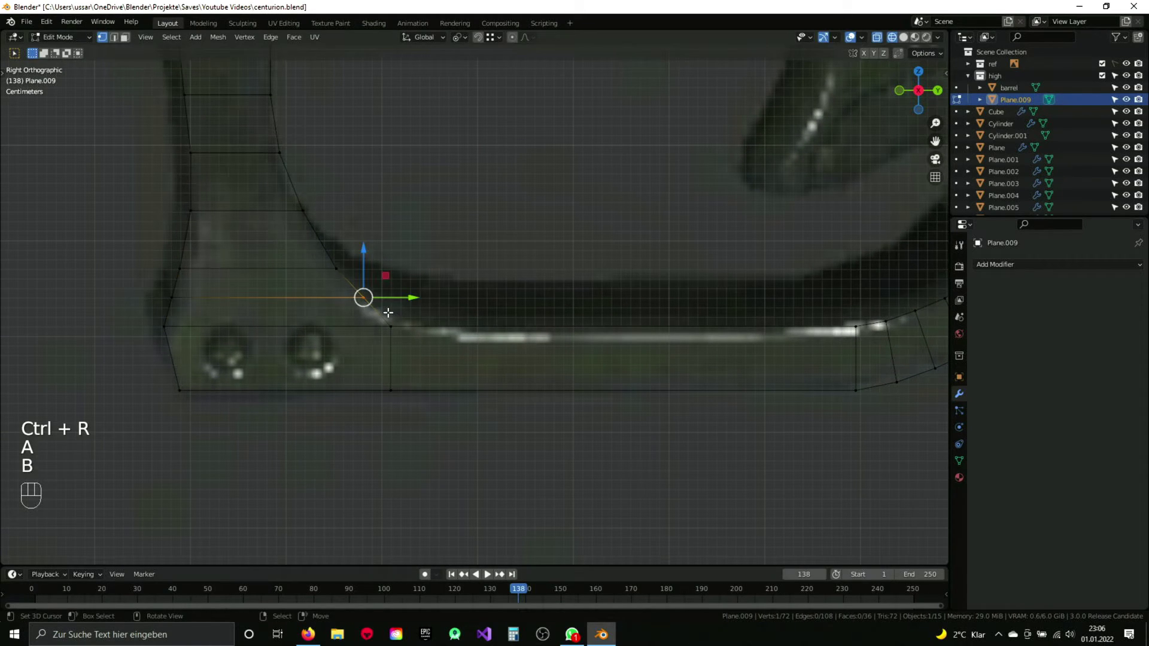
key(g)
key(a)
key(b)
key(g)
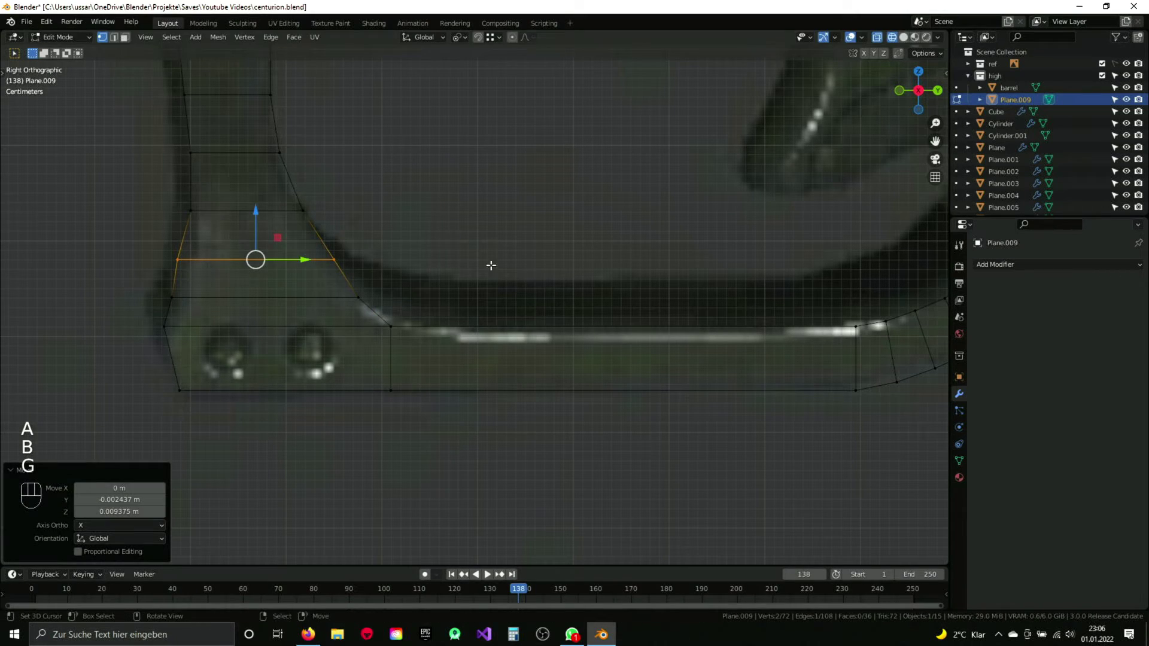
key(s)
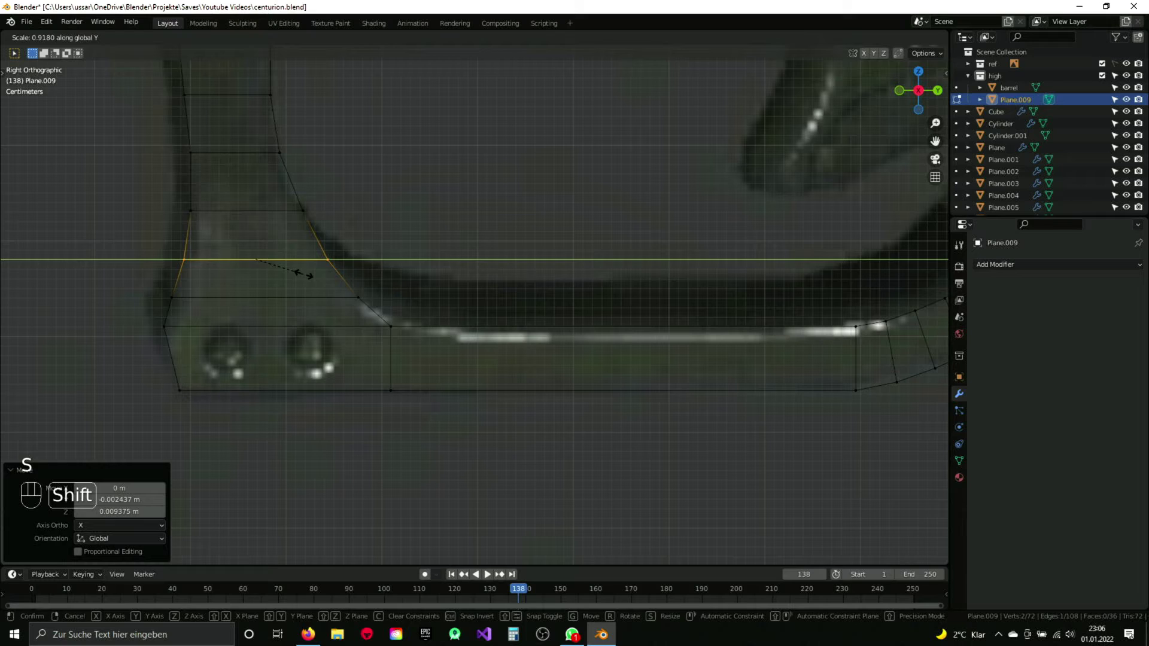
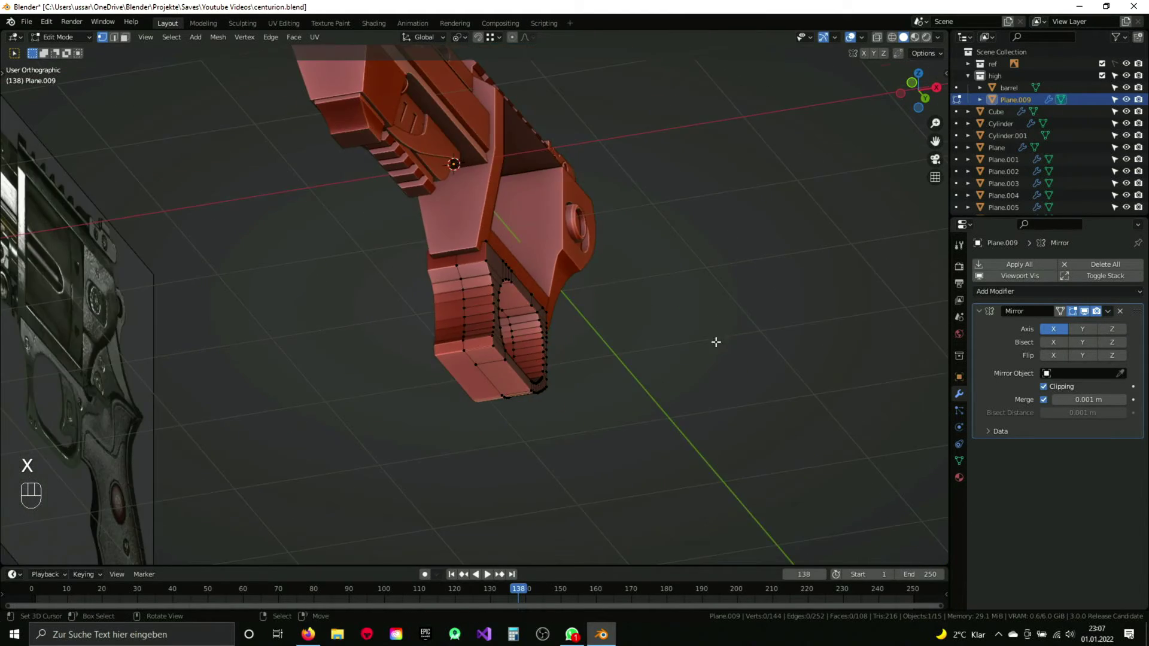
Step: Leave Edit Mode on the thickened, mirrored guard and save the revolver file
drag(712, 342, 589, 364)
key(Tab)
key(ctrl+s)
drag(502, 357, 544, 359)
key(q)
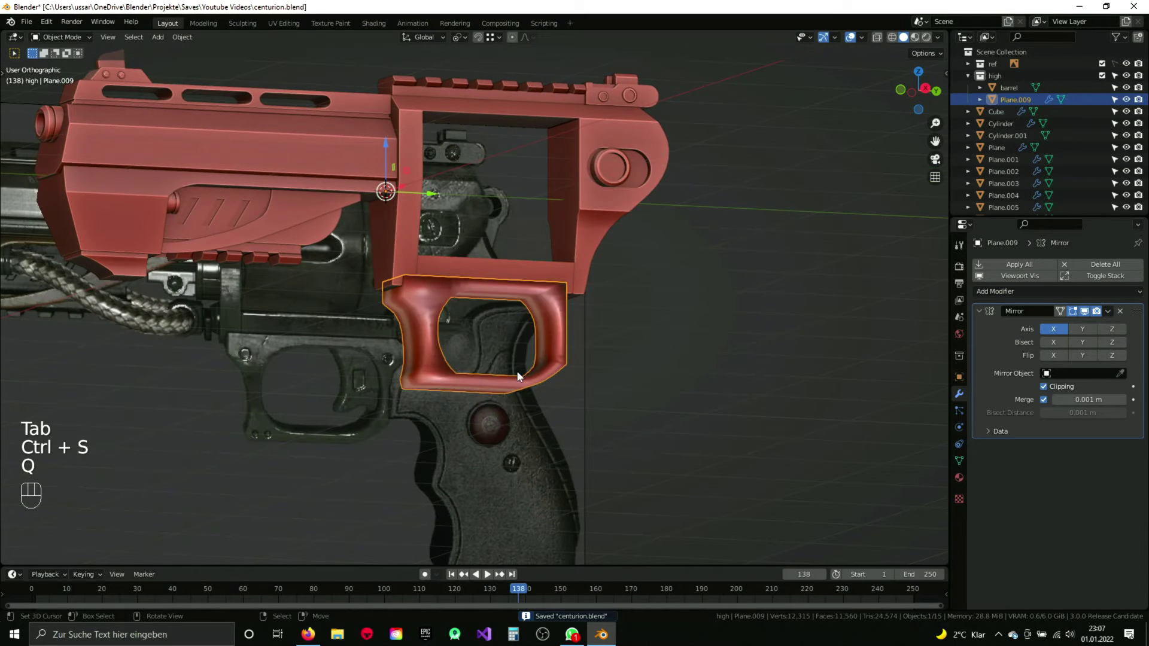
Step: Shade Plane.009 smooth and enable Auto Smooth normals in its Object Data, inspecting the result
click(965, 467)
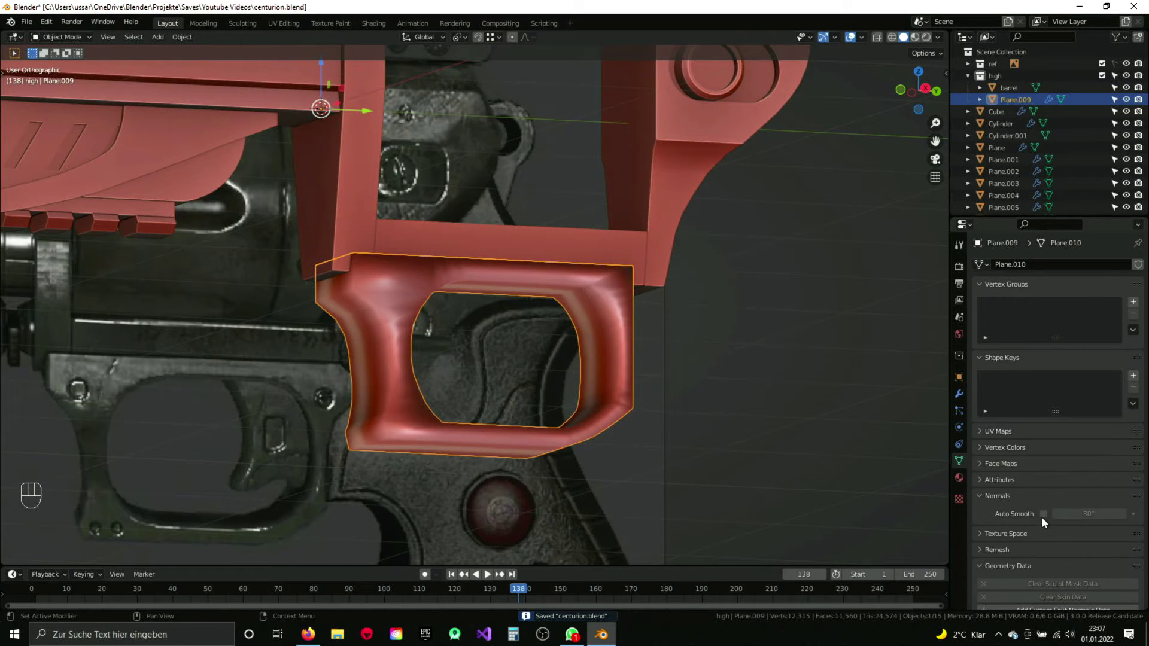
click(1047, 518)
click(968, 398)
drag(689, 388, 649, 395)
key(2)
drag(659, 434, 609, 354)
Step: Bevel the guard's hard inner-corner edges with Ctrl+B into a rounded edge and return to Object Mode
drag(1129, 63, 577, 361)
key(Tab)
key(2)
drag(591, 362, 585, 334)
key(ctrl+b)
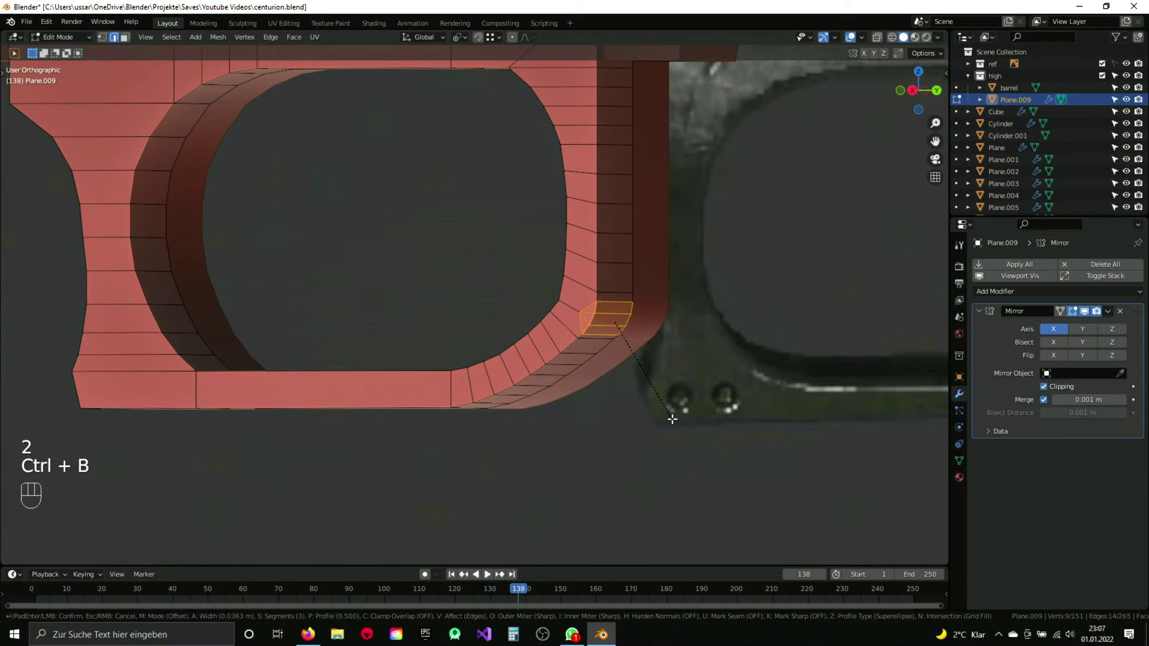
key(Tab)
drag(575, 389, 635, 357)
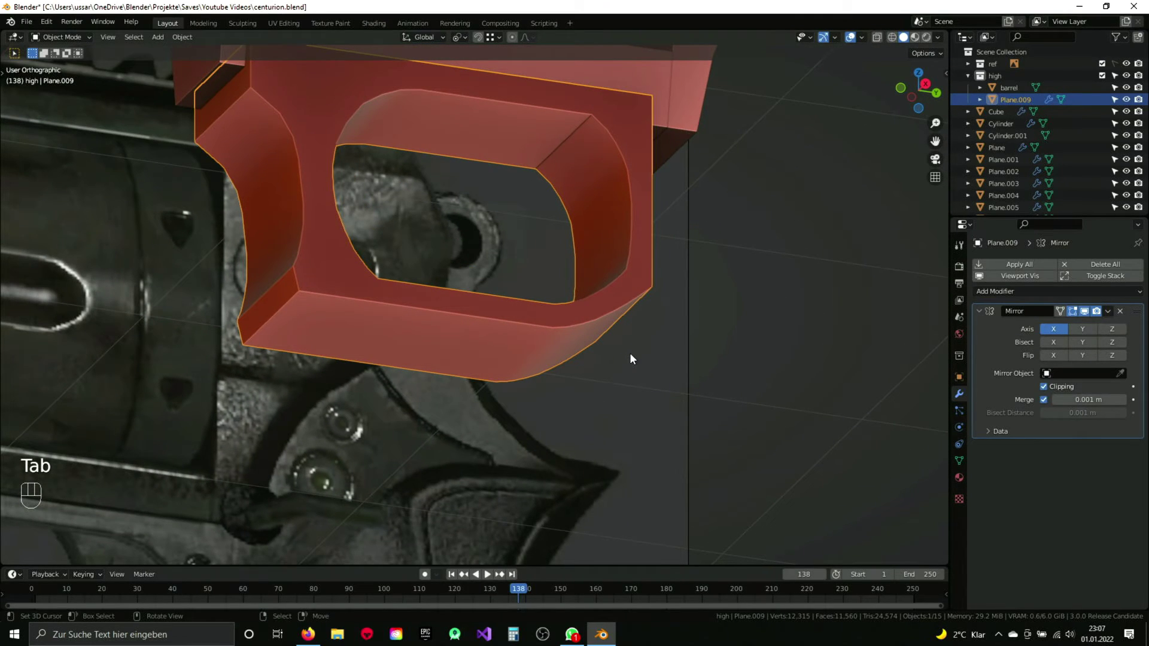
Step: In side view, select the guard's top edges and extrude them upward into the upper frame area
drag(561, 372, 649, 326)
key(KP_3)
key(z)
drag(623, 223, 565, 299)
drag(696, 278, 517, 352)
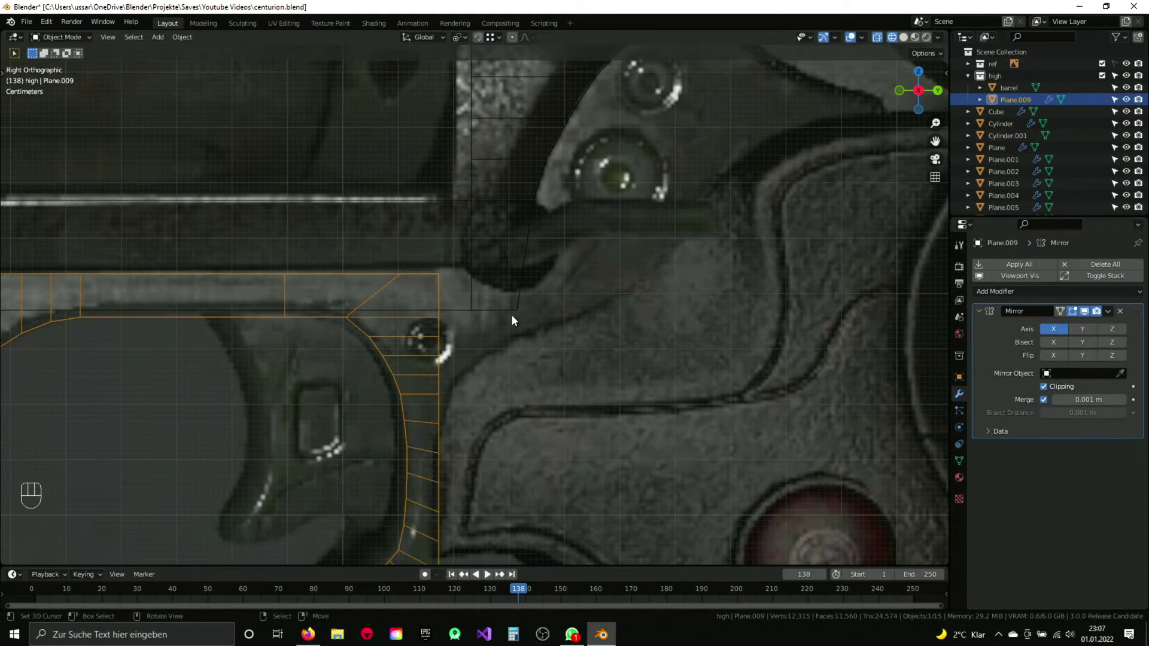
drag(568, 303, 526, 300)
key(z)
drag(489, 347, 458, 333)
drag(467, 358, 458, 331)
key(Tab)
key(3)
key(KP_3)
key(z)
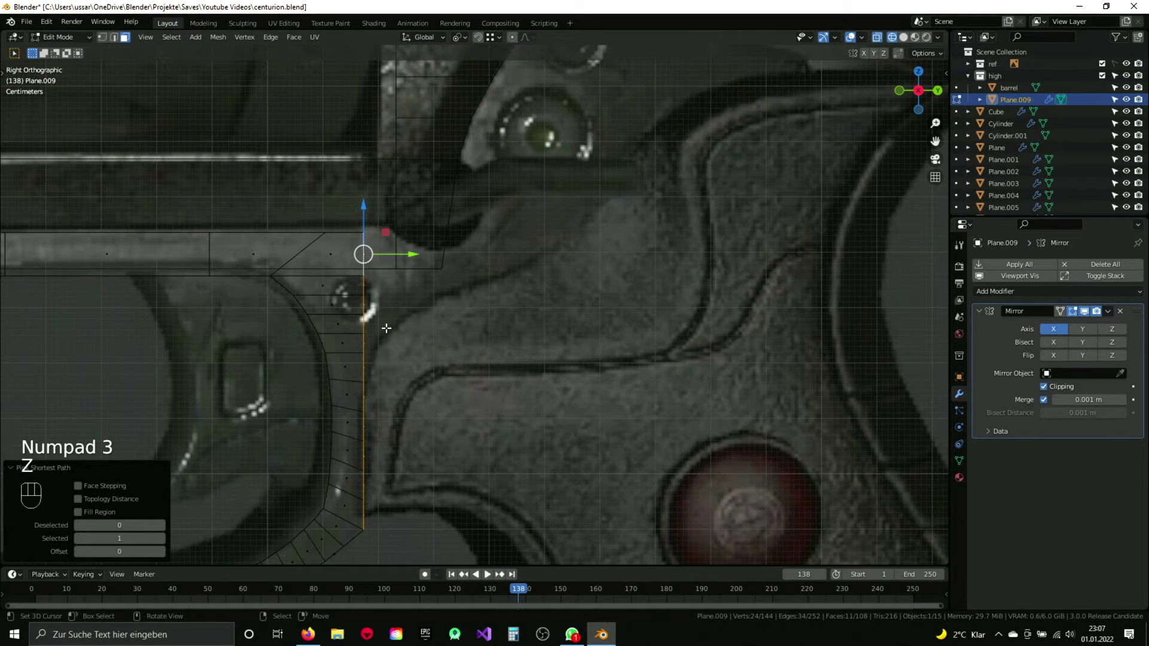
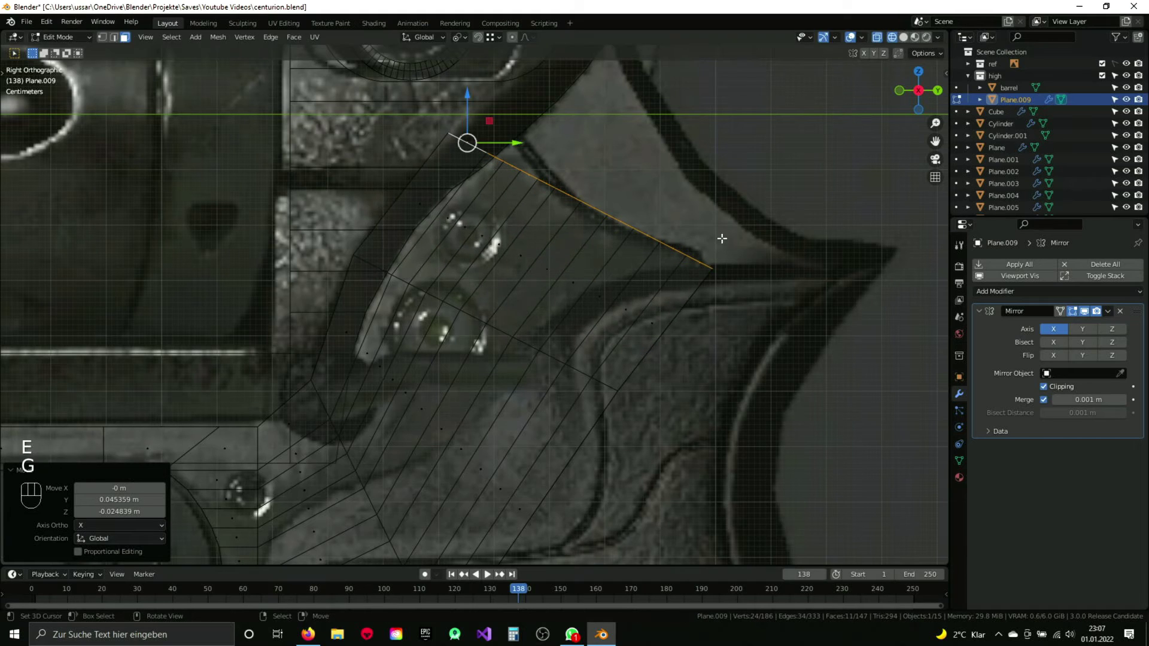
Step: Move the slanted edge and corner faces along an axis to angle the frame section over the grip
key(r)
key(g)
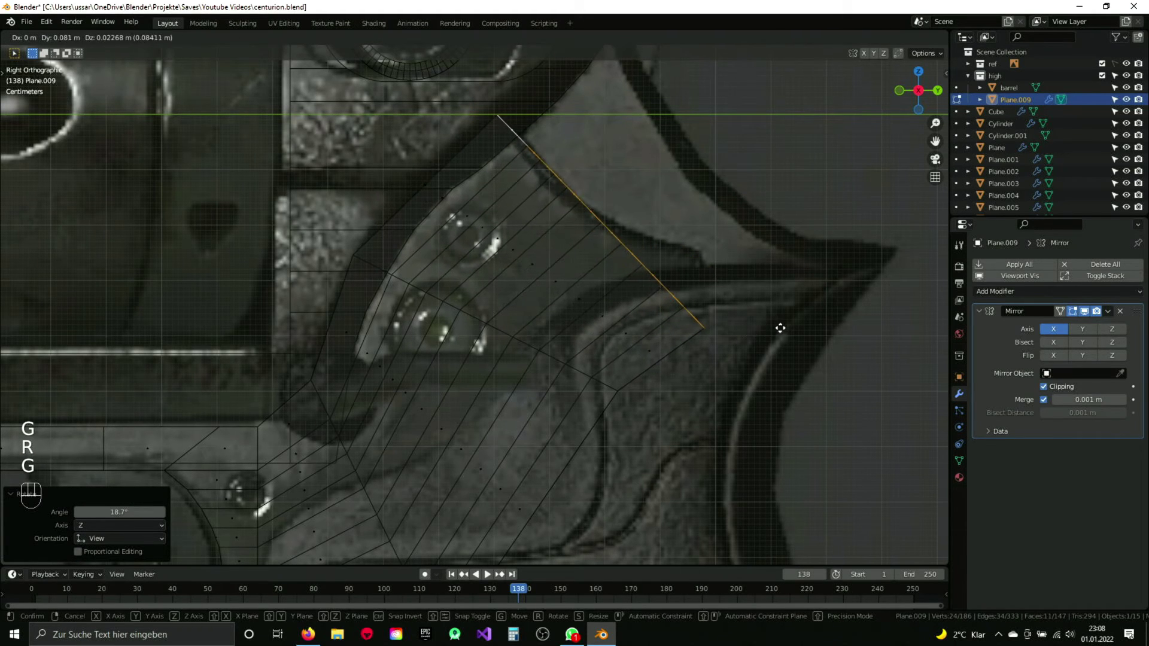
middle_click(661, 326)
key(1)
key(a)
key(b)
key(b)
drag(636, 346, 576, 379)
key(g)
key(b)
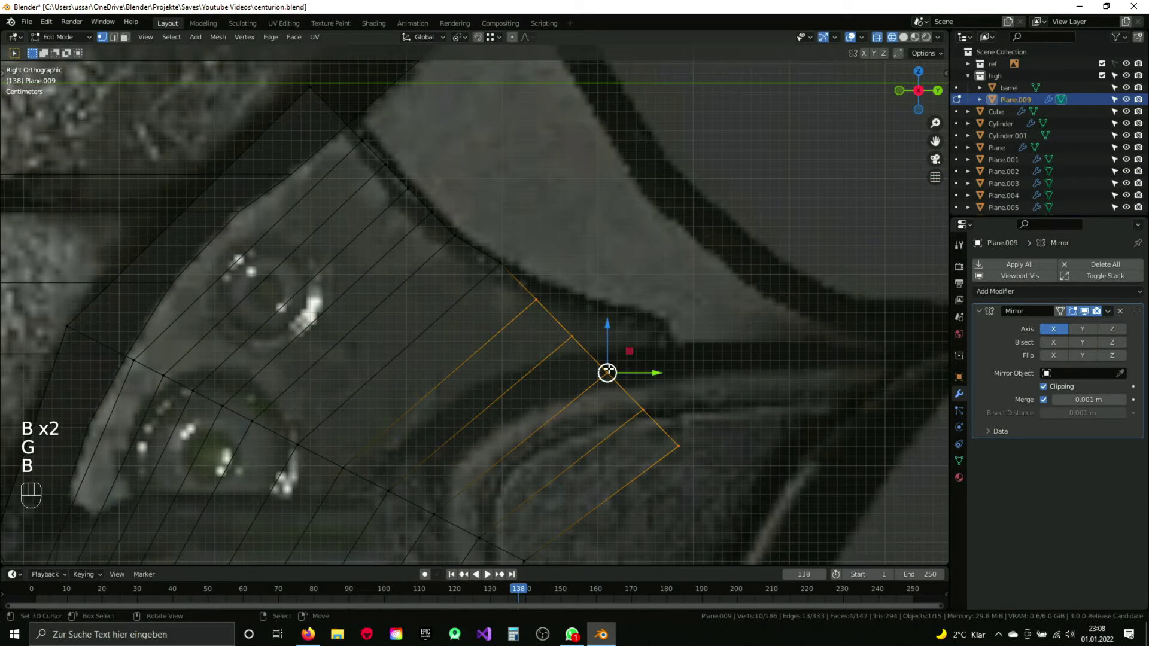
key(g)
key(b)
key(g)
key(a)
key(b)
Step: Move the corner vertices one by one onto the grip reference outline
key(g)
key(a)
key(b)
key(g)
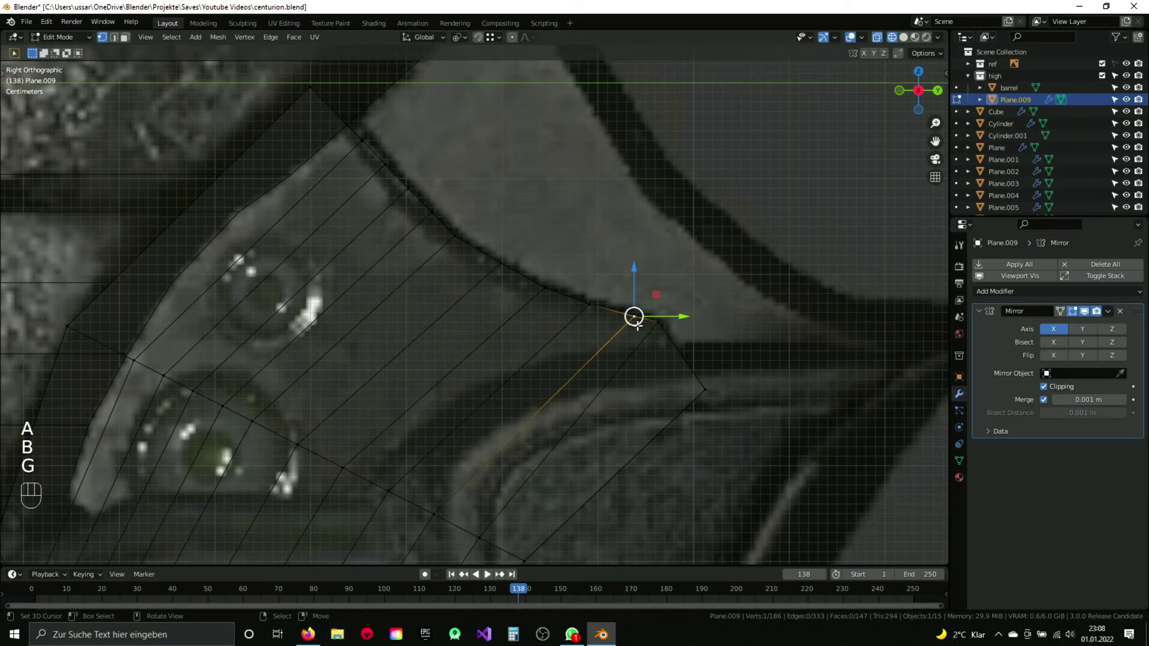
key(a)
key(b)
key(g)
key(a)
key(b)
key(g)
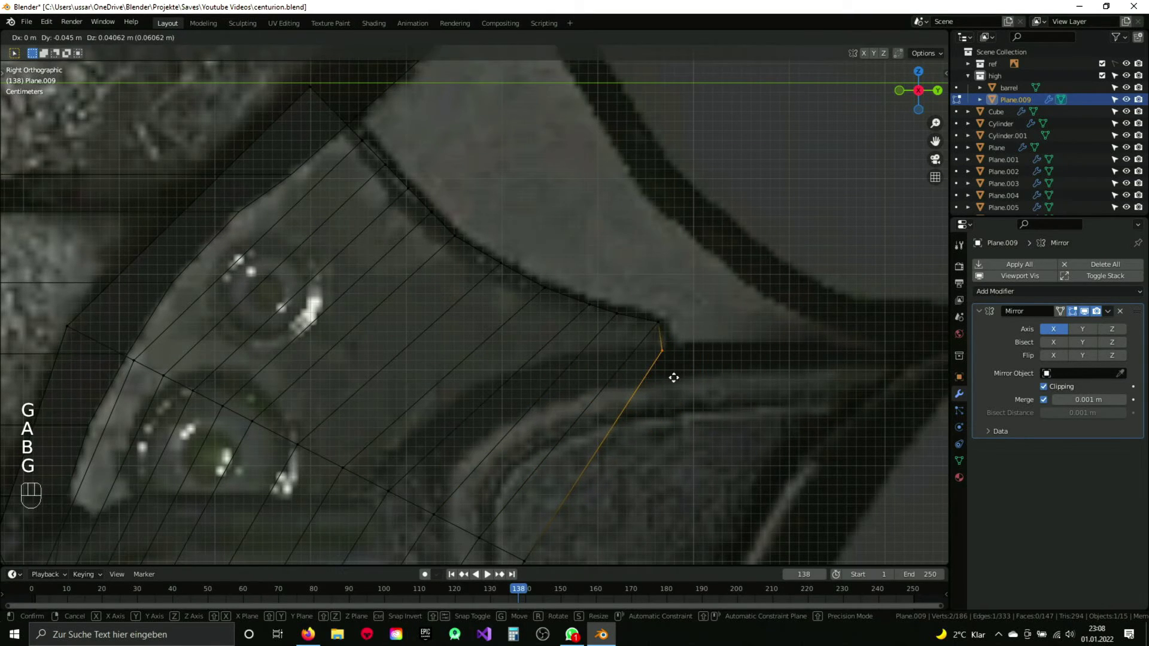
key(a)
key(b)
key(g)
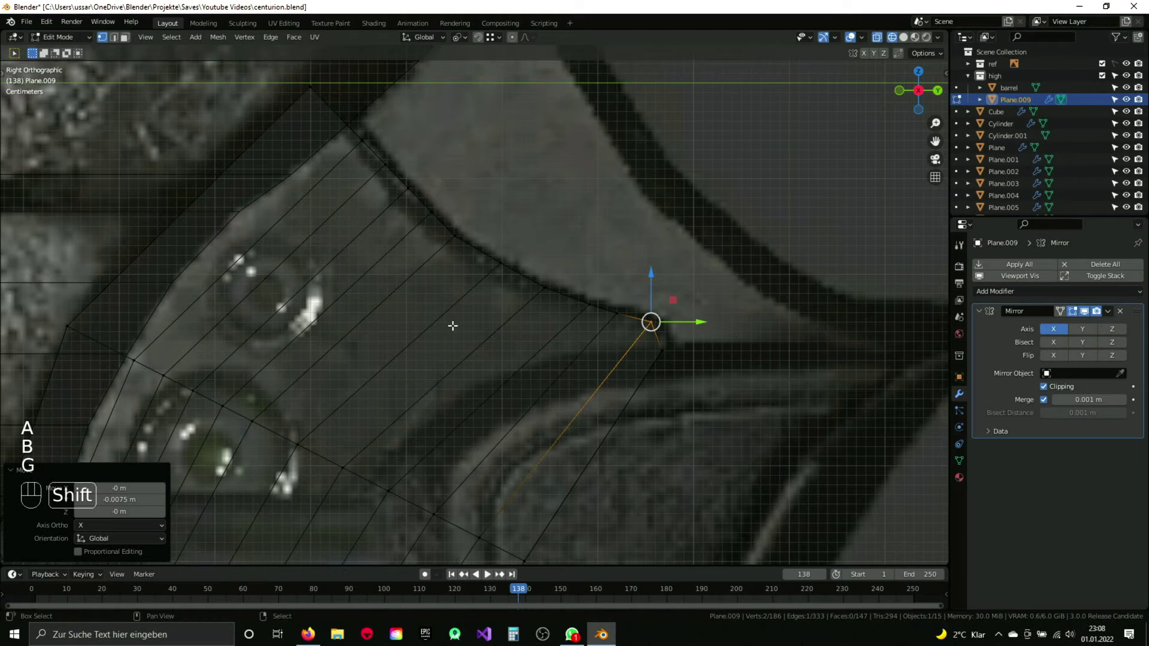
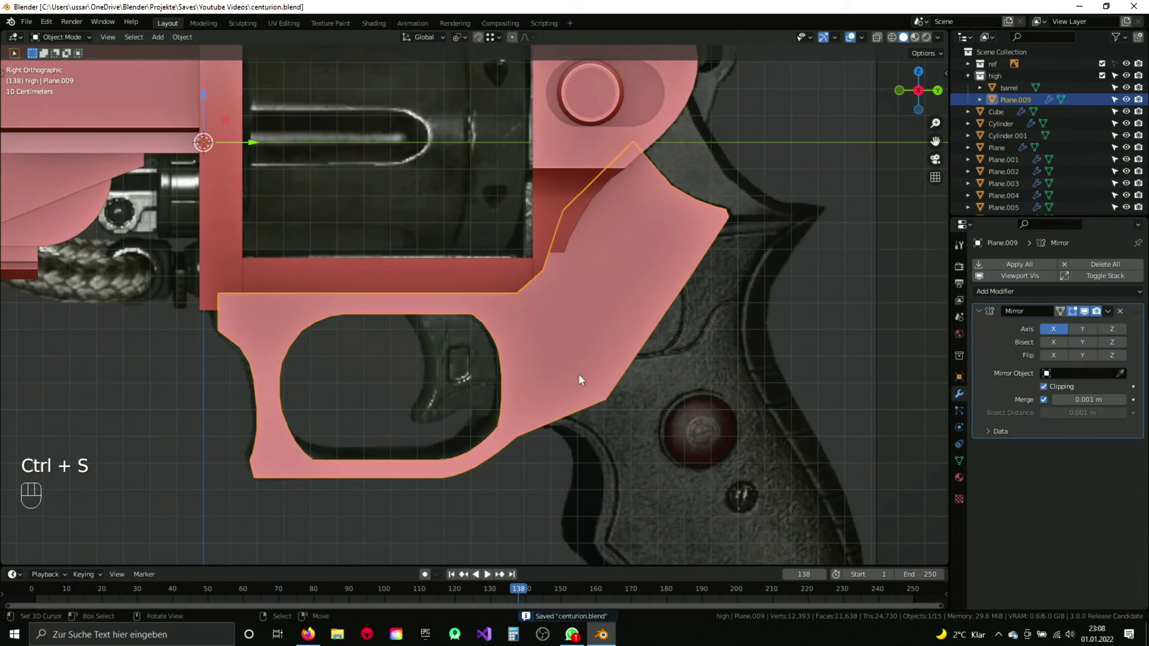
Step: Select the whole frame mesh and recalculate its normals to face outside via F3 search
drag(587, 393, 563, 375)
drag(443, 277, 517, 328)
key(Tab)
key(a)
key(a)
key(a)
key(space)
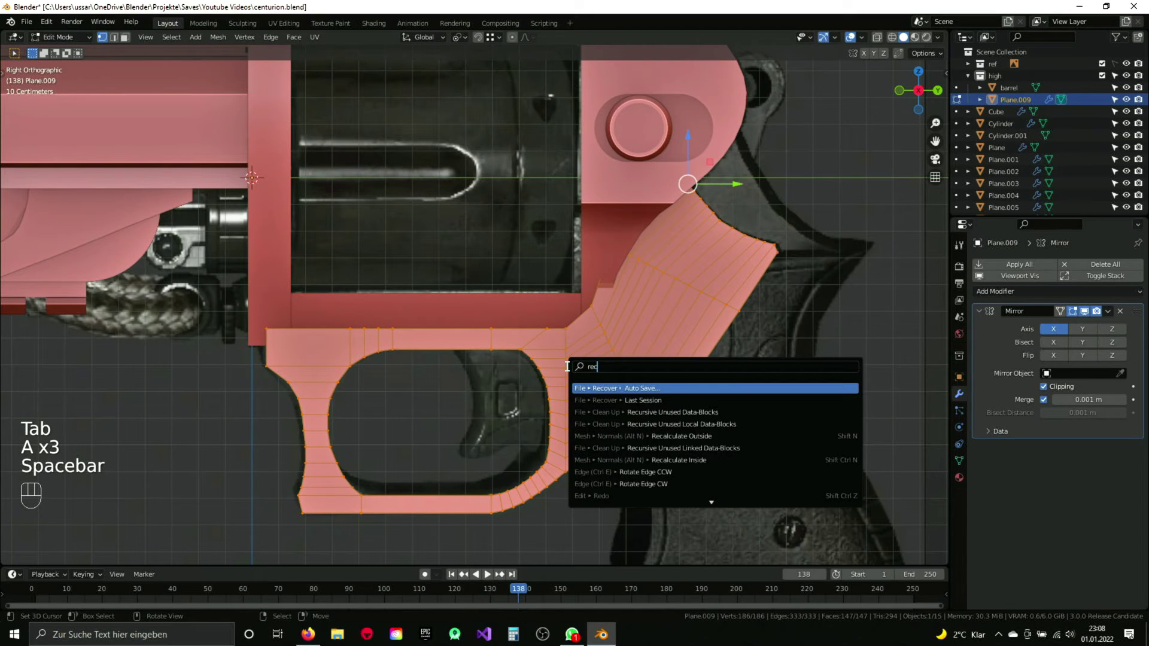
key(Tab)
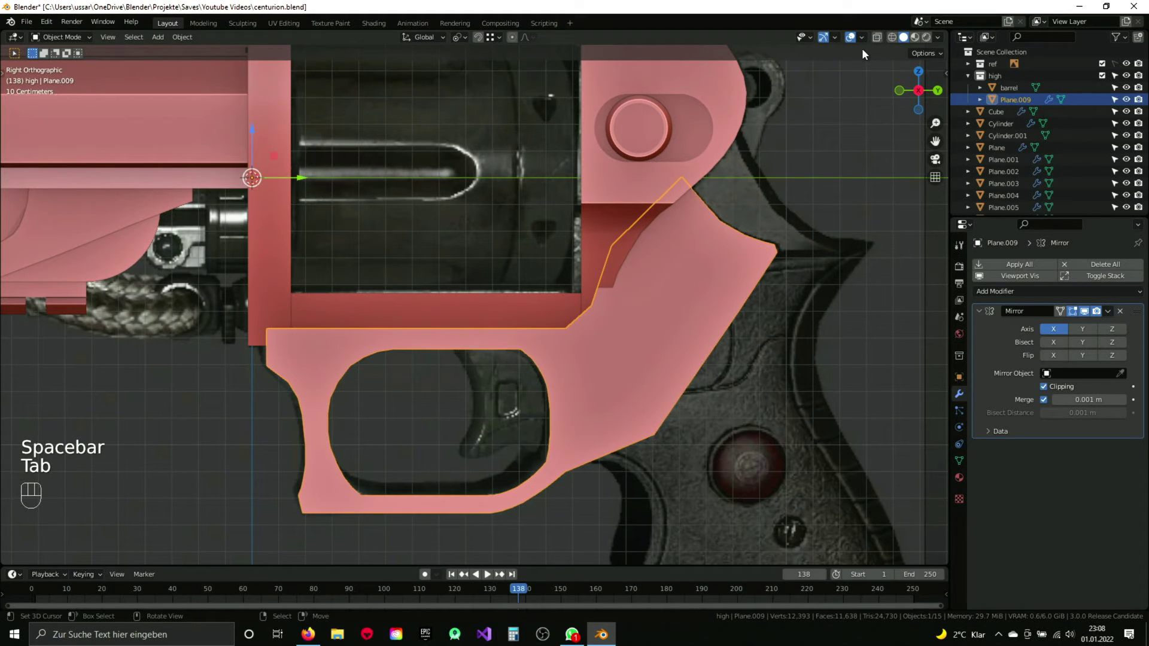
Step: Check the frame shading from several angles, save the file and frame the trigger reference in side view
drag(866, 41, 681, 279)
drag(580, 293, 666, 239)
drag(863, 43, 642, 234)
drag(593, 232, 674, 264)
key(ctrl+s)
drag(661, 269, 480, 313)
drag(450, 331, 589, 327)
Step: Add a new plane Plane.010, rotate it upright facing the side and move it over the trigger reference
key(shift+a)
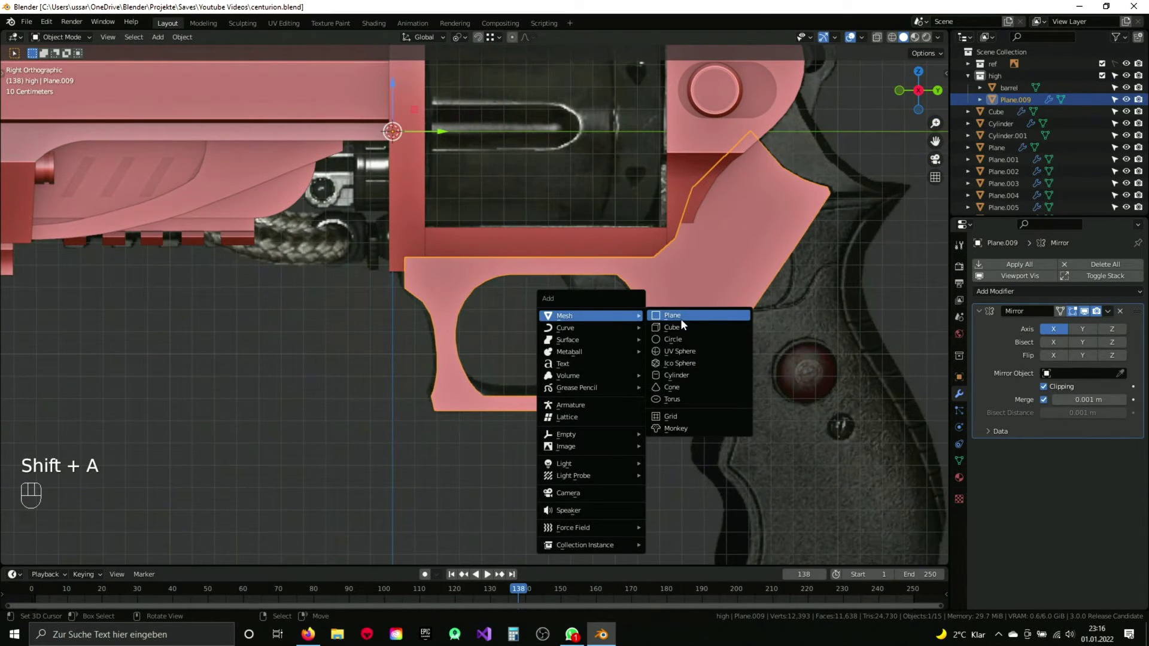
click(587, 337)
key(Tab)
key(r)
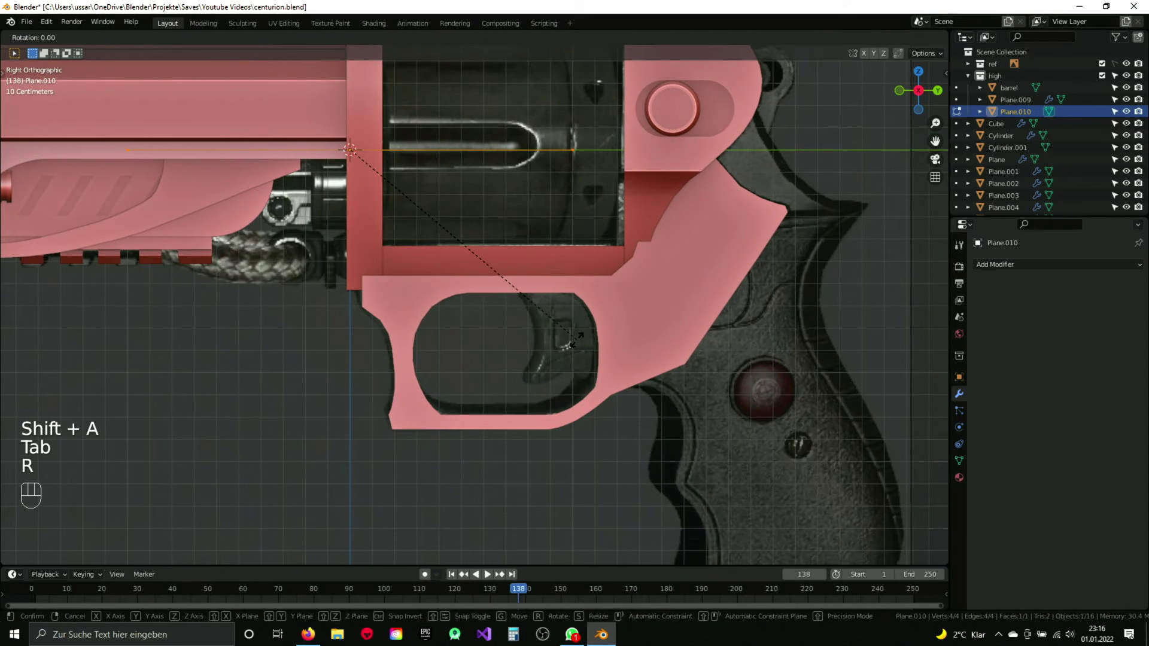
key(s)
key(g)
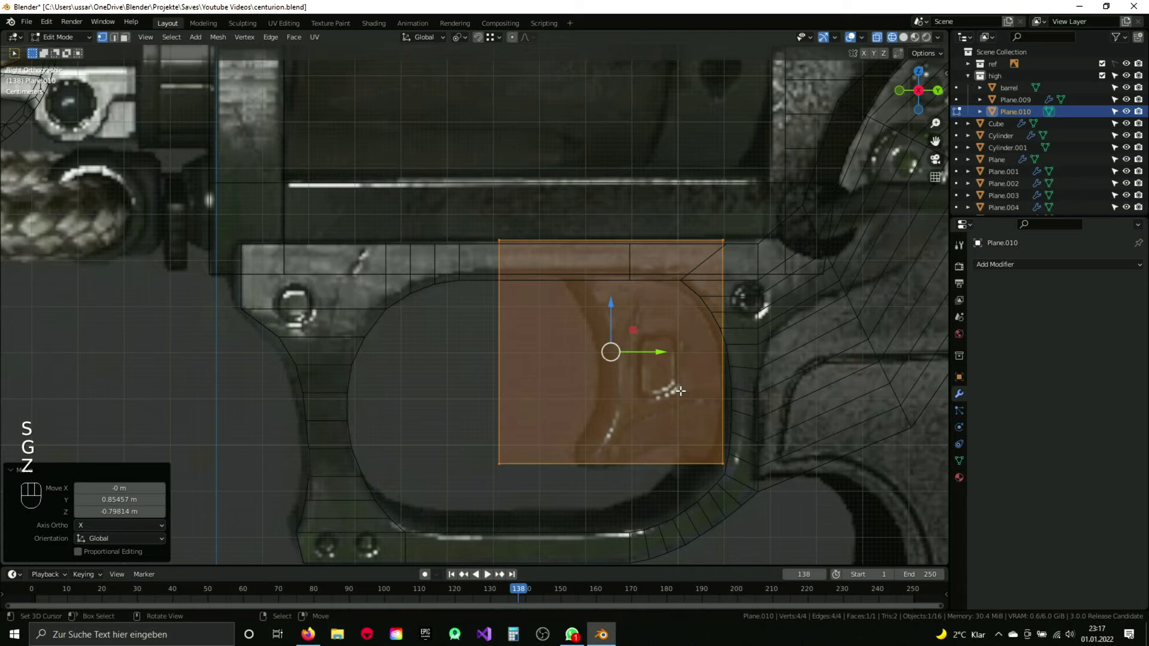
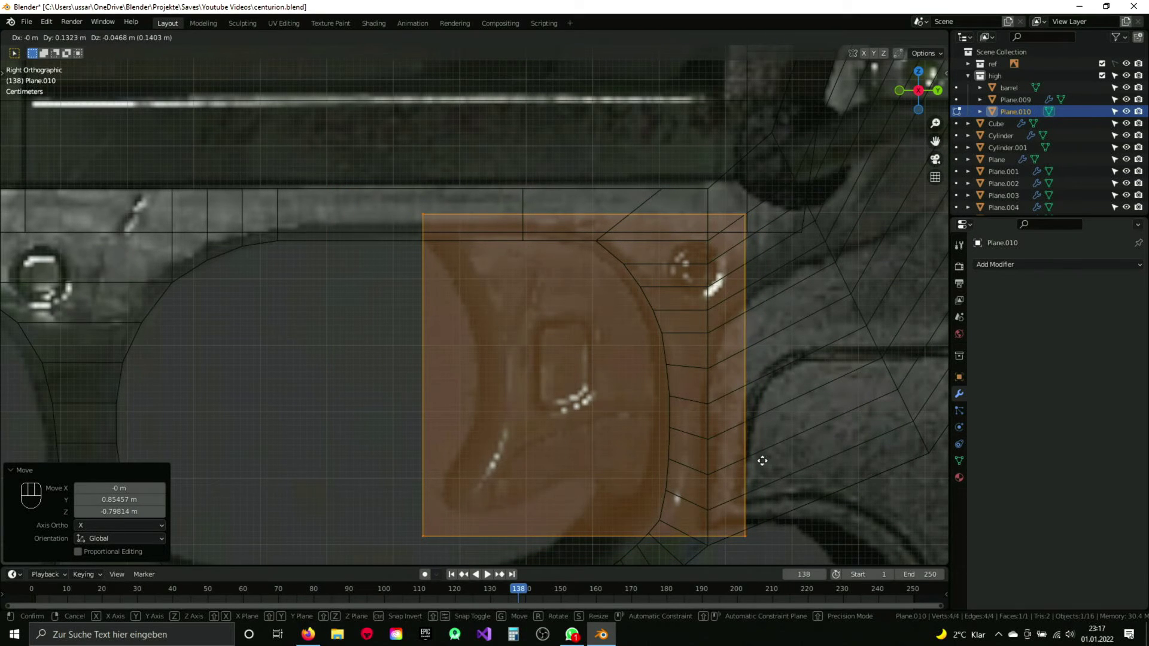
key(a)
key(b)
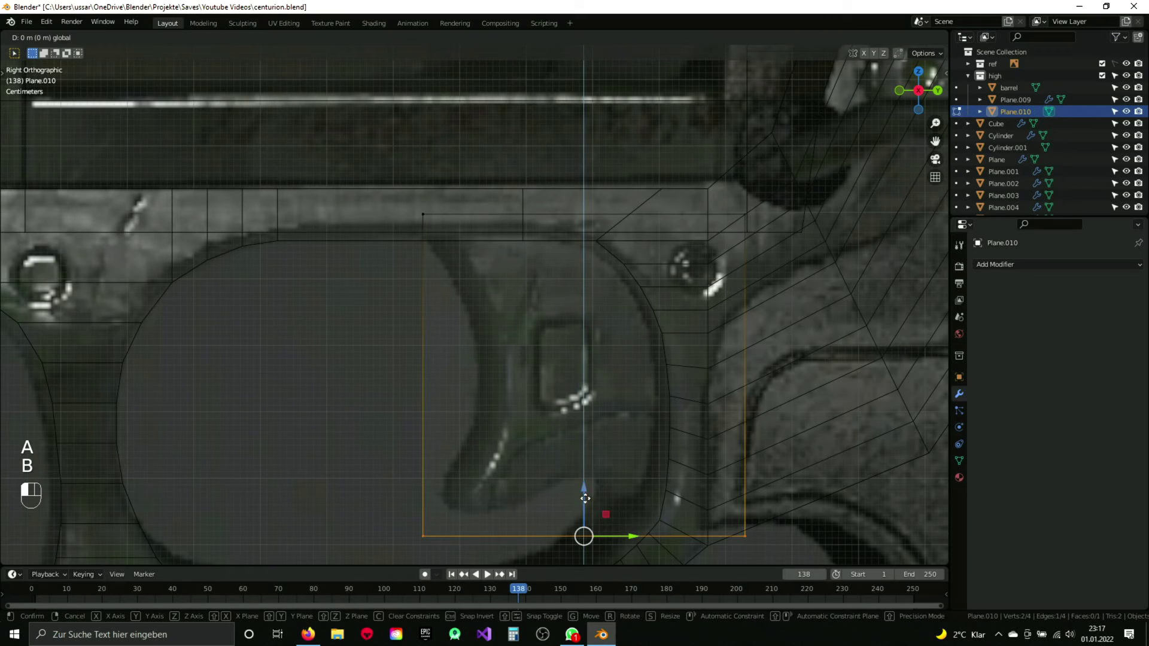
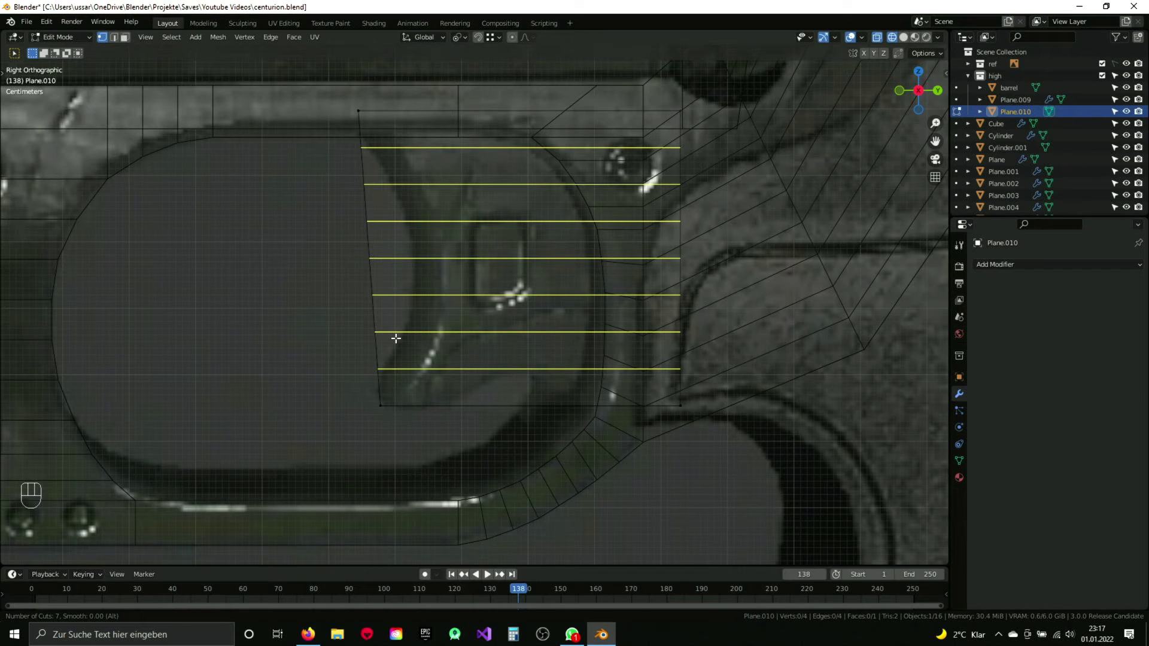
Step: Cut seven horizontal edge loops across Plane.010 and begin selecting vertices along the trigger outline
drag(393, 349, 399, 352)
key(a)
key(b)
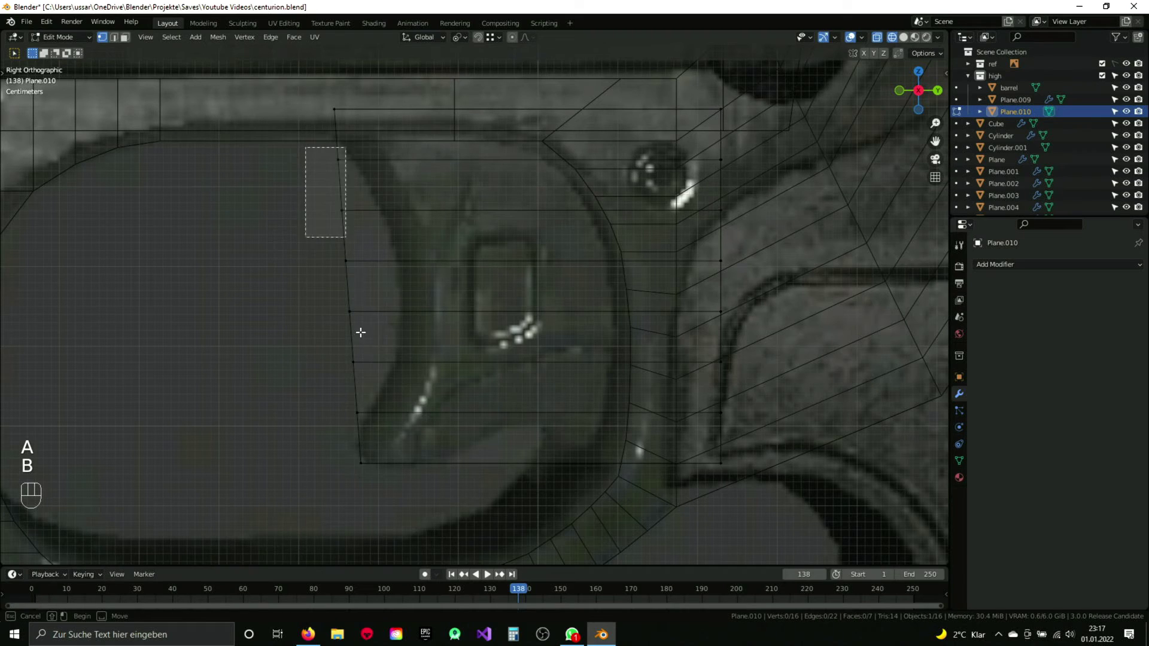
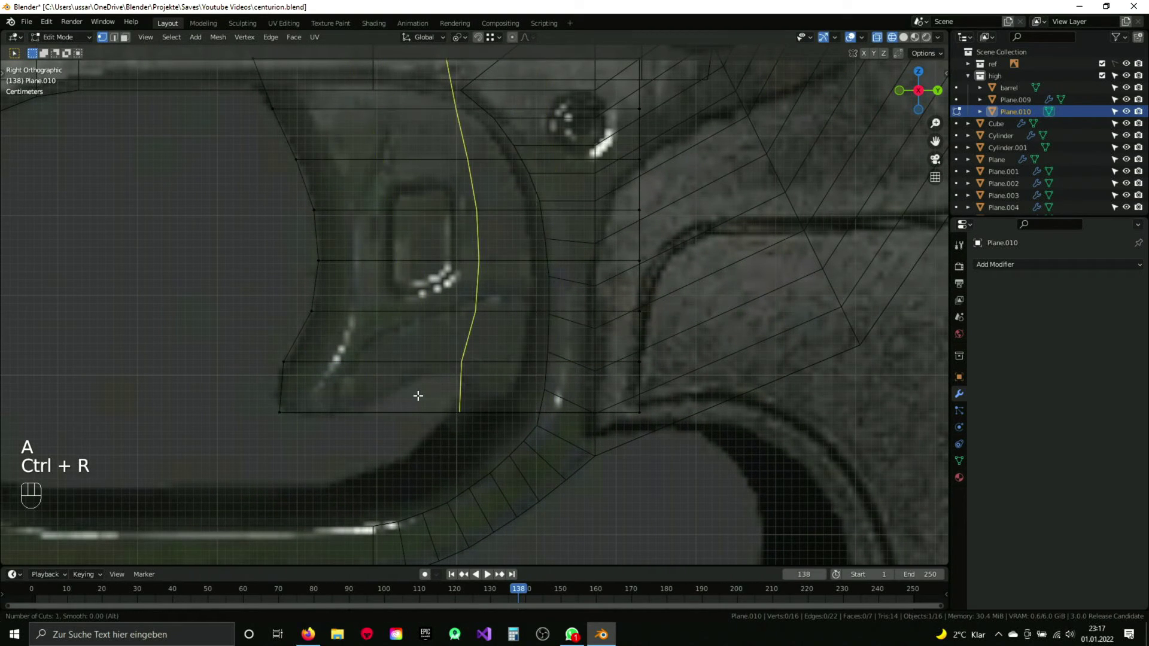
Step: Cut new edge loops across the trigger plane and bevel them into a strip along the trigger outline
drag(450, 320, 508, 357)
key(ctrl+b)
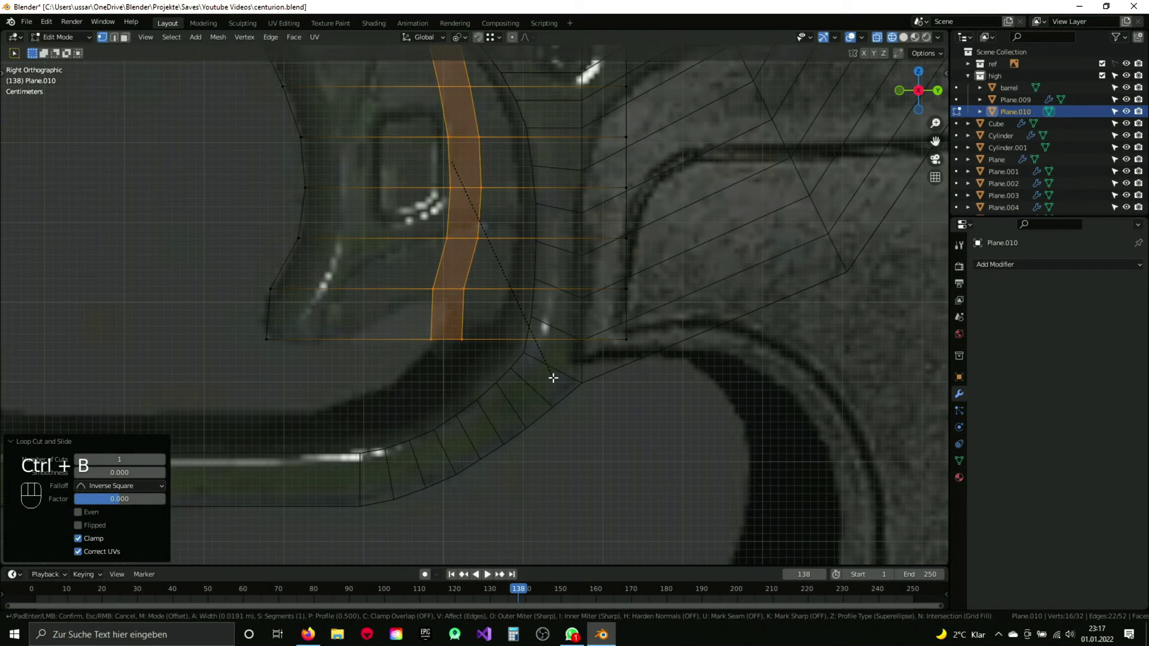
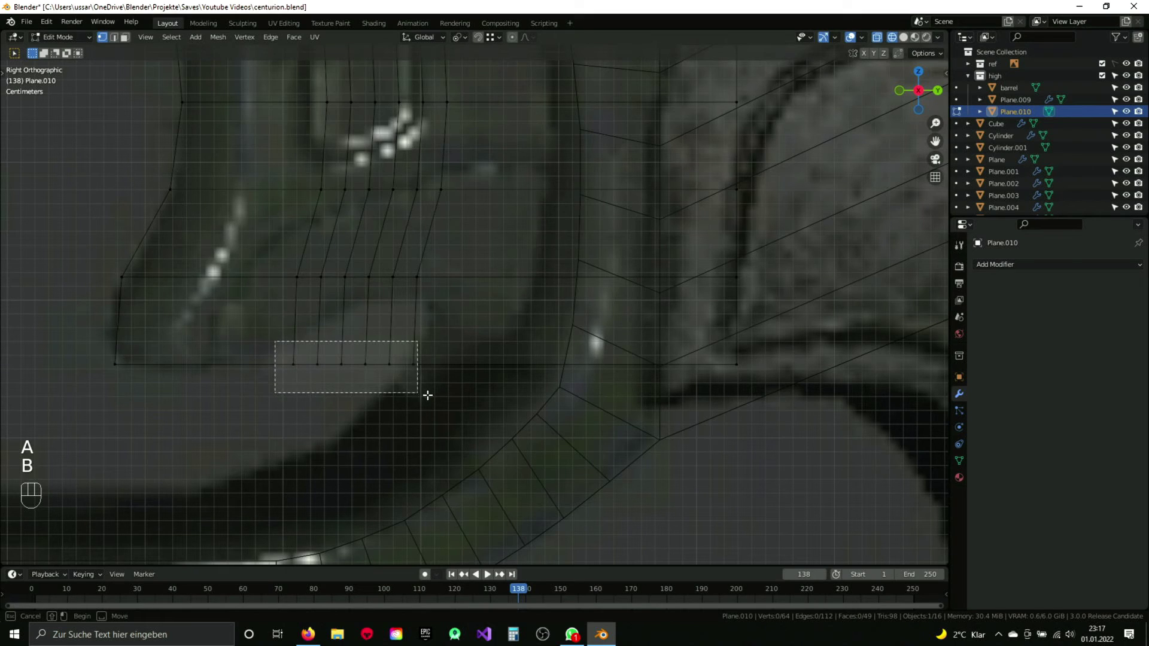
key(ctrl+r)
key(a)
key(b)
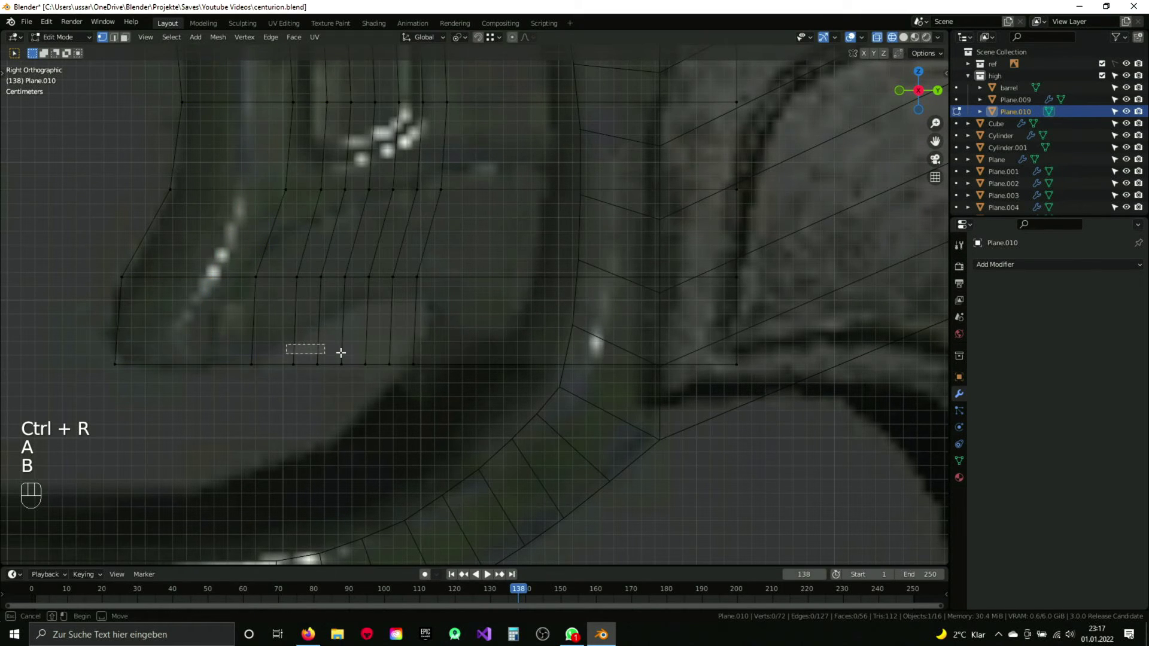
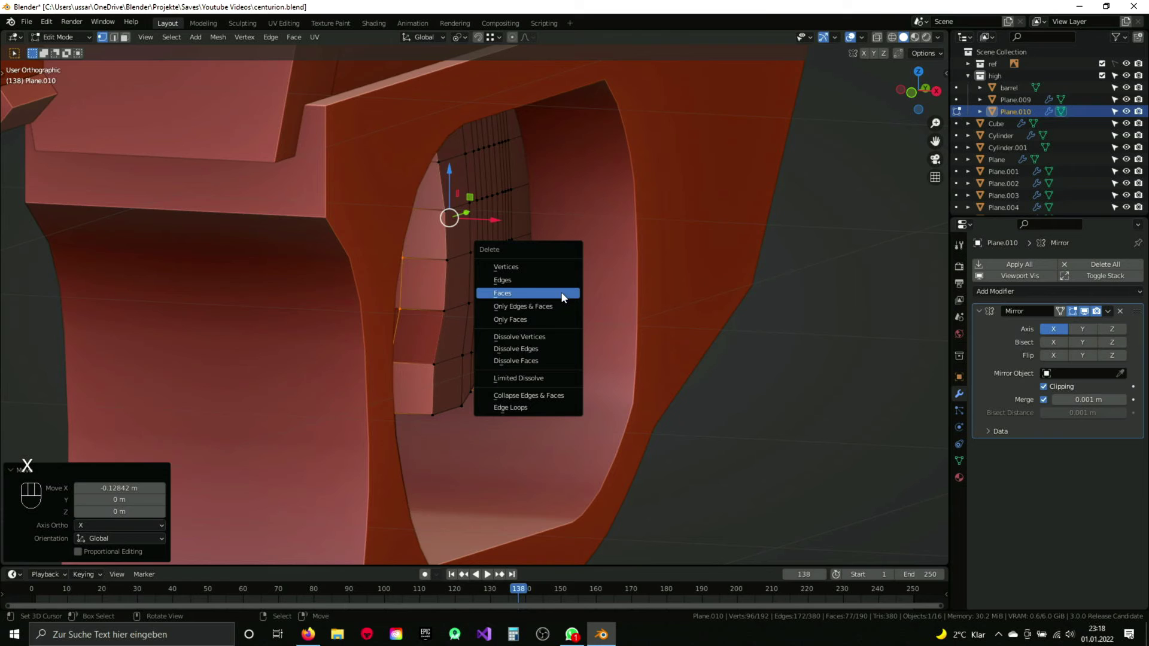
Step: Remove the unwanted trigger faces and bevel the trigger's front edge loops
drag(653, 319, 591, 285)
drag(483, 291, 556, 341)
key(2)
drag(500, 307, 536, 334)
key(ctrl+b)
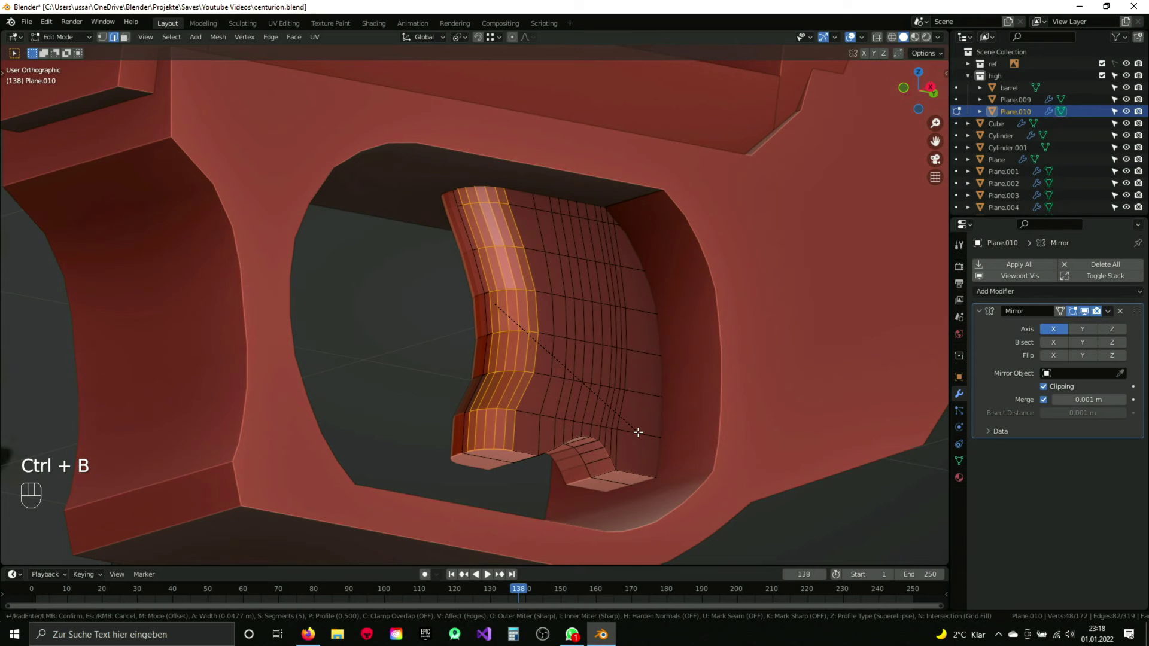
drag(597, 434, 607, 399)
Step: Bevel the trigger's bottom edge loops with extra segments and return to Object Mode
key(ctrl+b)
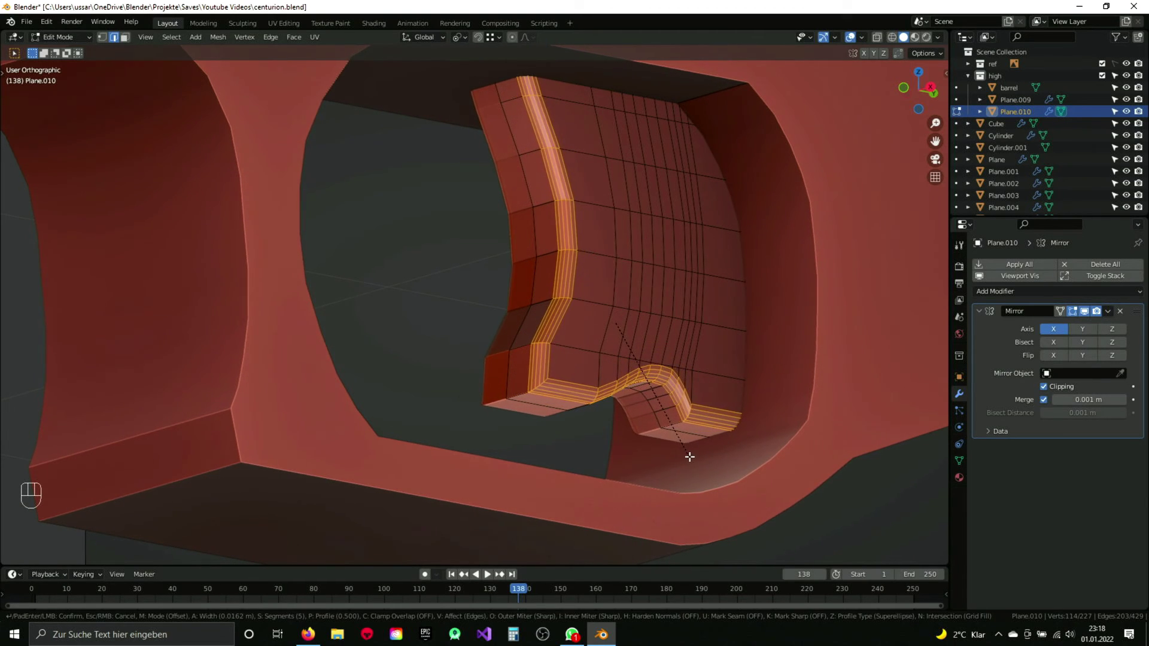
drag(626, 370, 552, 363)
key(1)
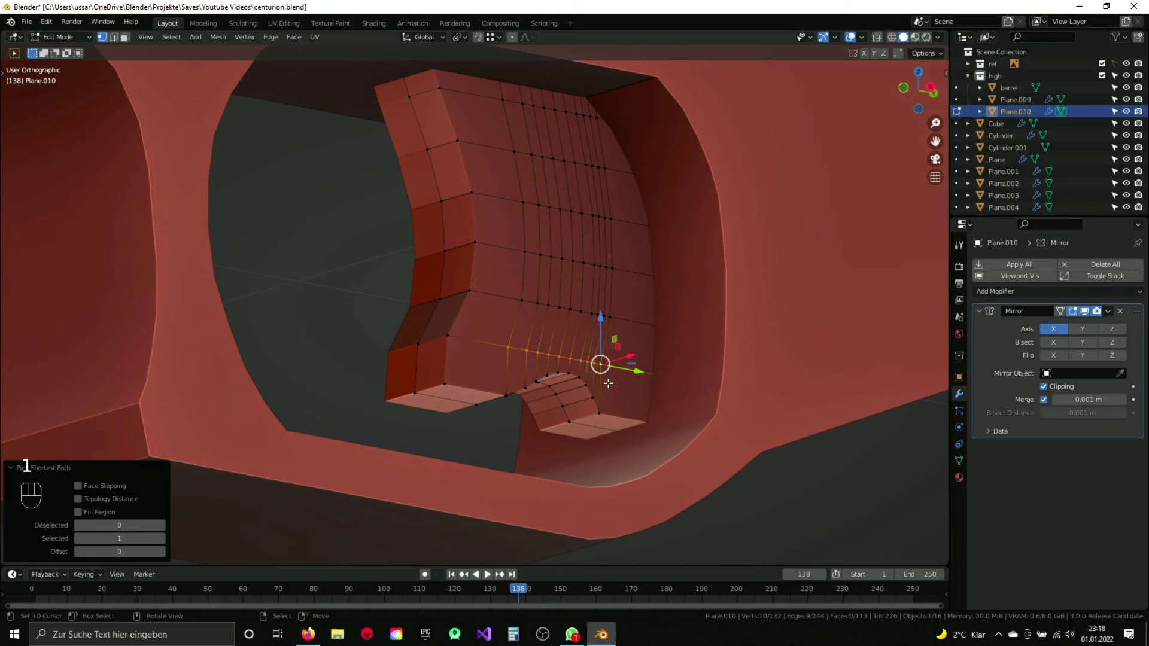
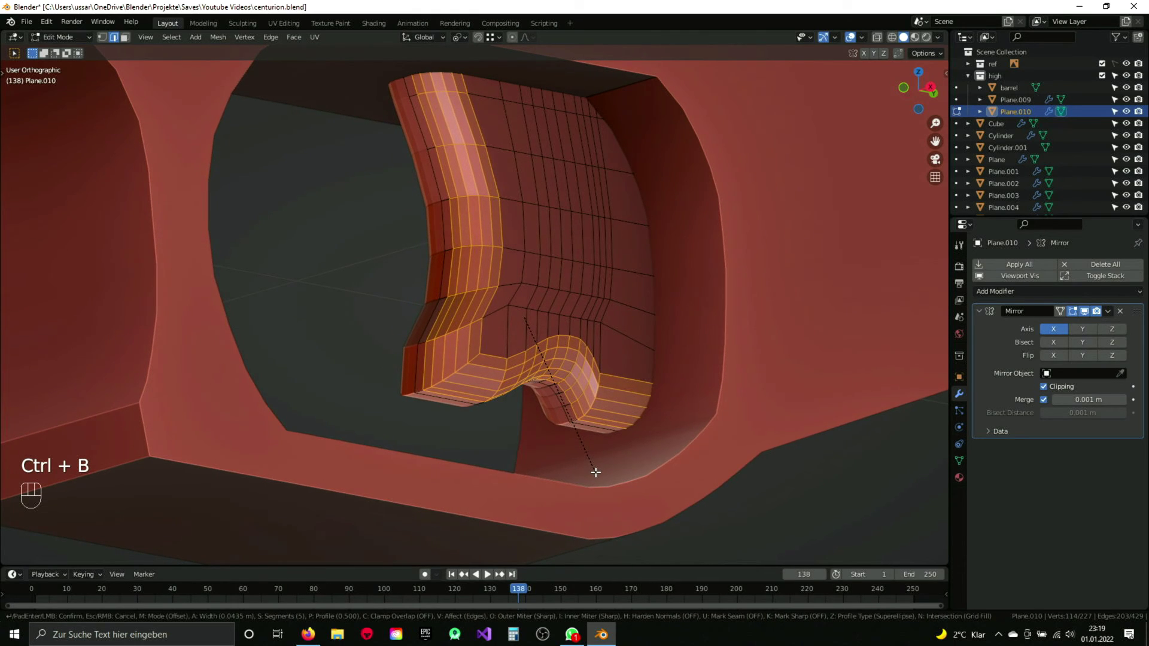
key(a)
key(Tab)
Step: Subdivide the trigger and enable Auto Smooth normals in its mesh data settings
key(q)
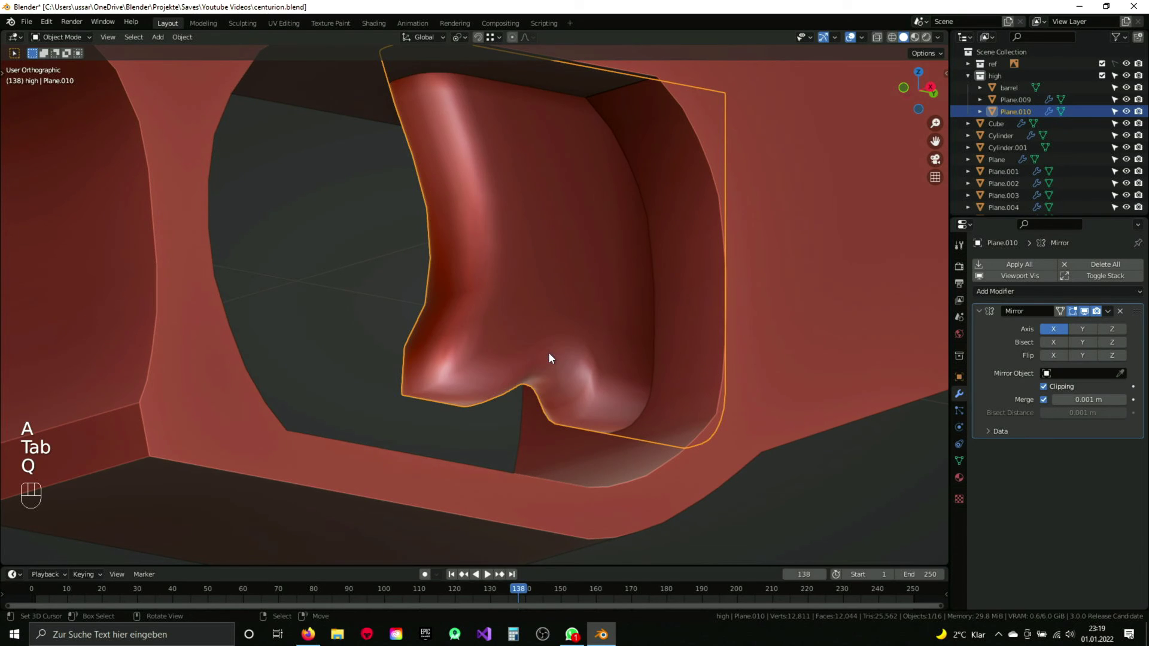
drag(565, 364, 504, 339)
double_click(506, 335)
drag(536, 355, 548, 362)
click(964, 463)
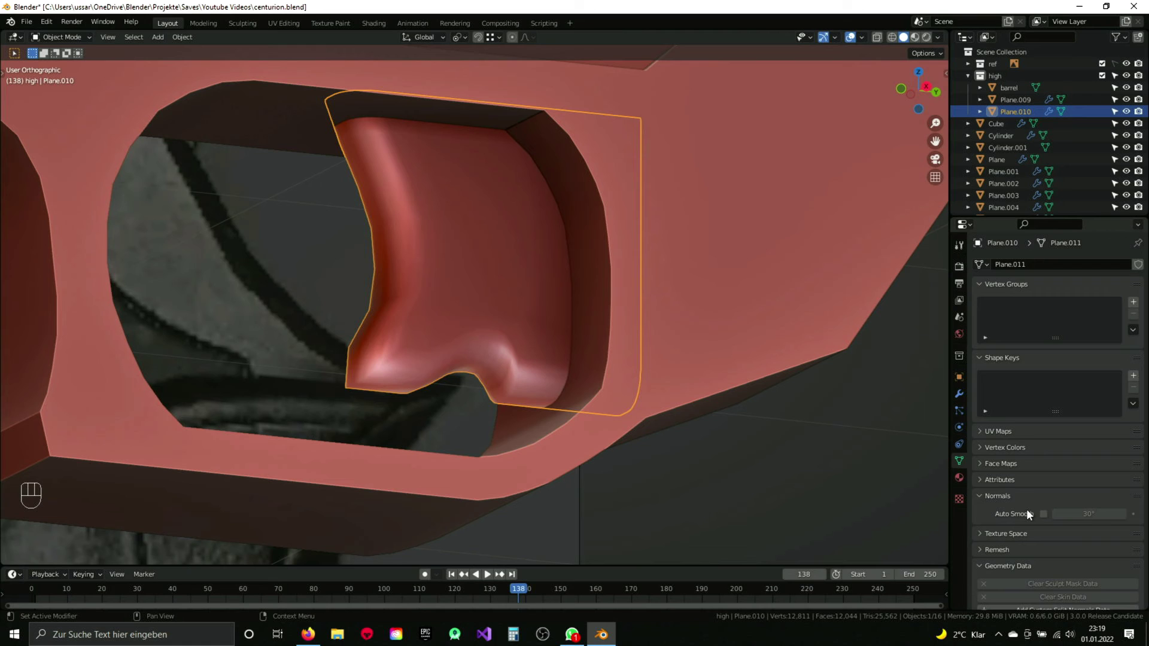
click(1048, 517)
drag(472, 310, 483, 309)
click(540, 318)
Step: Bevel the trigger's lower front corner edges and inspect the result around the trigger guard
key(Tab)
click(457, 371)
key(ctrl+b)
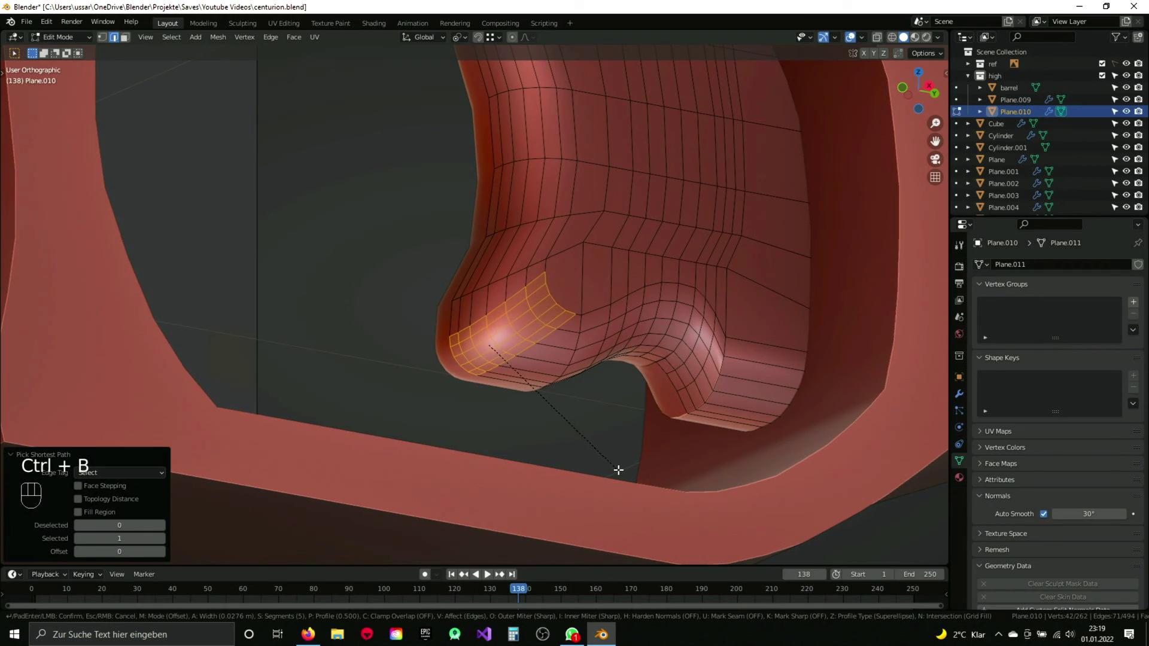
key(Tab)
drag(636, 406, 567, 386)
middle_click(566, 385)
drag(557, 396, 656, 411)
drag(558, 393, 589, 400)
drag(600, 393, 578, 405)
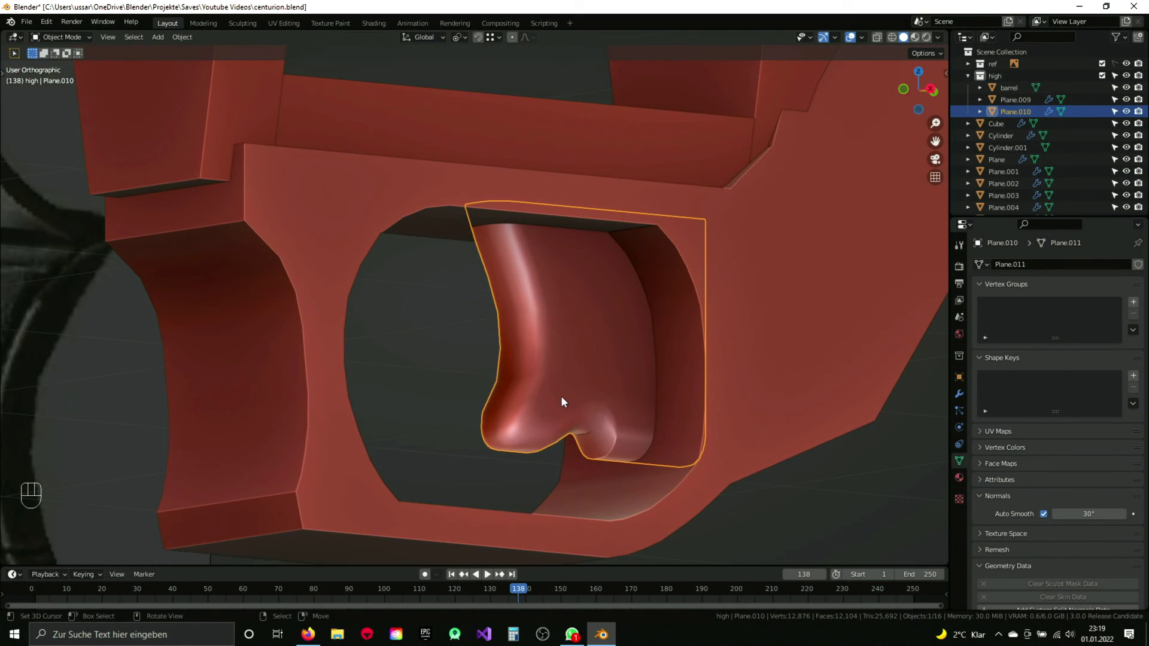
drag(581, 405, 568, 380)
Step: Undo the corner bevel and recent edits, then move in on the trigger's bottom
key(ctrl+z)
key(ctrl+z)
key(ctrl+z)
key(ctrl+z)
key(ctrl+z)
key(ctrl+z)
key(ctrl+z)
key(ctrl+z)
key(ctrl+z)
drag(582, 365, 581, 330)
drag(593, 365, 559, 379)
drag(535, 393, 550, 401)
drag(617, 415, 553, 375)
Step: Bevel the trigger's lower edge loops with added segments so the smoothed shape stays crisp
key(ctrl+b)
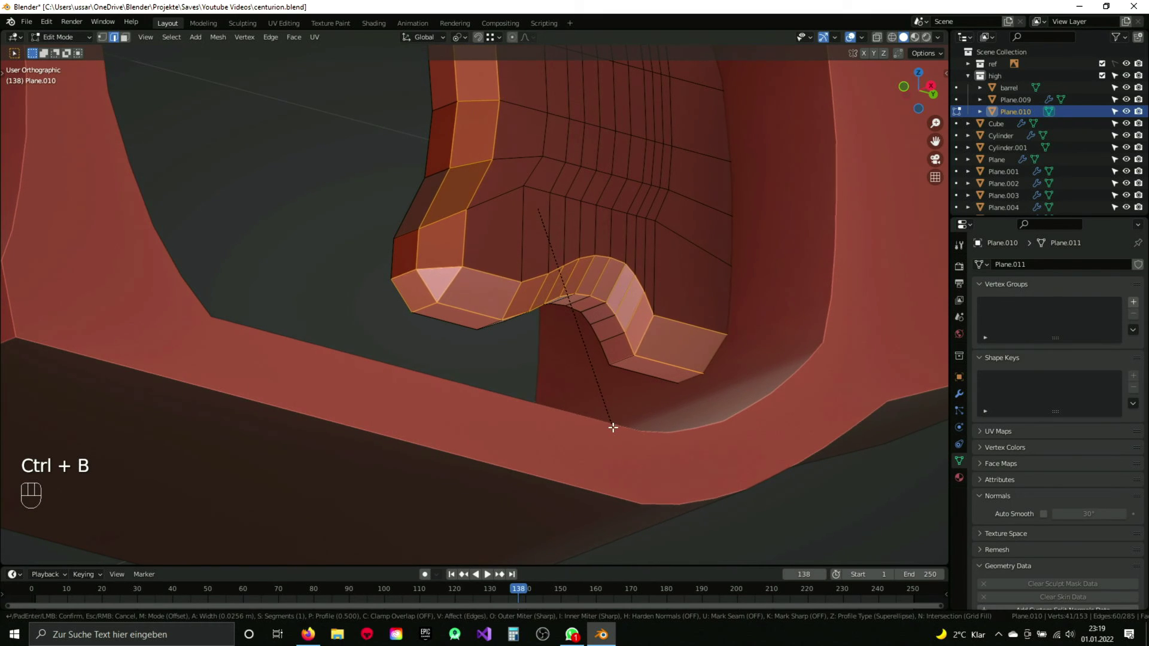
key(ctrl+b)
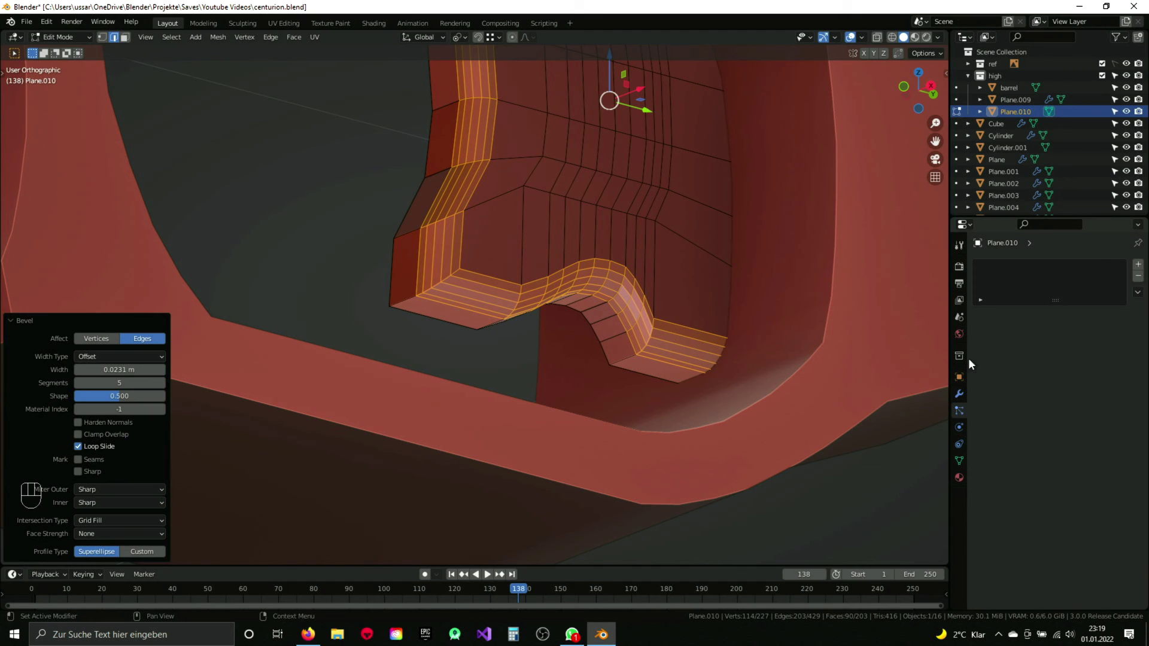
drag(1025, 271, 590, 370)
key(Tab)
key(a)
key(q)
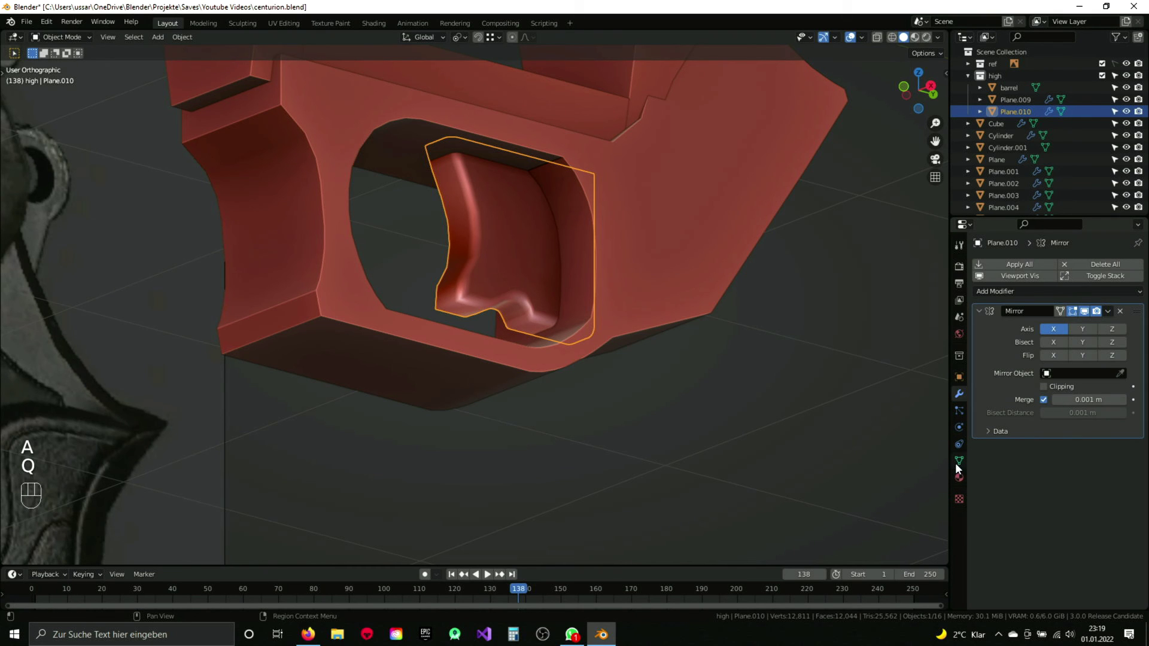
Step: Save the revolver file and inspect the trigger bottom for the crease
key(ctrl+s)
drag(534, 306, 529, 293)
click(608, 274)
drag(576, 292, 503, 310)
key(Tab)
key(a)
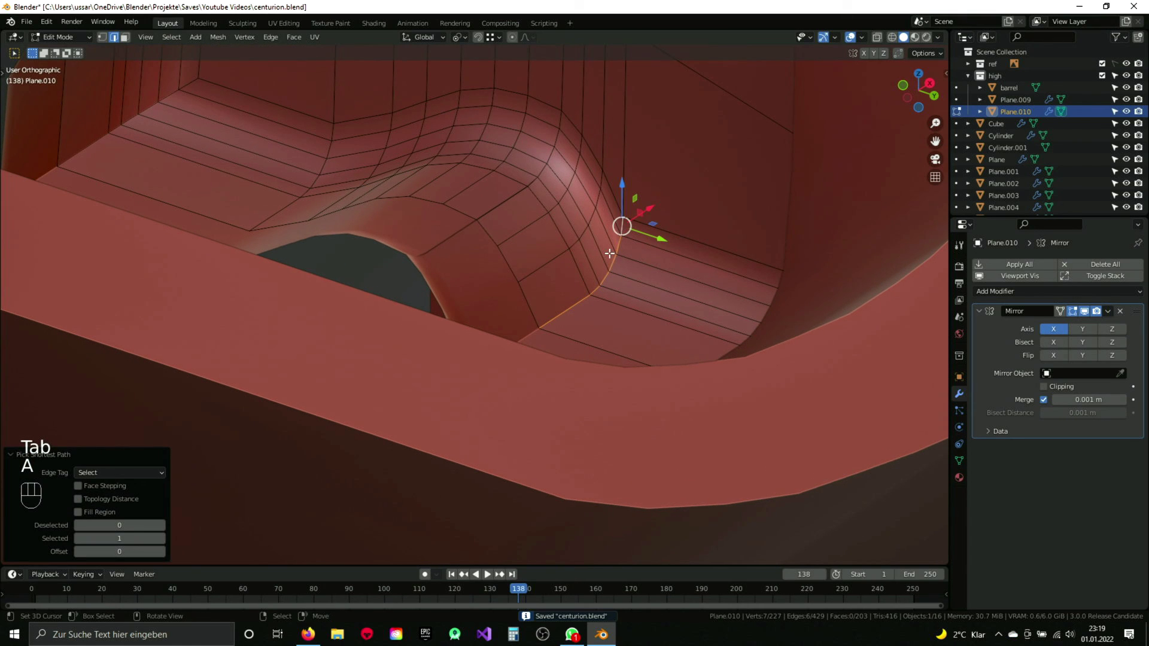
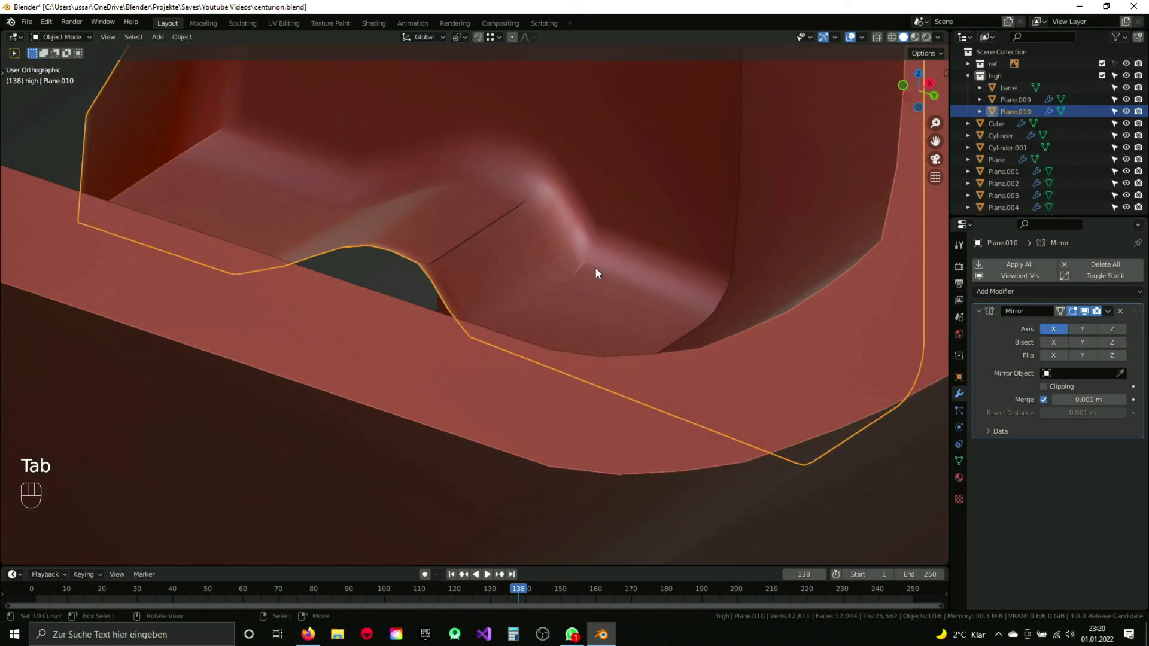
Step: Select all trigger geometry and Merge By Distance from Quick Favorites to remove the centre crease
click(591, 281)
key(Tab)
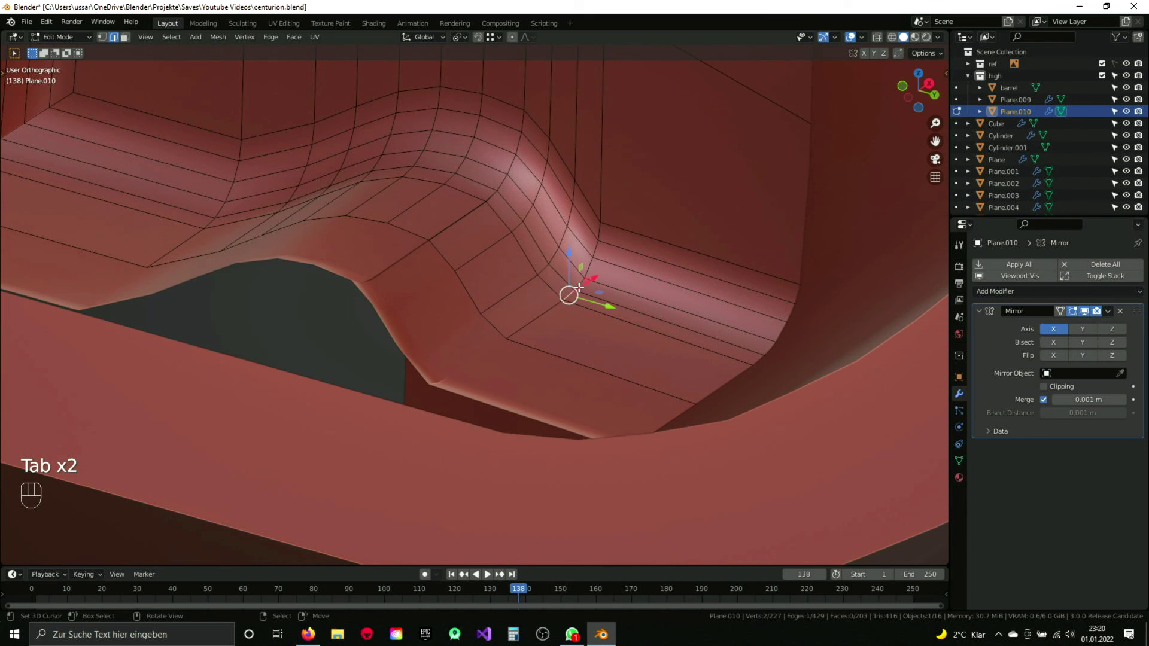
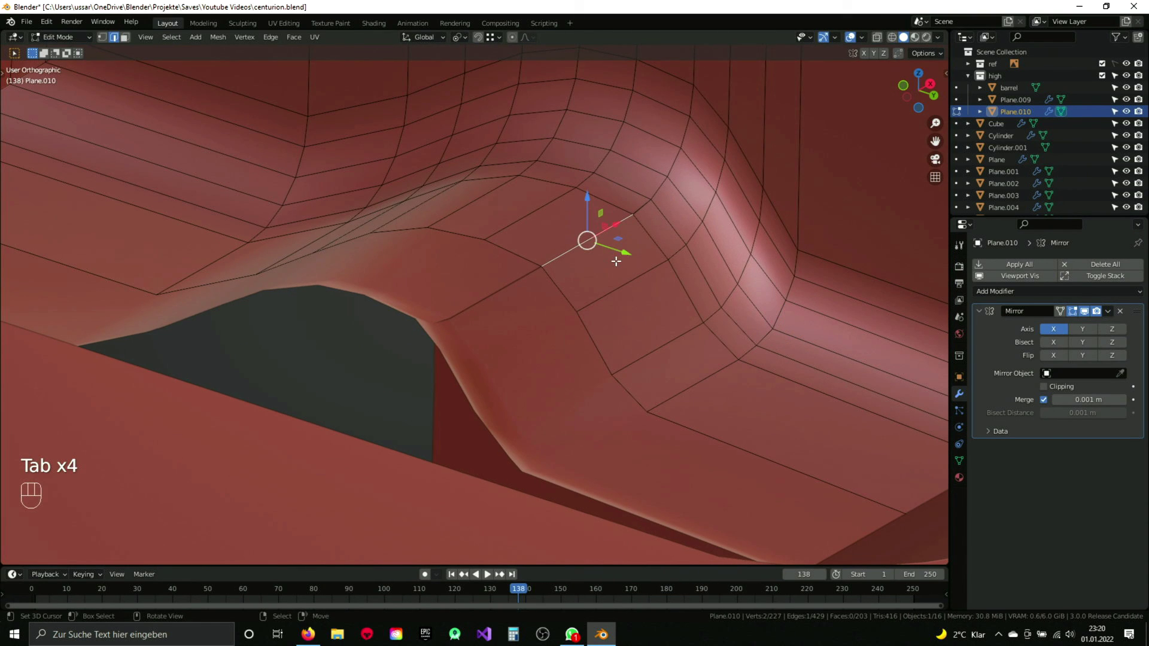
key(a)
key(a)
key(q)
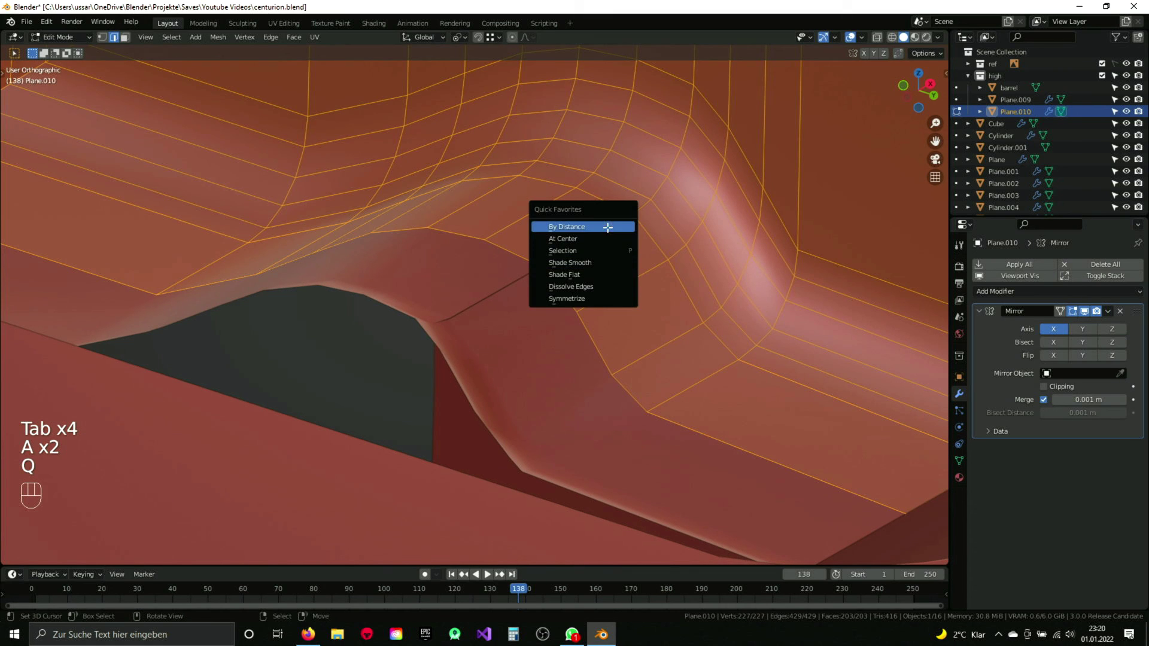
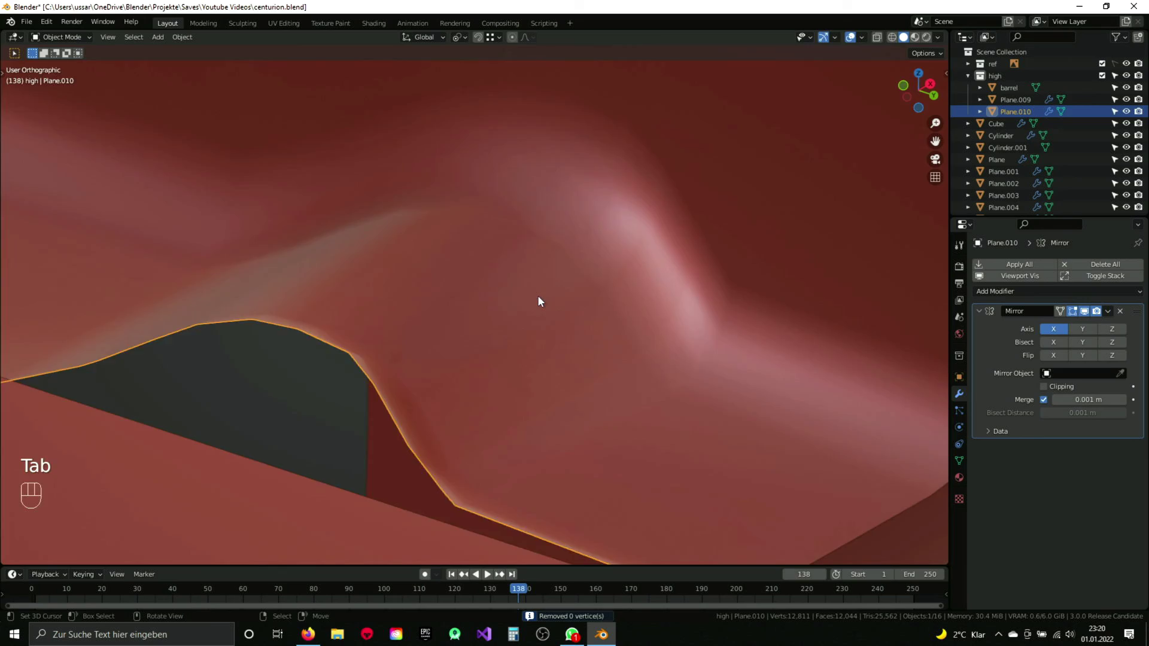
Step: Review the whole trigger from a side view and save the file again
drag(486, 255, 501, 311)
drag(503, 297, 545, 245)
drag(521, 316, 519, 328)
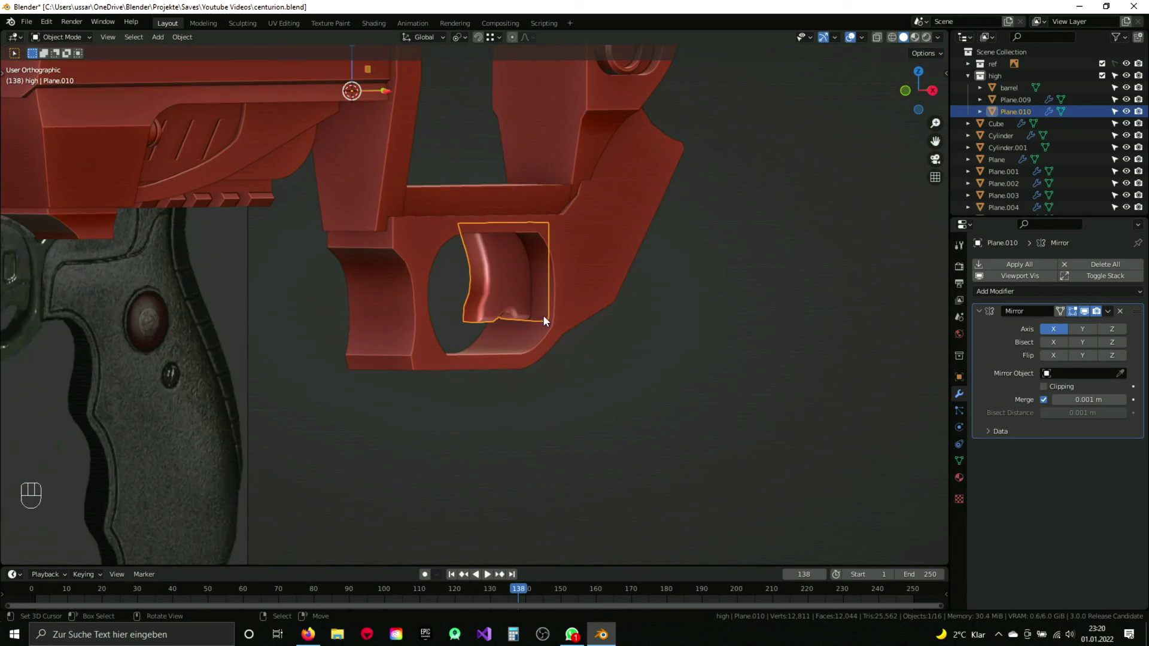
key(ctrl+s)
drag(544, 318, 498, 319)
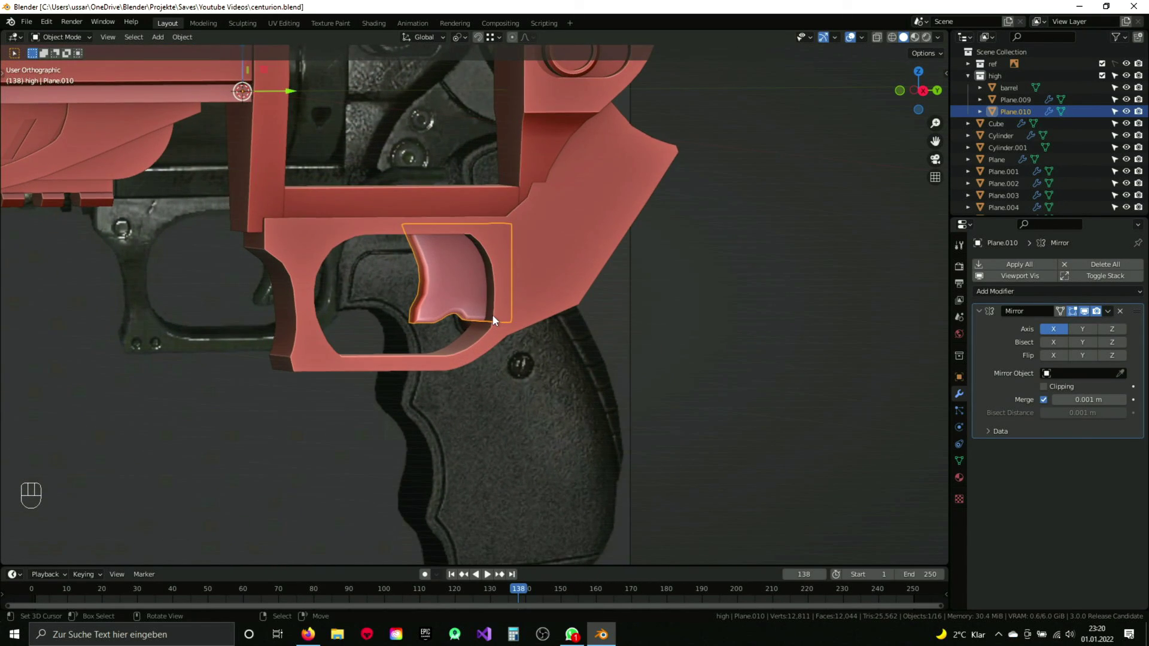